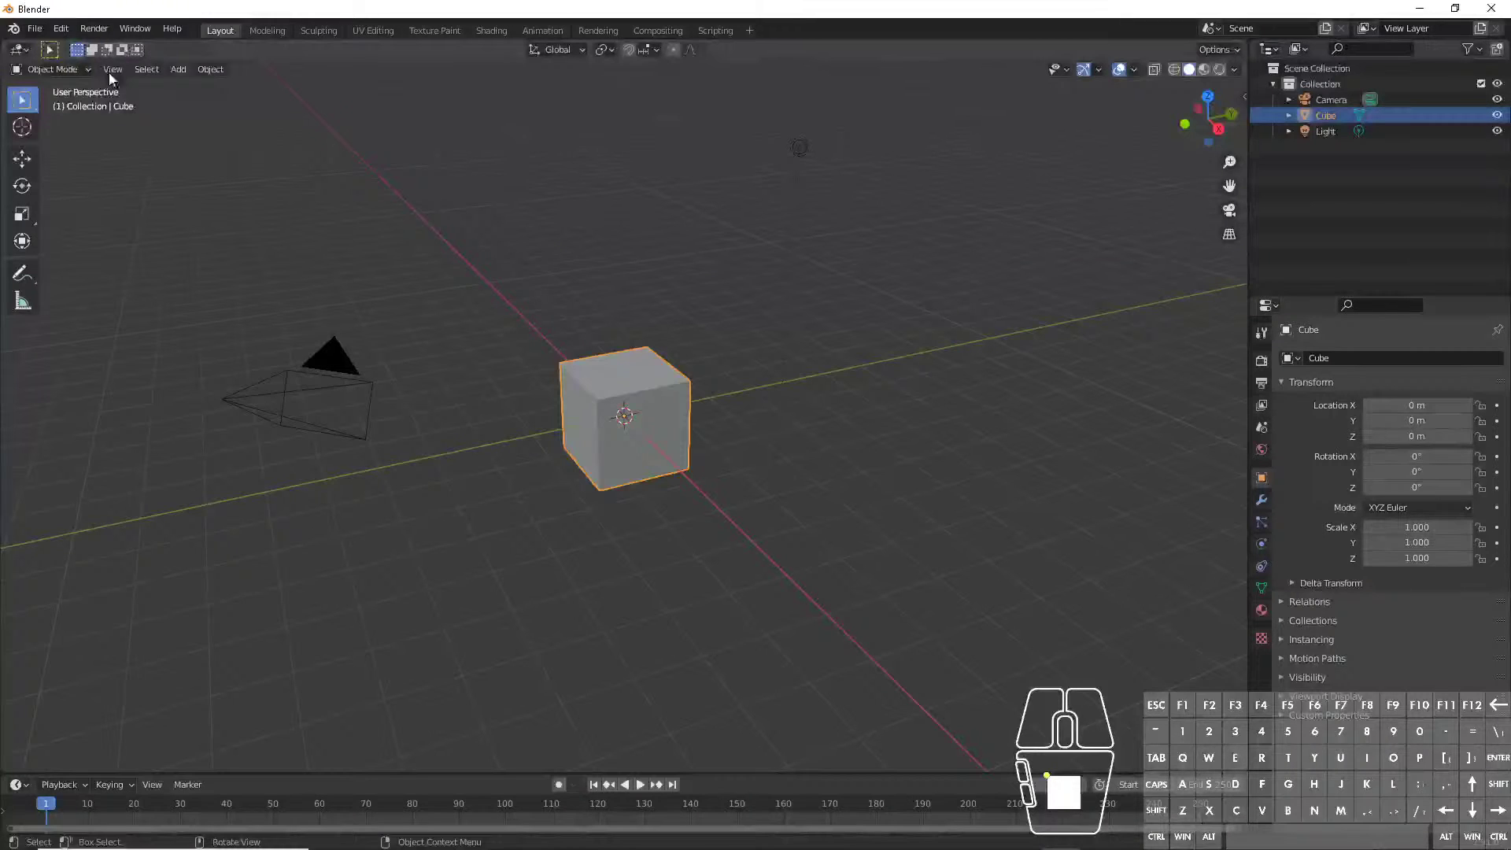
# - Start a fresh General scene with the default cube in Blender
pyautogui.click(264, 81)
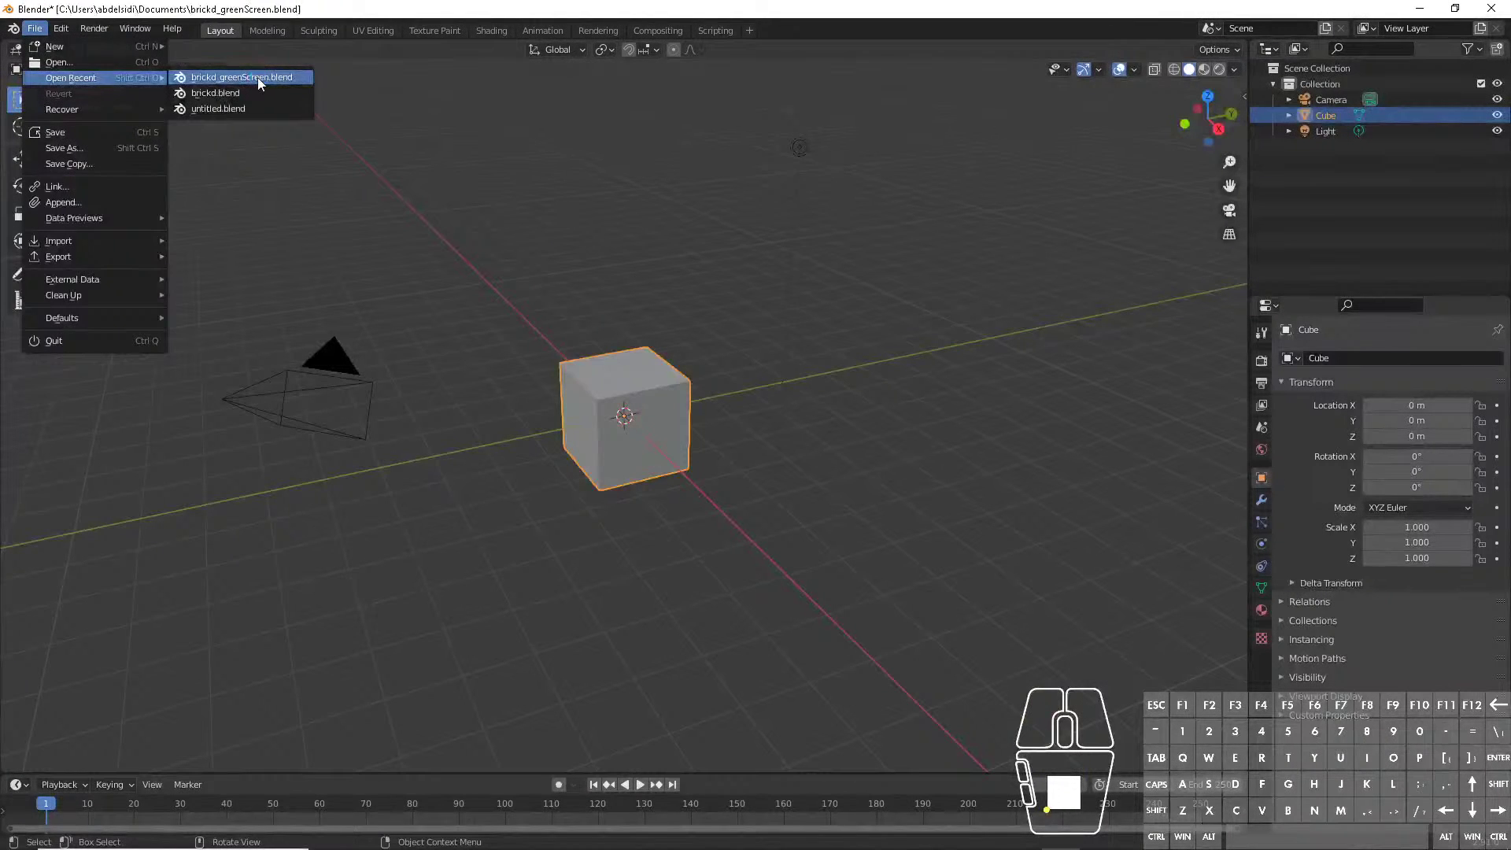
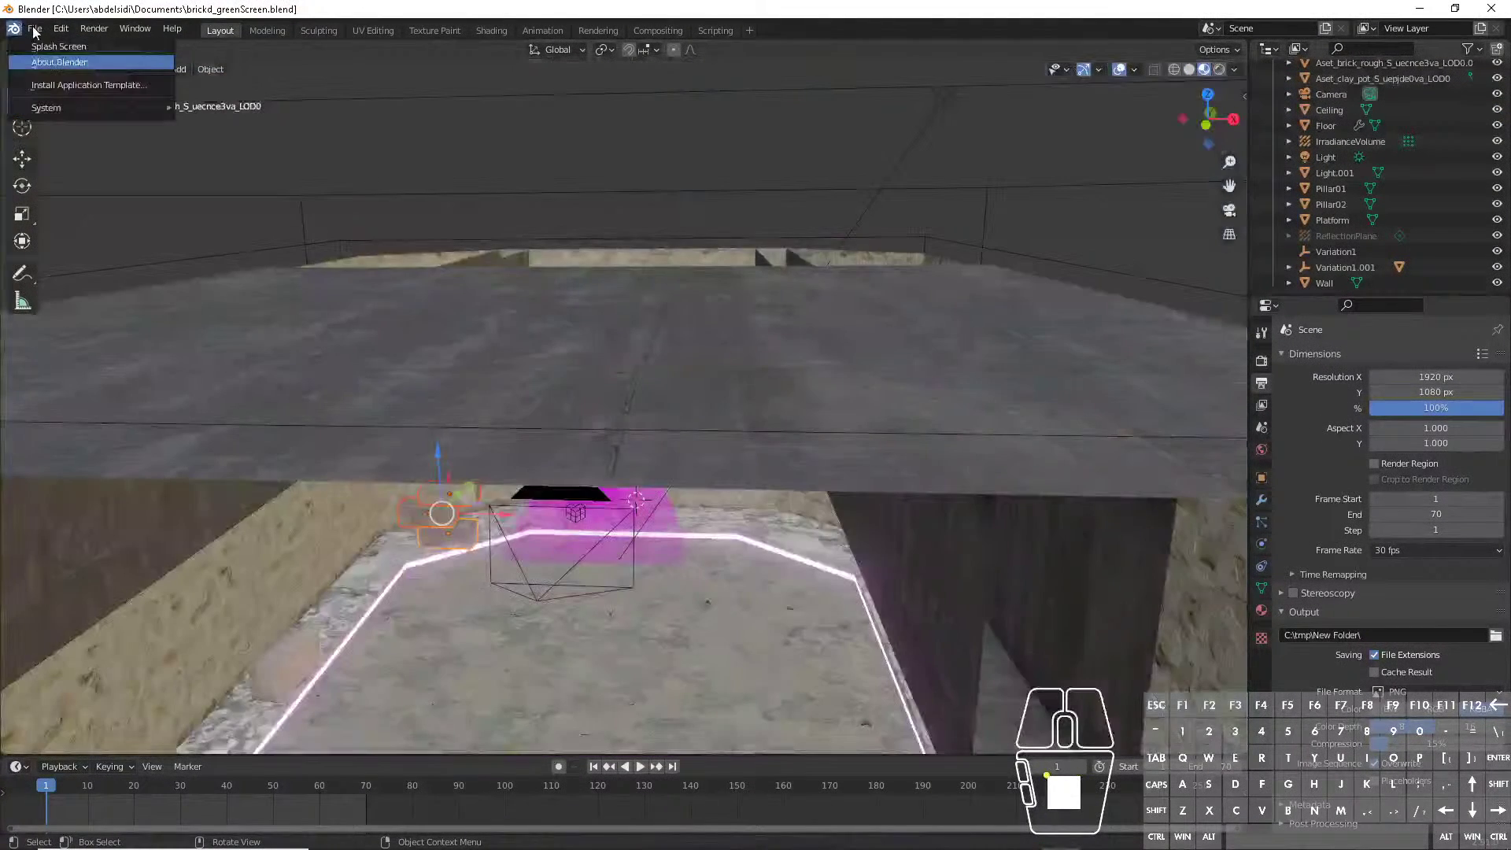
pyautogui.click(37, 32)
pyautogui.click(36, 31)
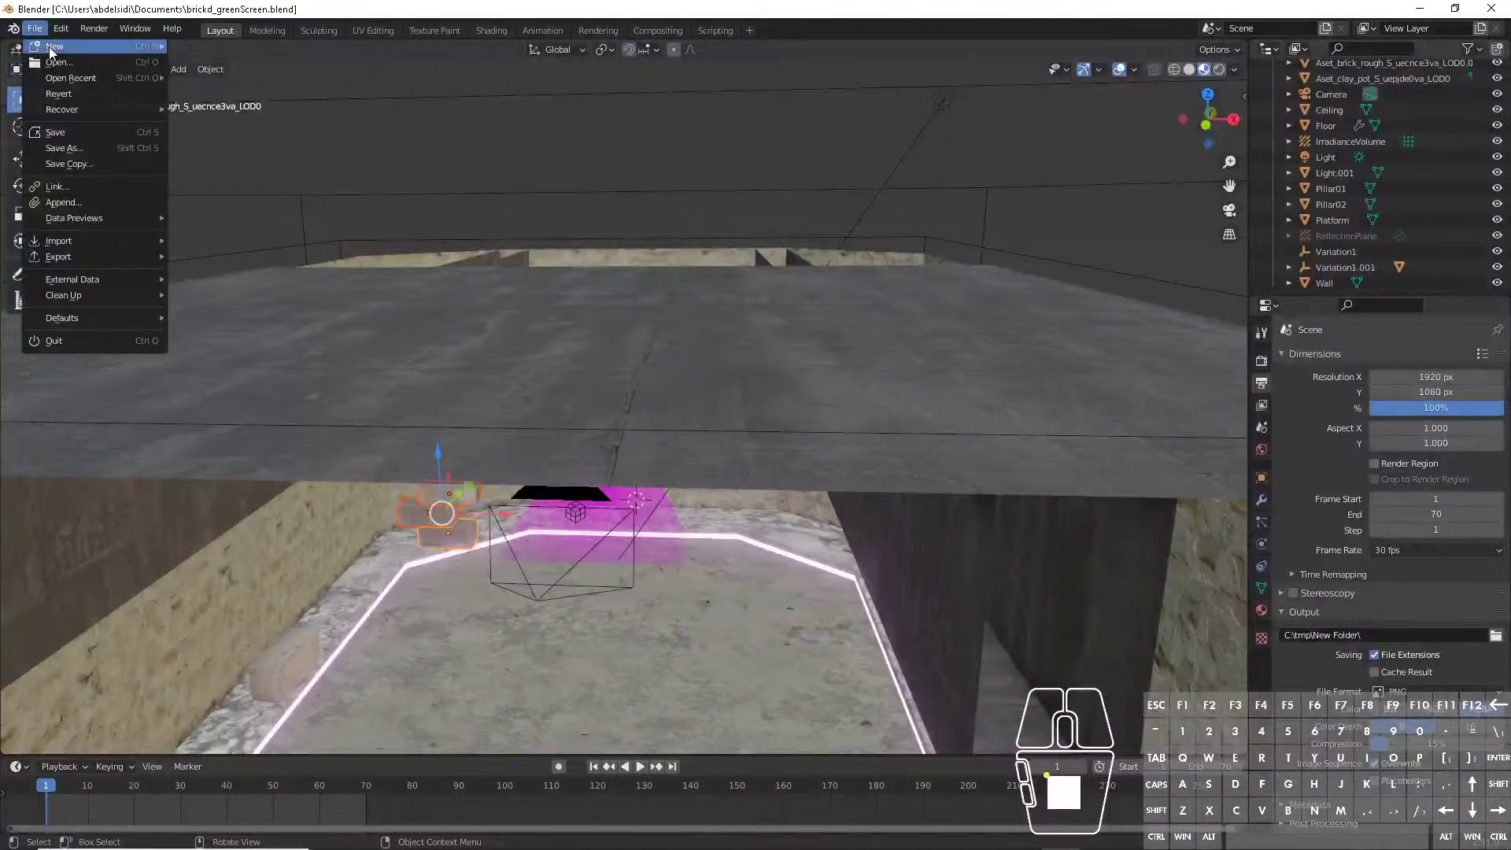
pyautogui.click(54, 52)
pyautogui.click(213, 53)
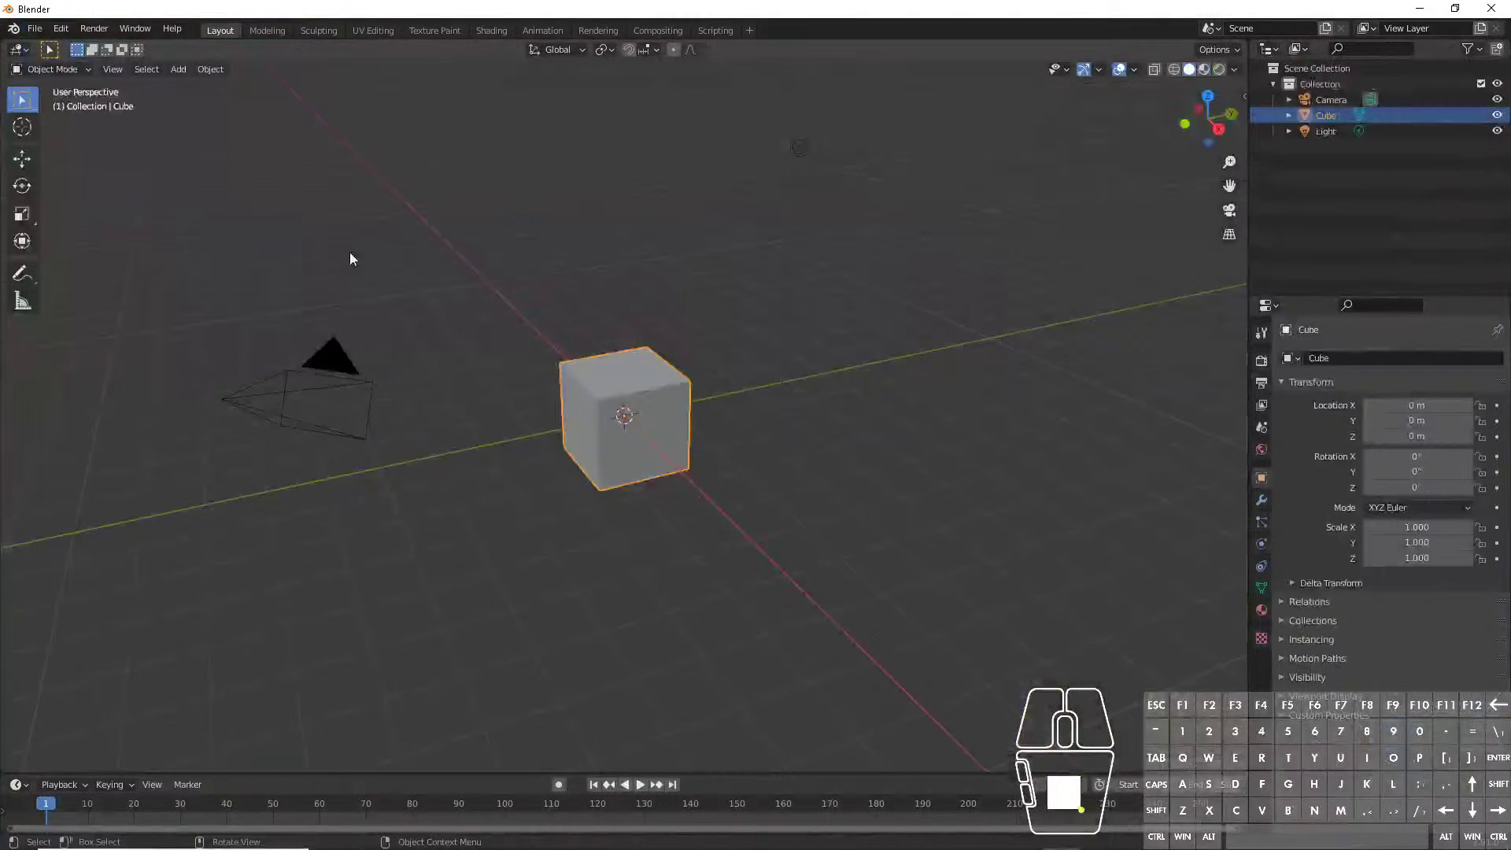
# - Load the blender.org home page in a new Edge tab
pyautogui.moveTo(627, 382); pyautogui.dragTo(738, 330)
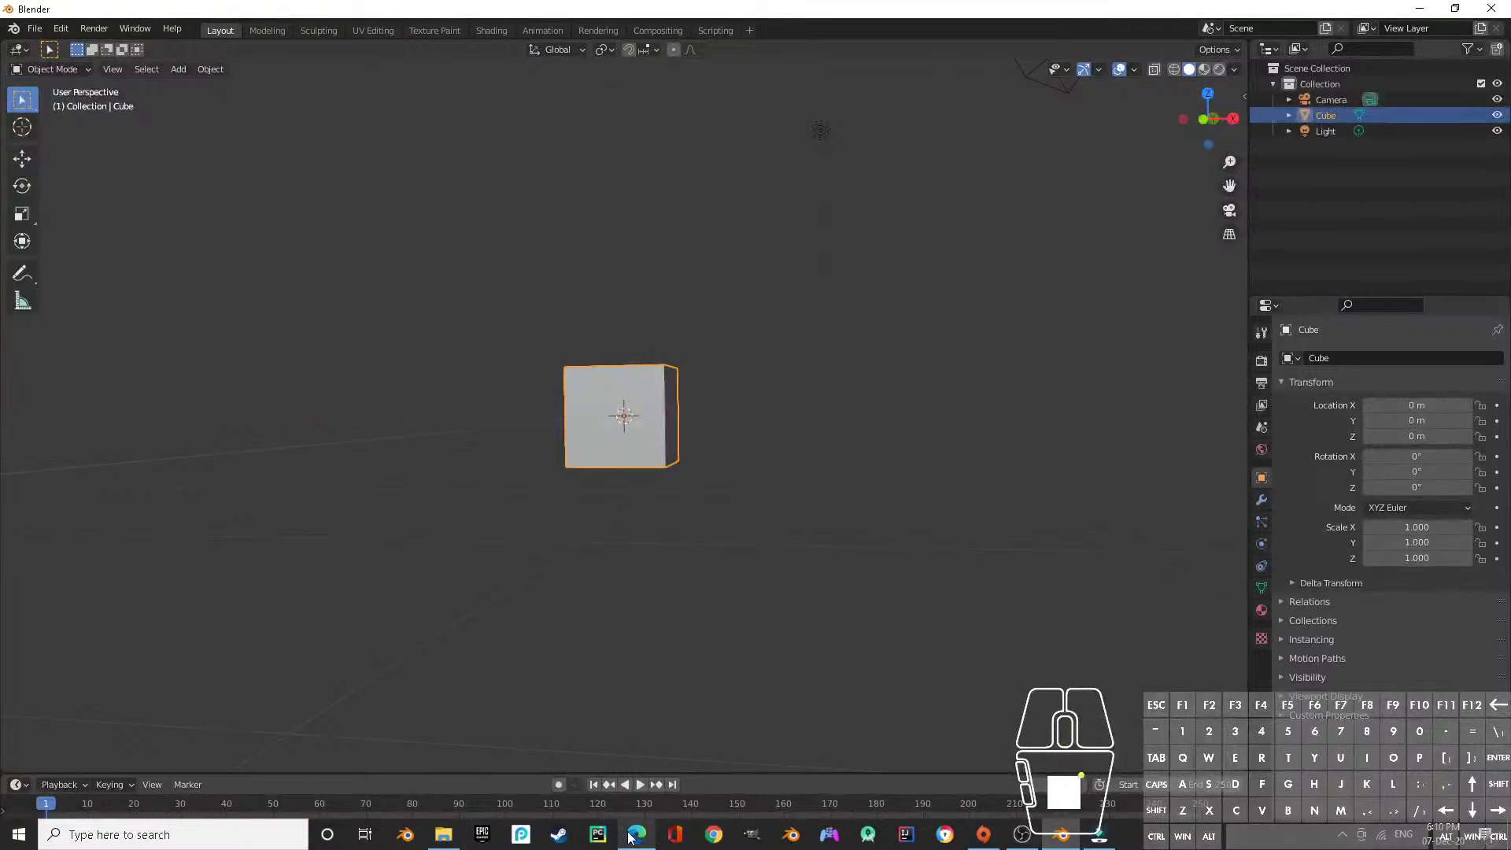
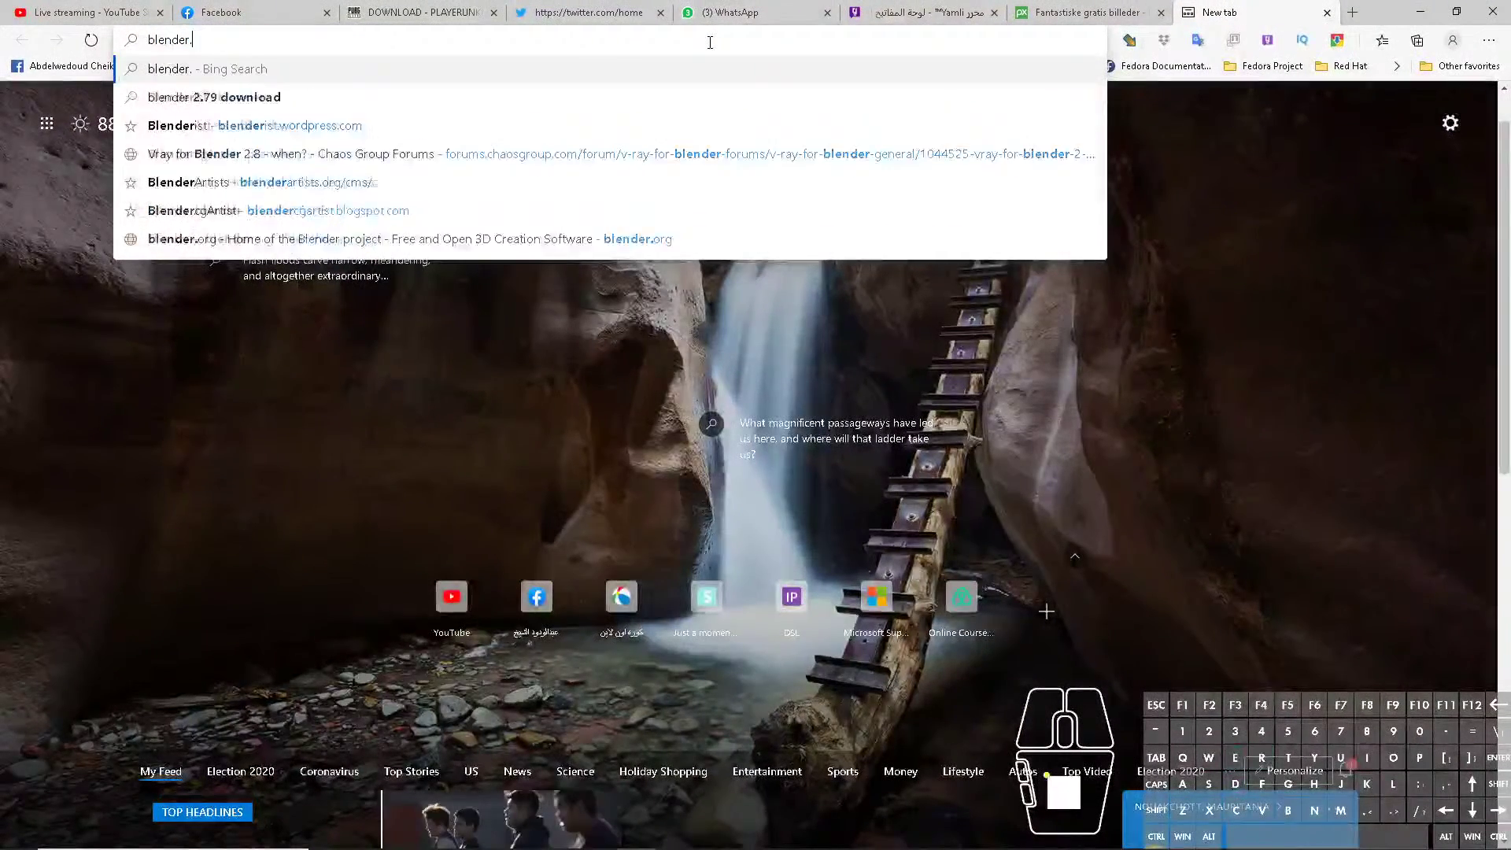
pyautogui.press('r')
pyautogui.press('Return')
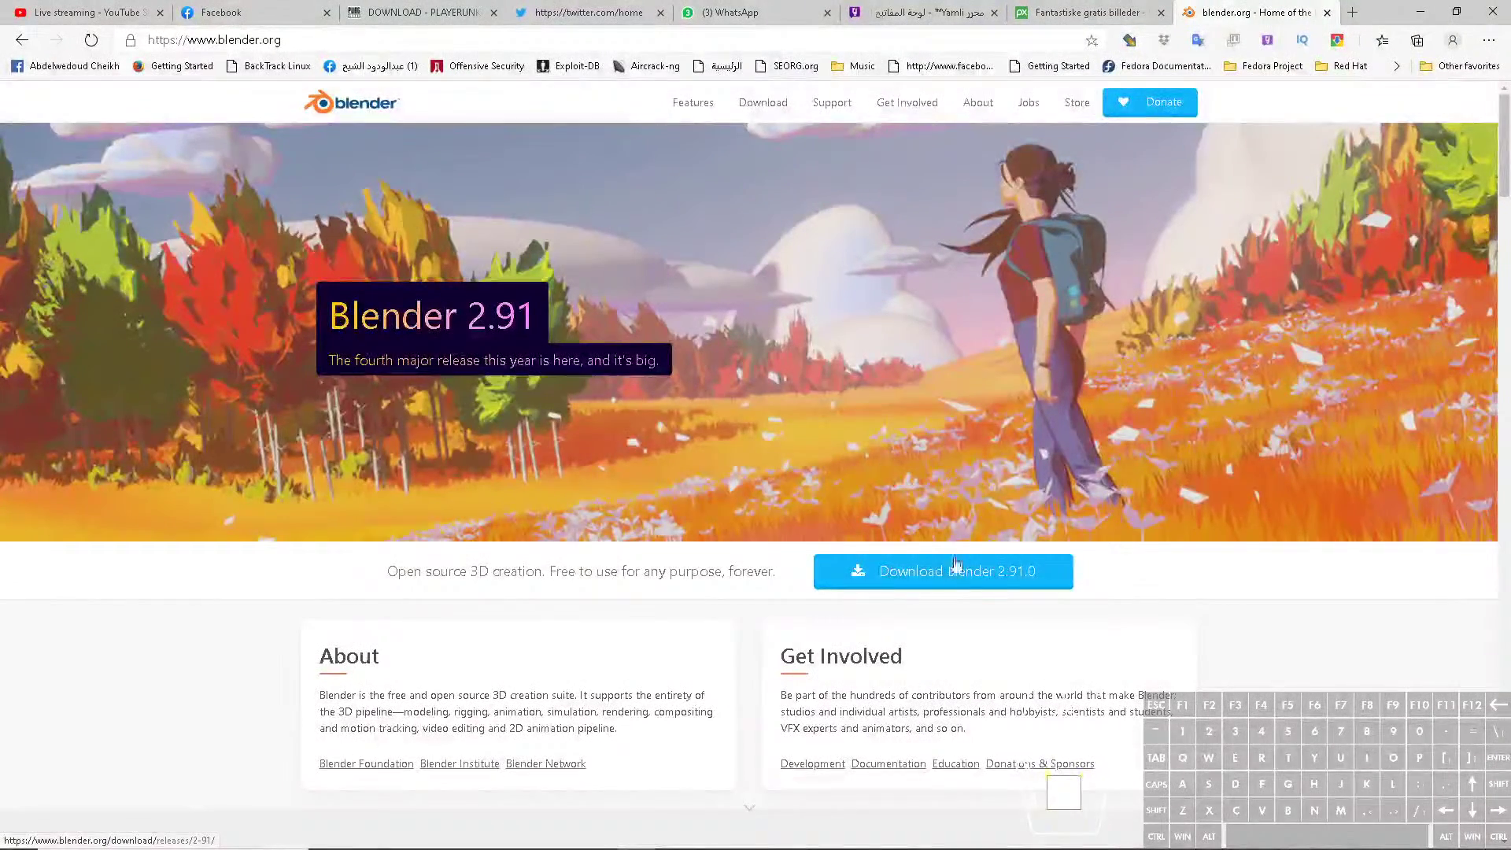
# - On the Blender 2.91.0 download page, view the macOS, Linux and other versions list, then dismiss it
pyautogui.press('z')
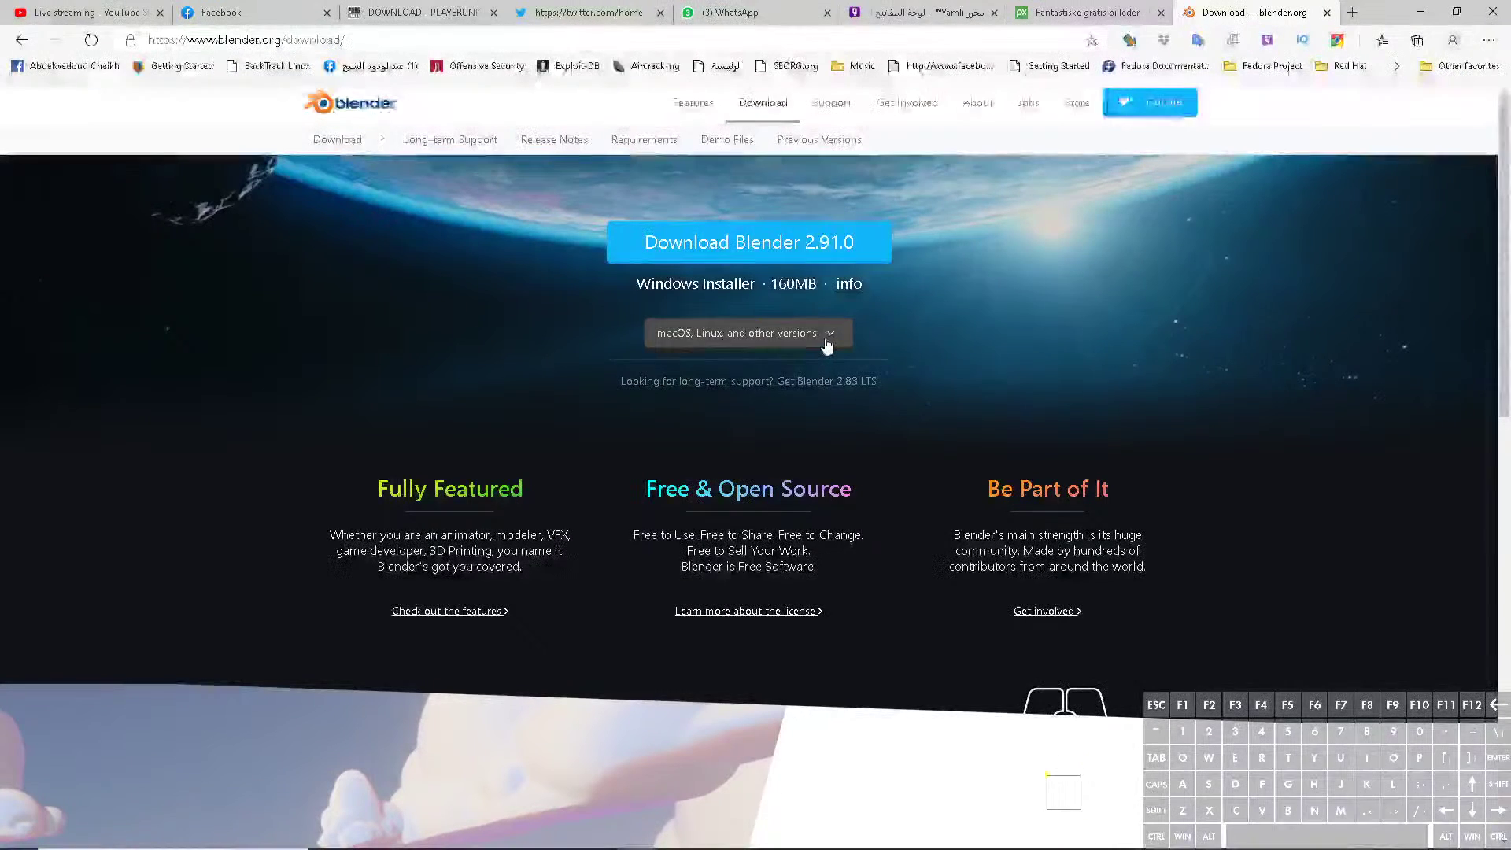
pyautogui.click(831, 345)
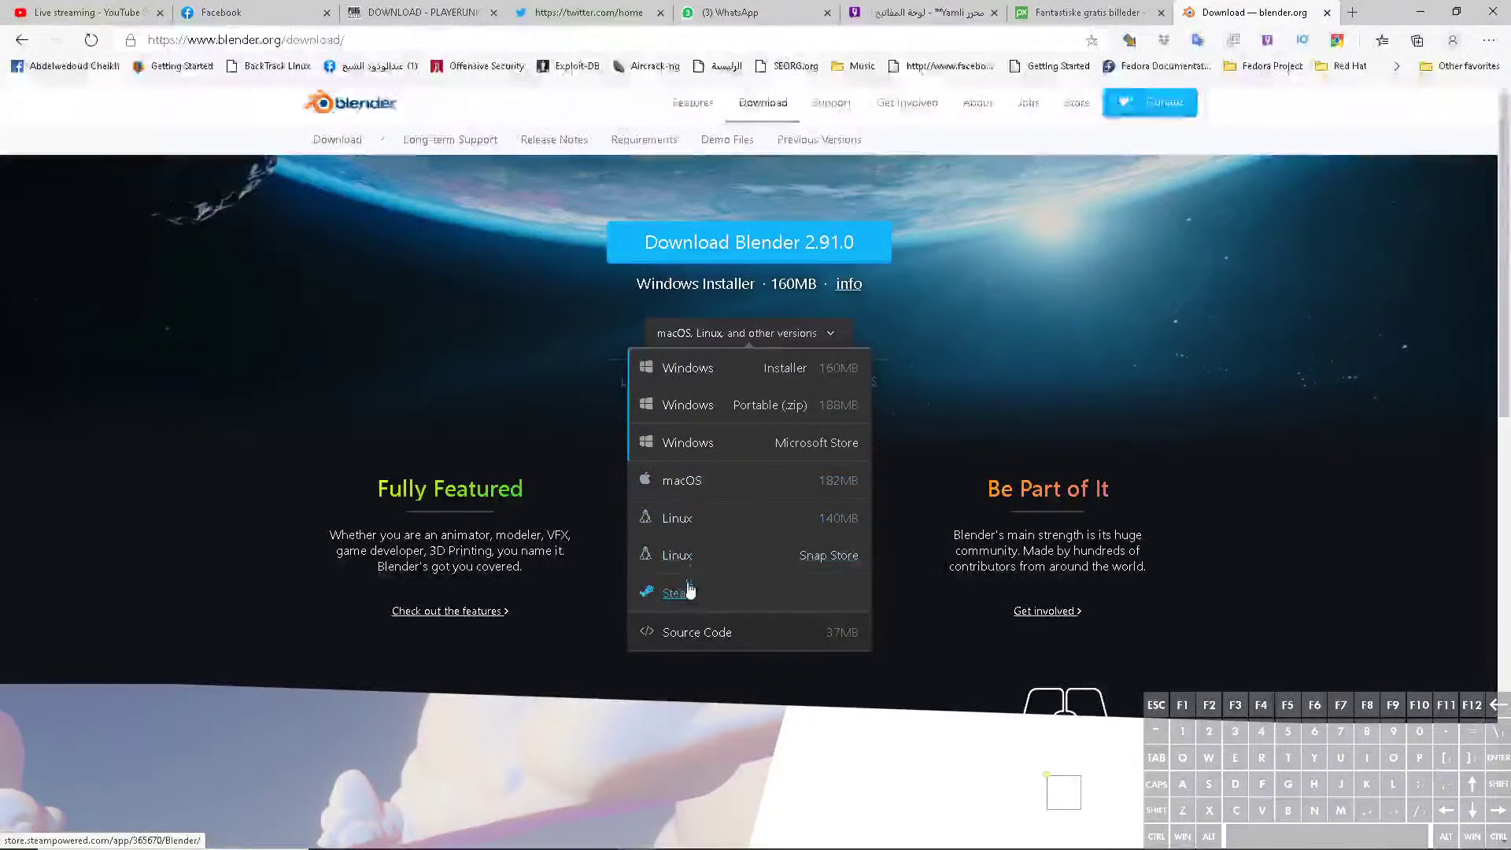
pyautogui.click(978, 193)
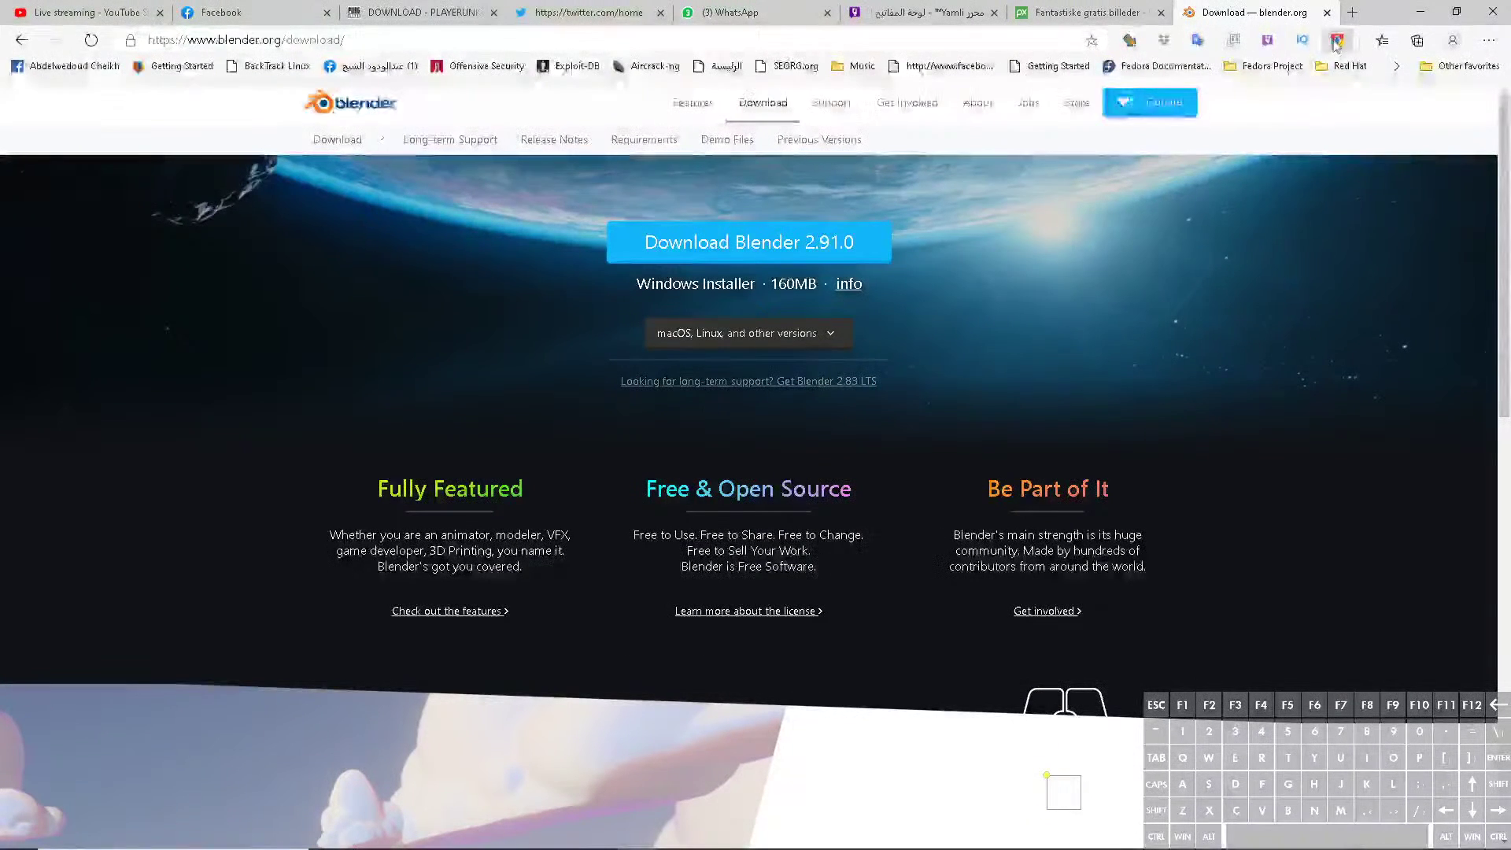
pyautogui.click(1338, 42)
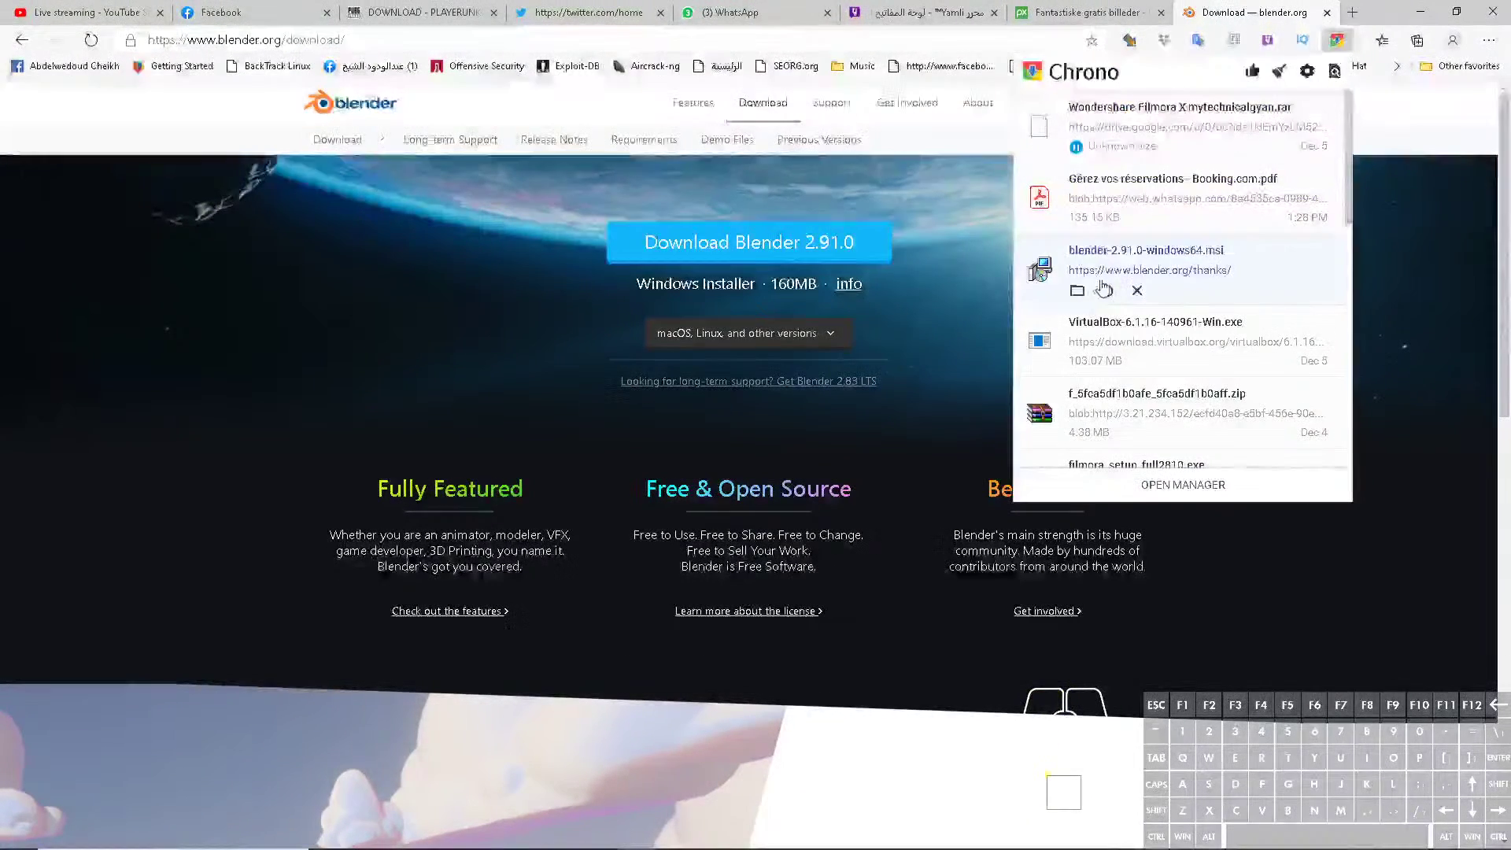
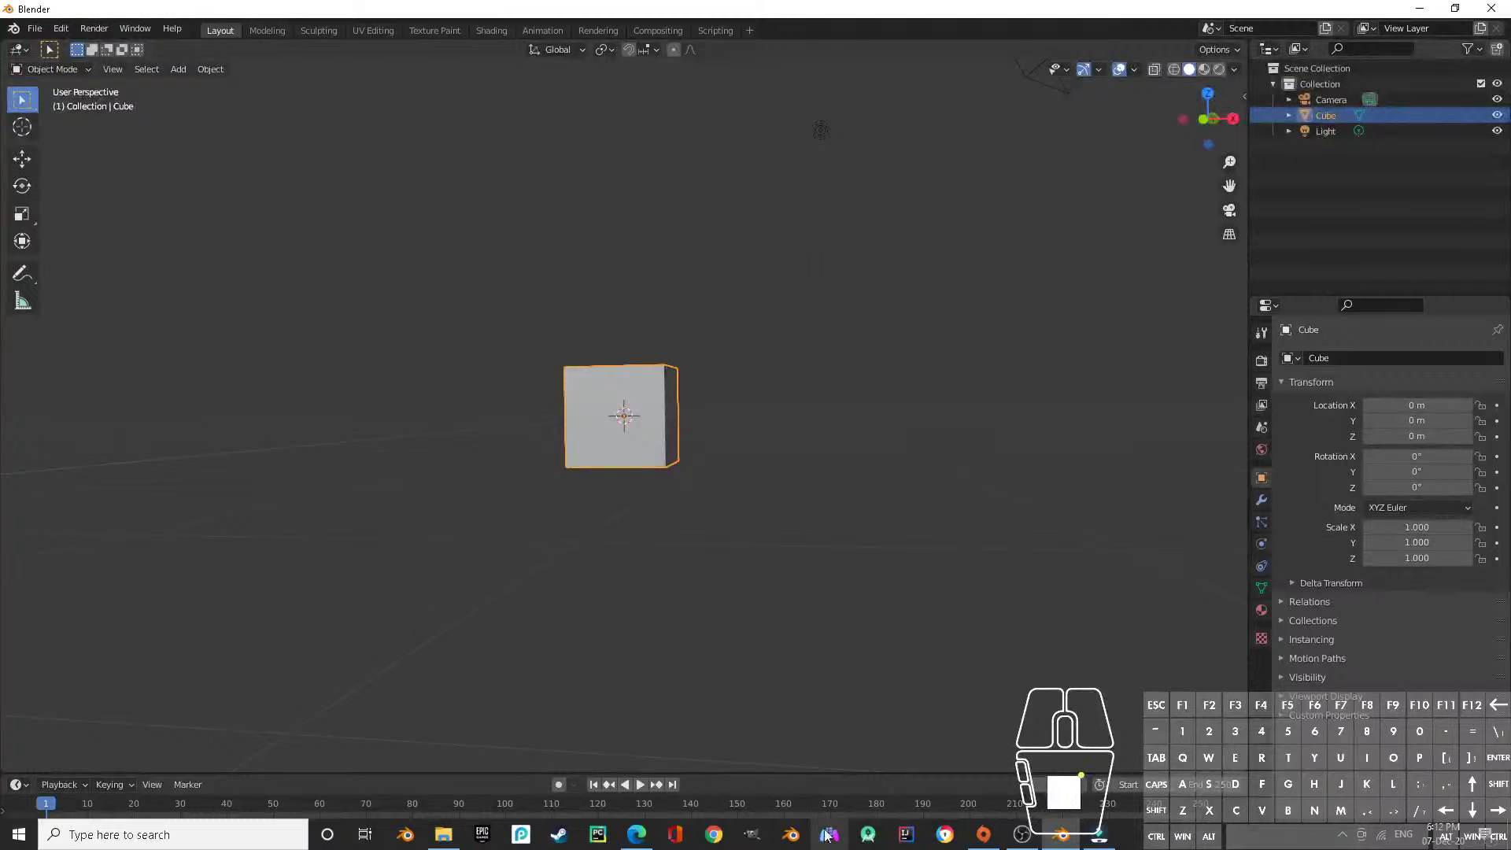
pyautogui.moveTo(665, 343); pyautogui.dragTo(715, 399)
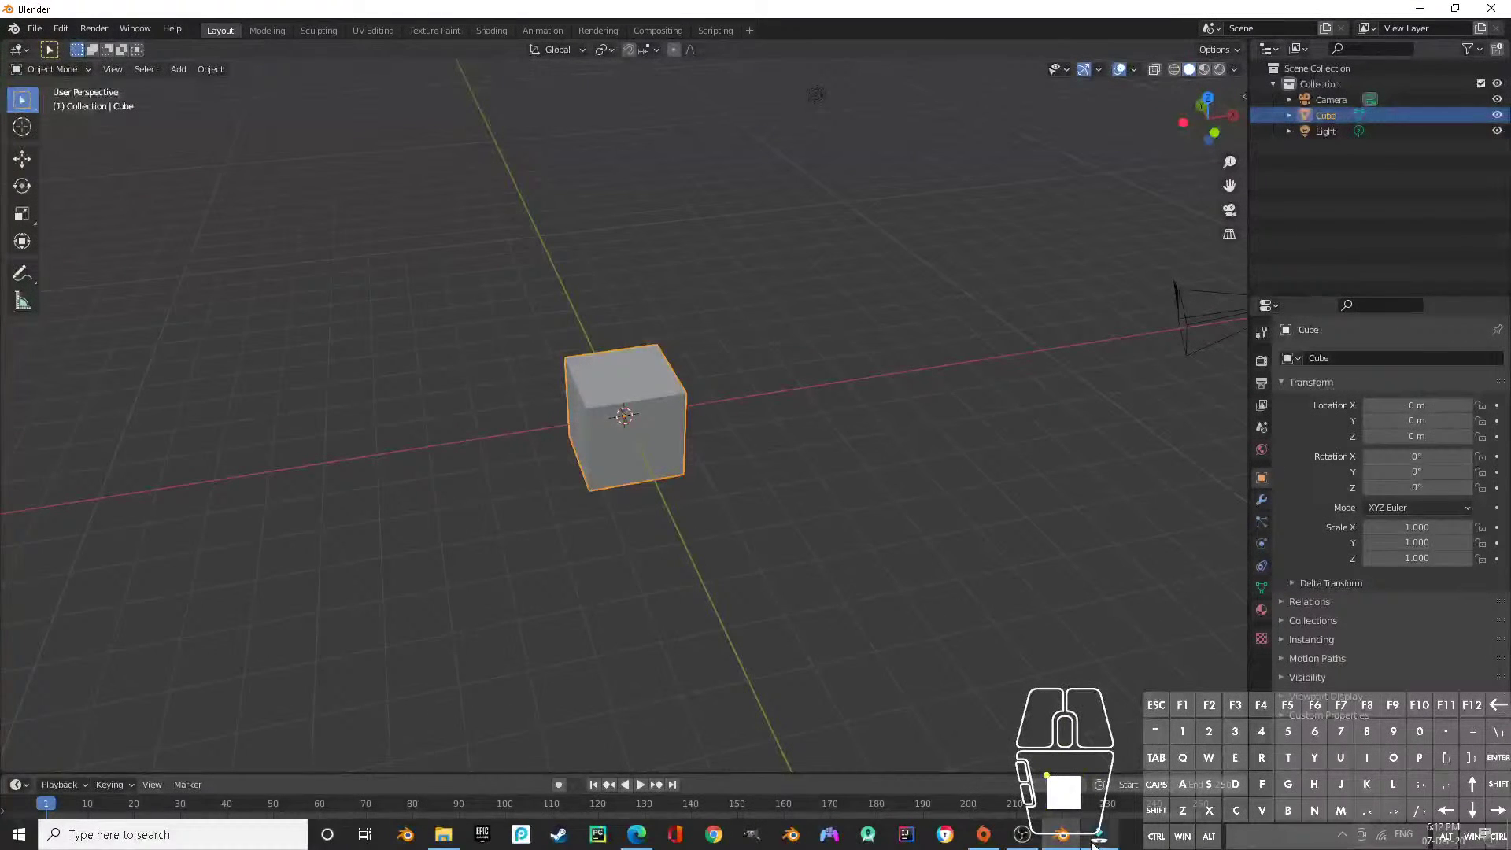
pyautogui.click(652, 835)
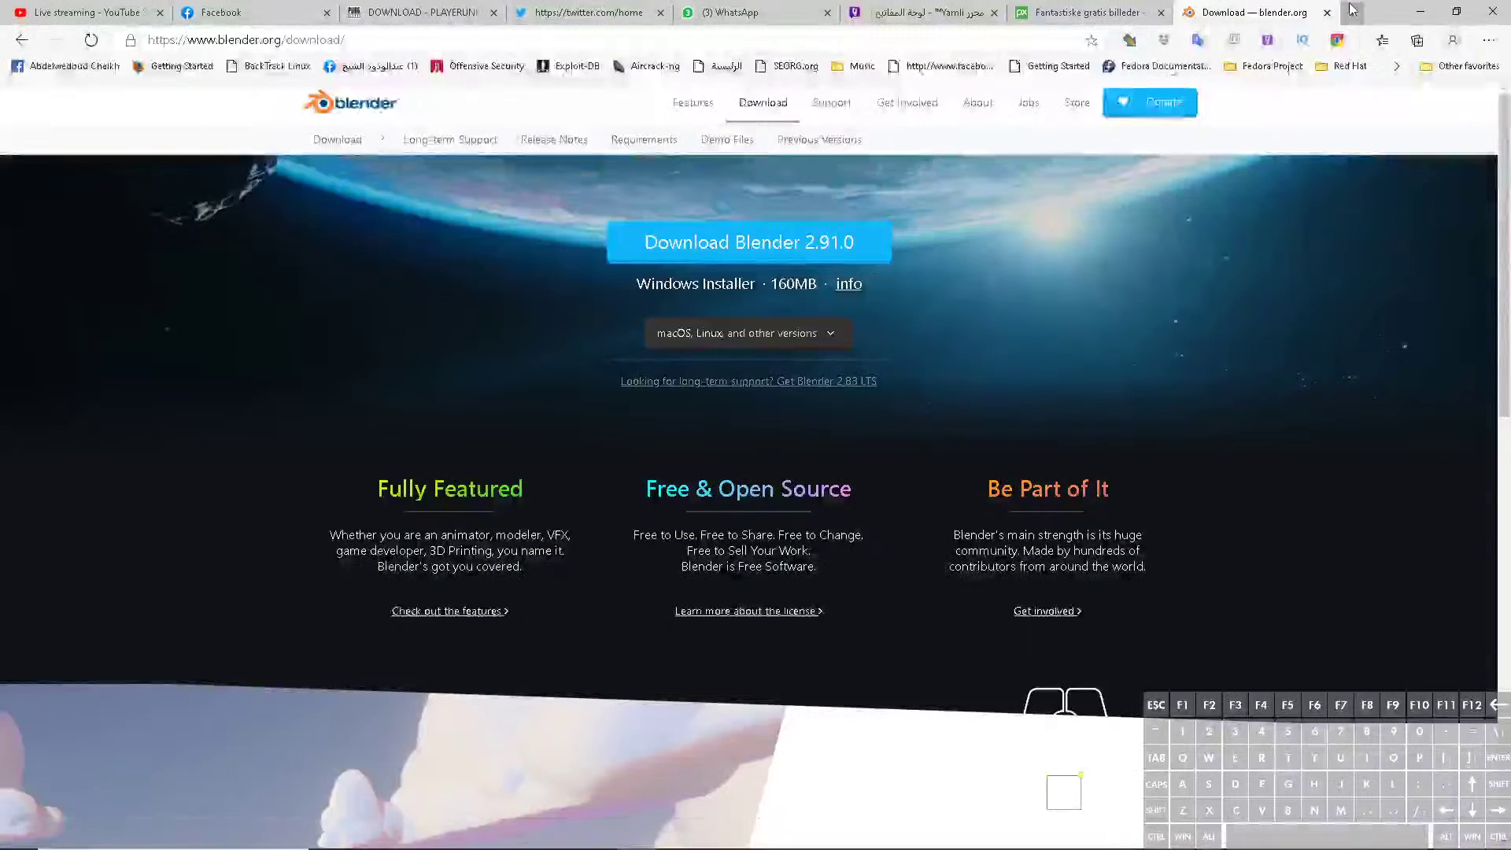
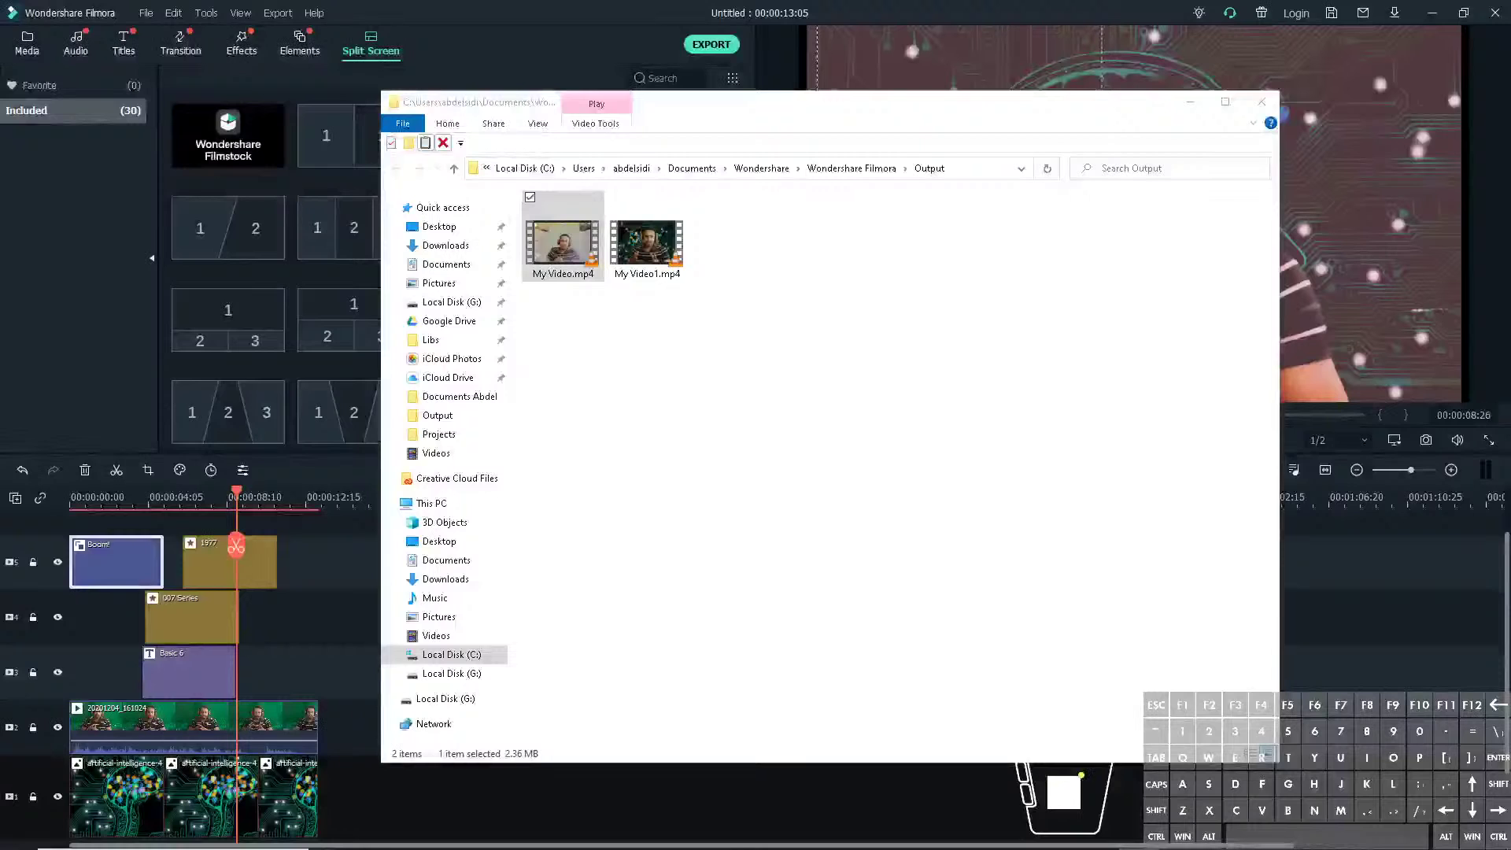
# - Close the Filmora project without saving and return to Blender's default cube scene
pyautogui.click(1269, 97)
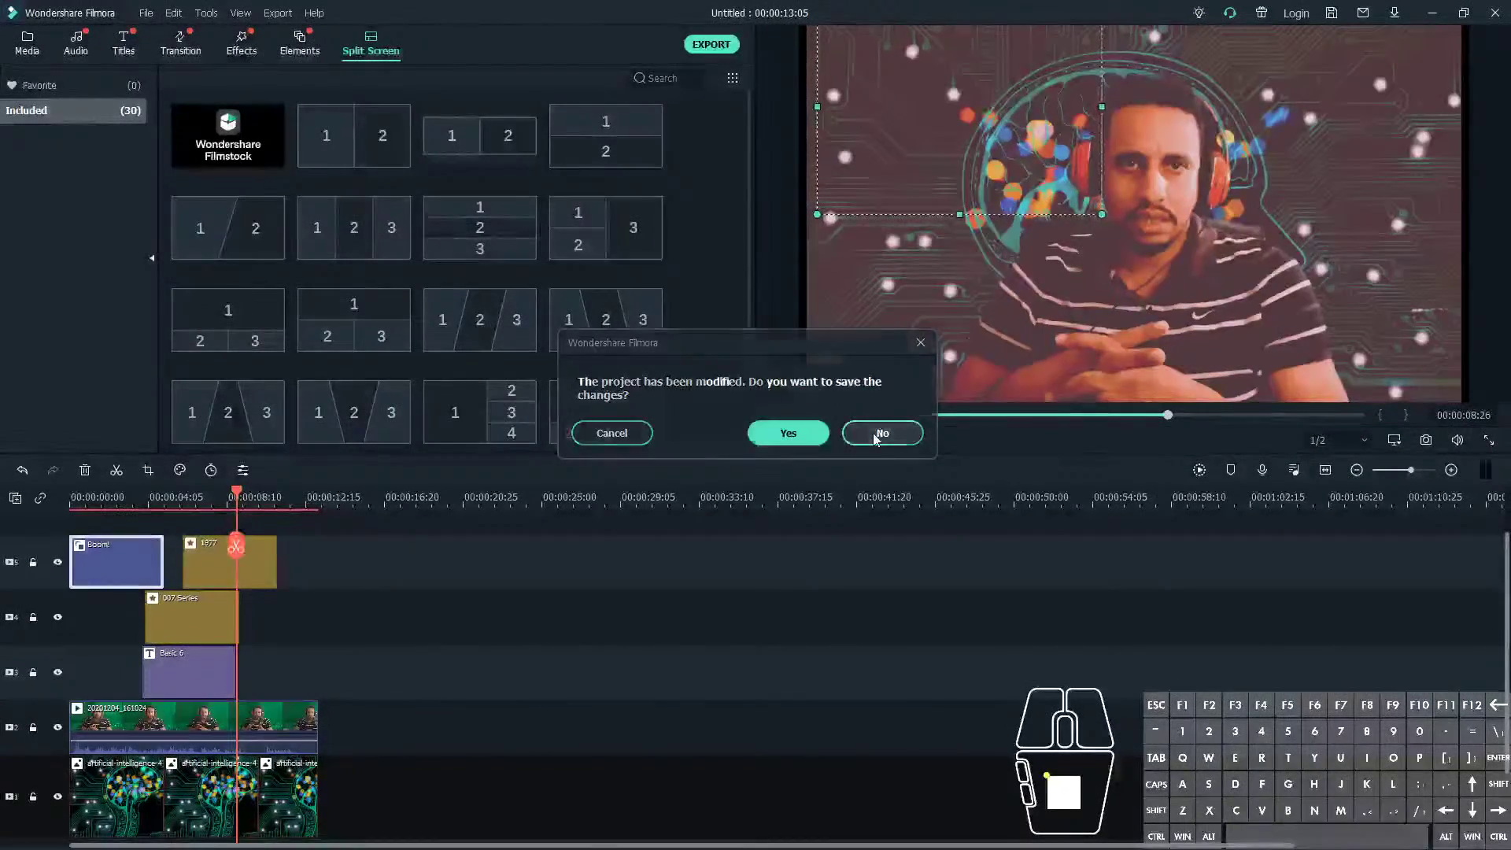
pyautogui.click(1071, 835)
pyautogui.moveTo(578, 481); pyautogui.dragTo(587, 414)
pyautogui.moveTo(726, 408); pyautogui.dragTo(724, 450)
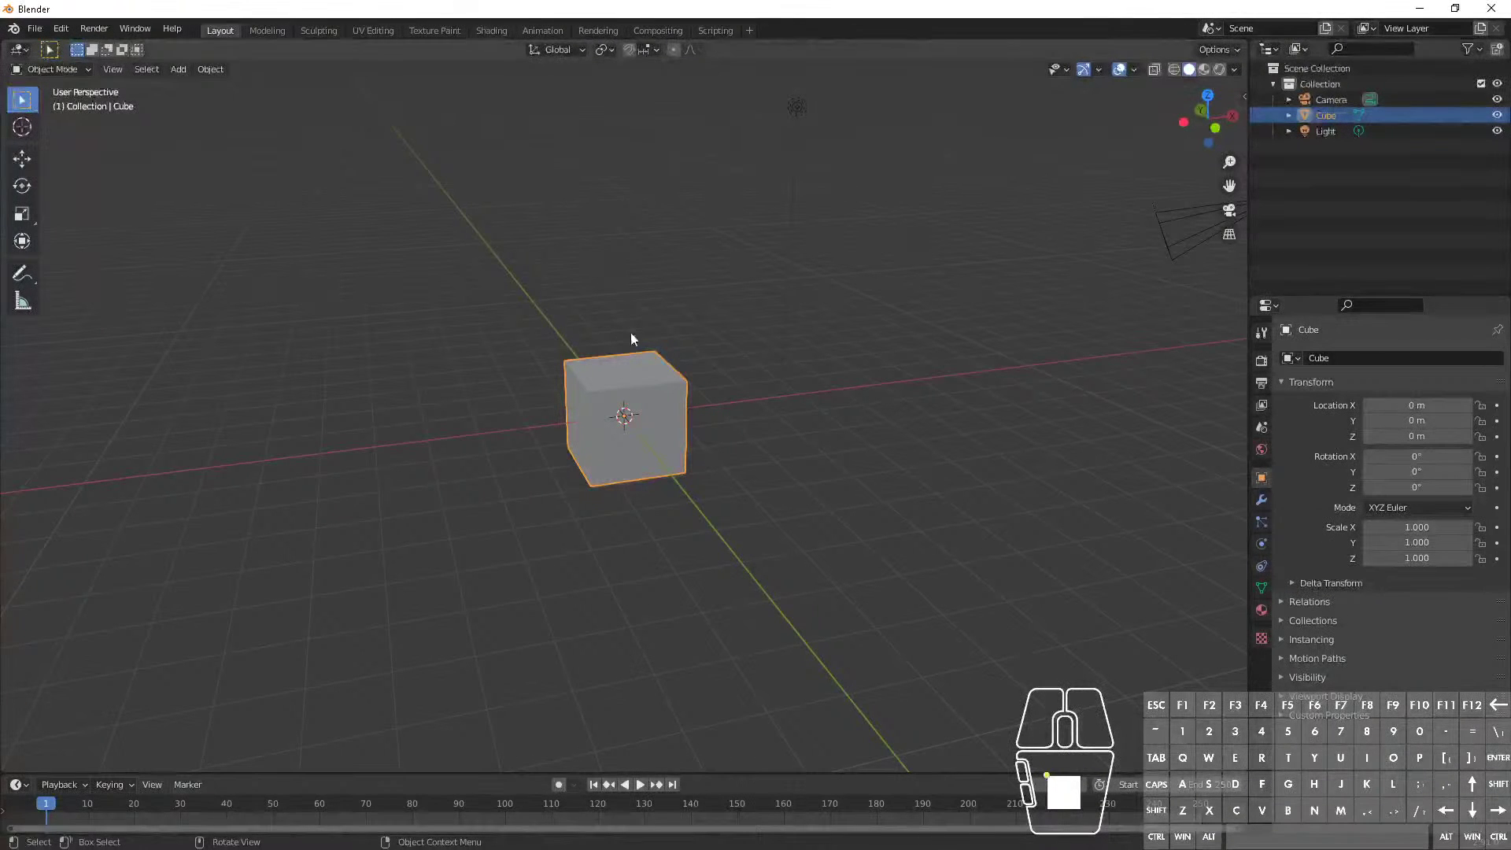
pyautogui.click(1435, 11)
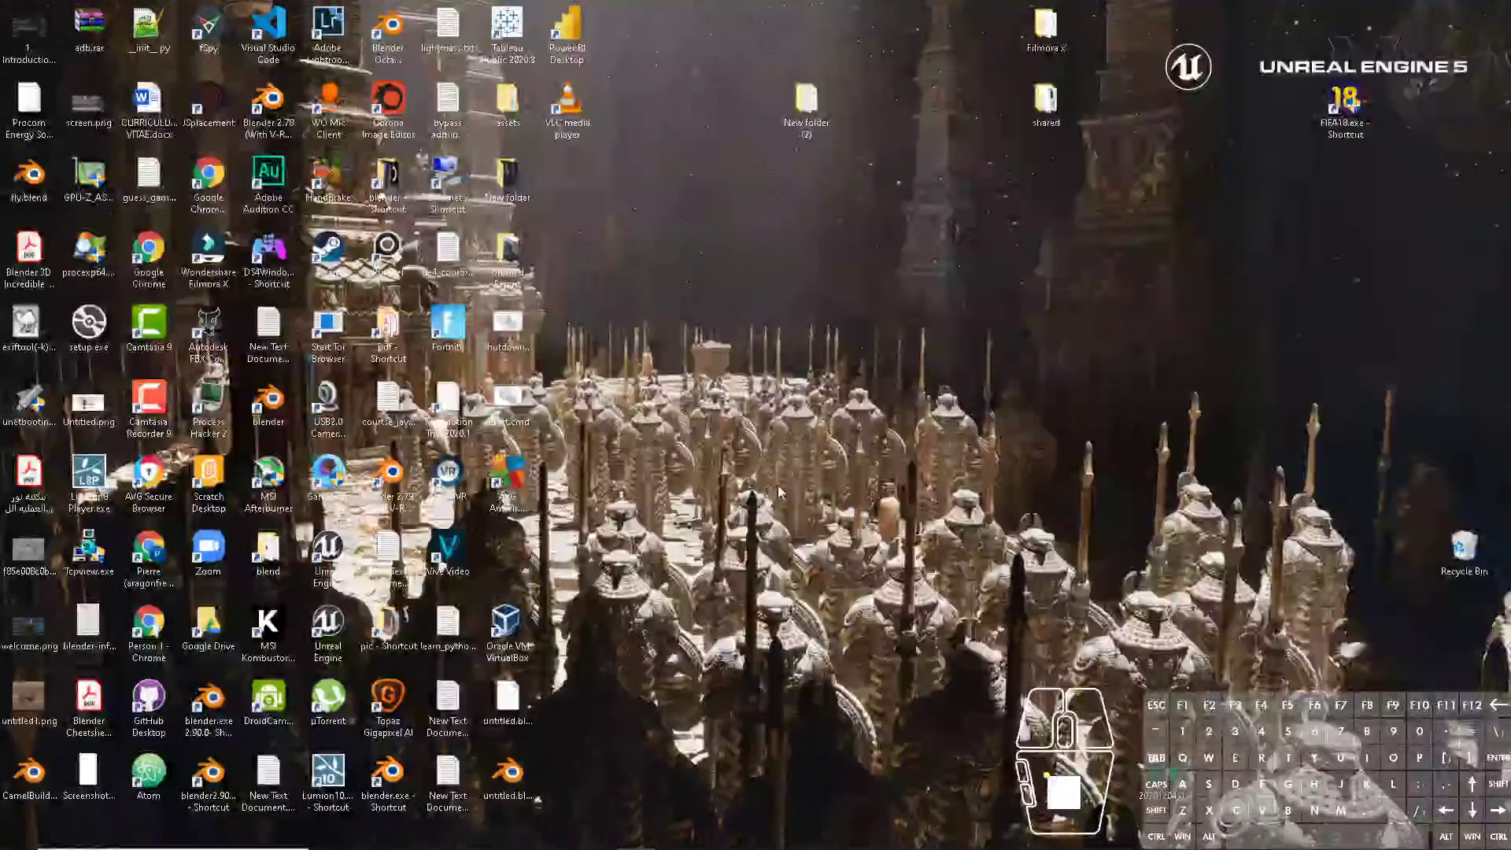
pyautogui.click(783, 491)
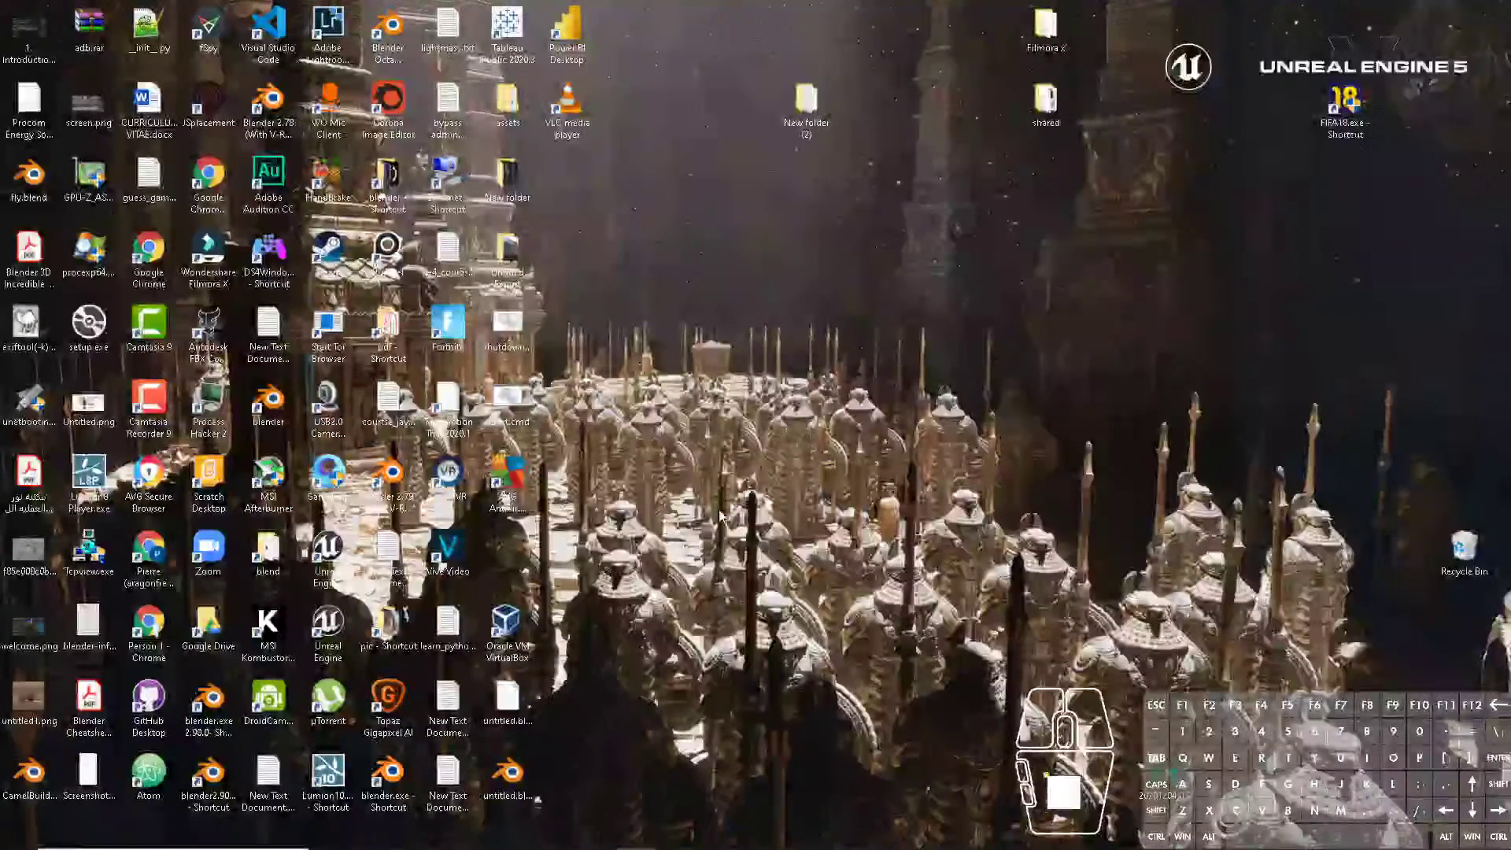
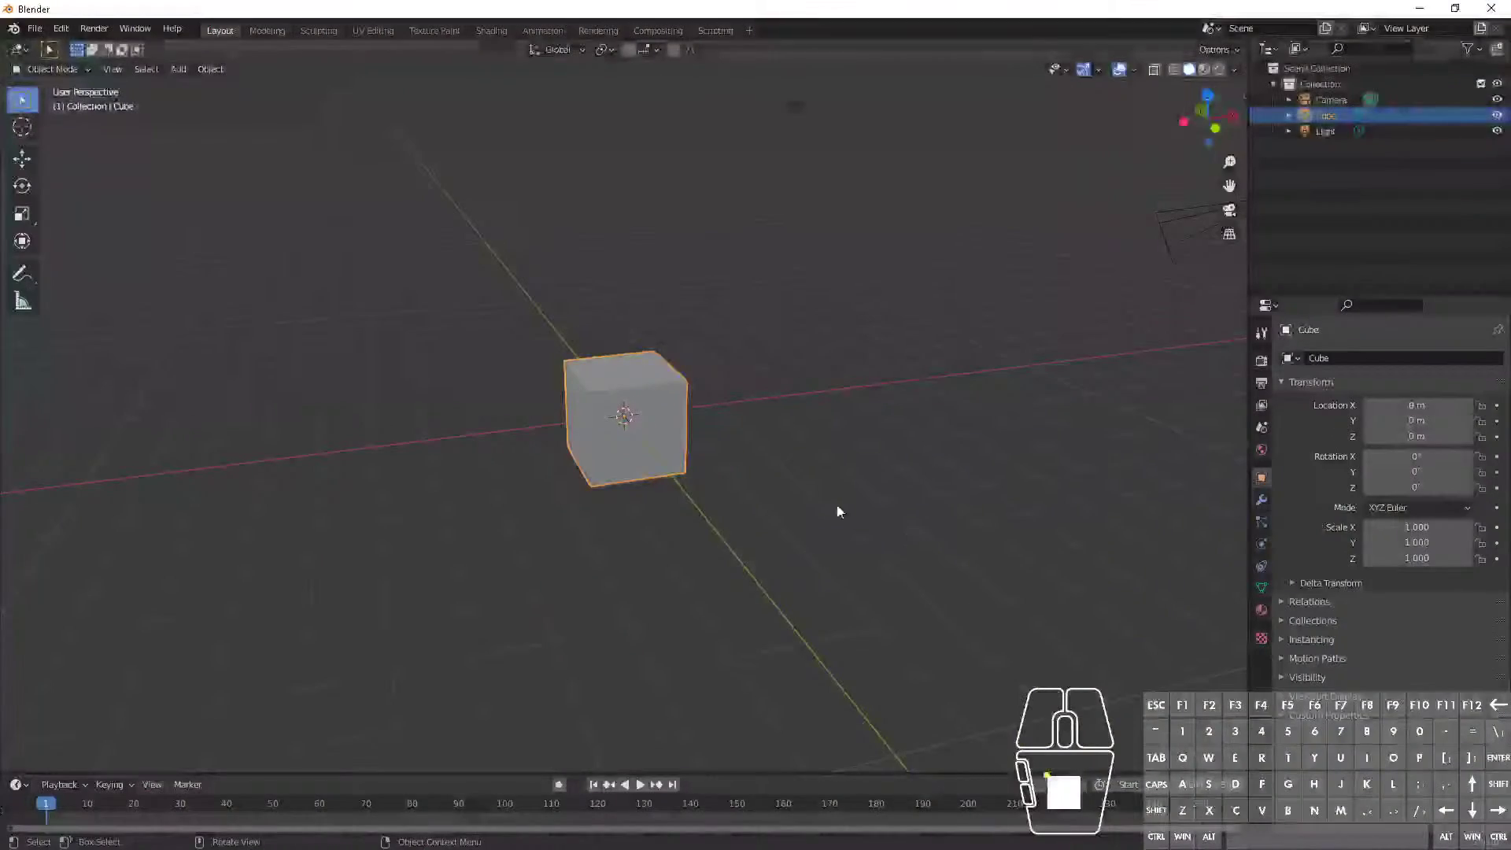
pyautogui.middleClick(627, 419)
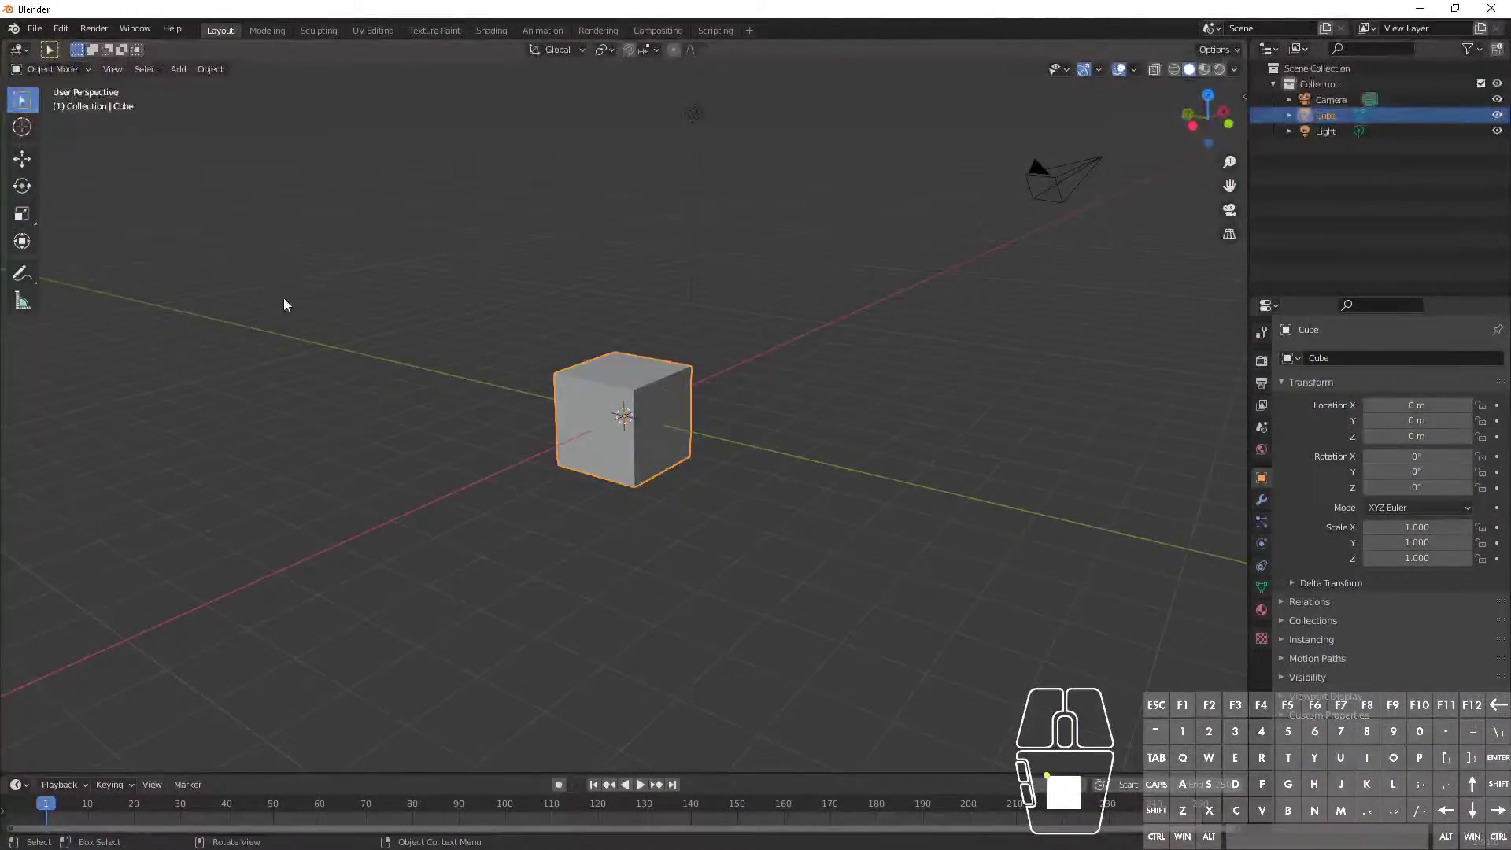
# - Enable node-based compositing in the Compositing workspace and delete the default input node
pyautogui.click(641, 39)
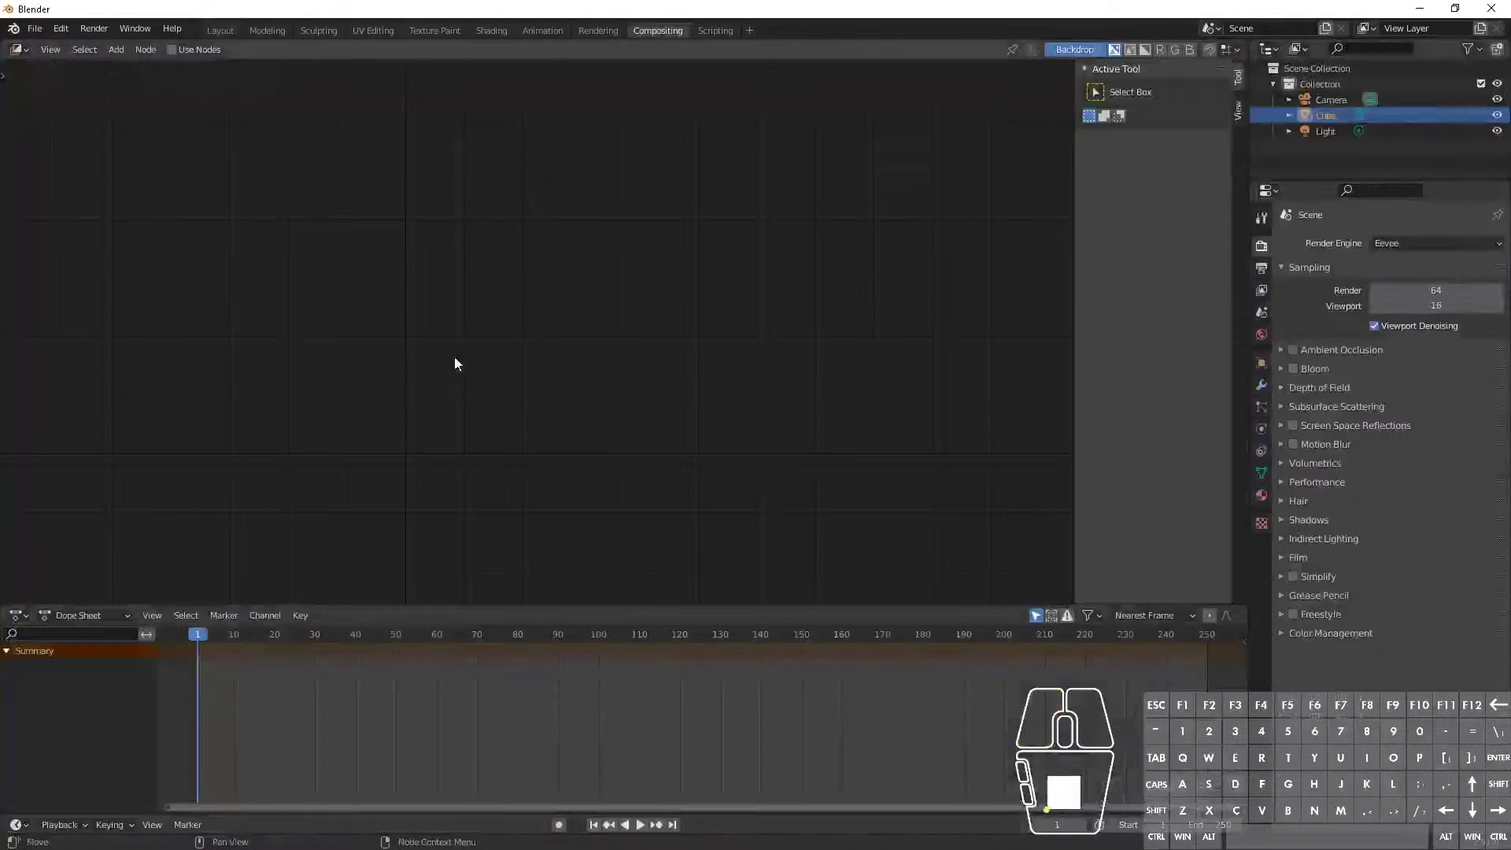
pyautogui.click(177, 56)
pyautogui.click(459, 321)
pyautogui.click(461, 237)
pyautogui.click(314, 278)
pyautogui.press('x')
pyautogui.click(304, 279)
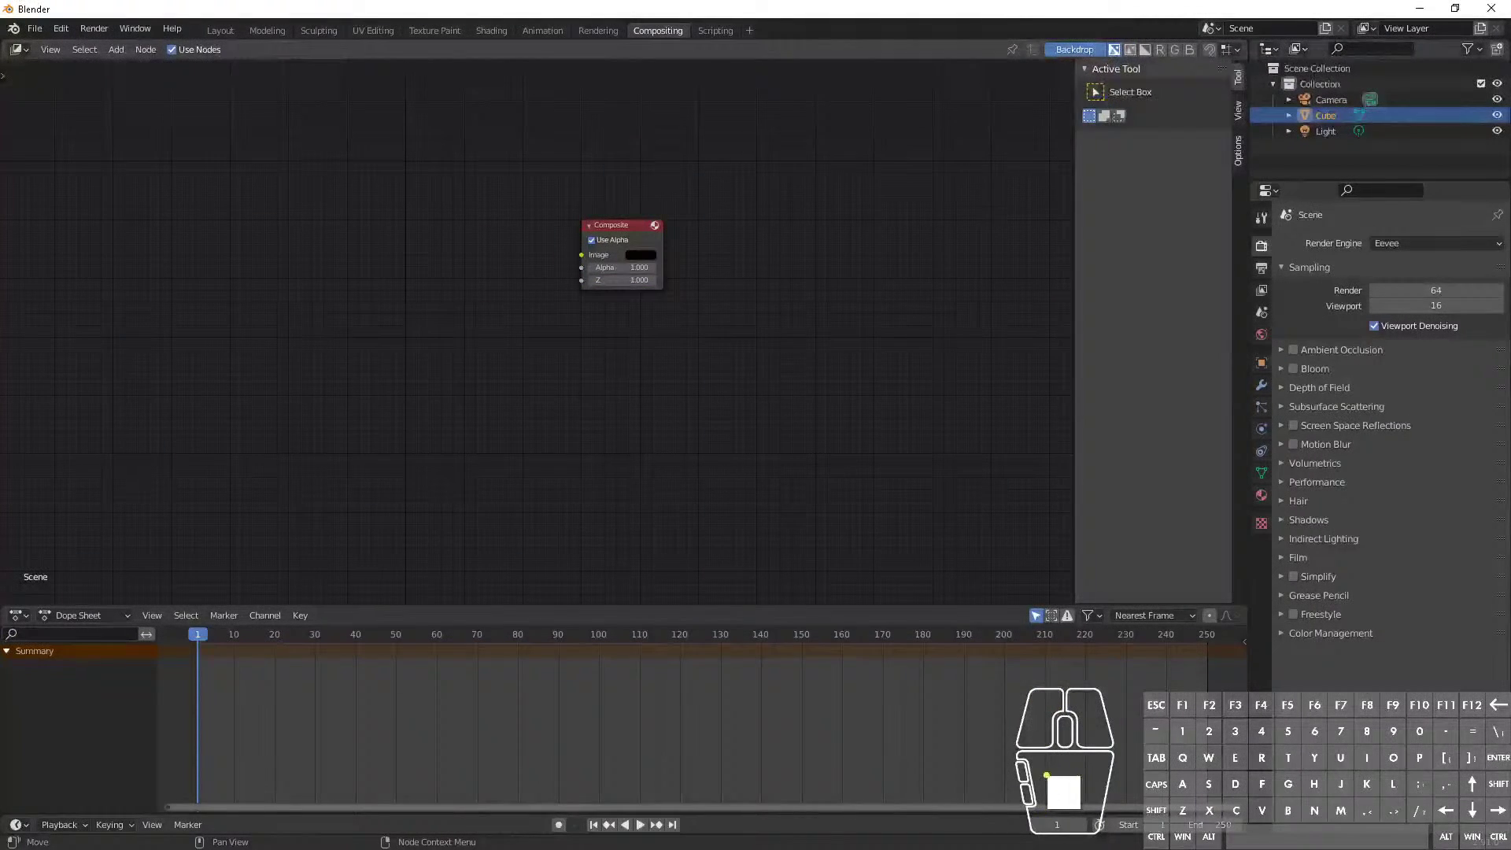
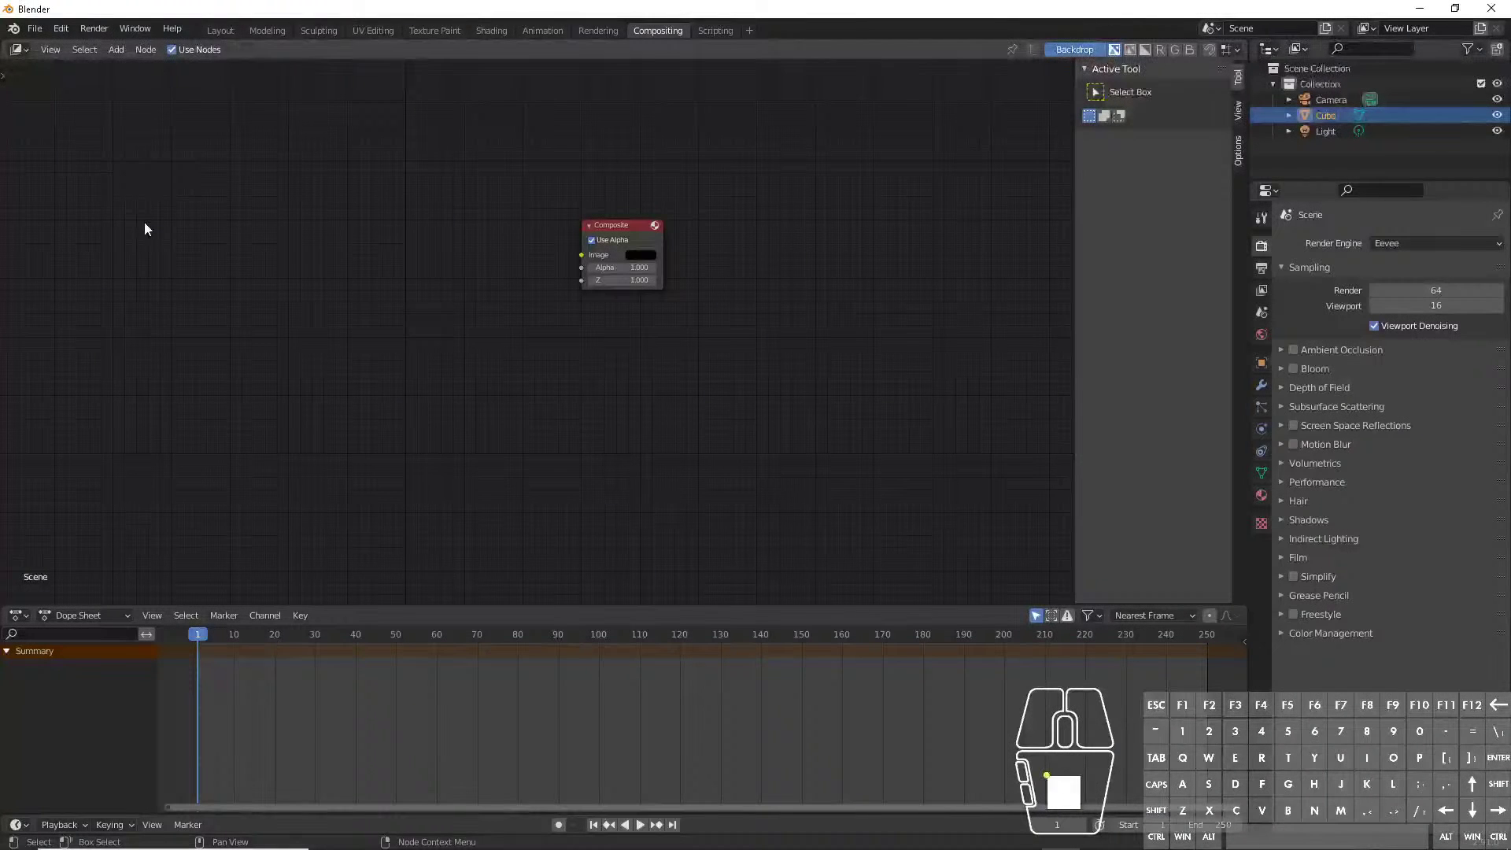
# - Bring up the compositor's Add > Input node list with Shift+A
pyautogui.press('shift+a')
pyautogui.click(210, 177)
pyautogui.press('shift+a')
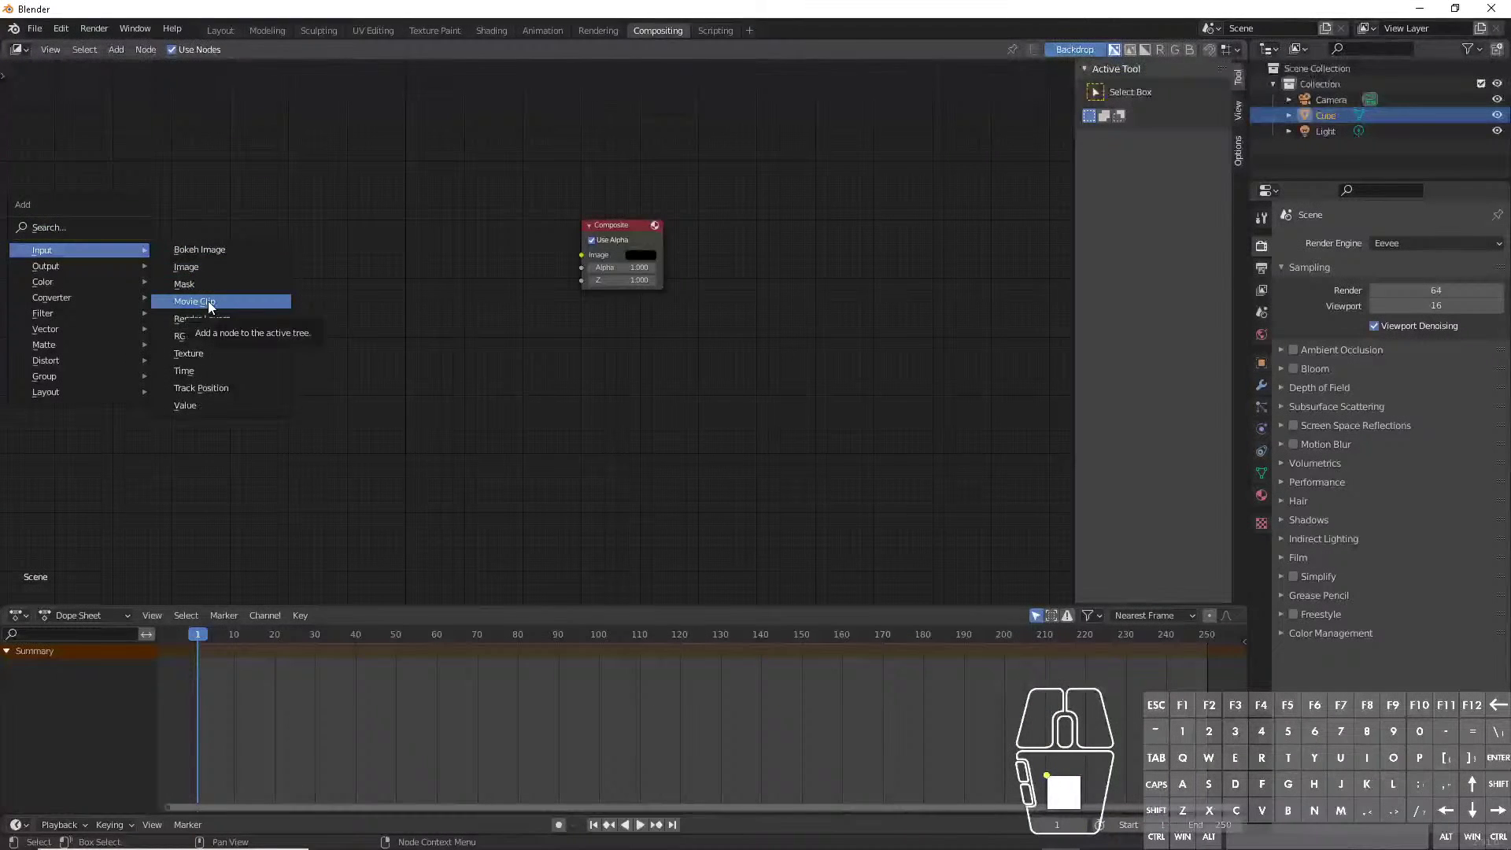
# - Add a Movie Clip node and load the green-screen video 20201204_161024.mp4 from the Desktop thumbnails
pyautogui.click(215, 304)
pyautogui.click(154, 181)
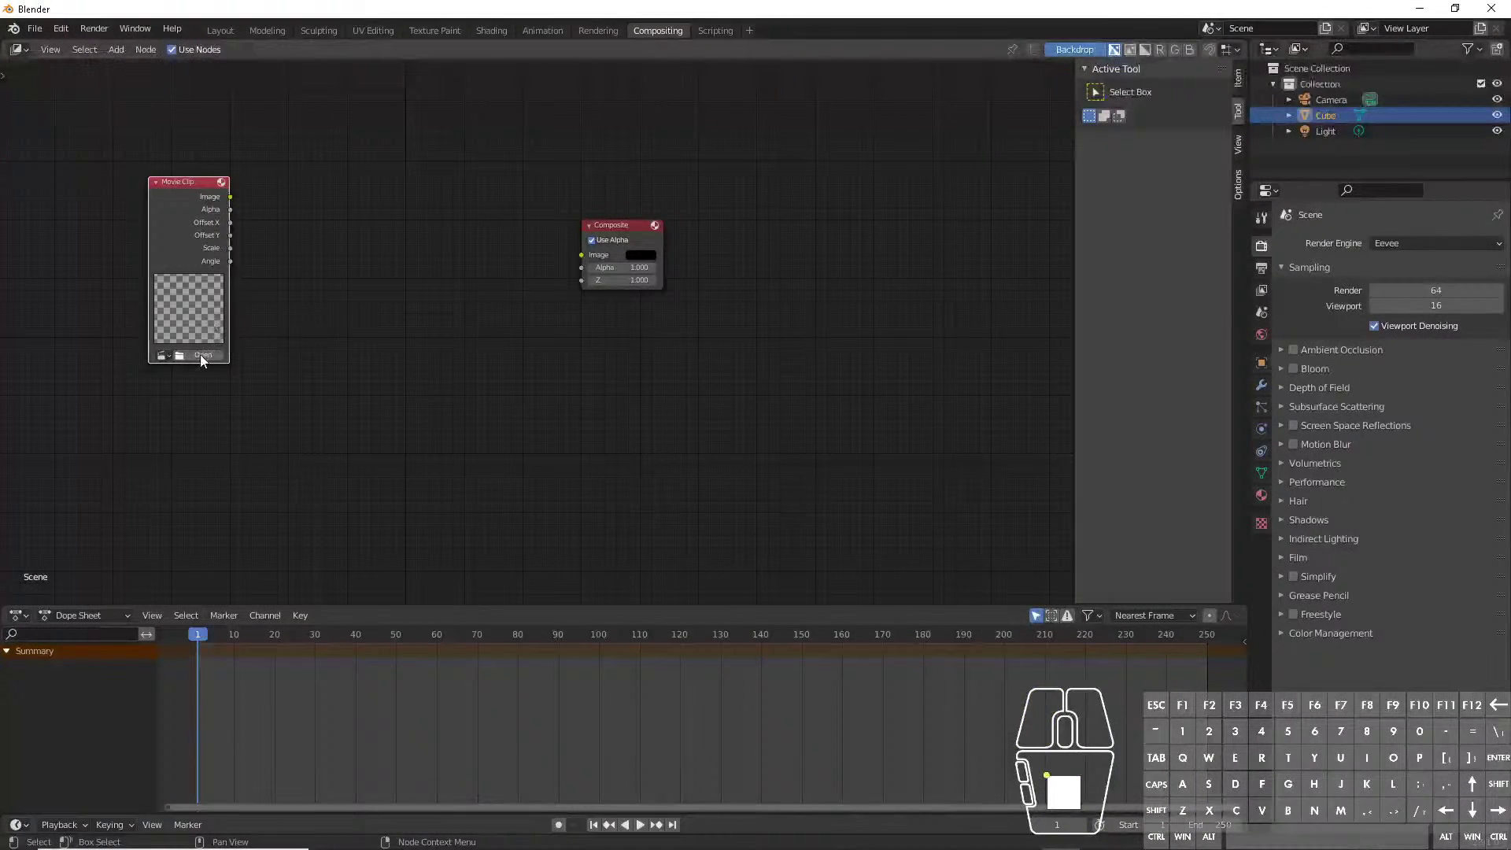
pyautogui.click(205, 361)
pyautogui.click(407, 372)
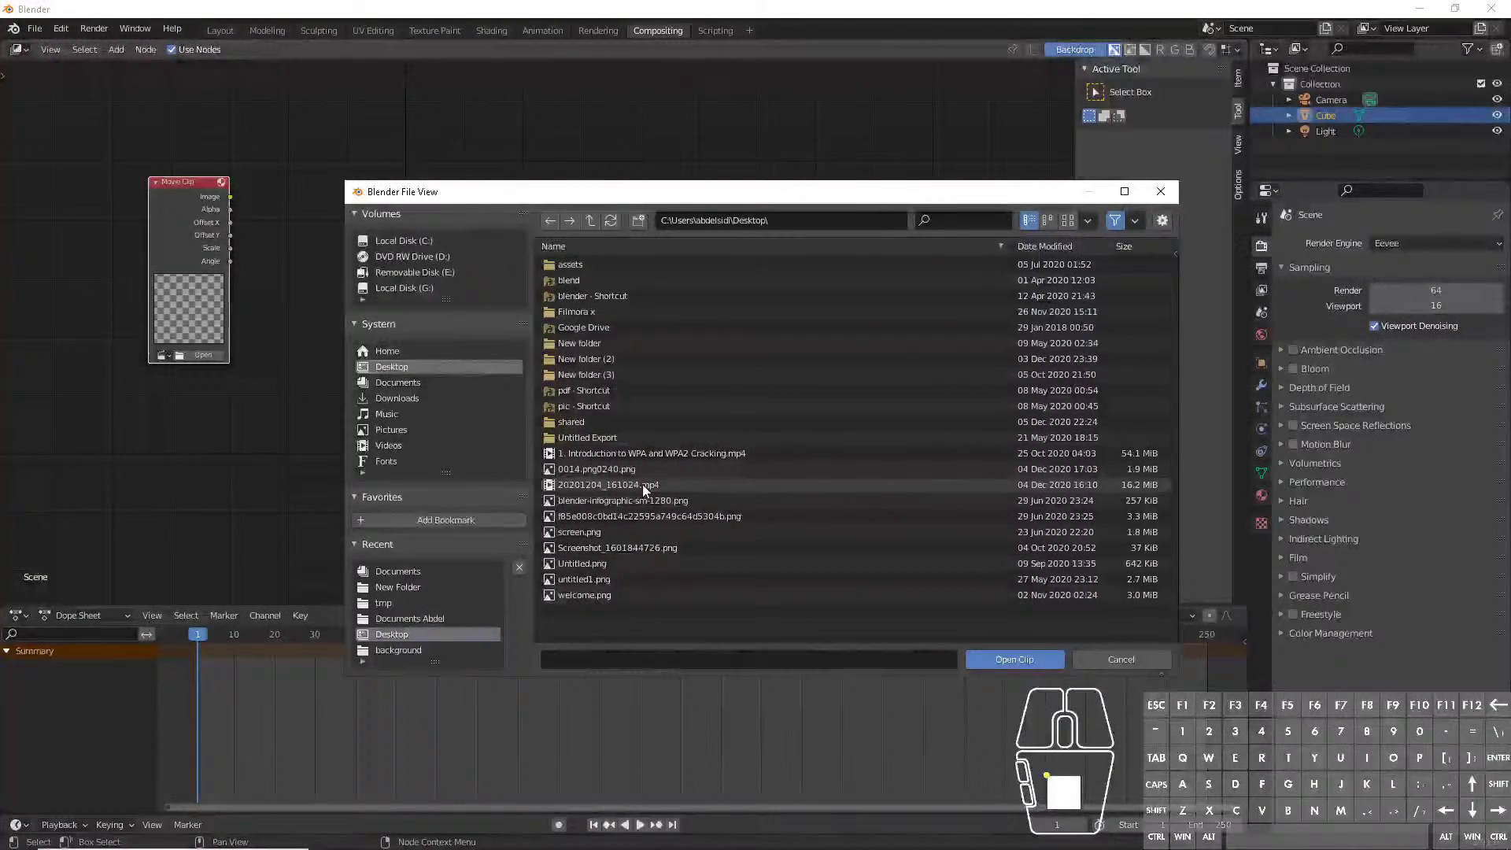
pyautogui.click(1076, 228)
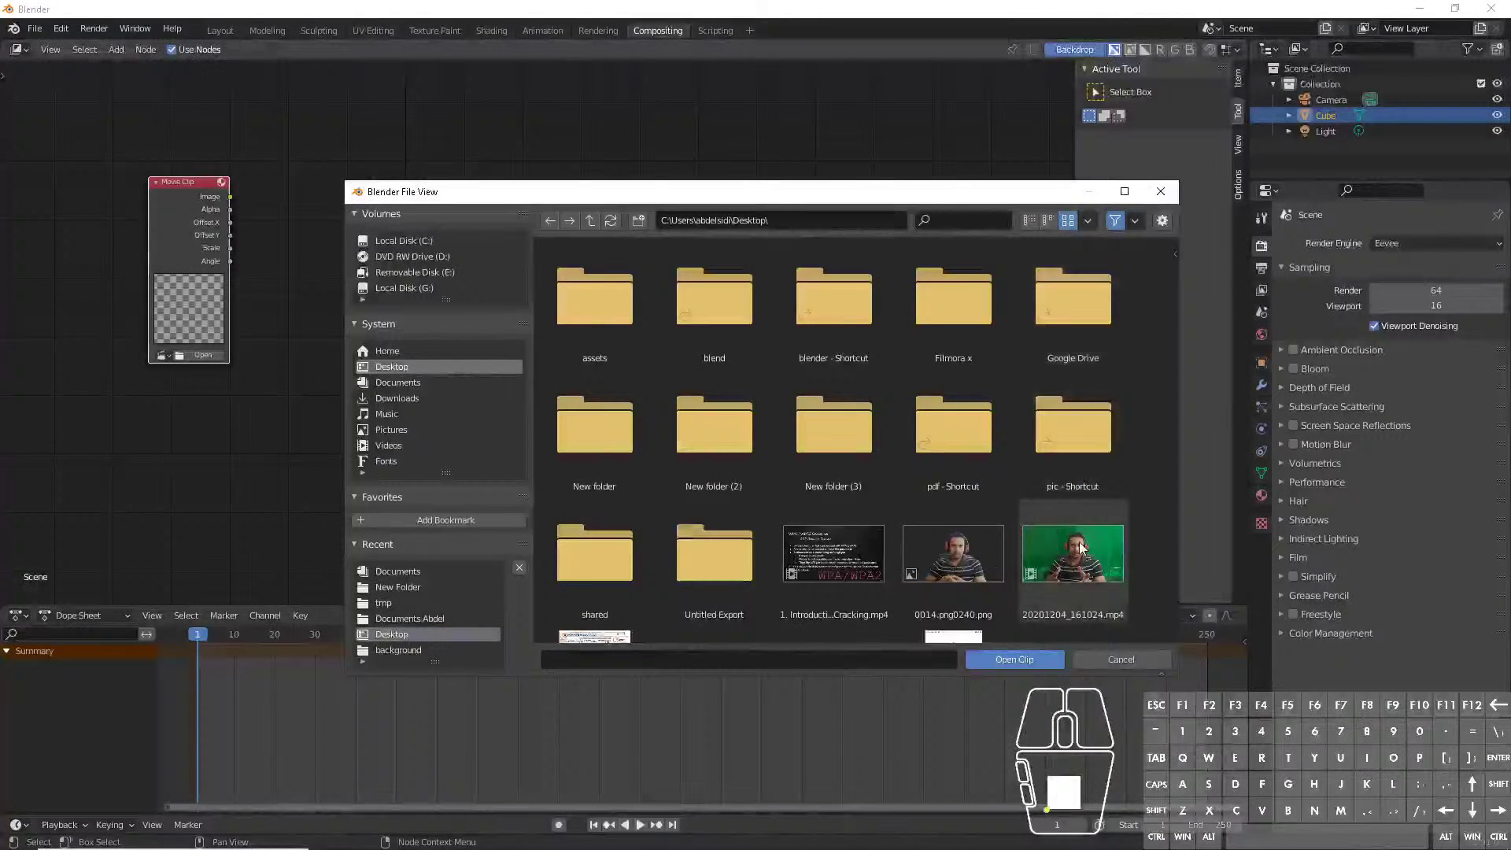
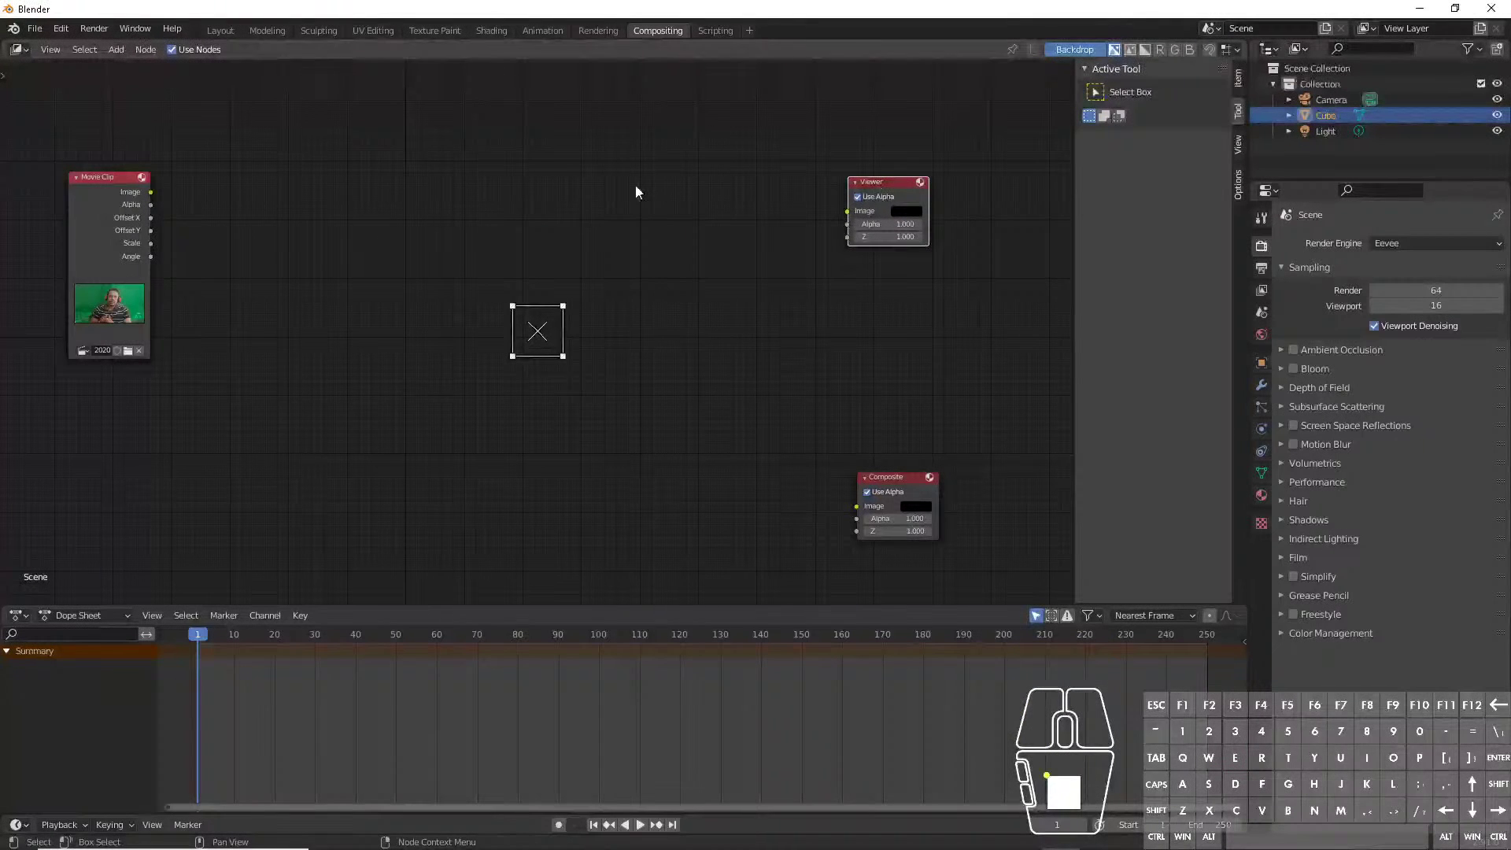
# - Feed the clip's Image output into the Viewer node and zoom the backdrop footage to fit the editor
pyautogui.moveTo(155, 201); pyautogui.dragTo(856, 217)
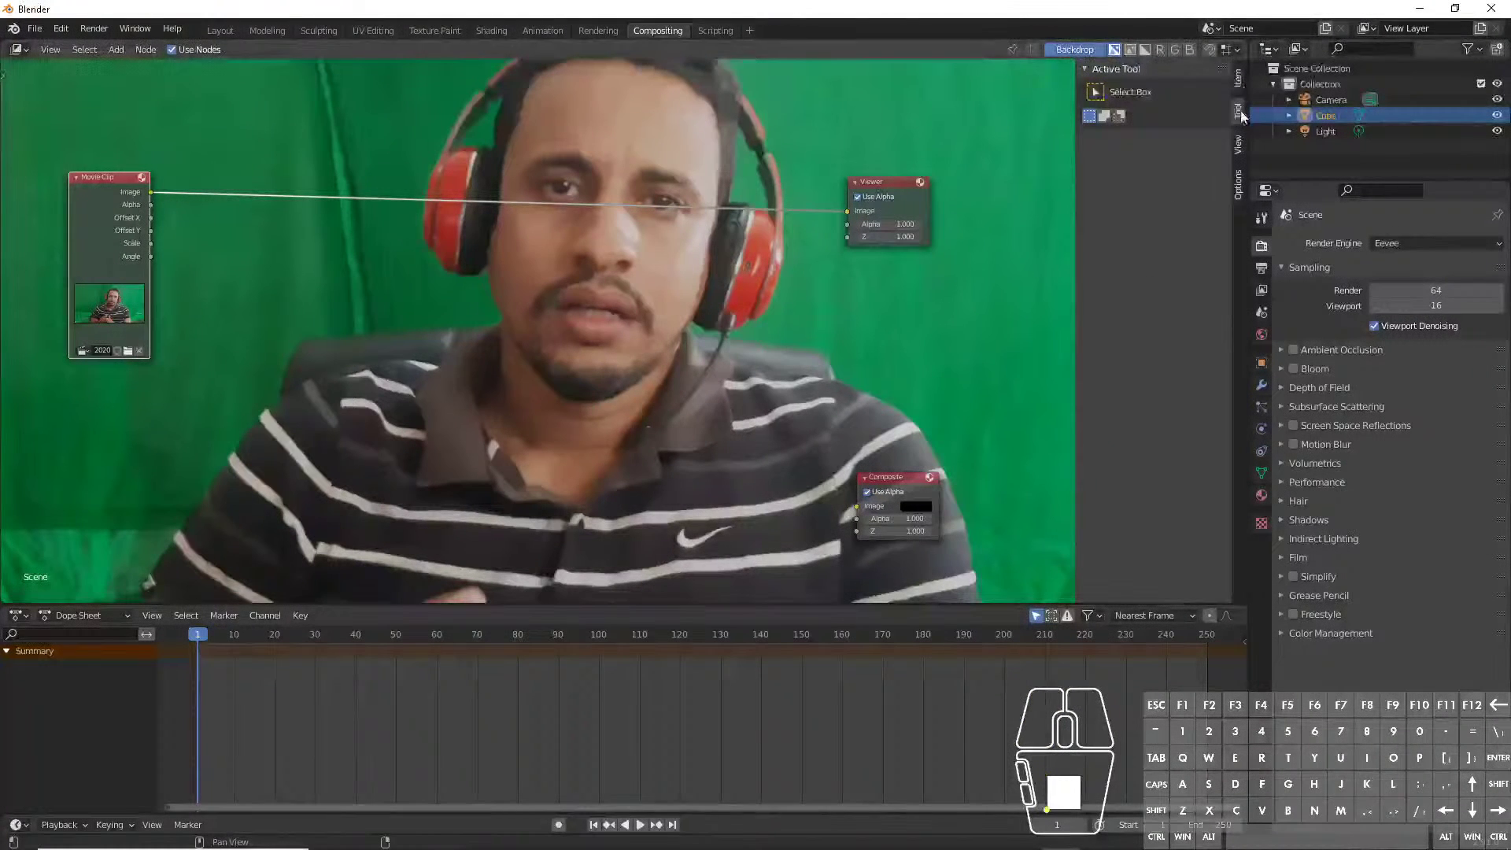
pyautogui.click(1244, 148)
pyautogui.click(1165, 185)
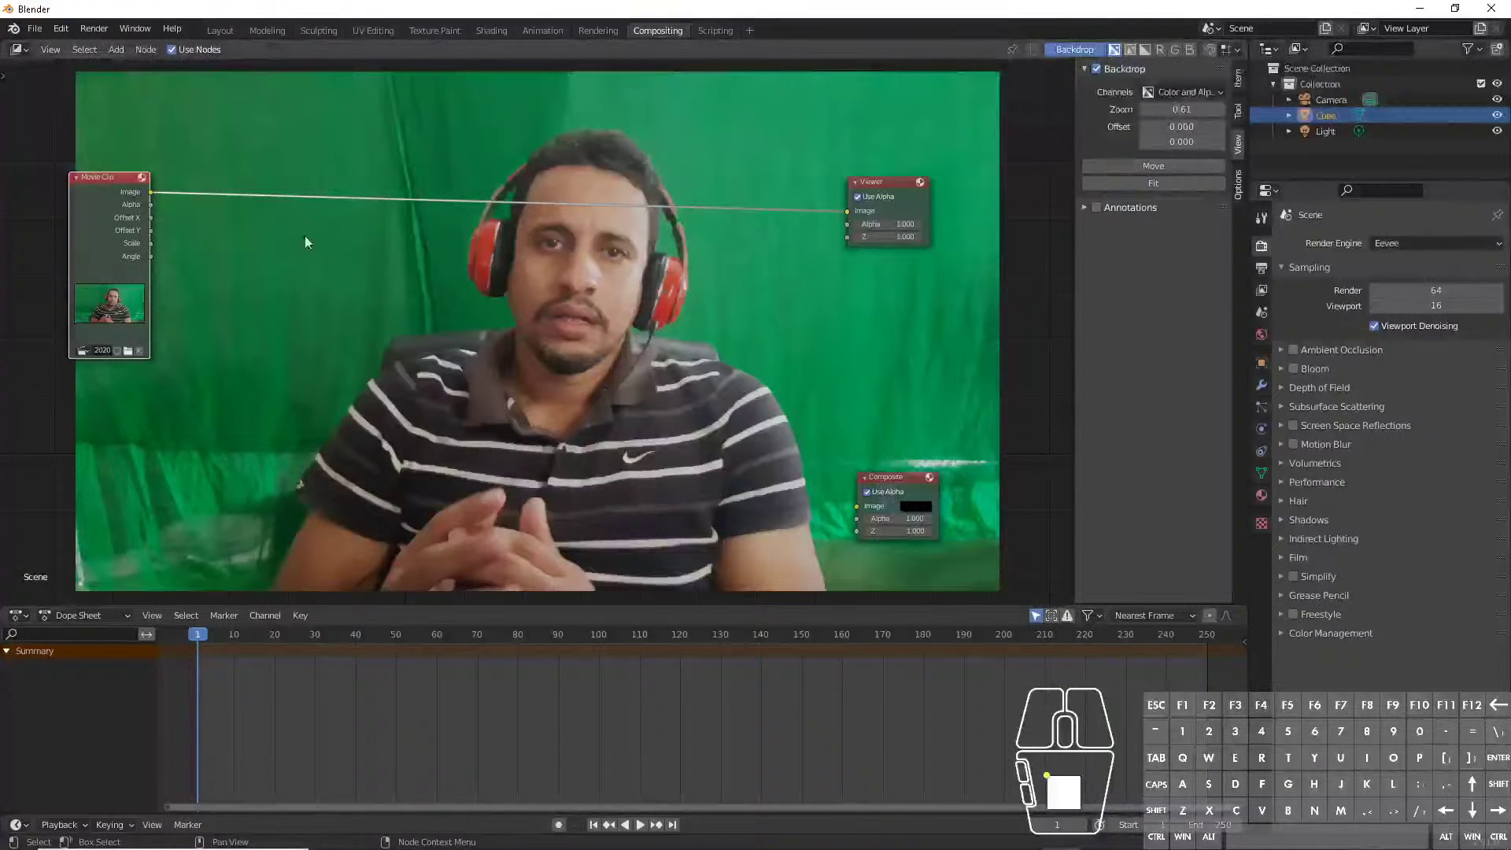
pyautogui.moveTo(153, 195); pyautogui.dragTo(599, 379)
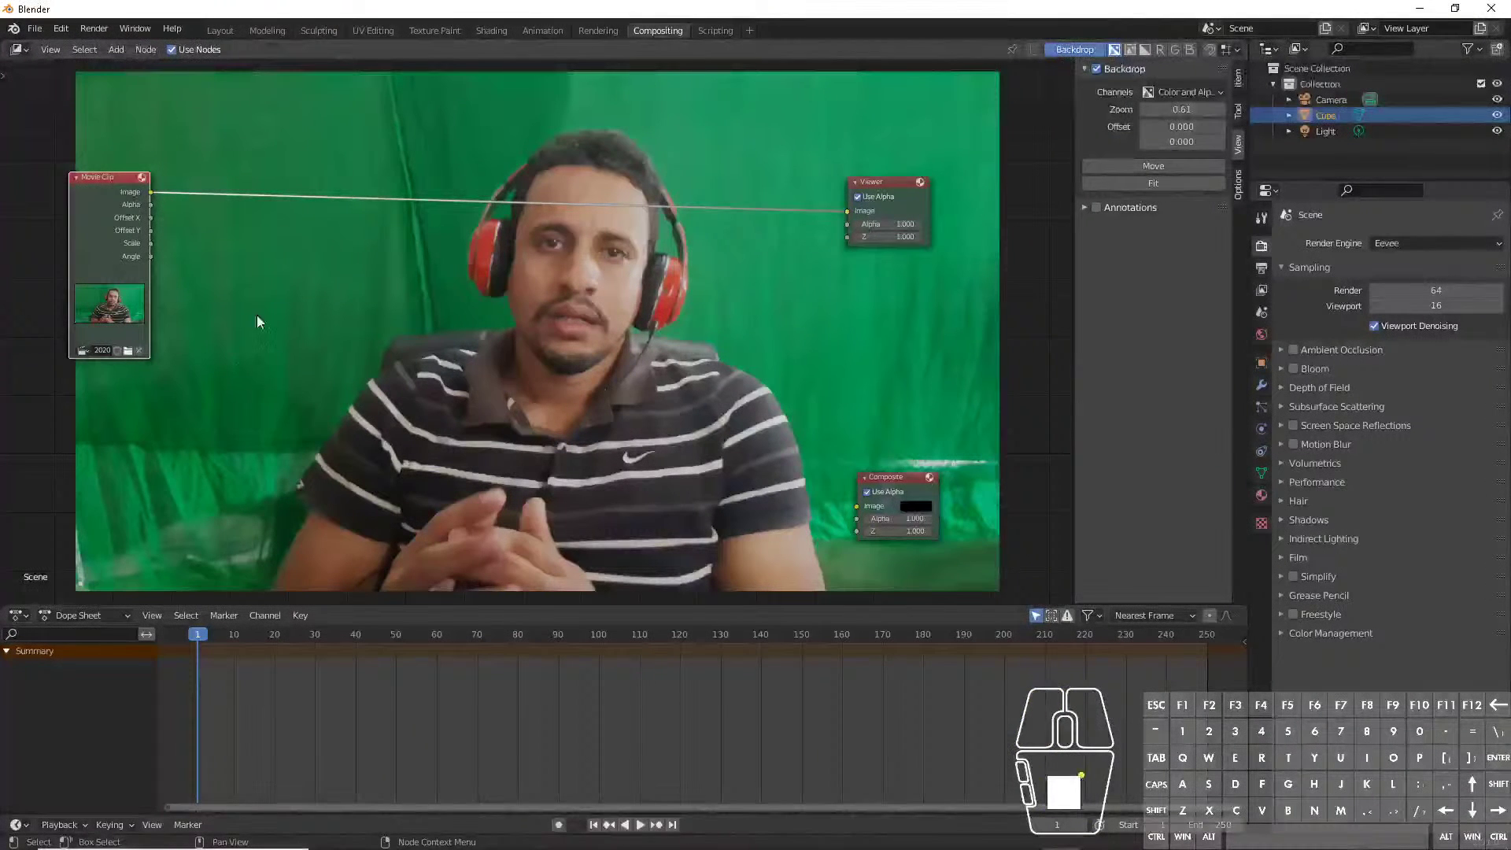
pyautogui.click(281, 310)
# - Add a Keying node found by searching 'key' and sample the green screen as its key colour
pyautogui.press('shift+a')
pyautogui.click(281, 311)
pyautogui.press('k')
pyautogui.press('e')
pyautogui.press('y')
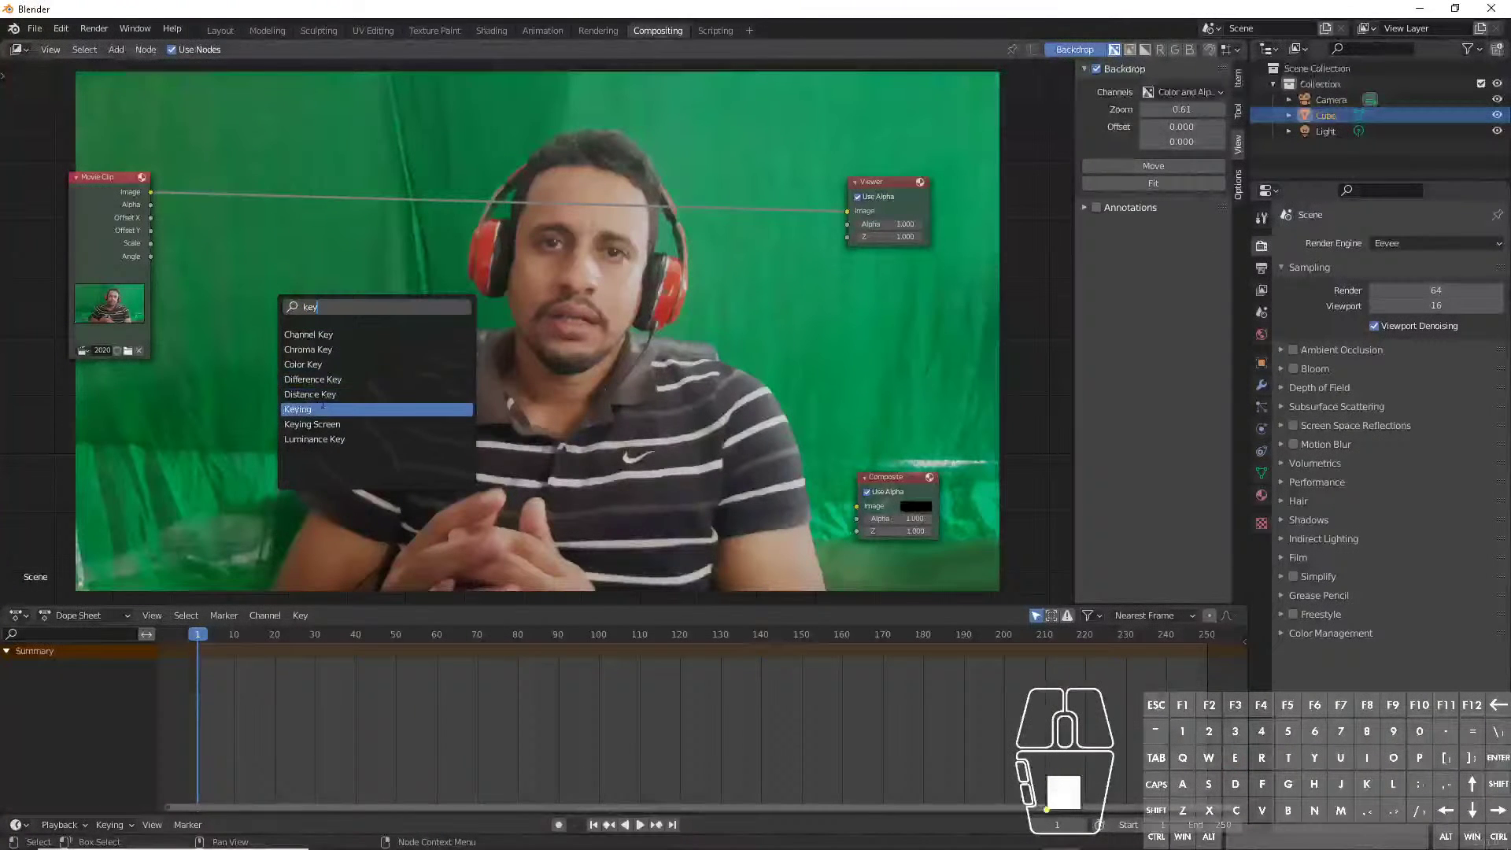
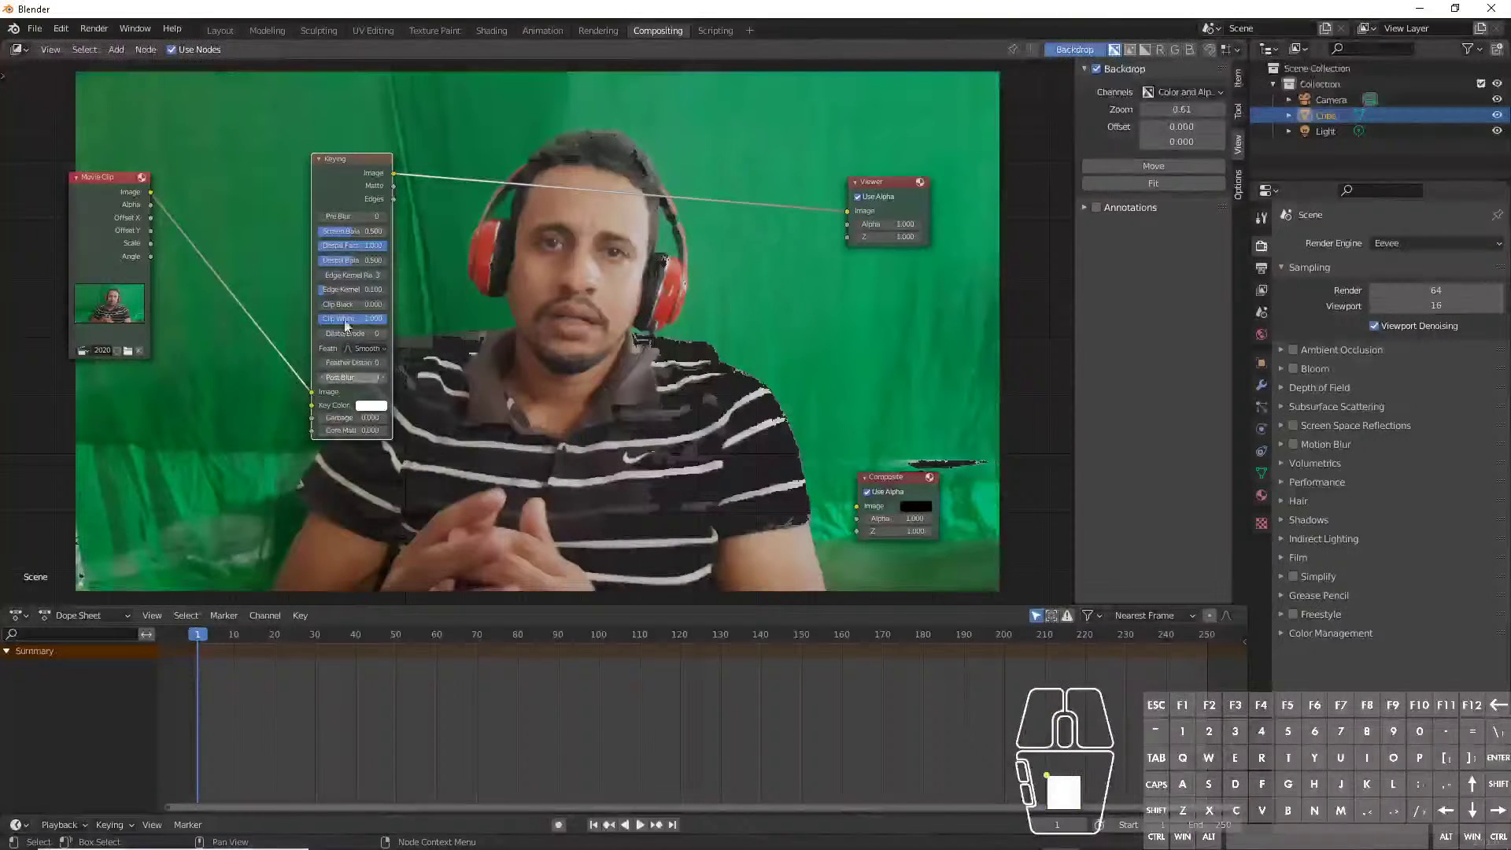
pyautogui.click(374, 413)
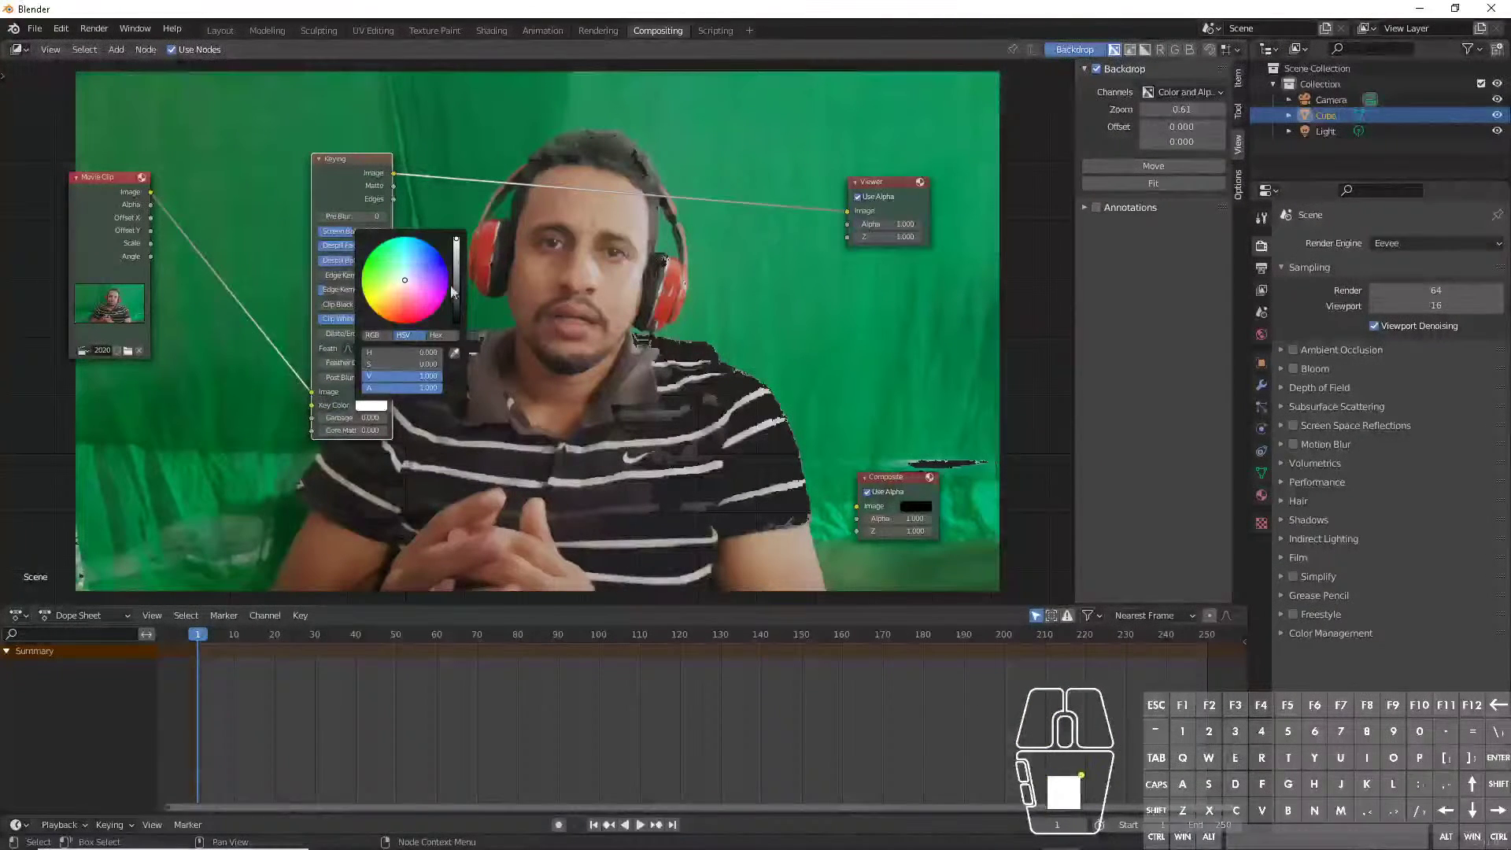
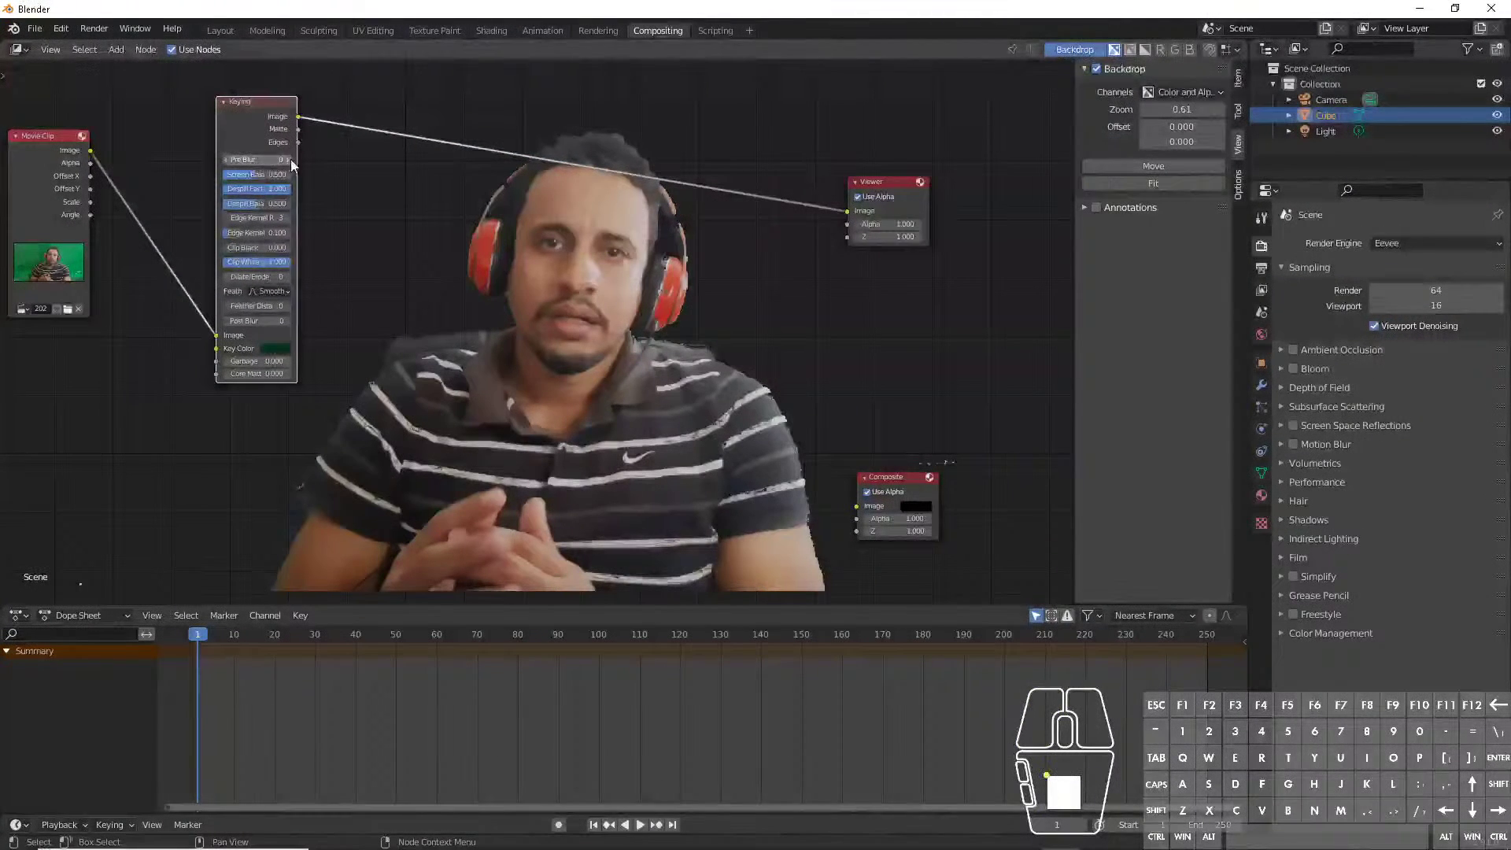
# - Tune the Keying node's Screen Balance, Clip Black/White and Edge Kernel values, placing it beside the clip node
pyautogui.click(292, 165)
pyautogui.moveTo(262, 181); pyautogui.dragTo(271, 181)
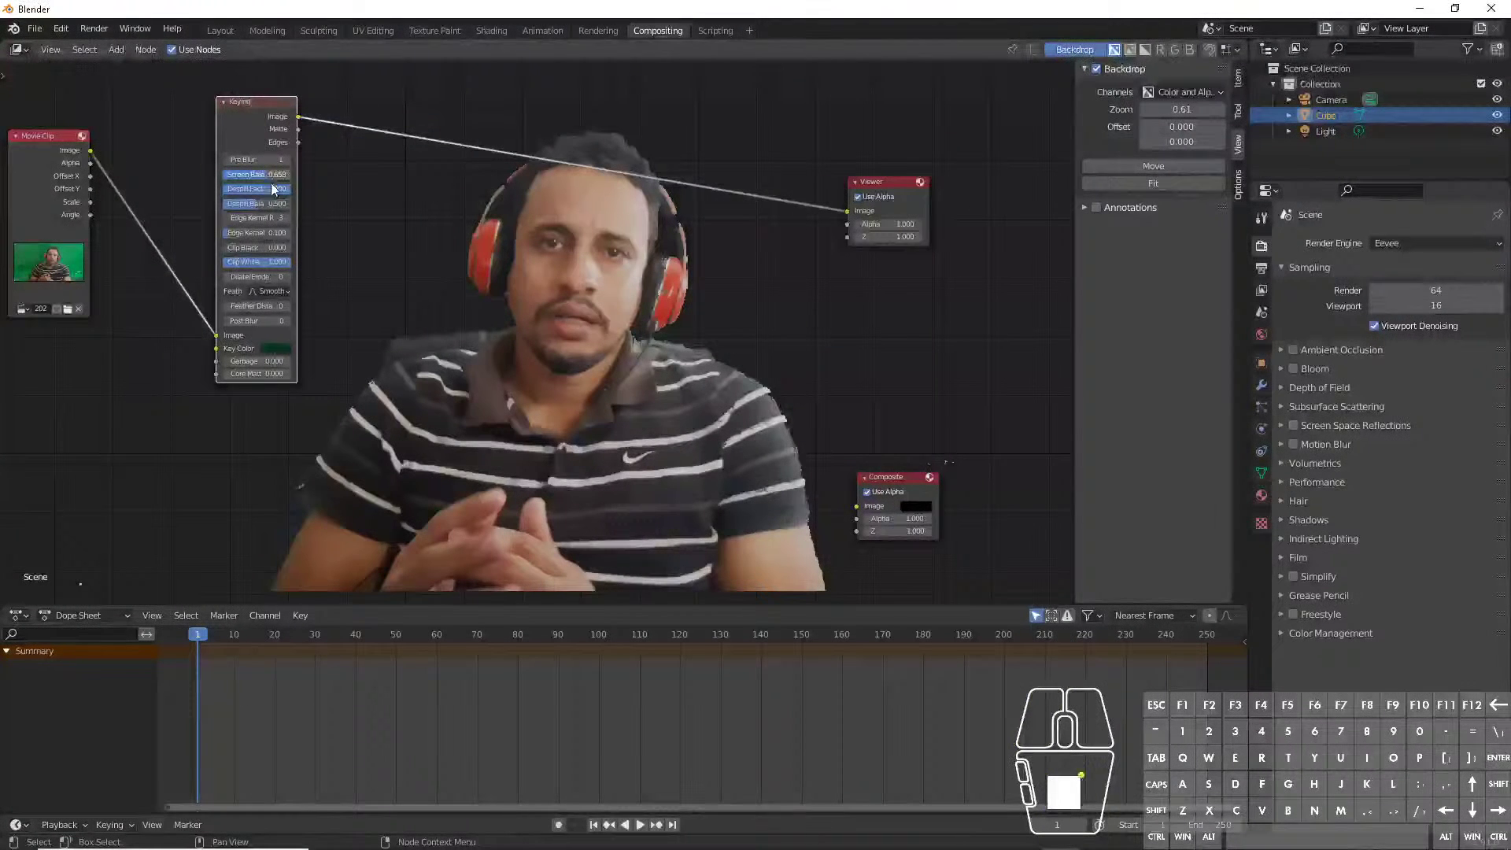
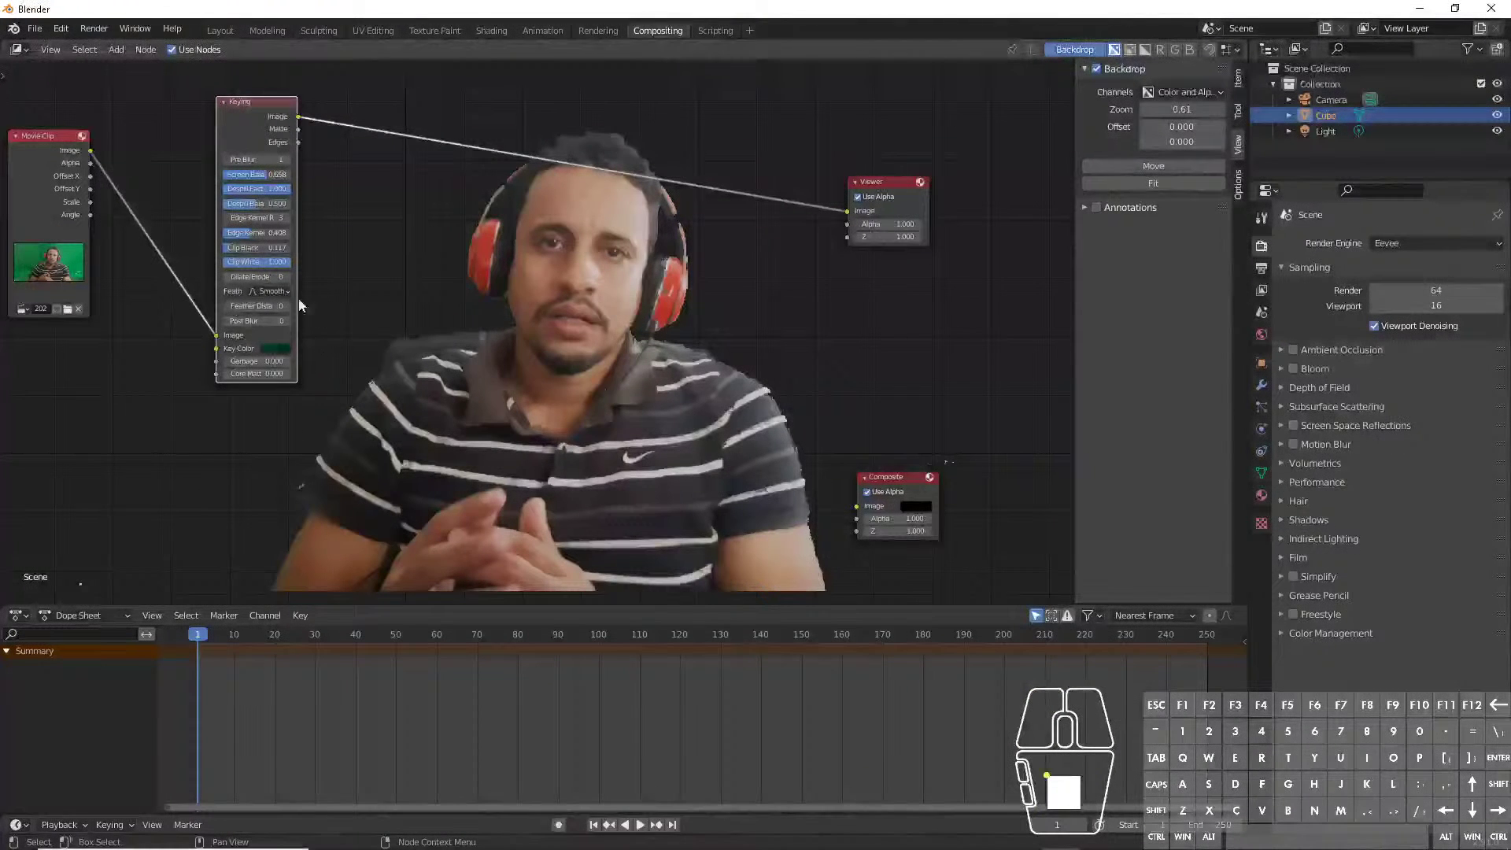
pyautogui.moveTo(254, 117); pyautogui.dragTo(210, 155)
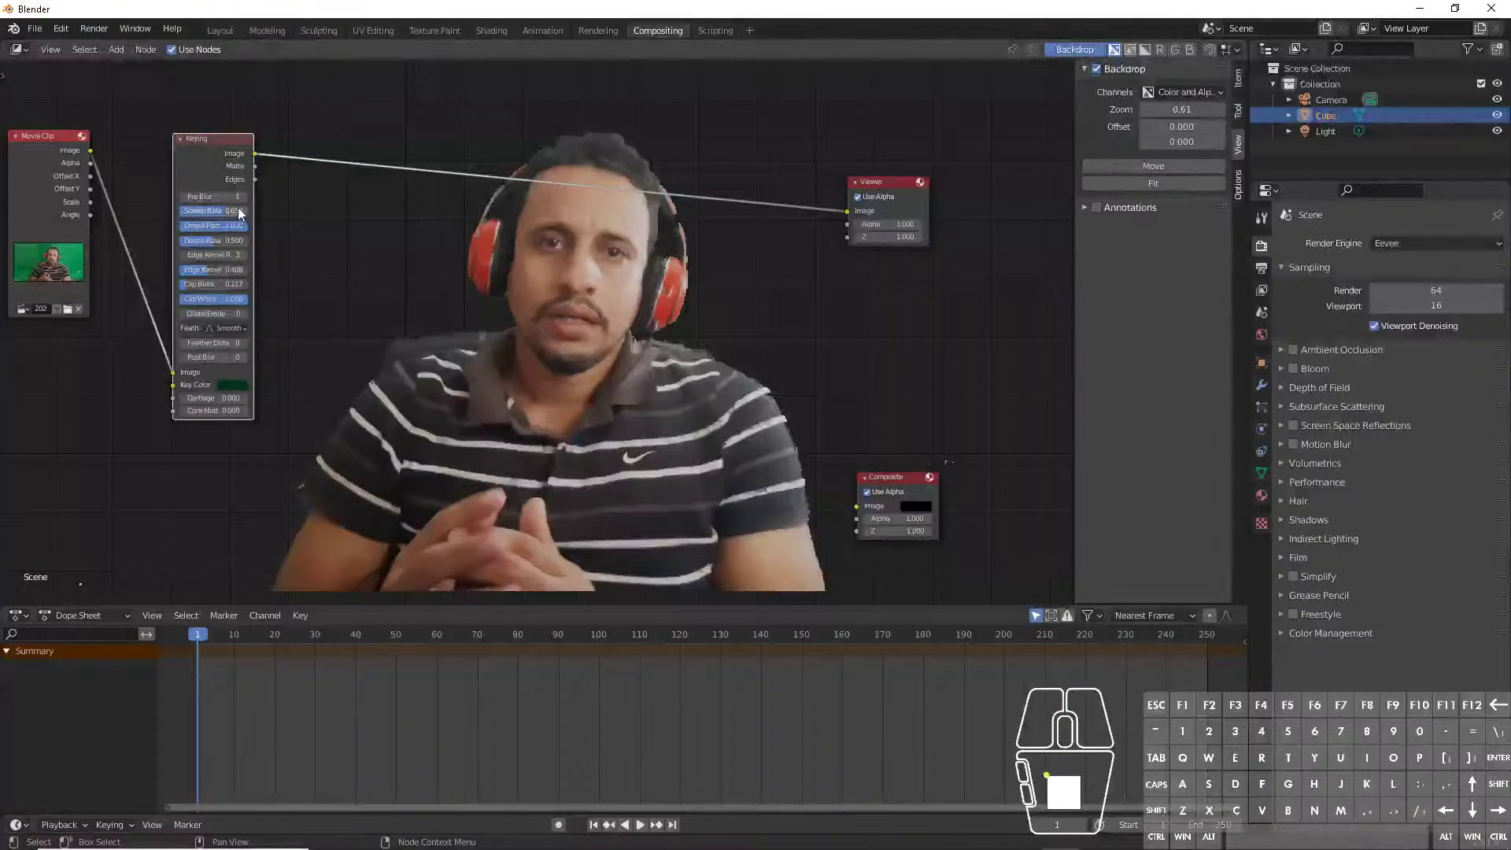
pyautogui.click(248, 201)
pyautogui.click(246, 203)
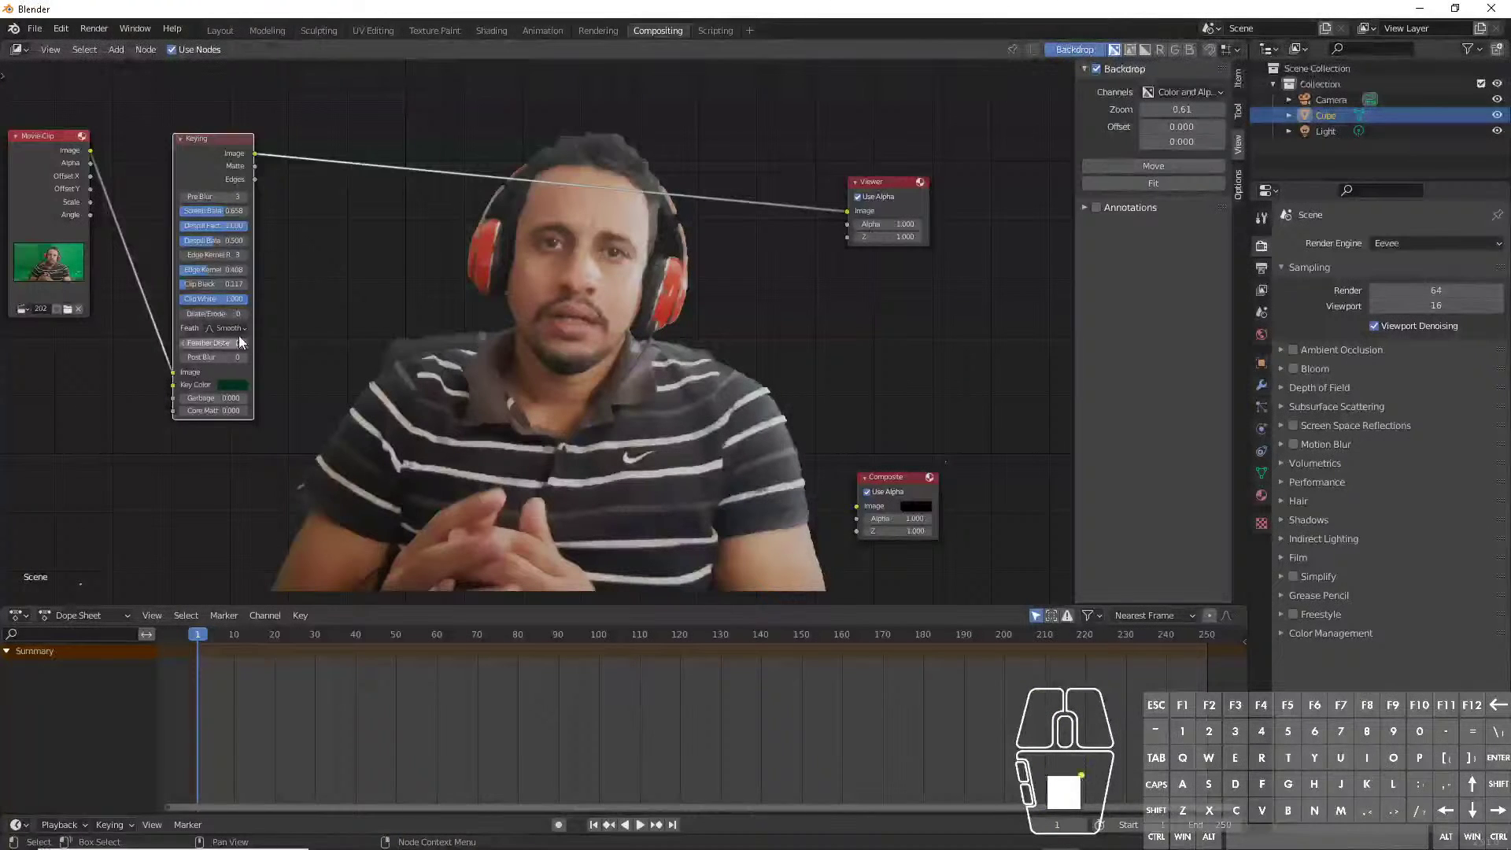
pyautogui.click(242, 330)
pyautogui.click(247, 359)
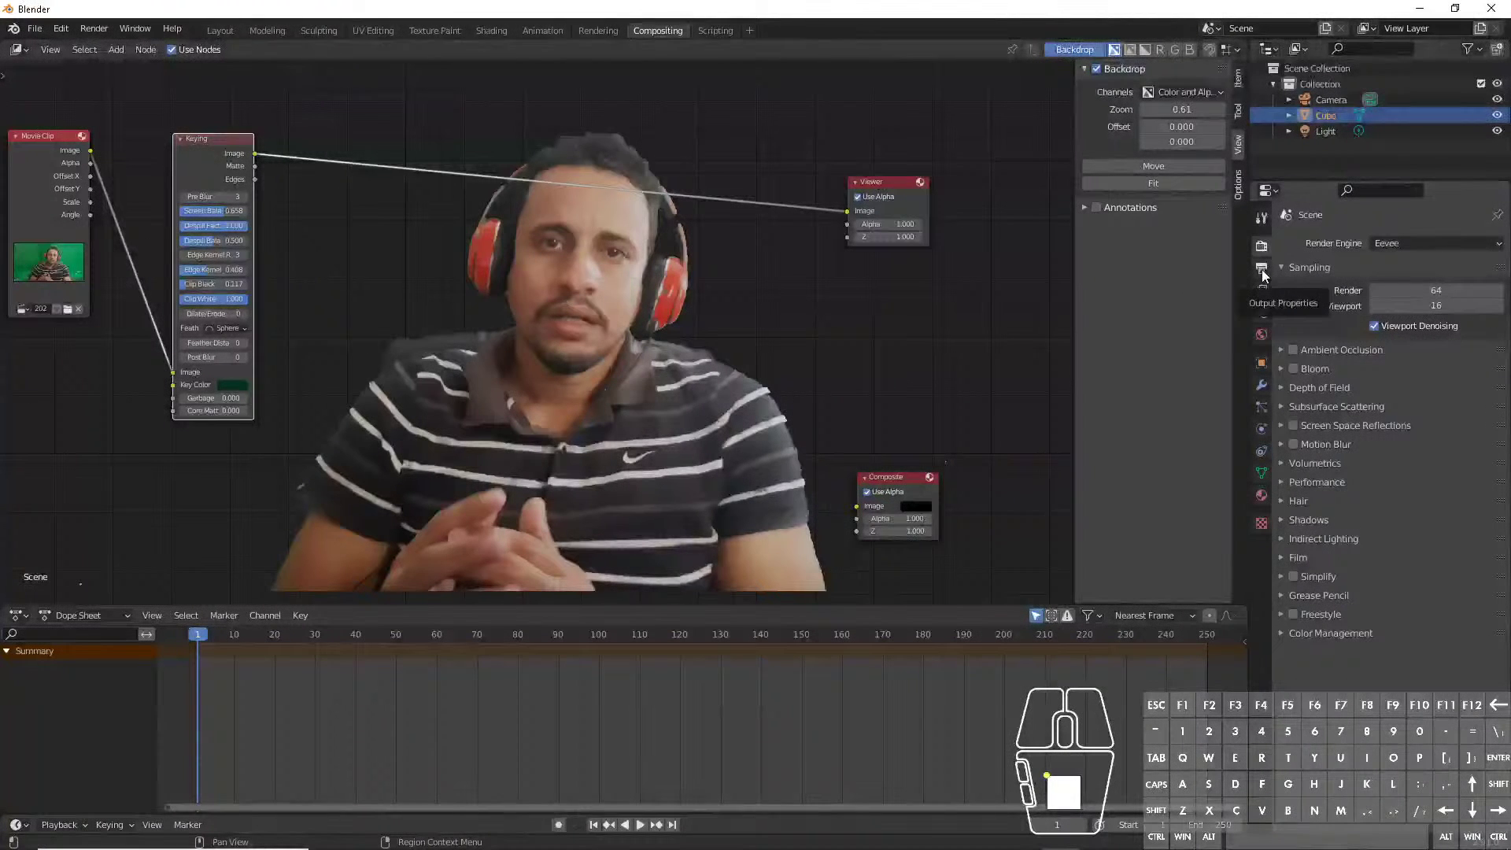
# - Set render output colour to RGBA and create and enter a folder 'new' inside C:\tmp
pyautogui.click(1268, 274)
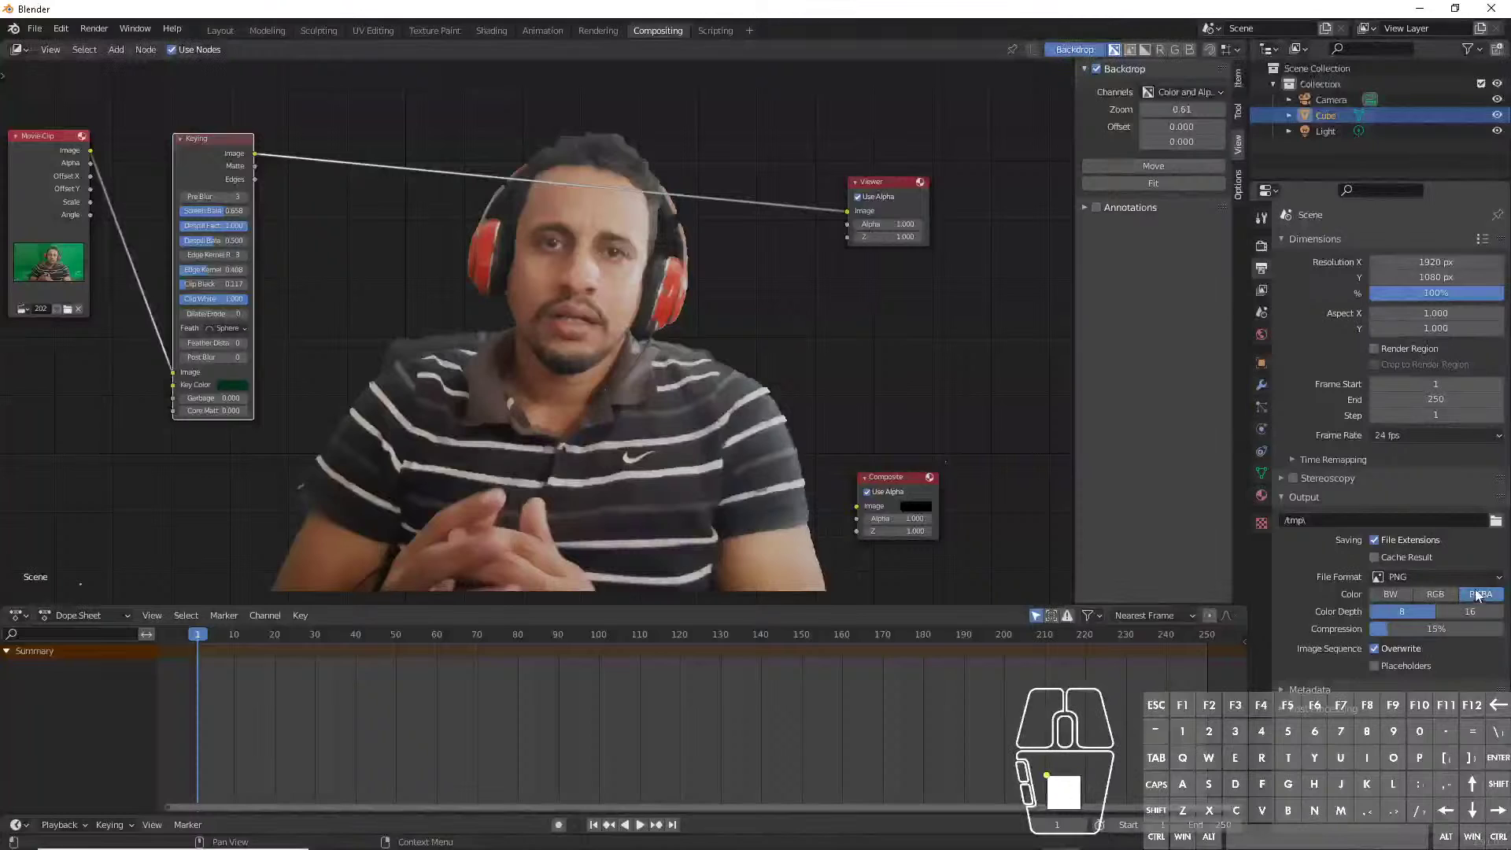
pyautogui.click(1499, 526)
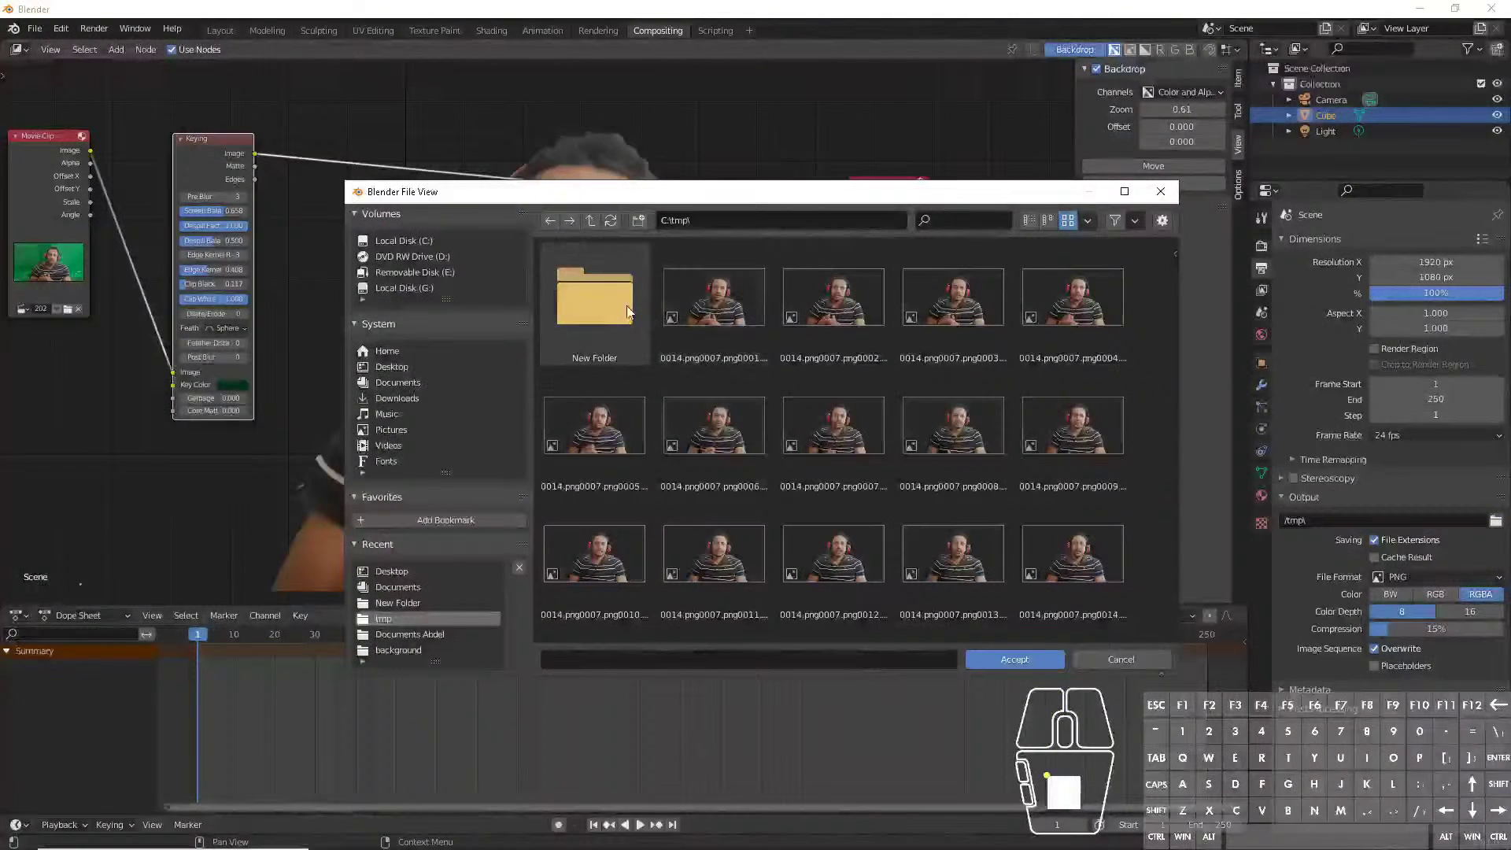
pyautogui.rightClick(614, 306)
pyautogui.click(724, 299)
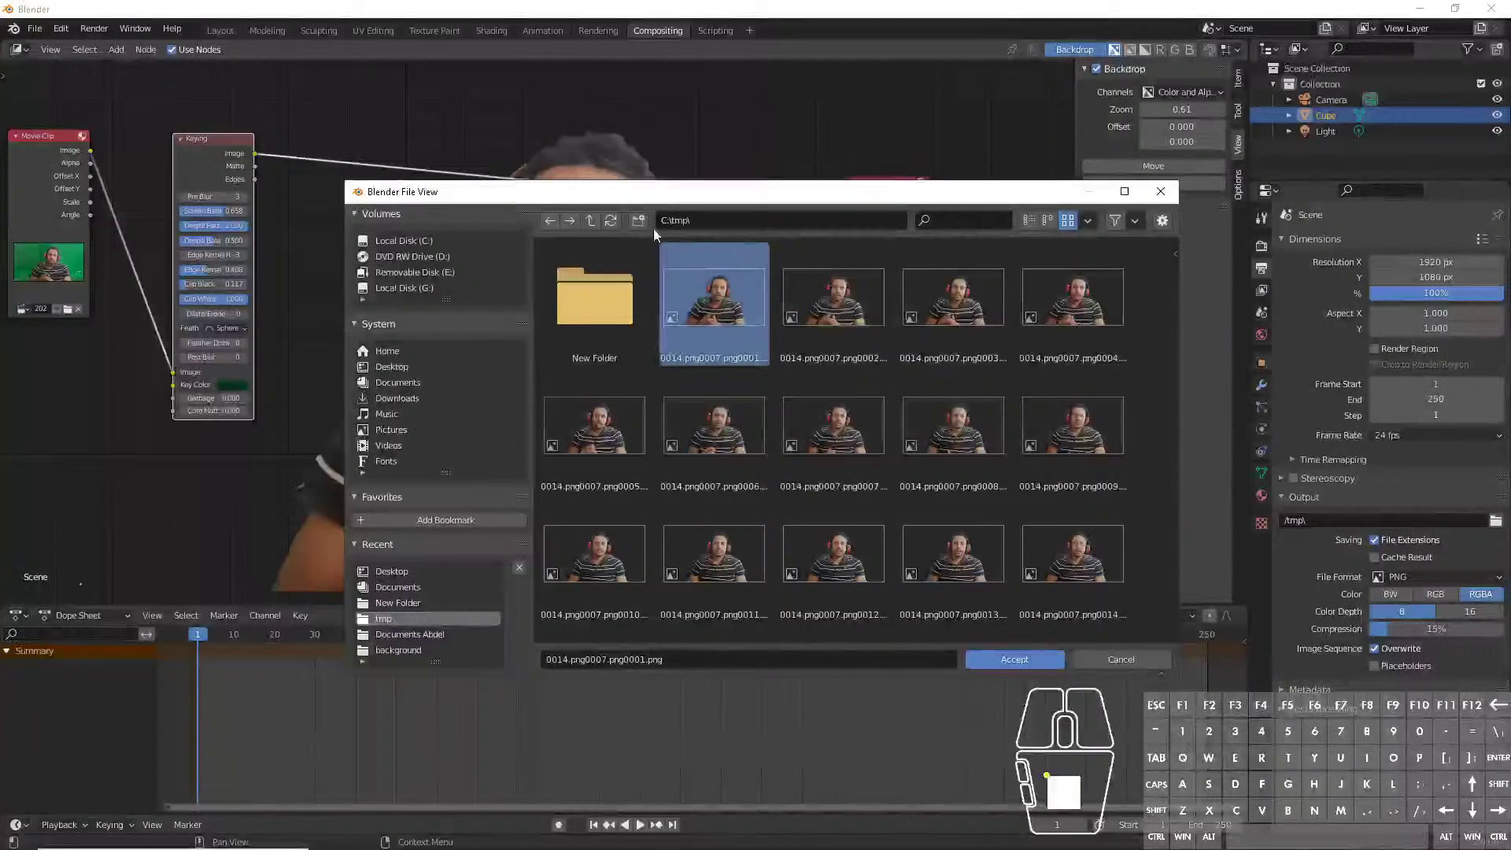
pyautogui.click(644, 227)
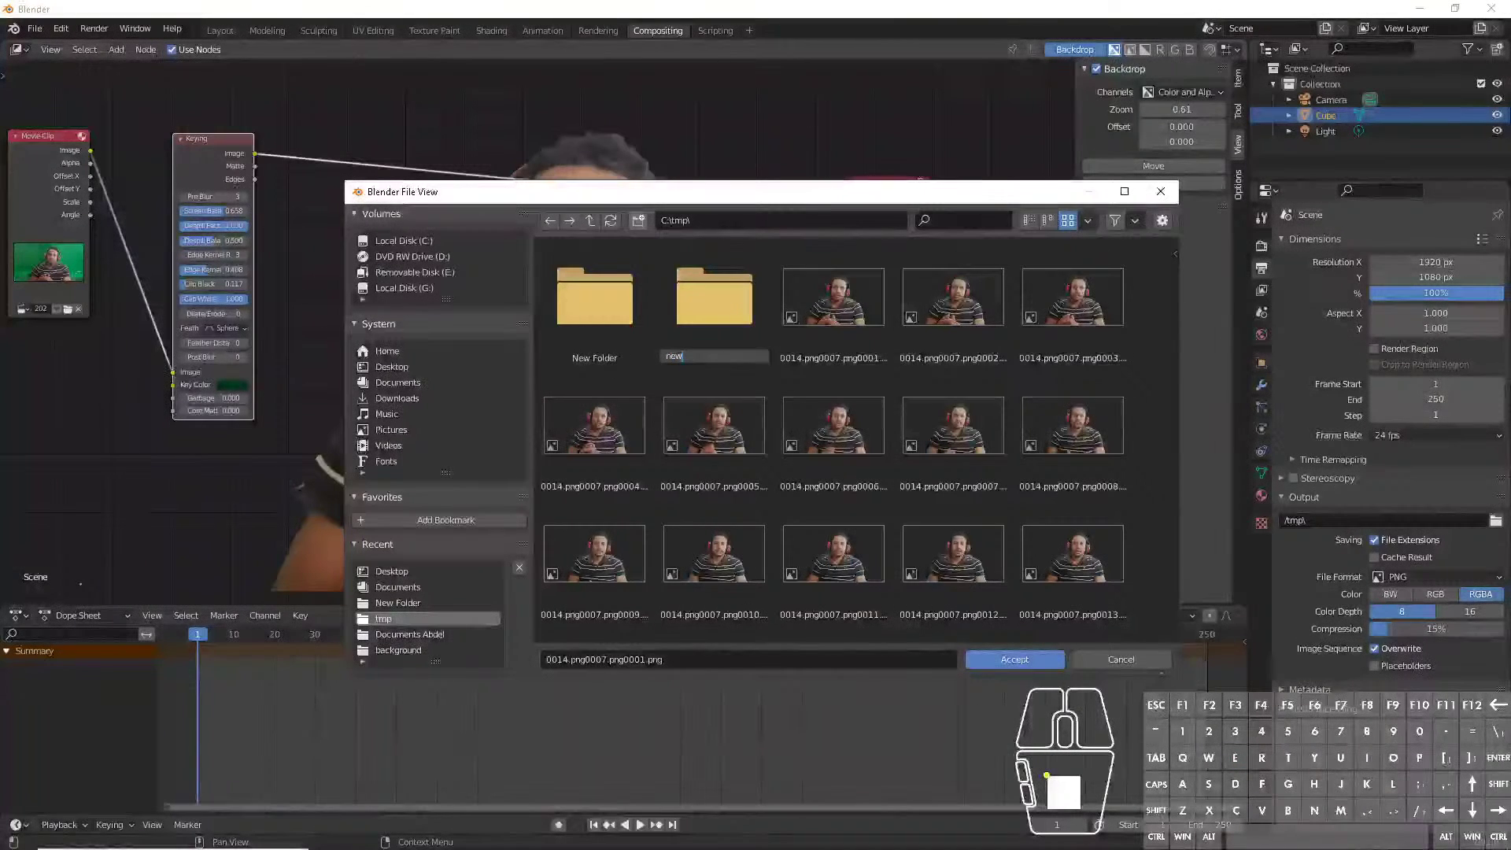
pyautogui.doubleClick(731, 290)
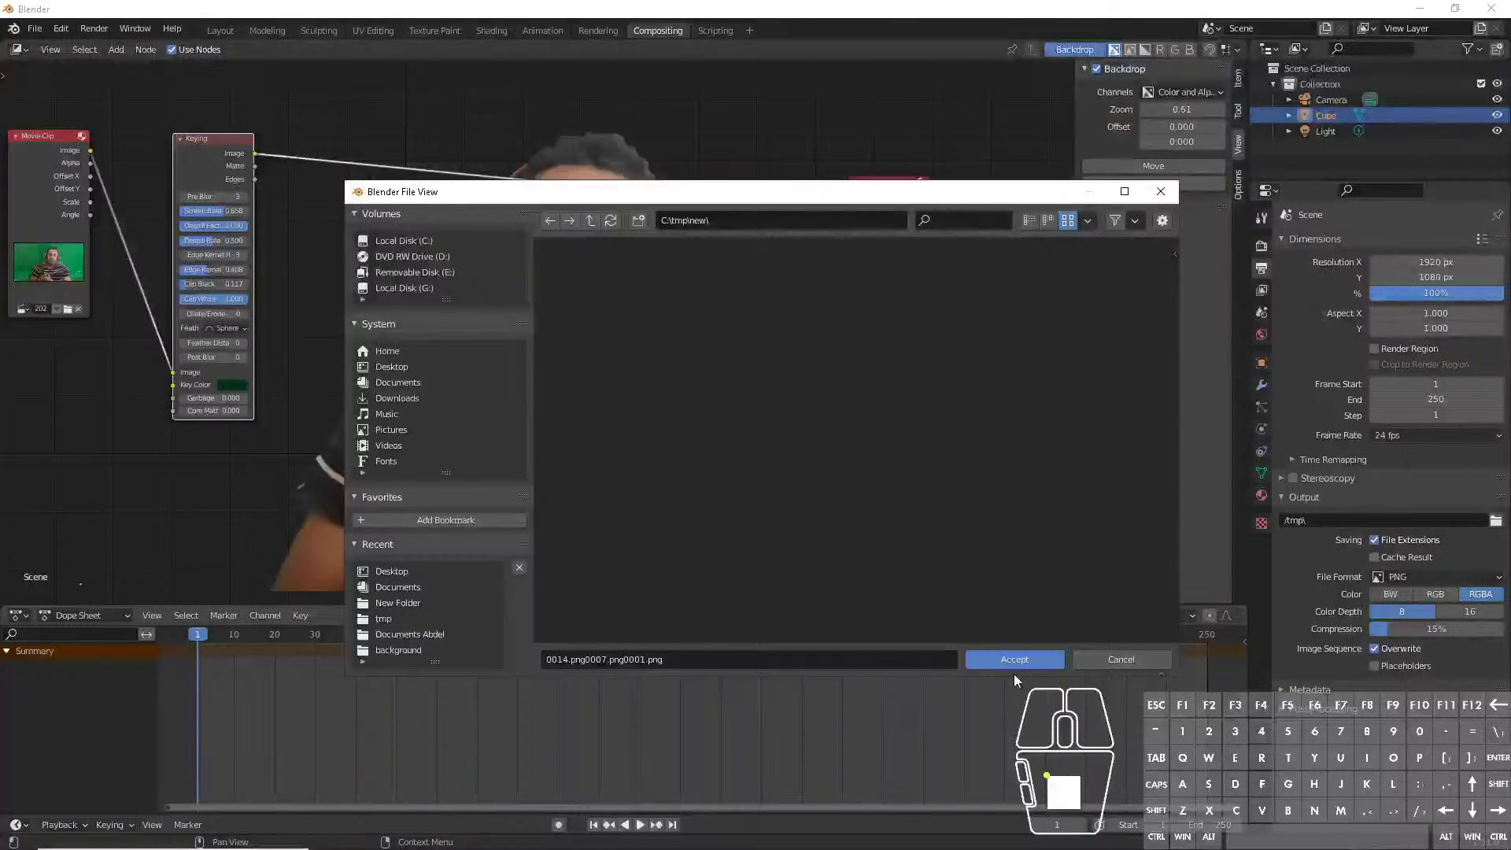
# - Accept the new folder as the output path, keep PNG file format, and bring up the Render menu
pyautogui.click(1018, 664)
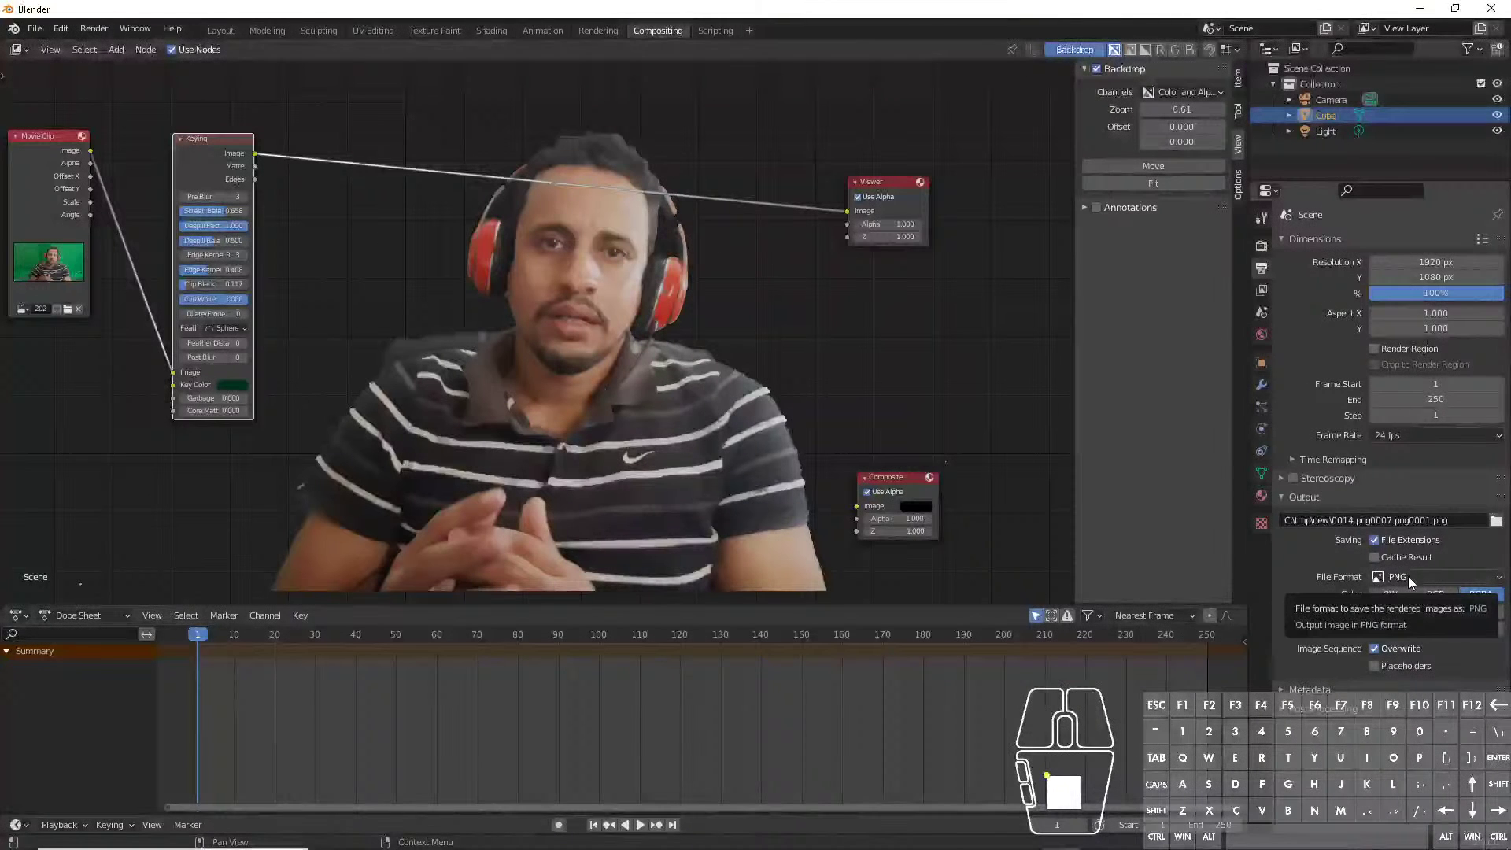
pyautogui.click(1414, 581)
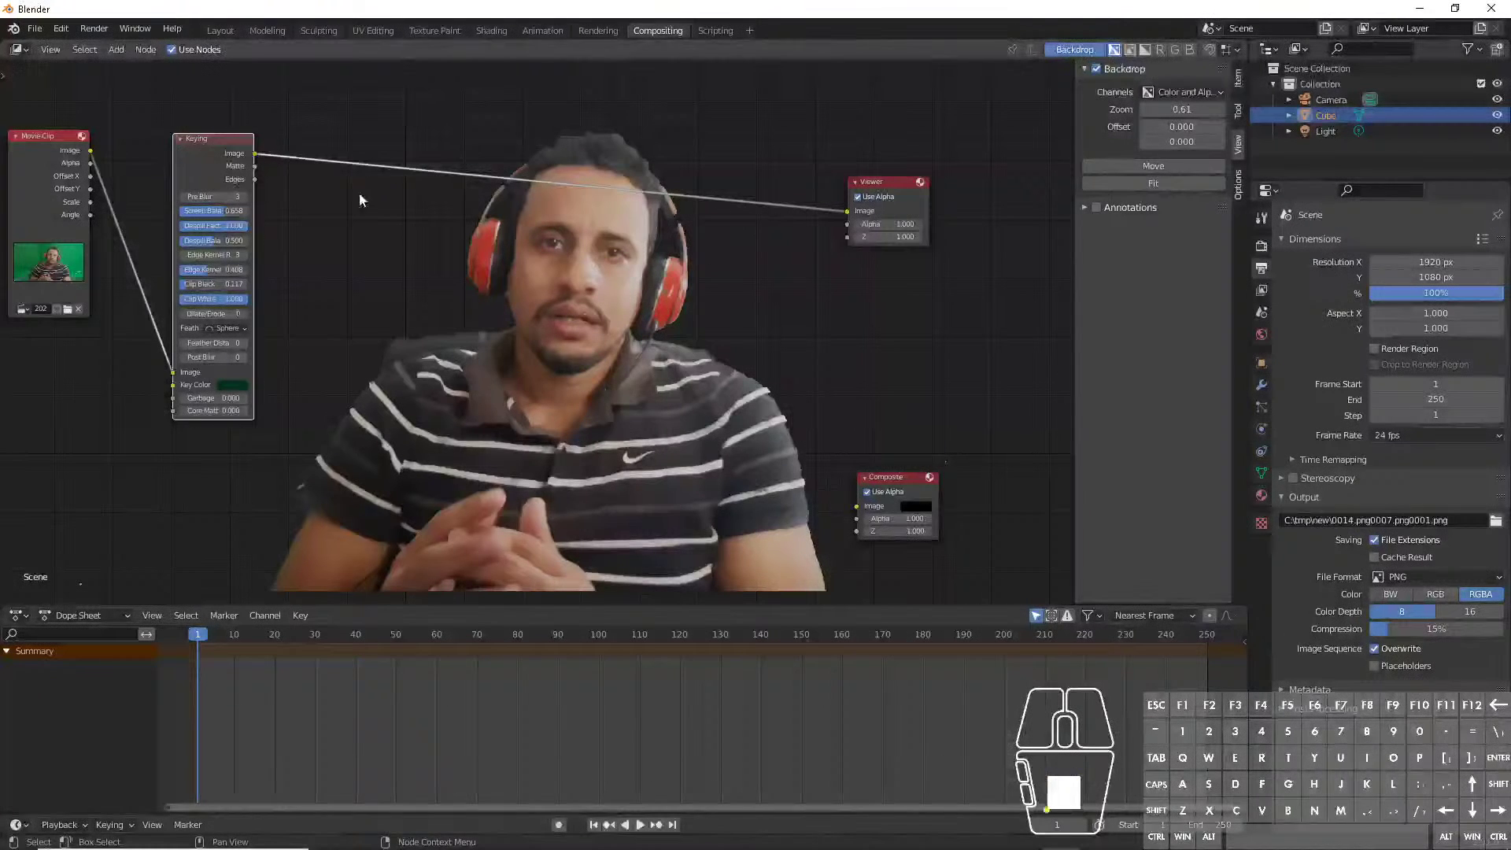
pyautogui.click(1415, 584)
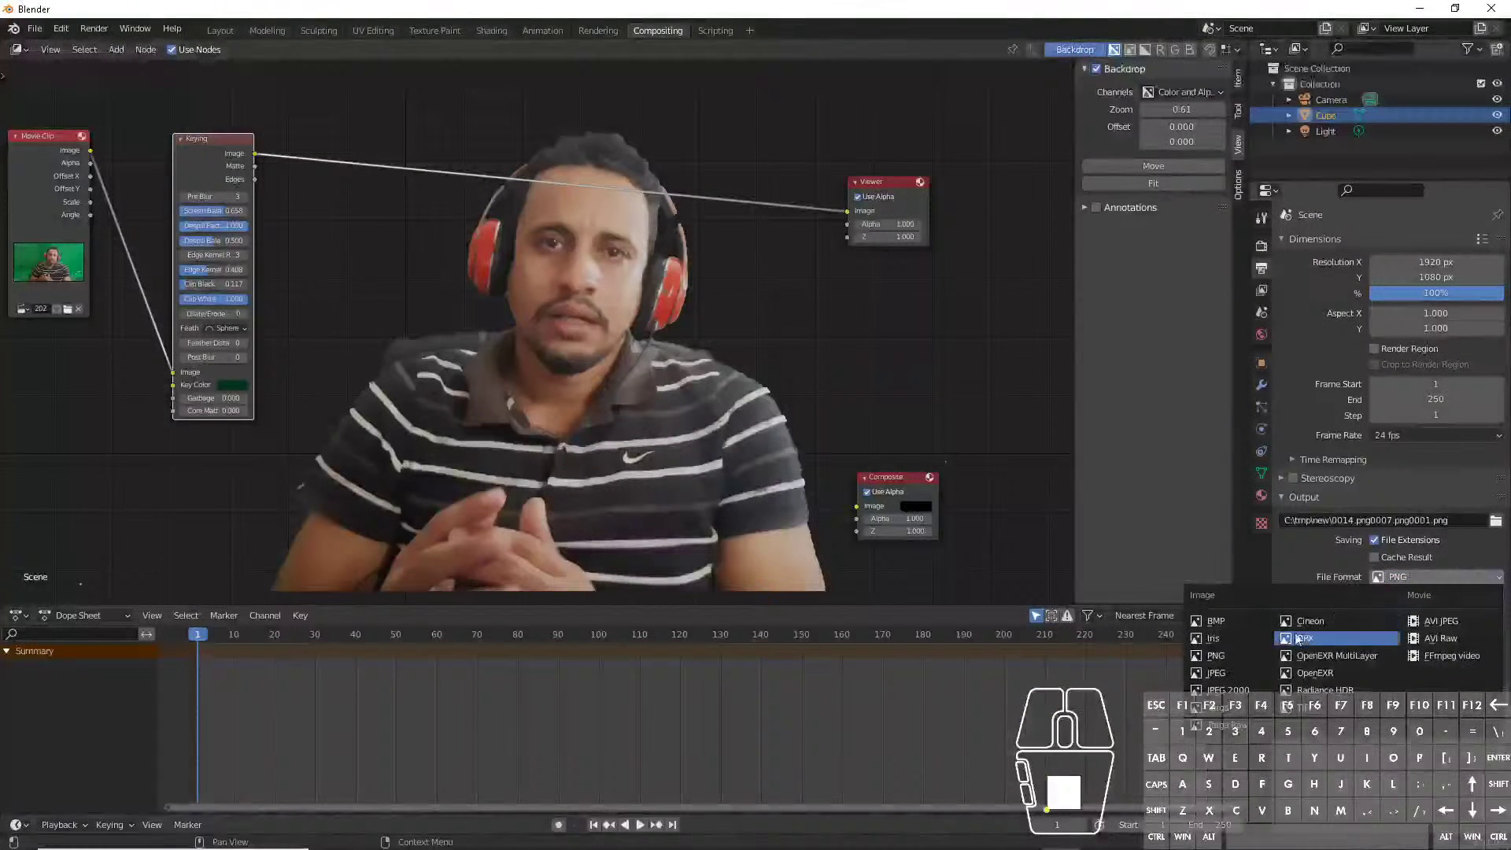
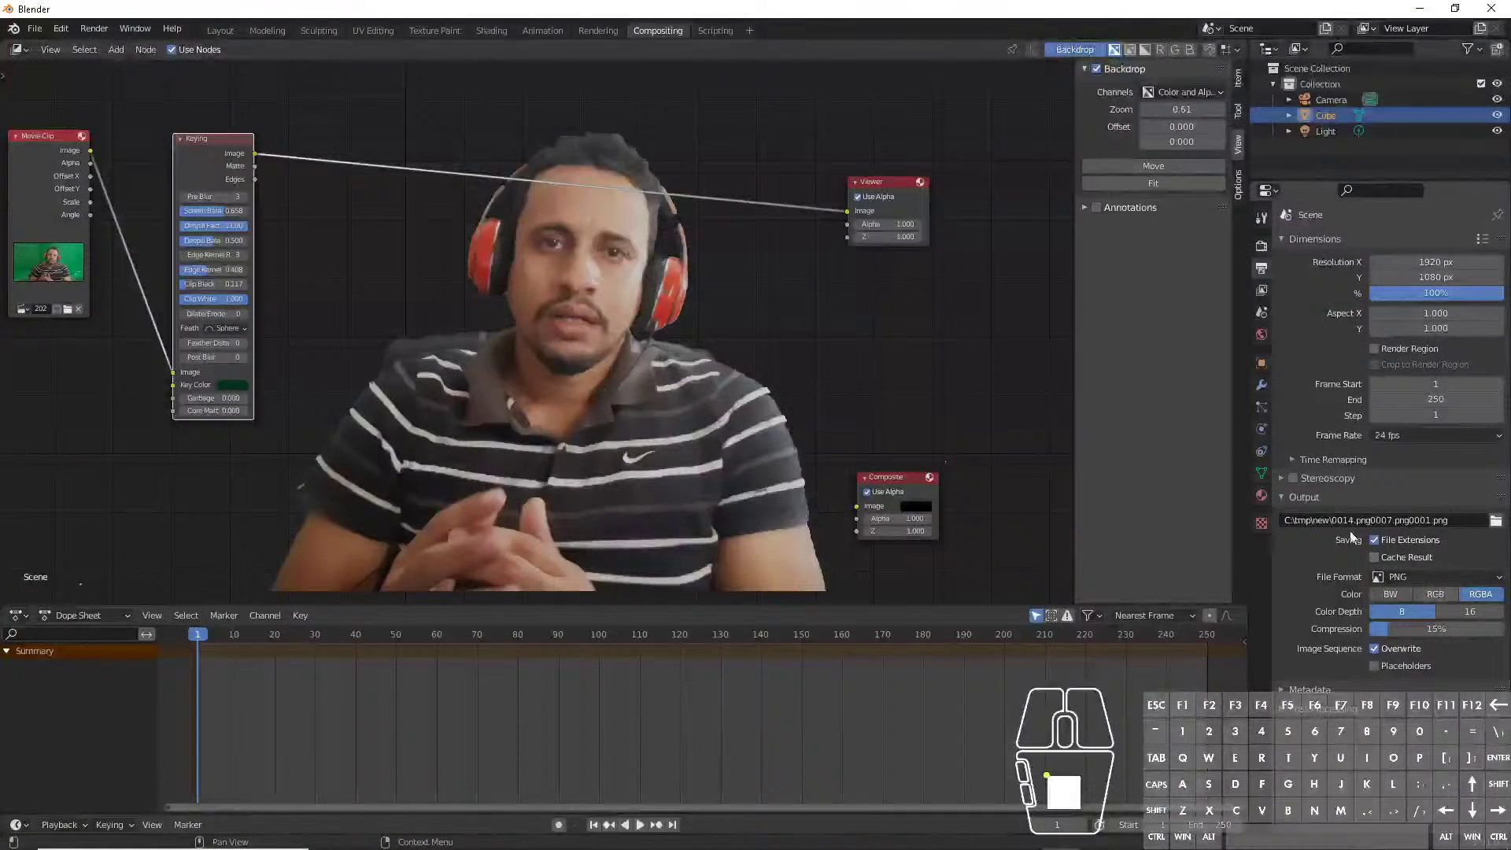
pyautogui.click(97, 36)
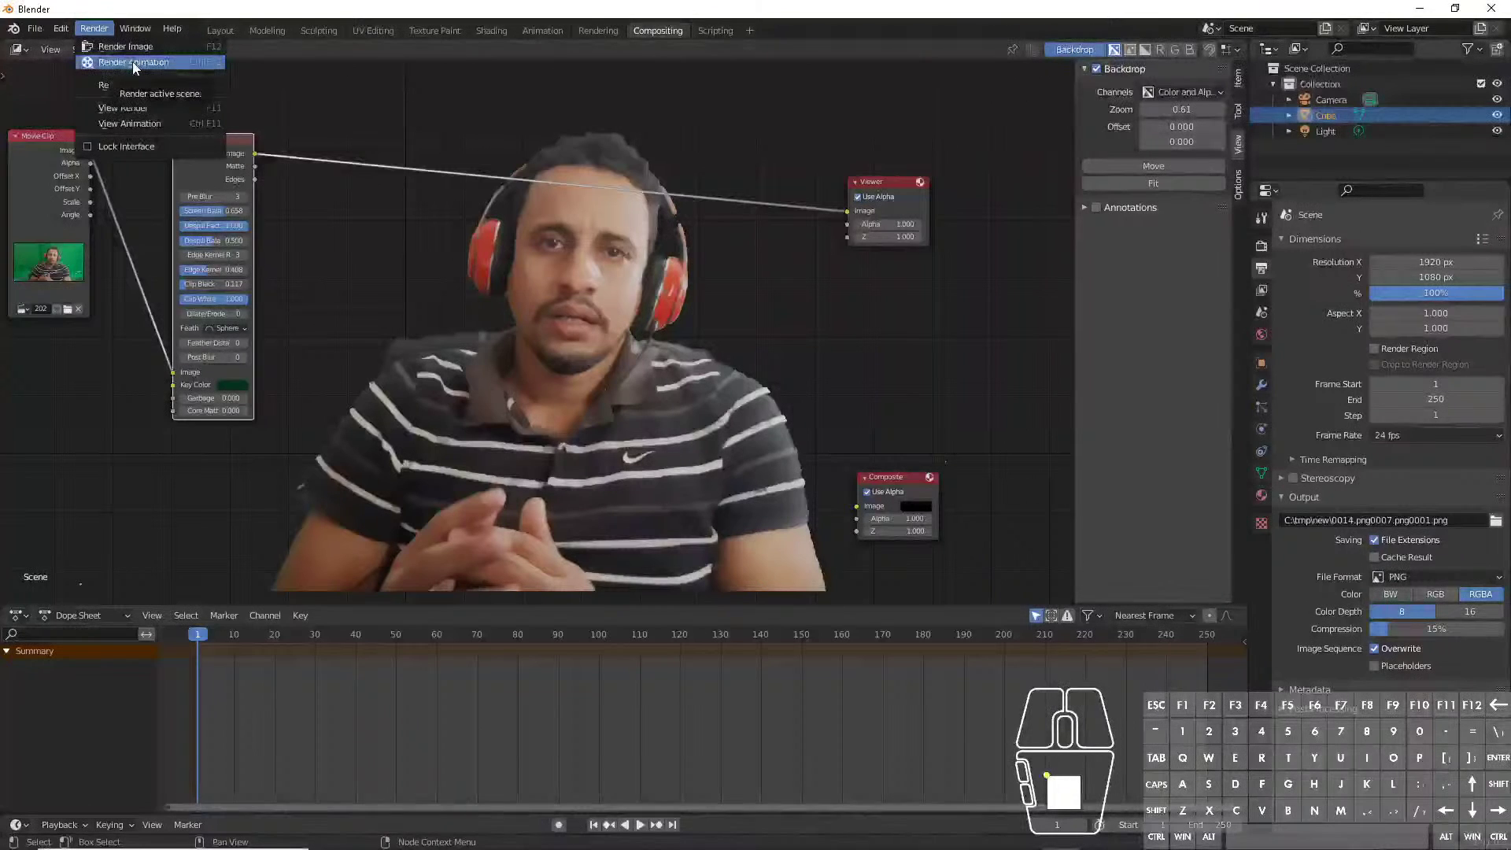
# - Run Render Animation for the first few frames, then close the Blender Render window
pyautogui.click(136, 68)
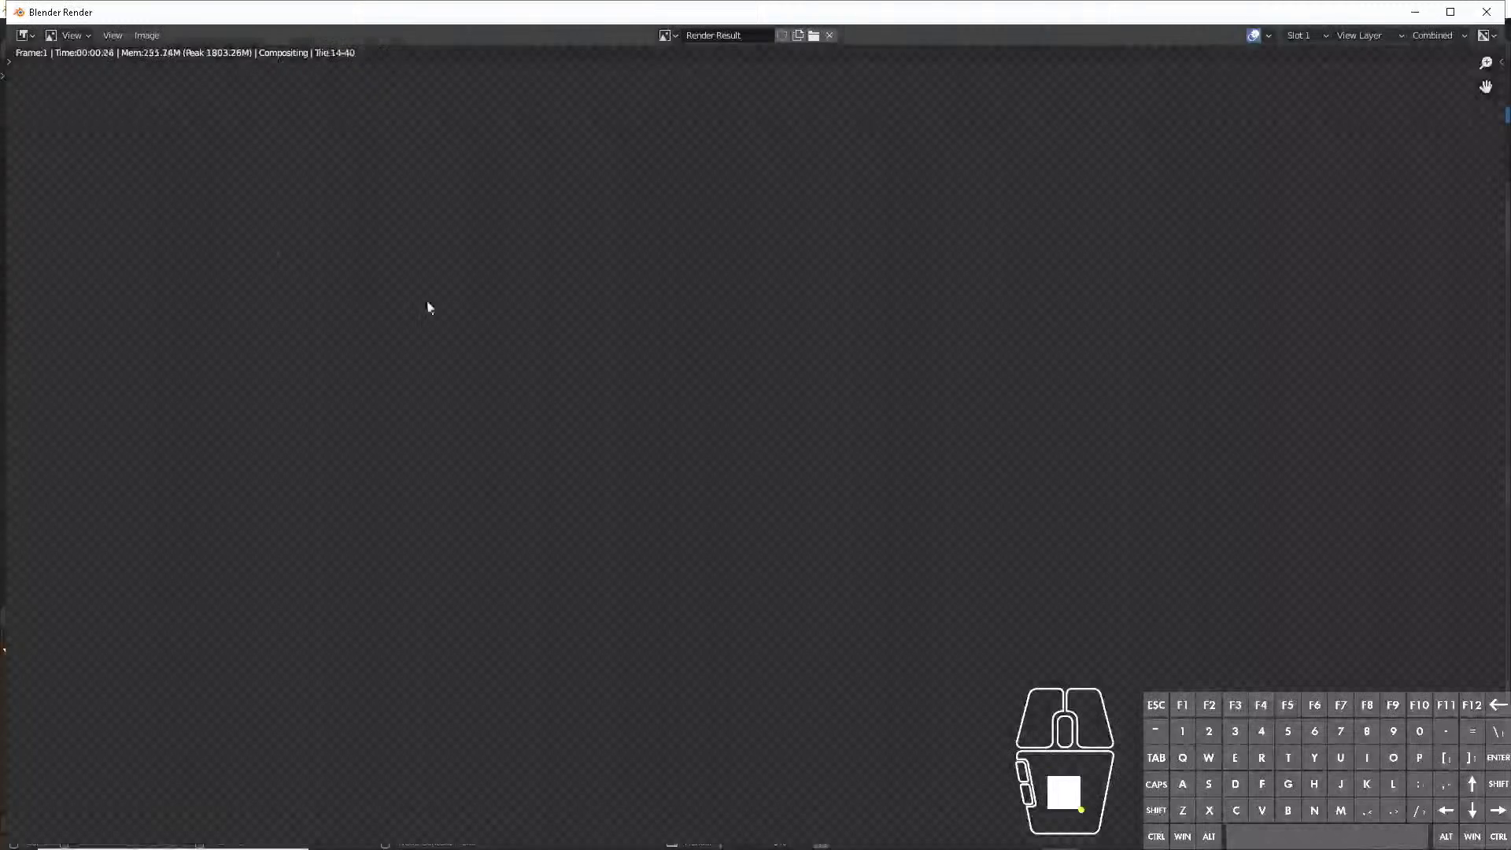
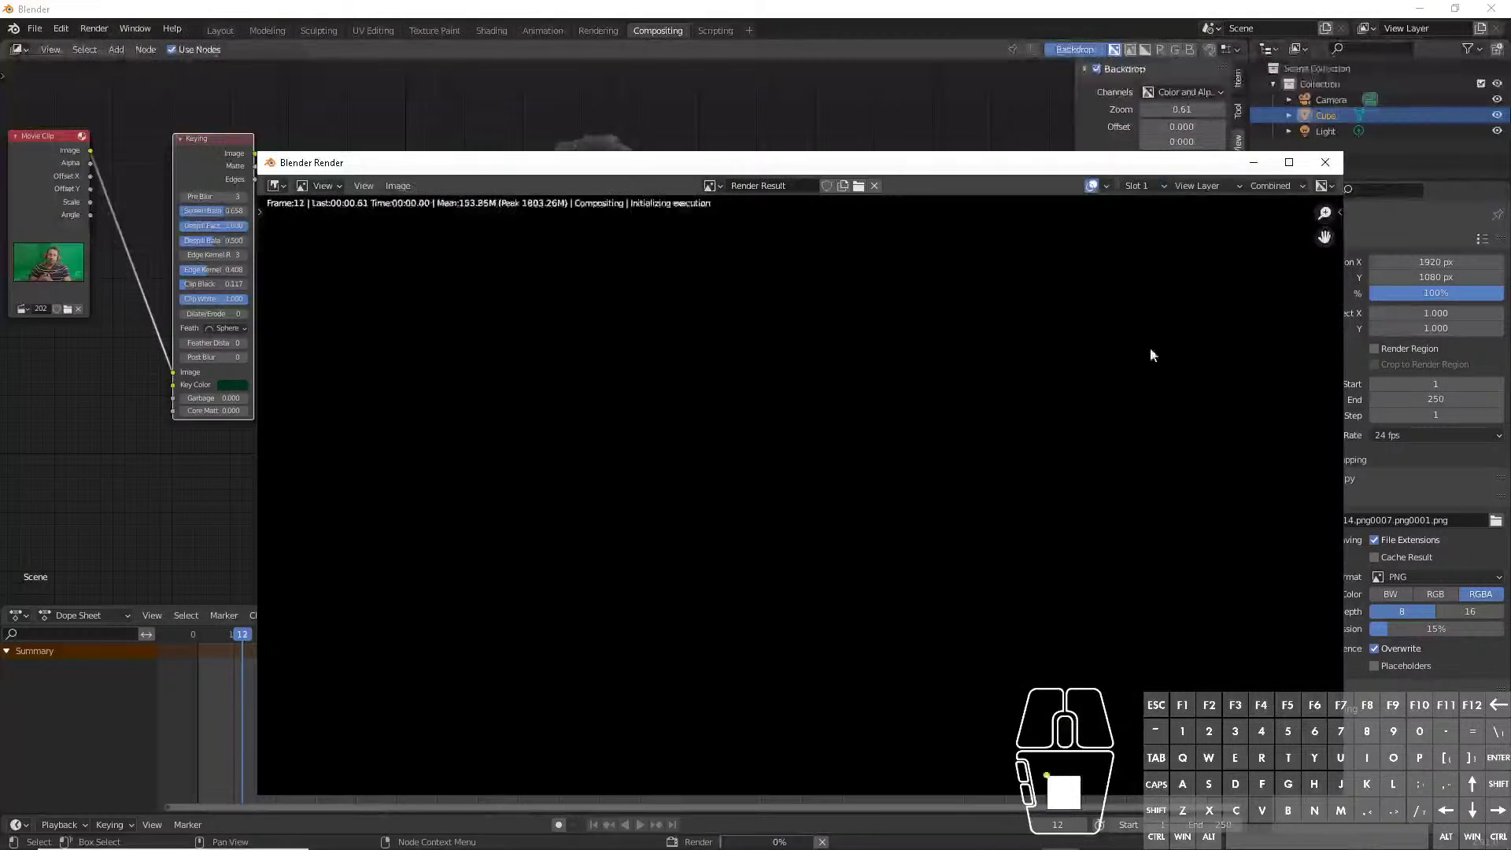
pyautogui.click(1342, 166)
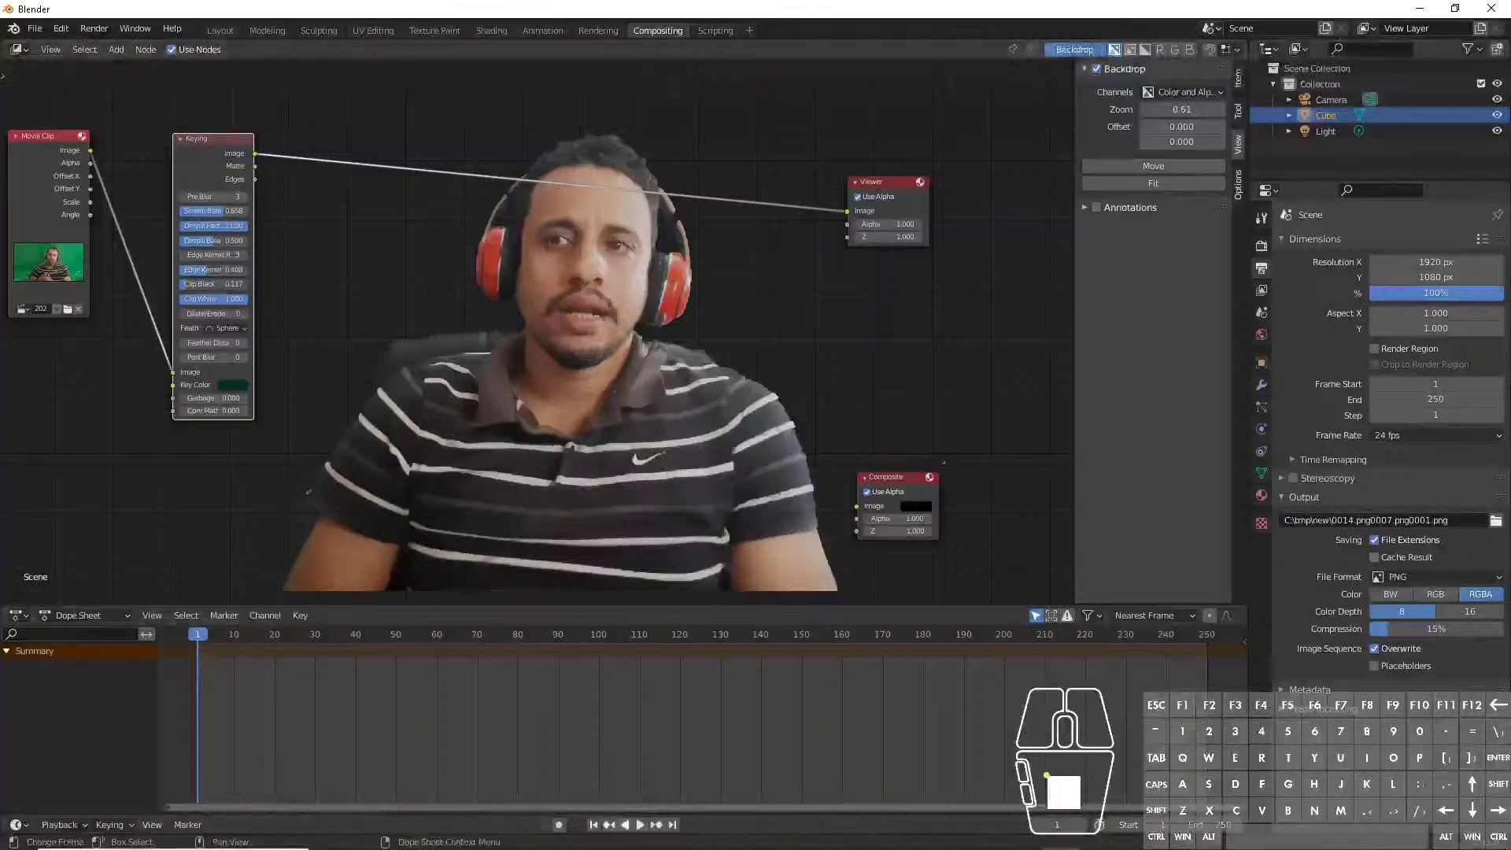
# - Delete the test-render PNGs from the output folder, then feed the Keying image into the Composite node
pyautogui.click(462, 837)
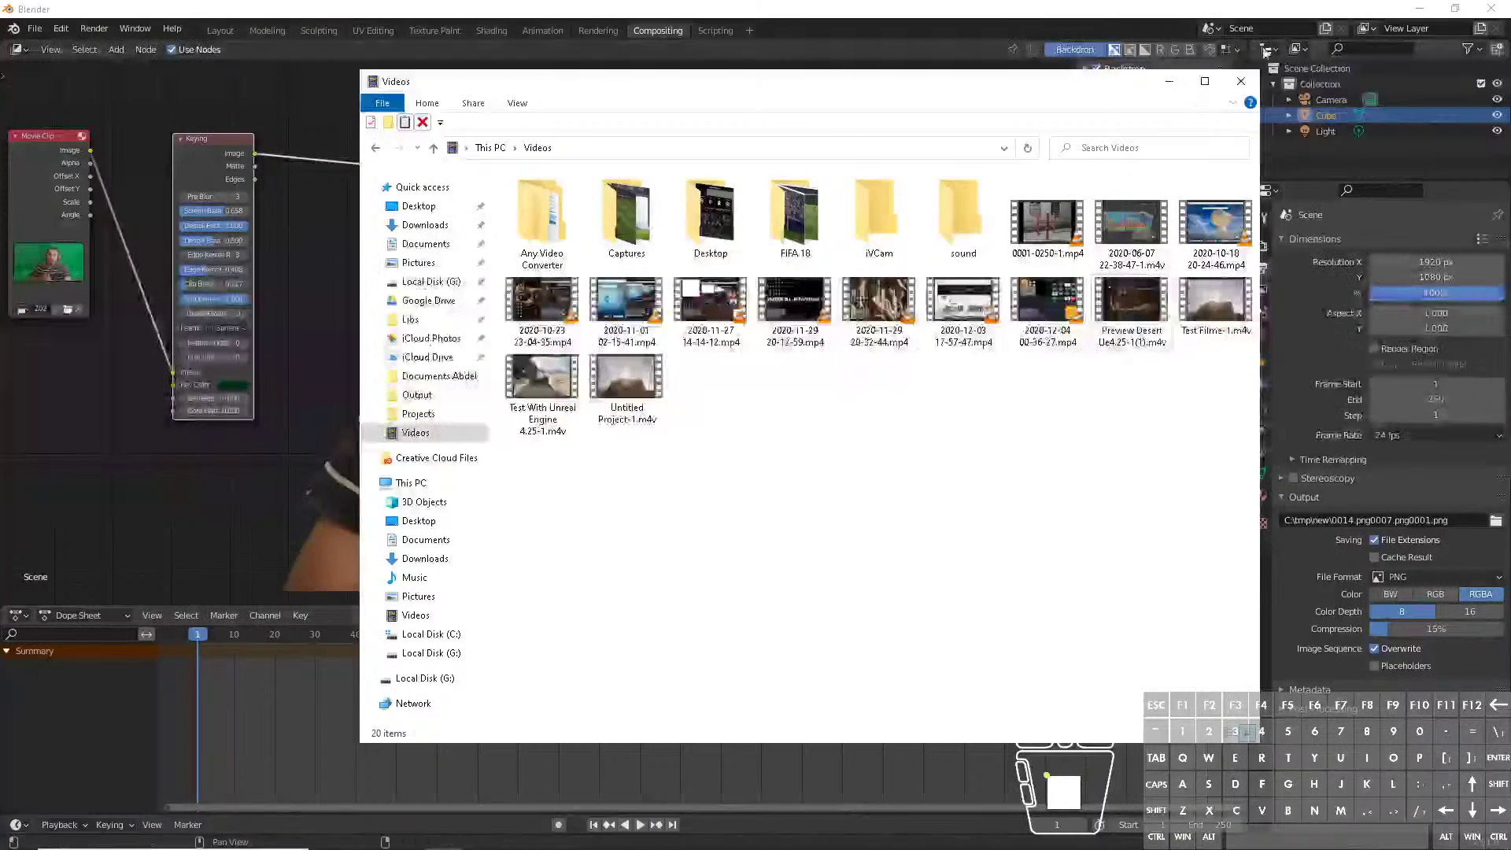
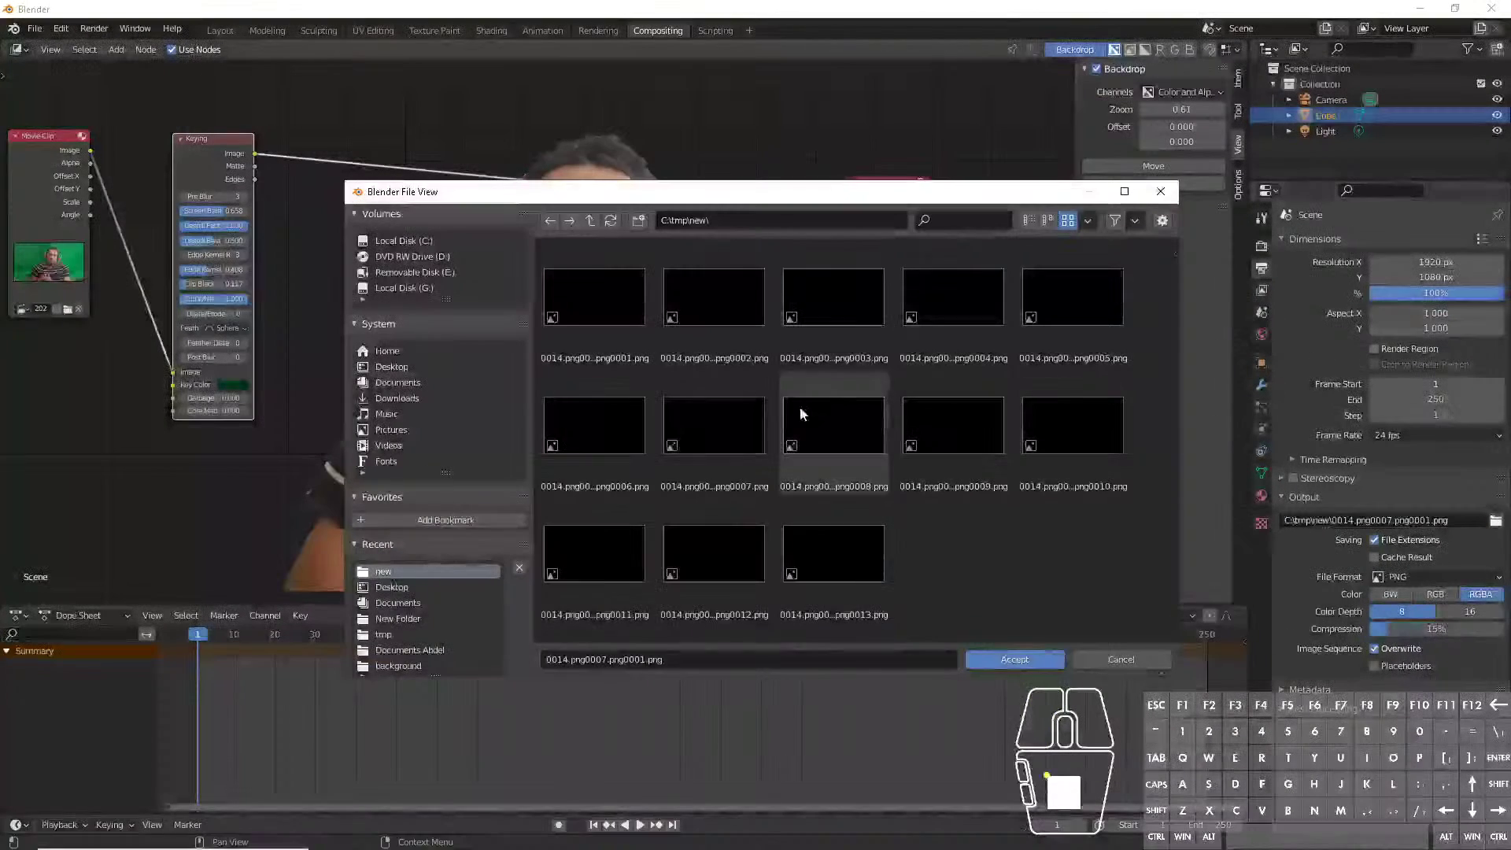
pyautogui.click(800, 432)
pyautogui.press('a')
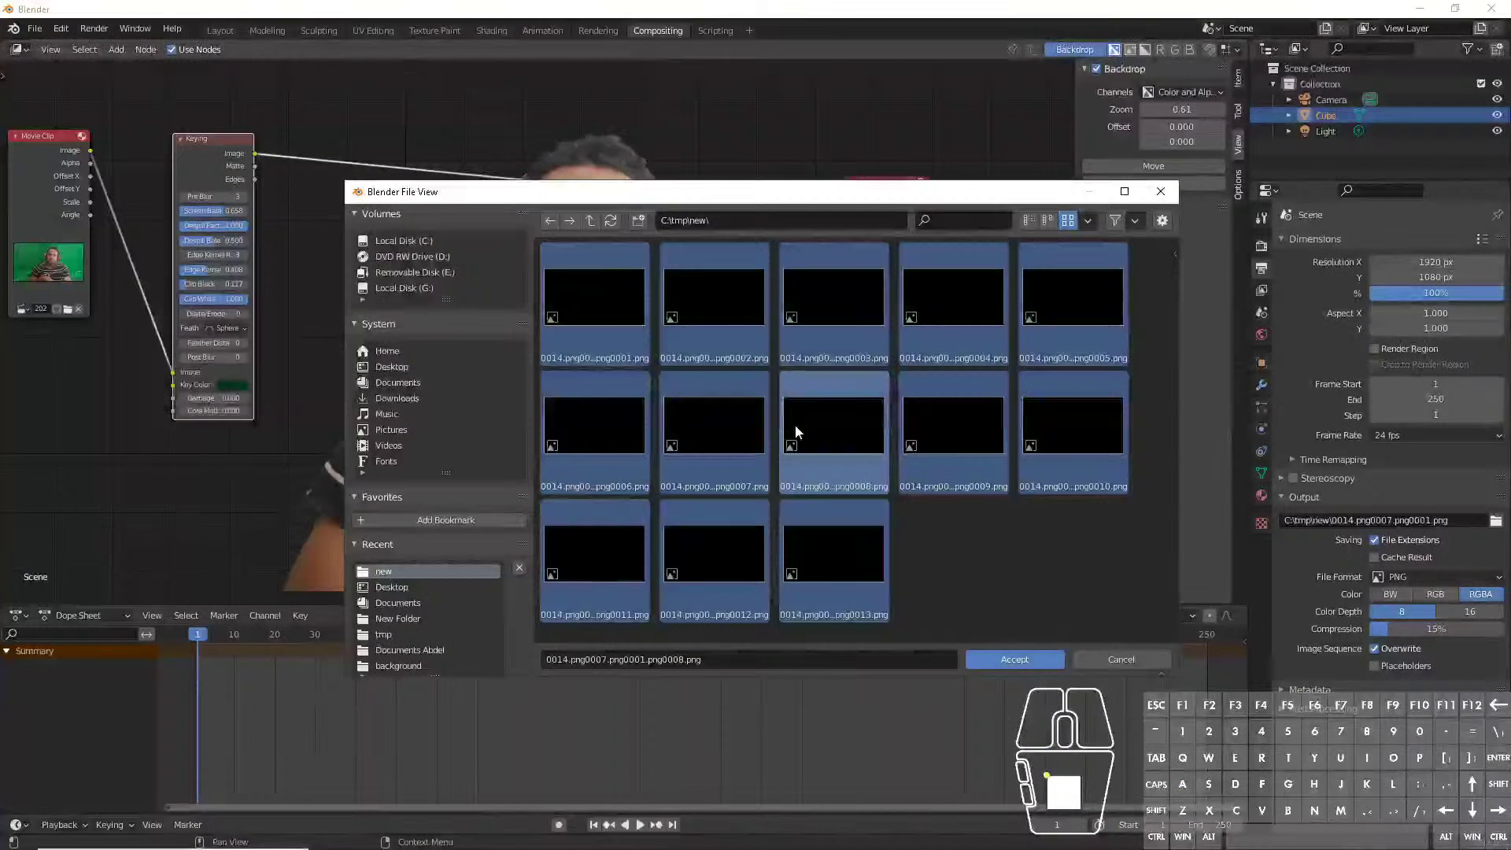
pyautogui.press('x')
pyautogui.click(800, 432)
pyautogui.click(1021, 666)
pyautogui.moveTo(257, 157); pyautogui.dragTo(867, 516)
# - Add an Alpha Convert node onto the Keying link and route its image into the Composite node
pyautogui.click(413, 327)
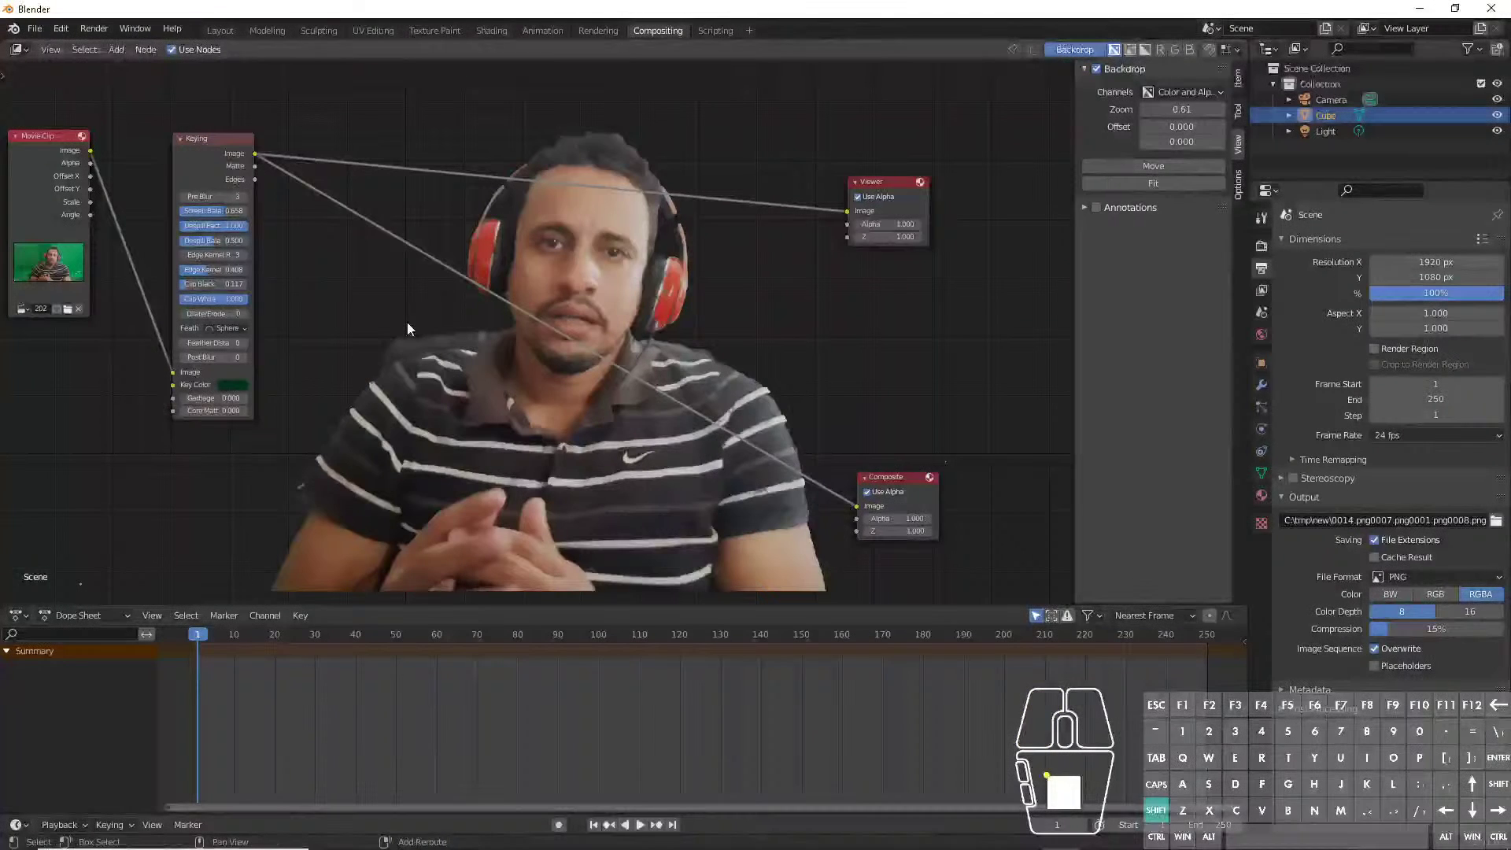
pyautogui.press('shift+a')
pyautogui.click(413, 327)
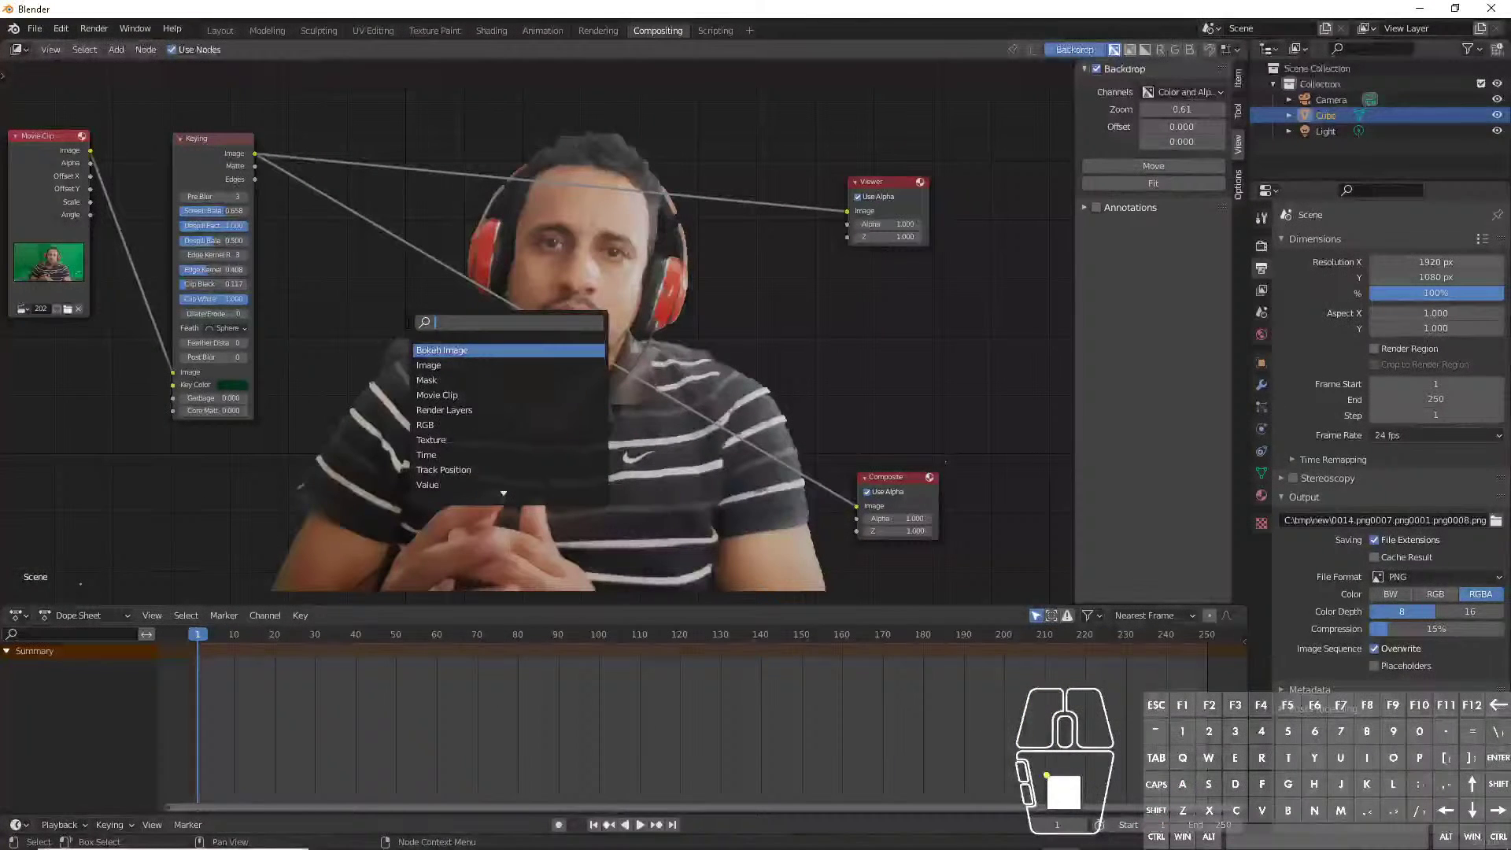
pyautogui.press('a')
pyautogui.press('l')
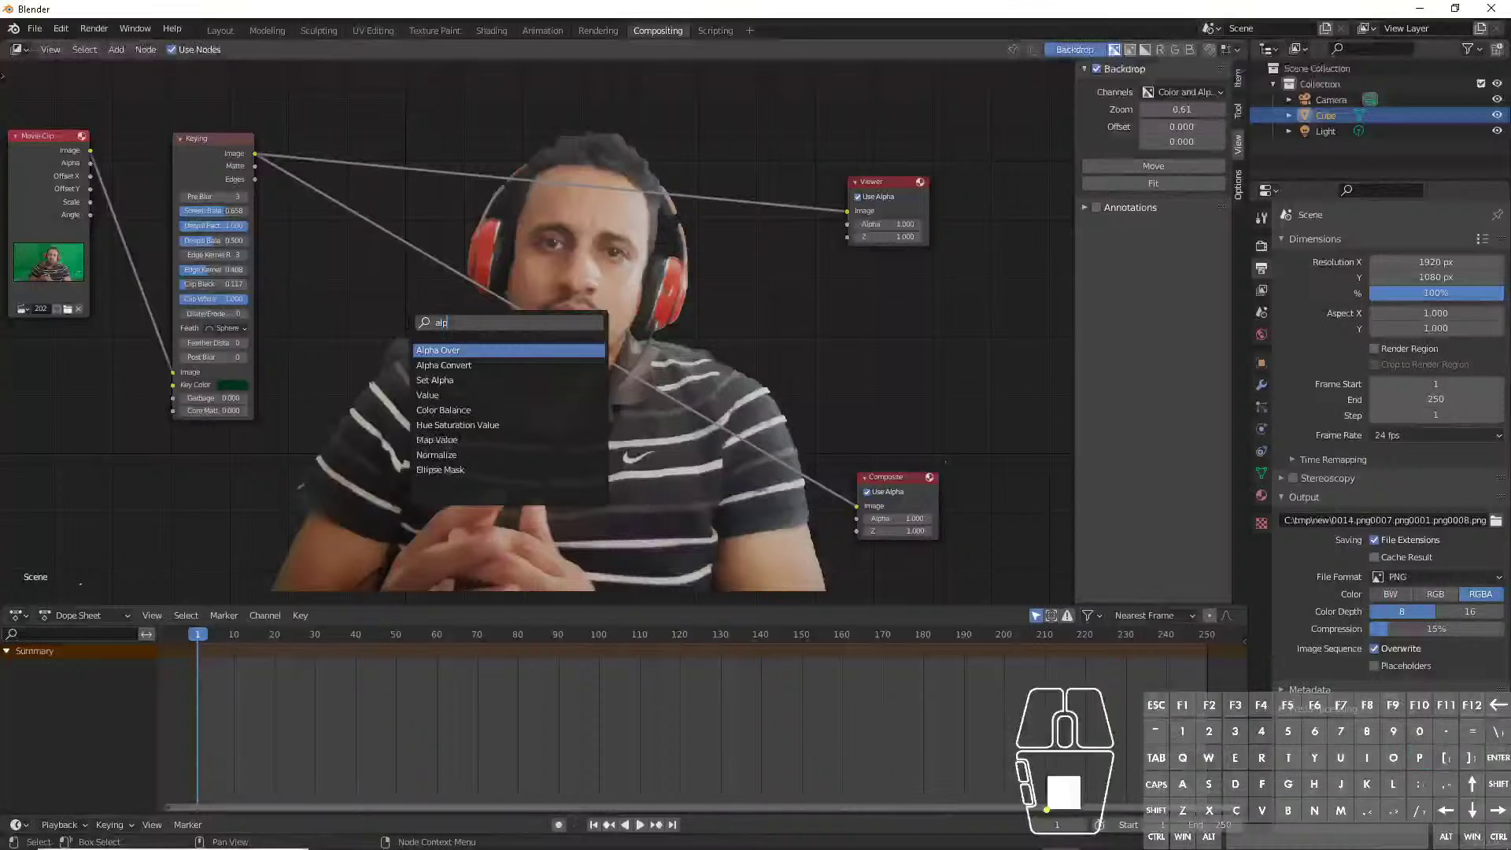
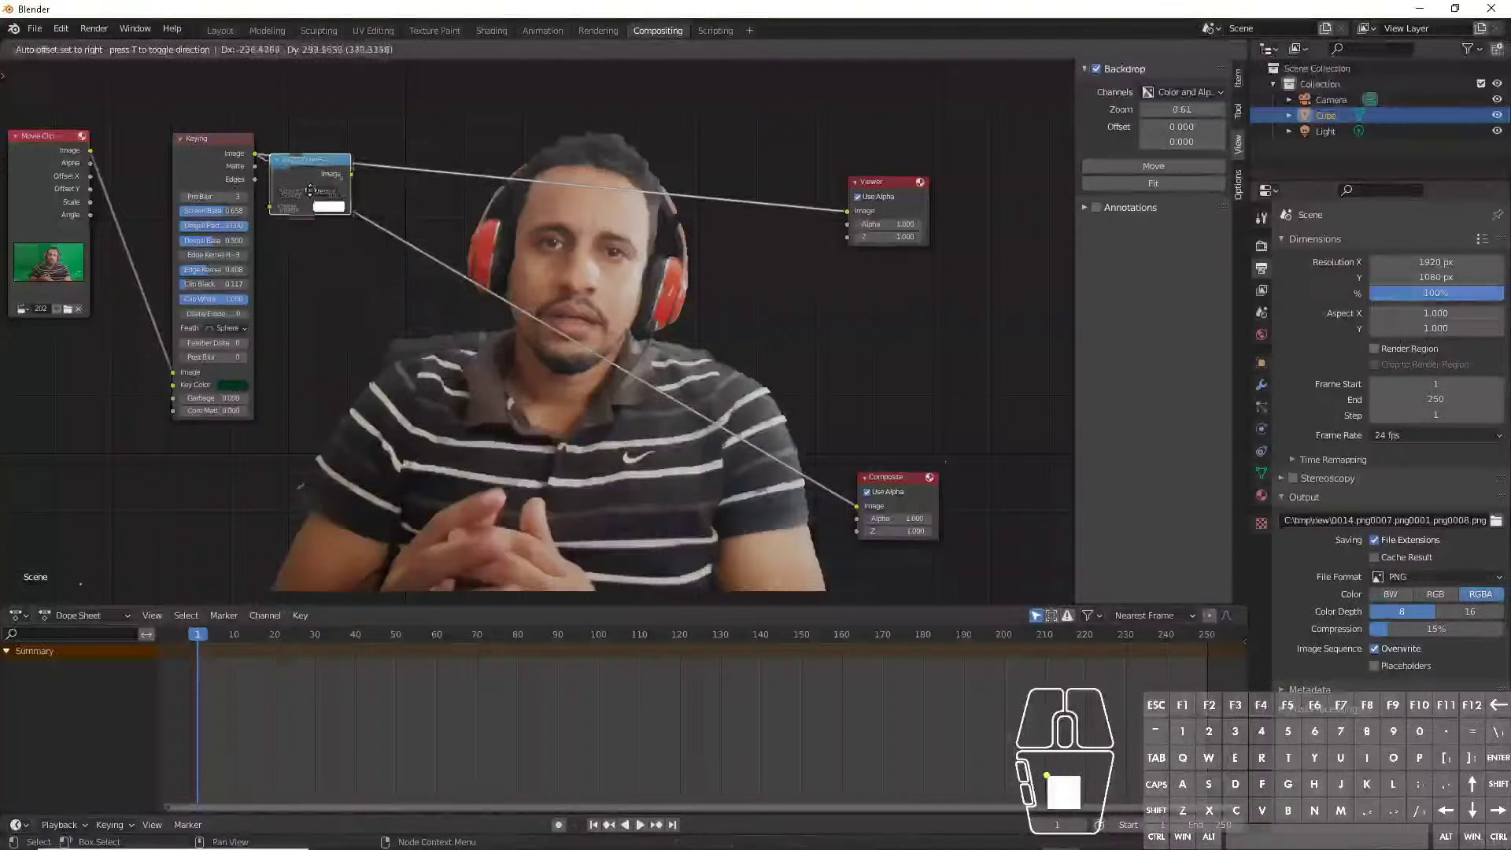
pyautogui.click(331, 185)
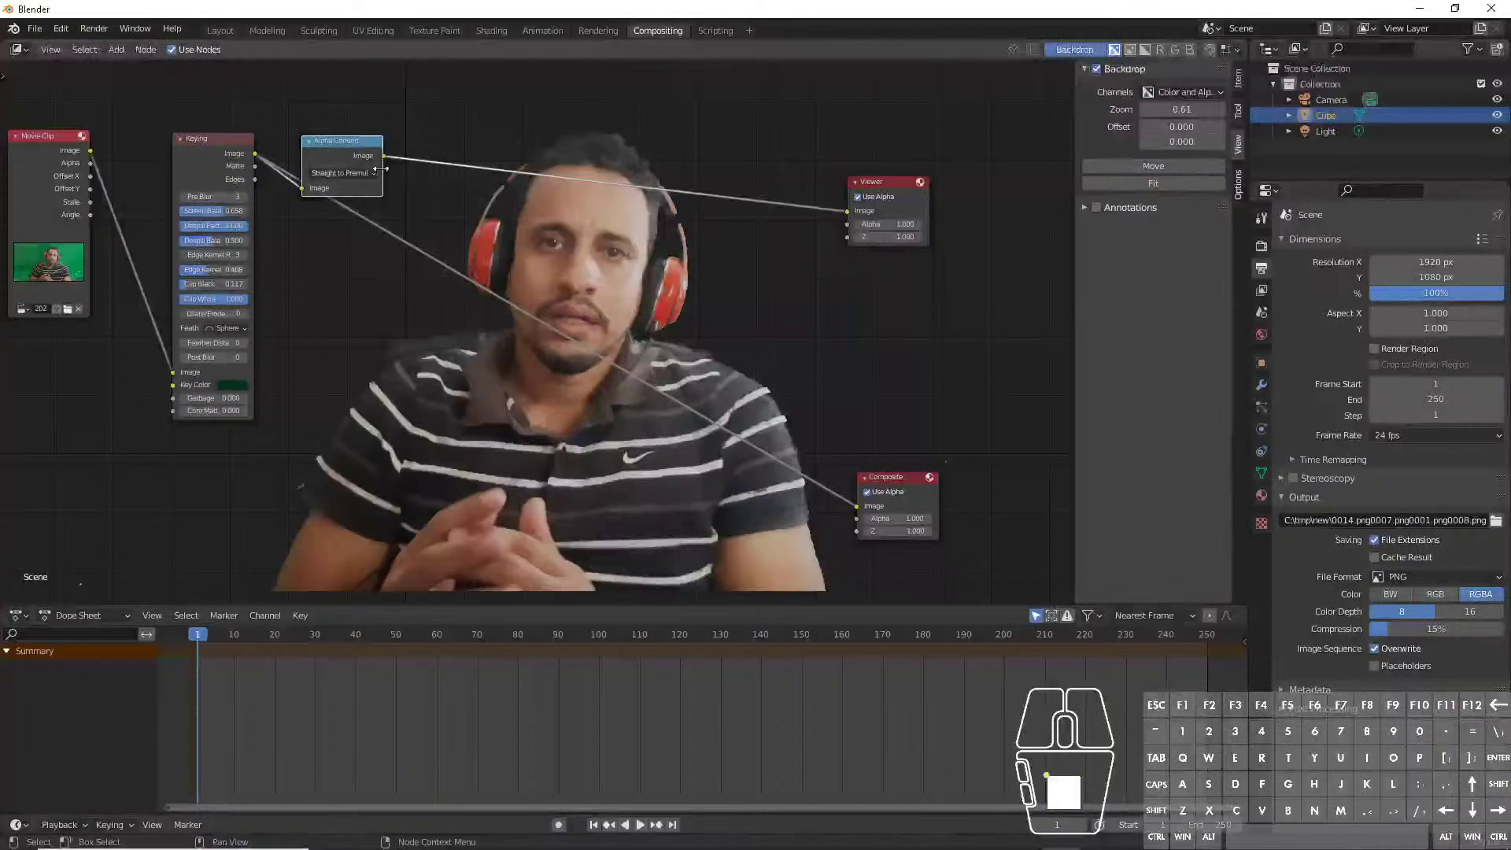
pyautogui.moveTo(390, 161); pyautogui.dragTo(862, 515)
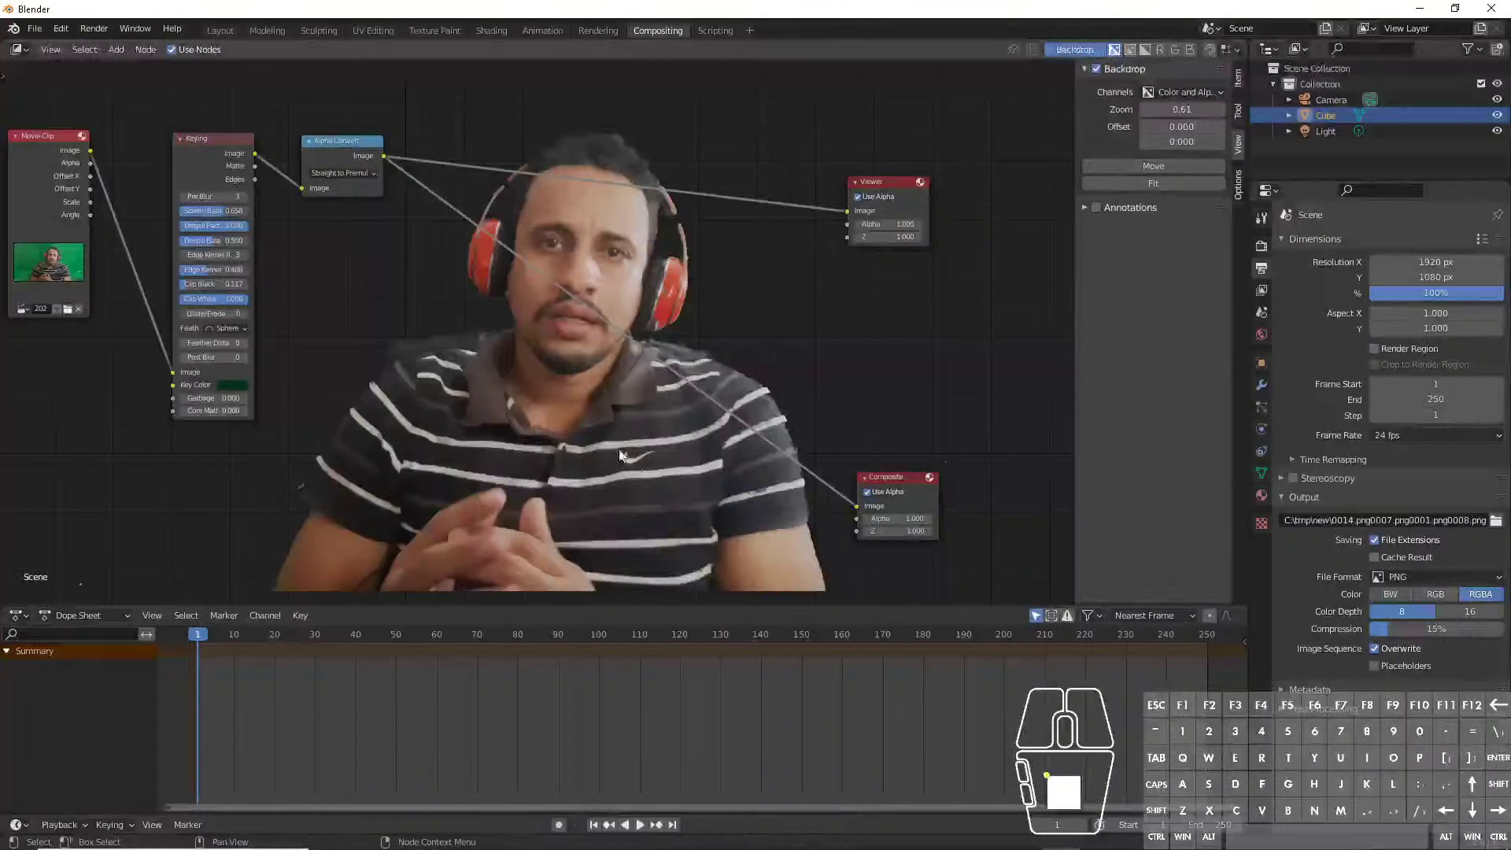
# - Set the Alpha Convert mode to Premul to Straight after trying both conversion directions
pyautogui.click(348, 178)
pyautogui.click(354, 188)
pyautogui.click(344, 174)
pyautogui.click(343, 202)
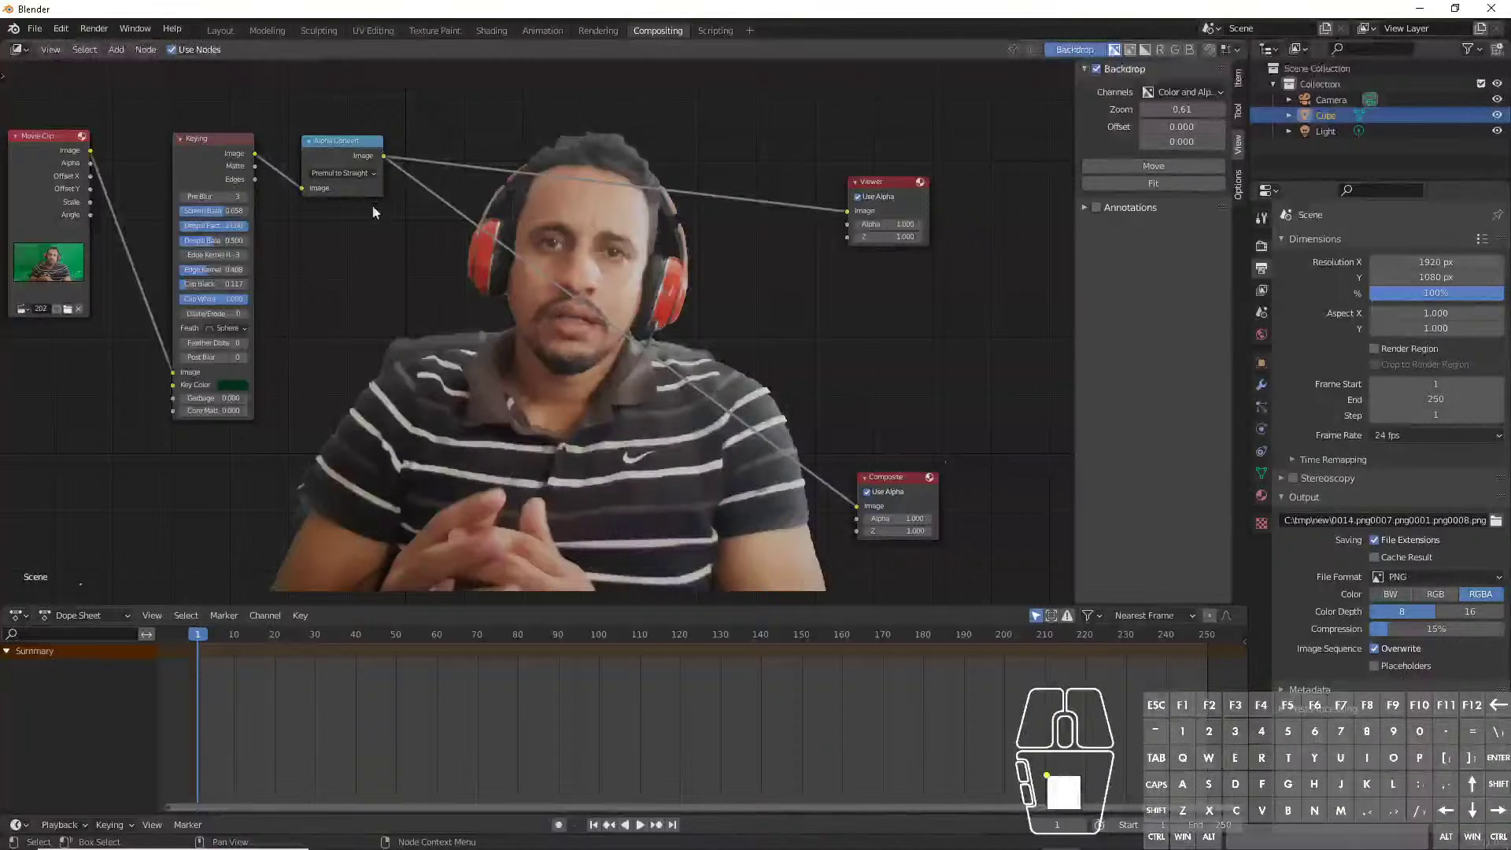
pyautogui.click(355, 181)
pyautogui.click(335, 198)
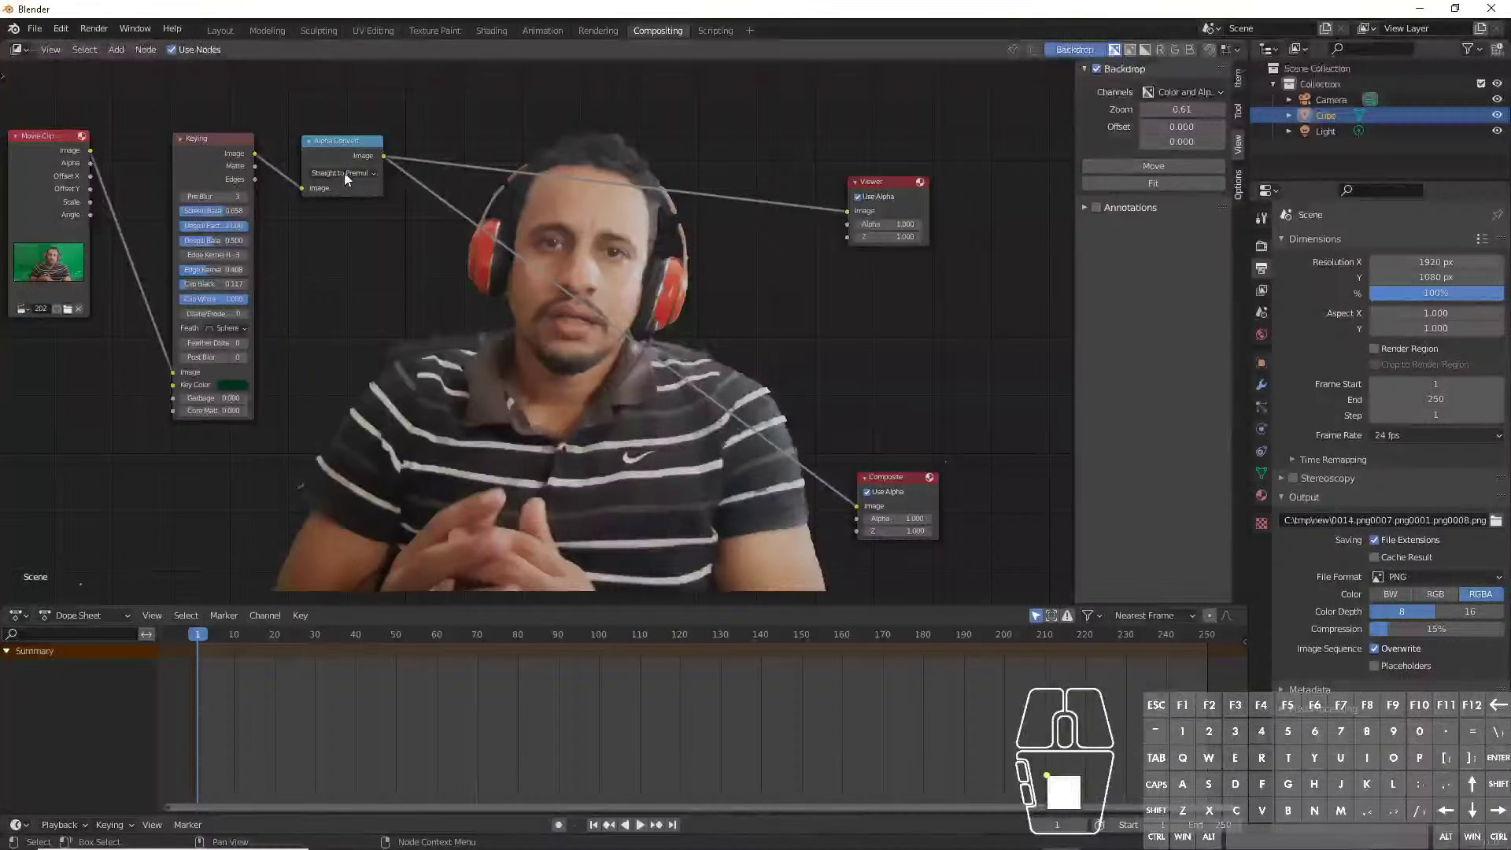
pyautogui.click(348, 176)
pyautogui.click(350, 203)
pyautogui.click(353, 180)
pyautogui.click(347, 192)
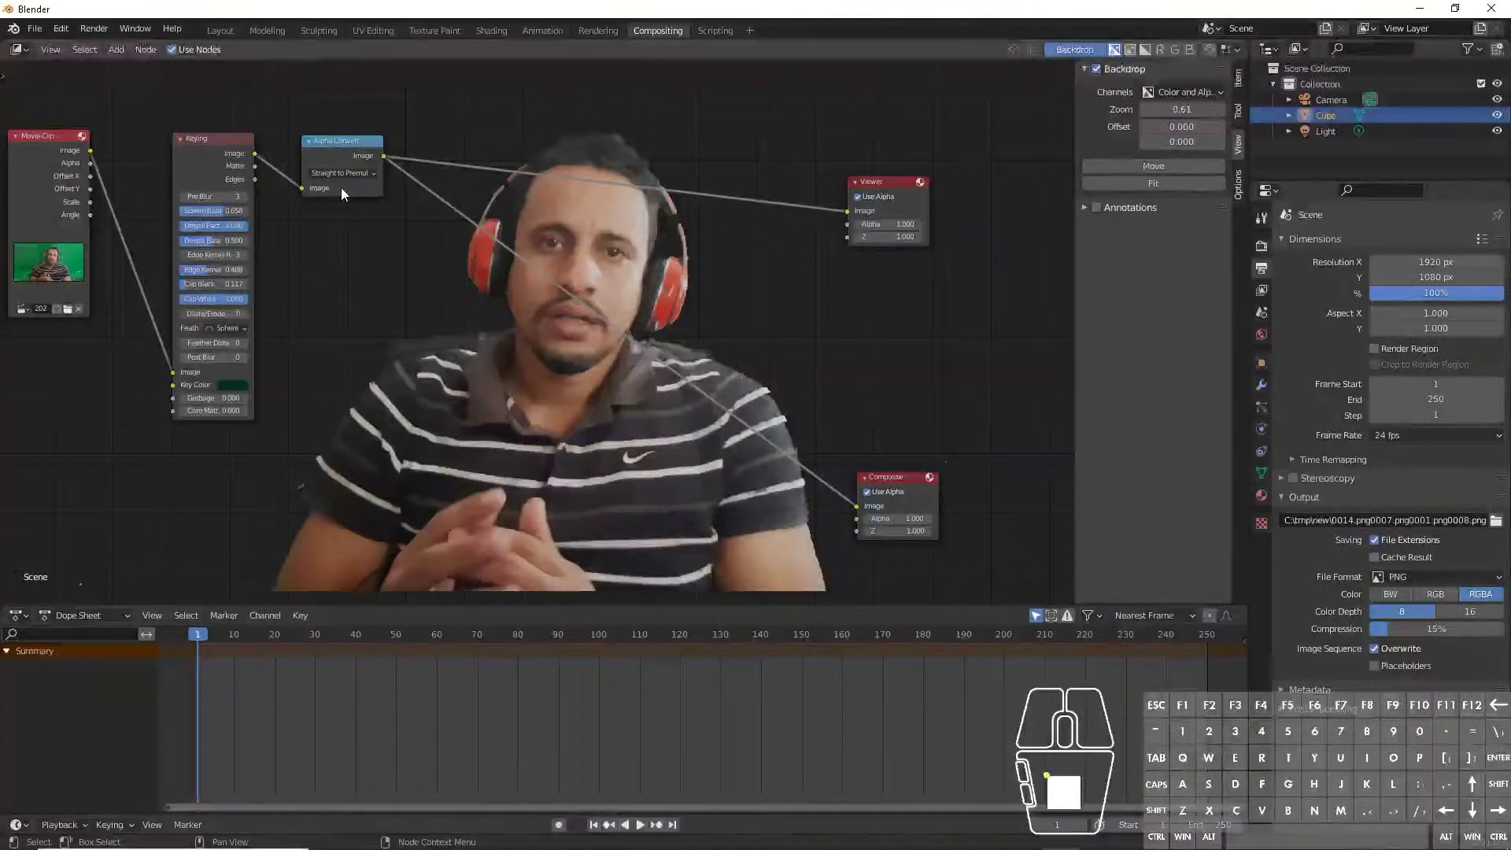
pyautogui.click(351, 177)
pyautogui.click(347, 201)
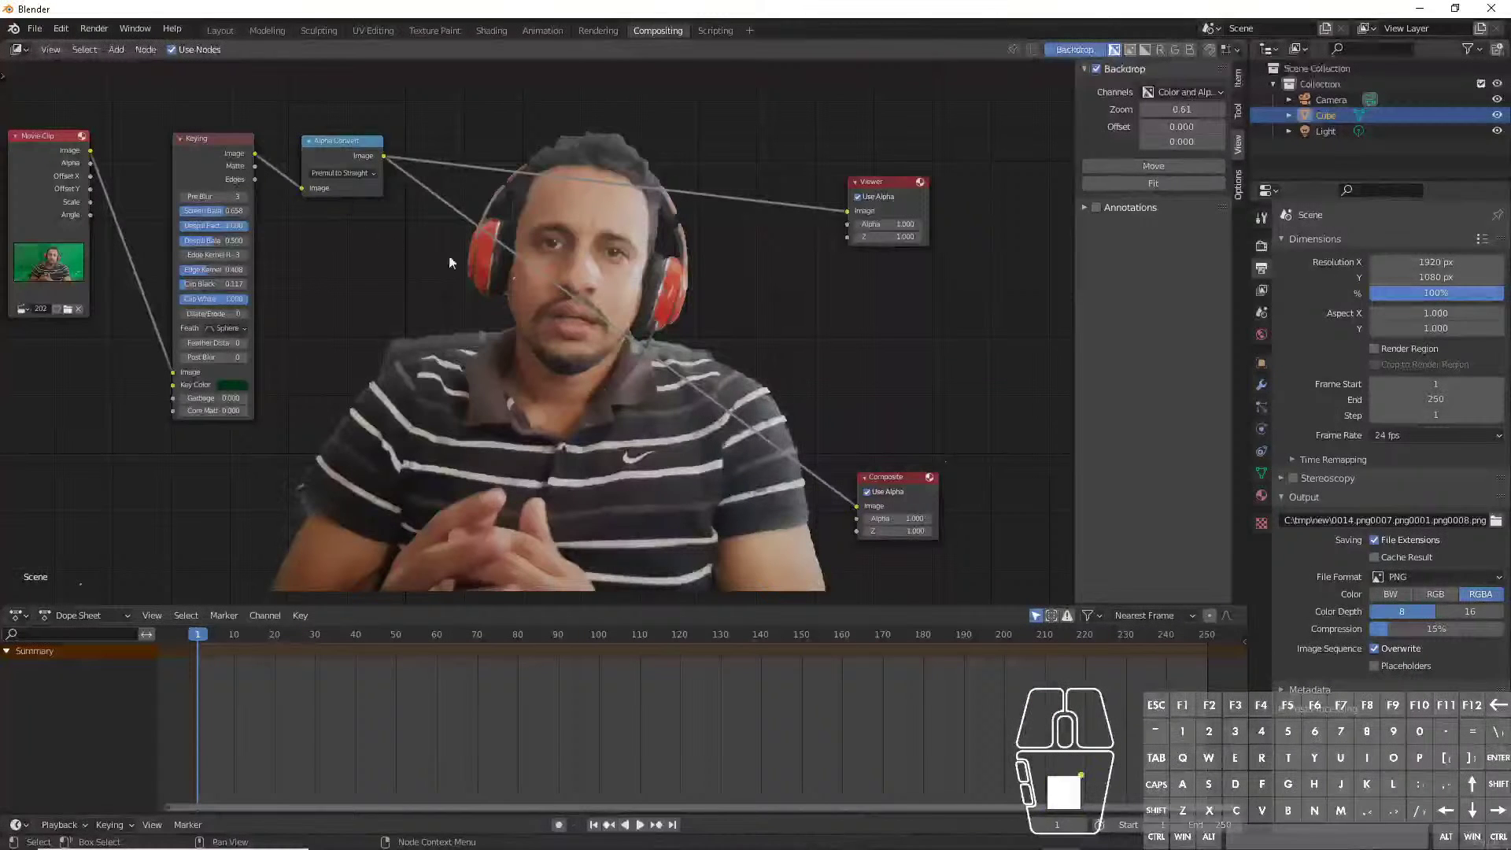
pyautogui.middleClick(905, 380)
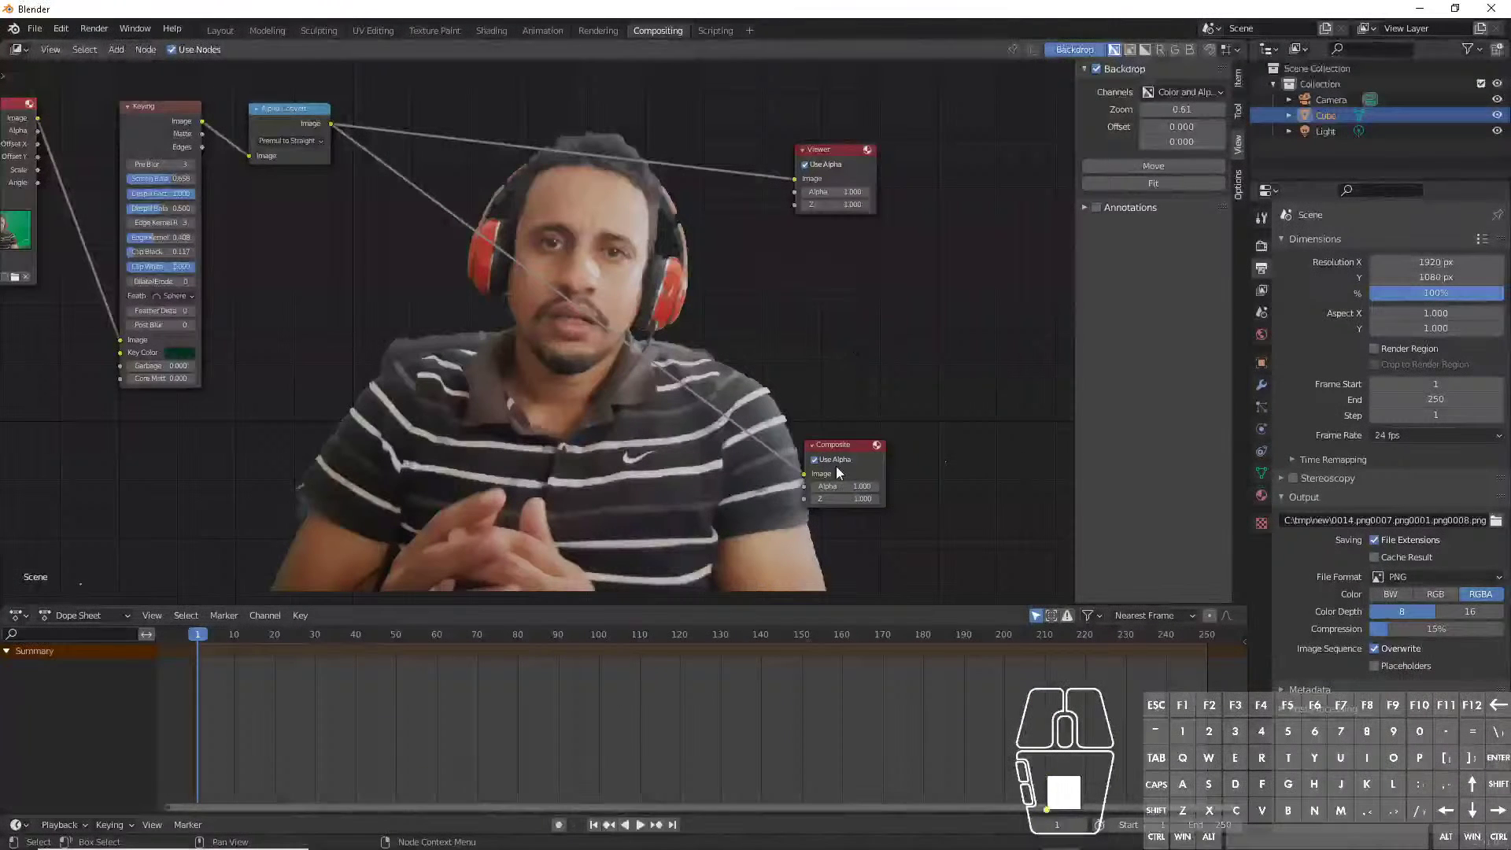
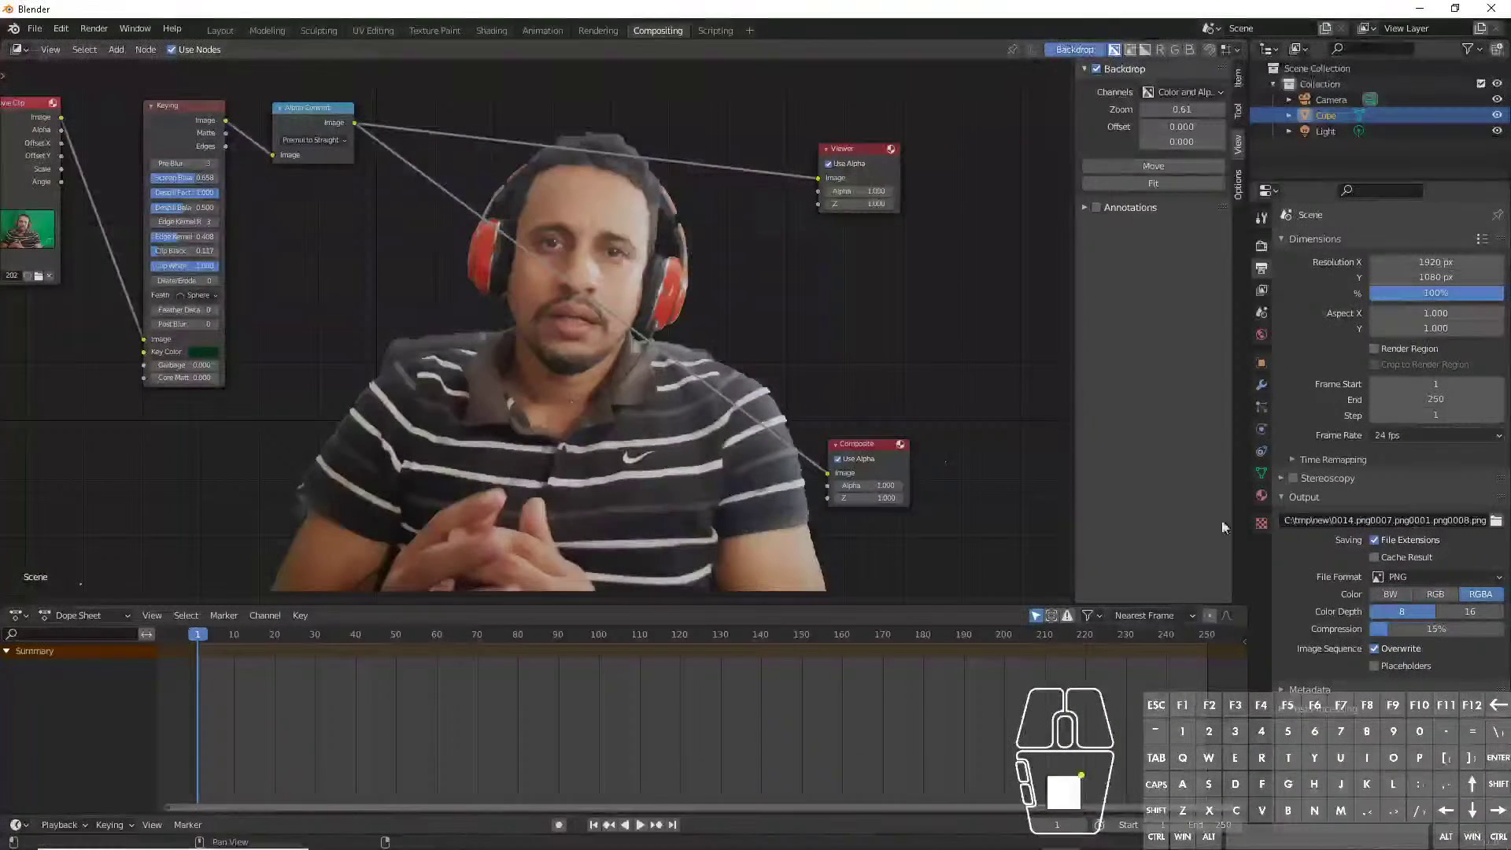
pyautogui.click(92, 40)
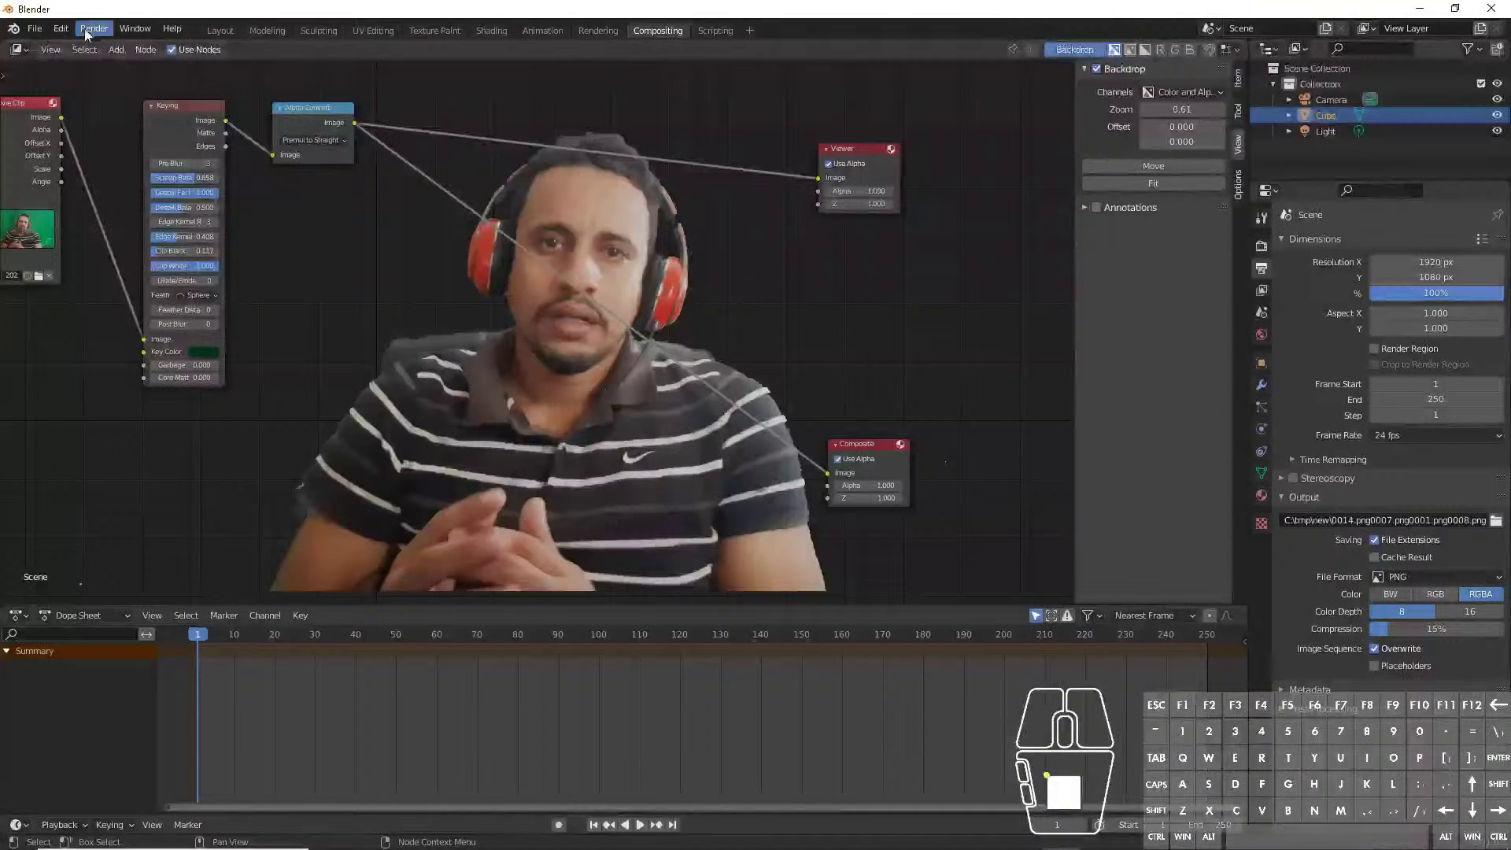
# - Render the keyed animation to about frame 103, repositioning and then closing the render window
pyautogui.click(89, 32)
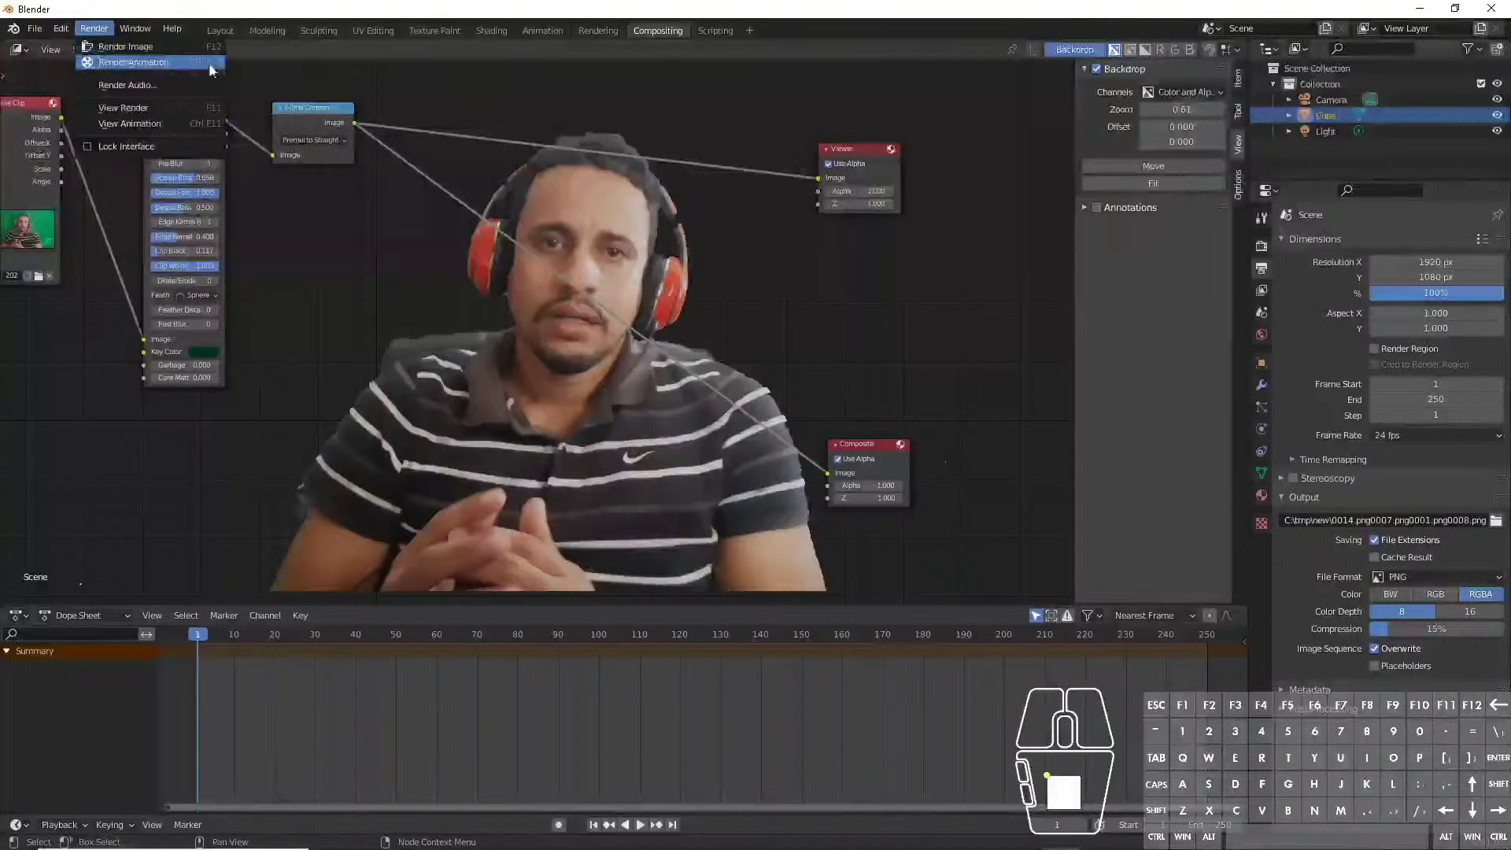
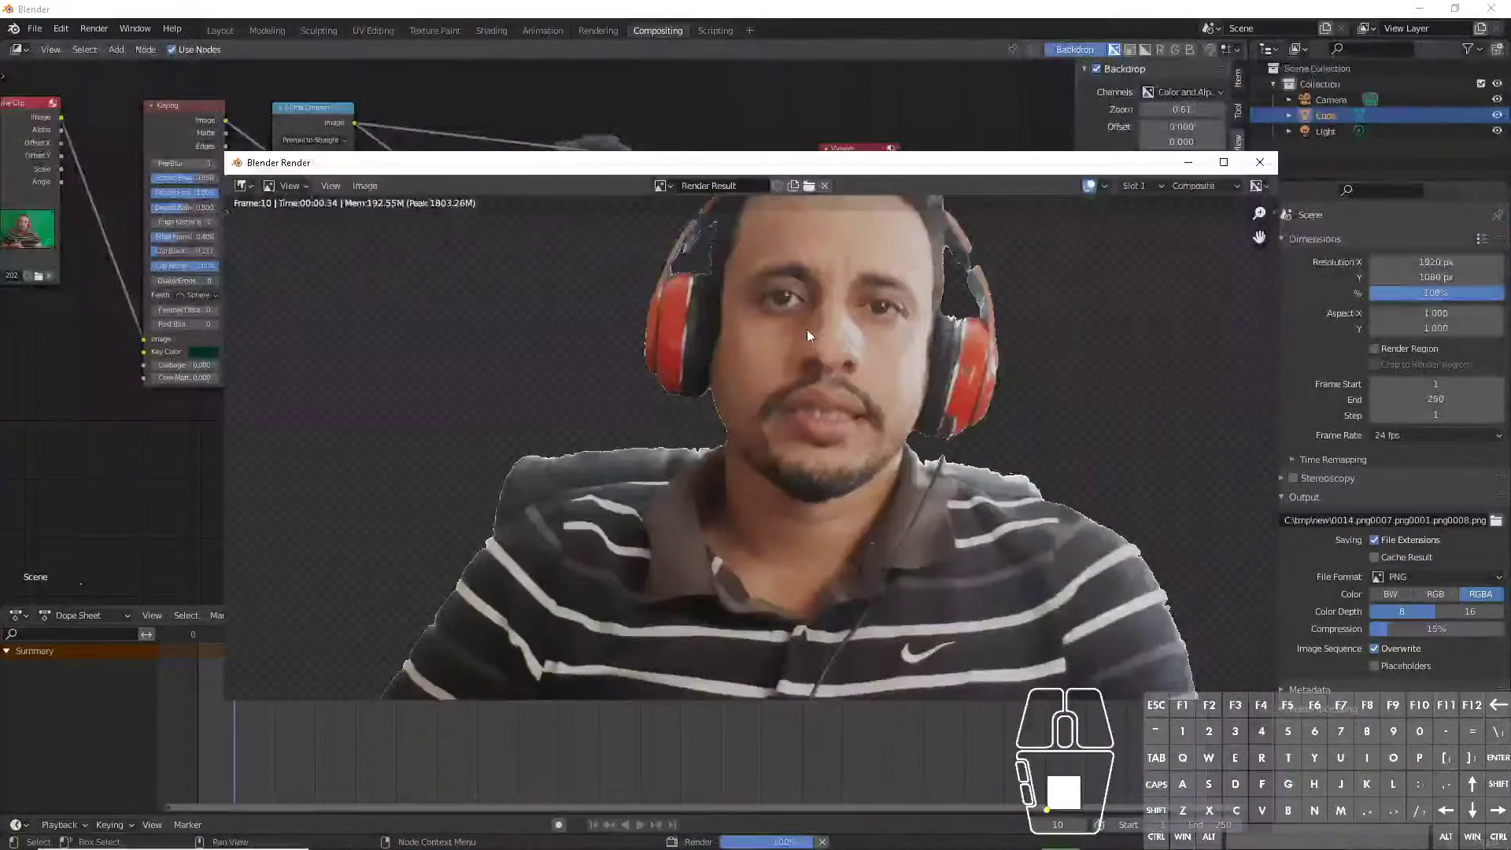
pyautogui.scroll(-3)
pyautogui.scroll(3)
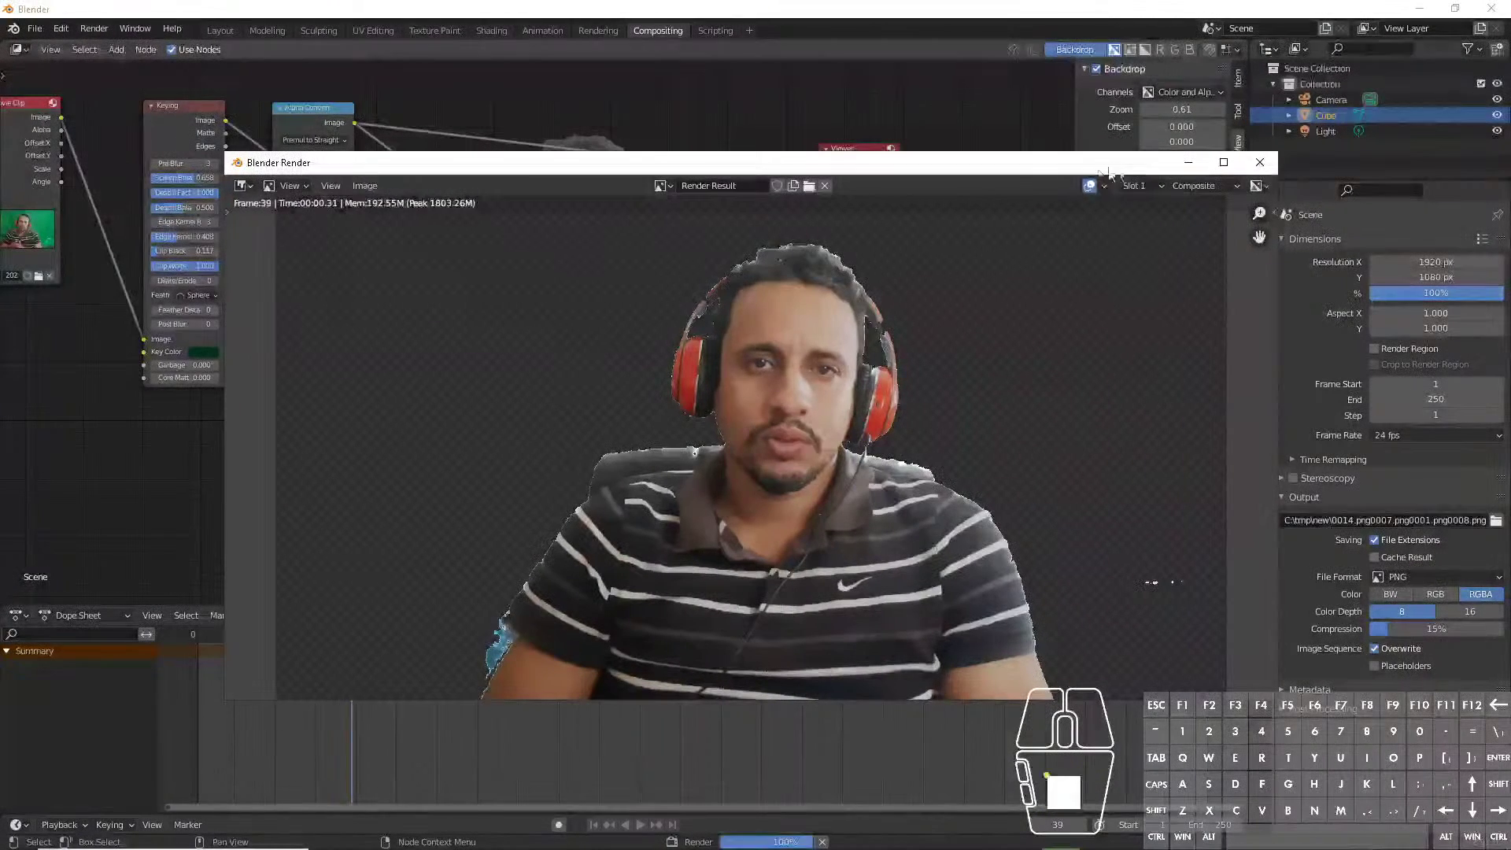
pyautogui.moveTo(1135, 177); pyautogui.dragTo(1146, 75)
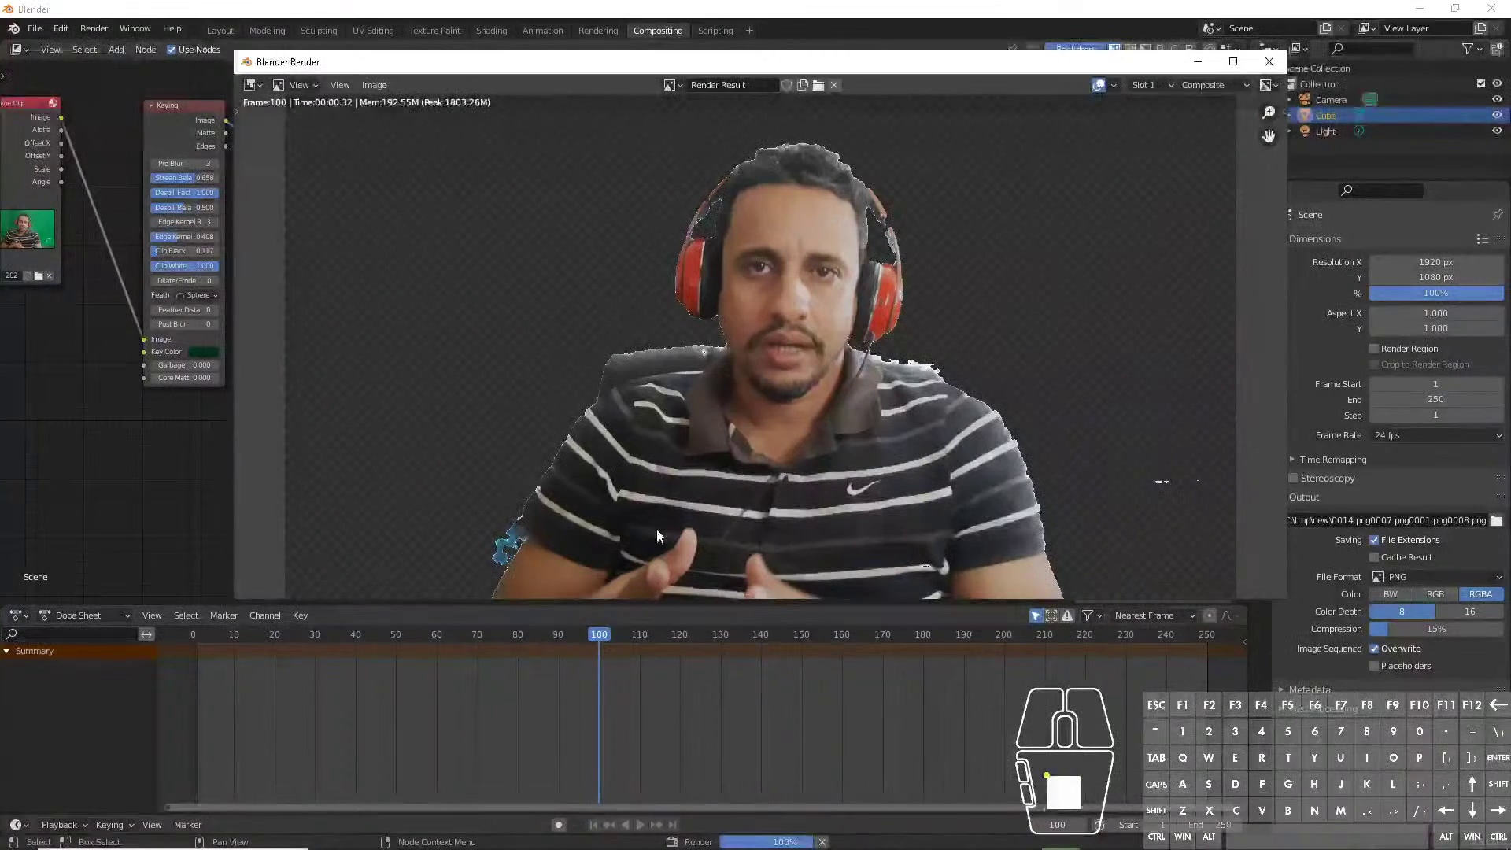
pyautogui.click(1280, 54)
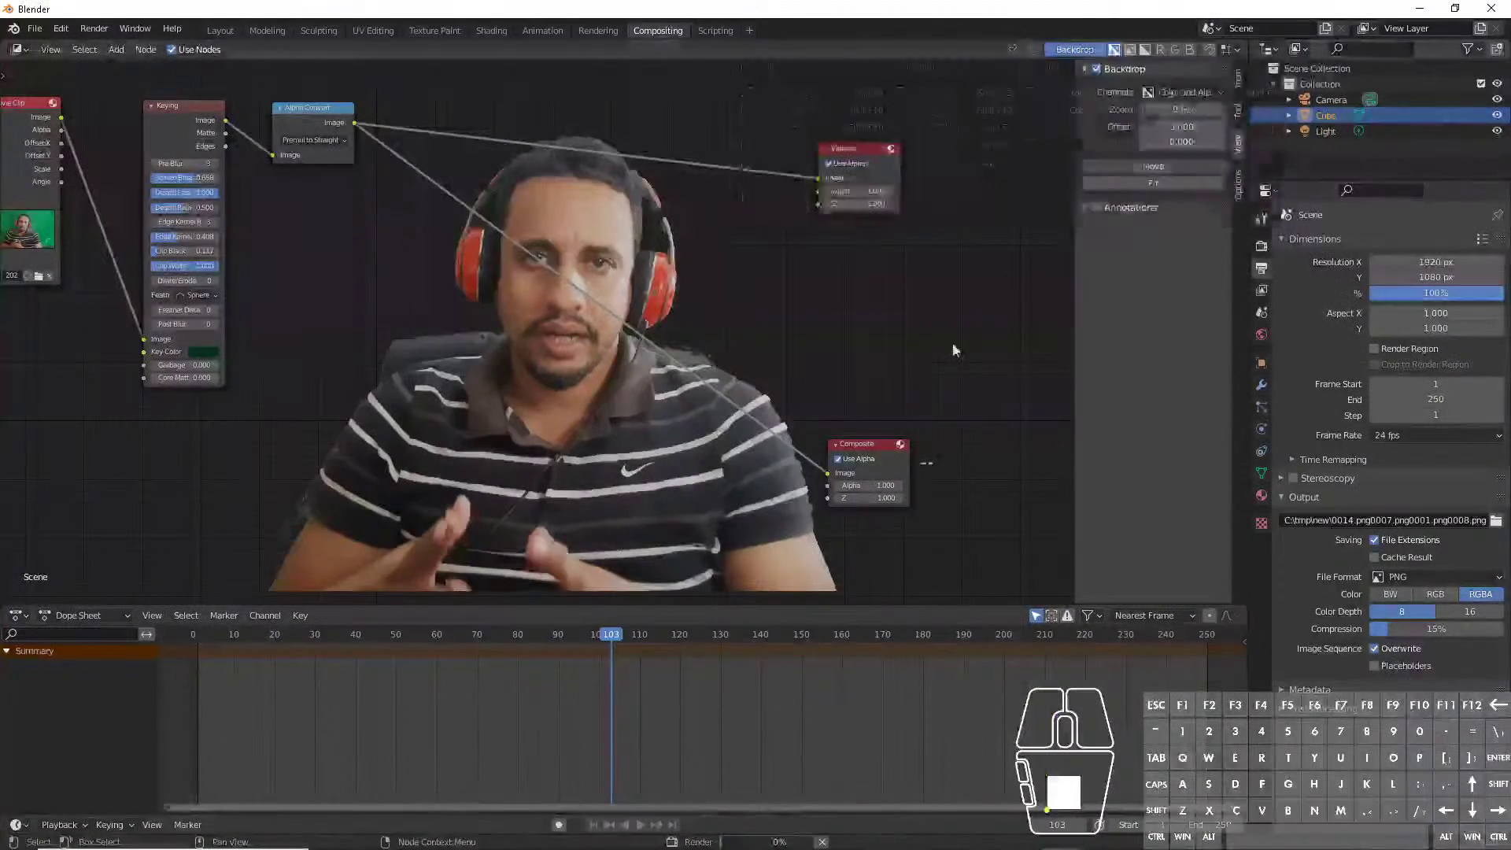
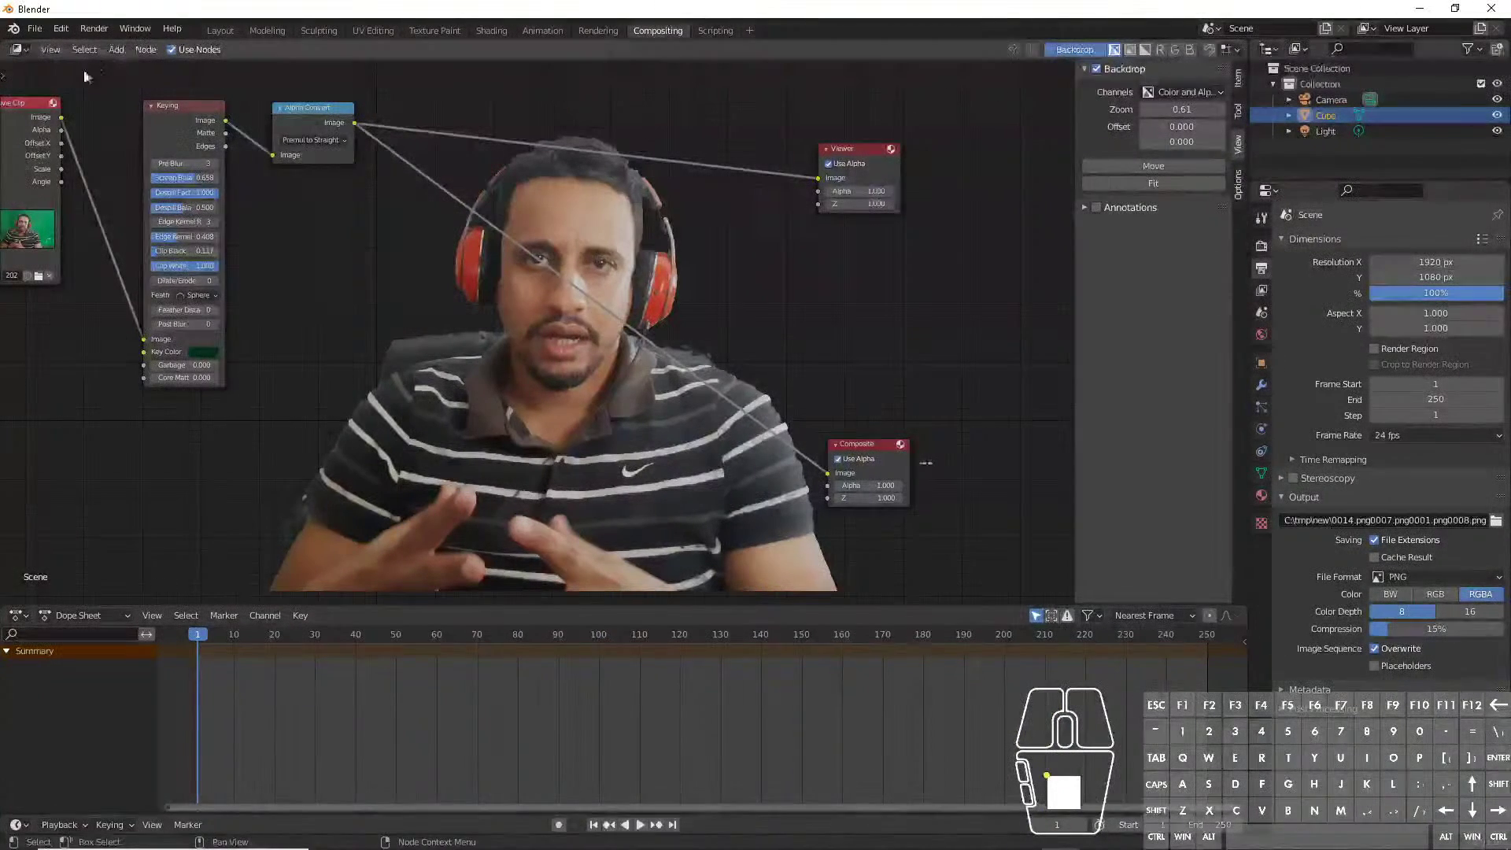
# - Switch to the Layout workspace and load brickd_greenScreen.blend from the File menu
pyautogui.click(231, 34)
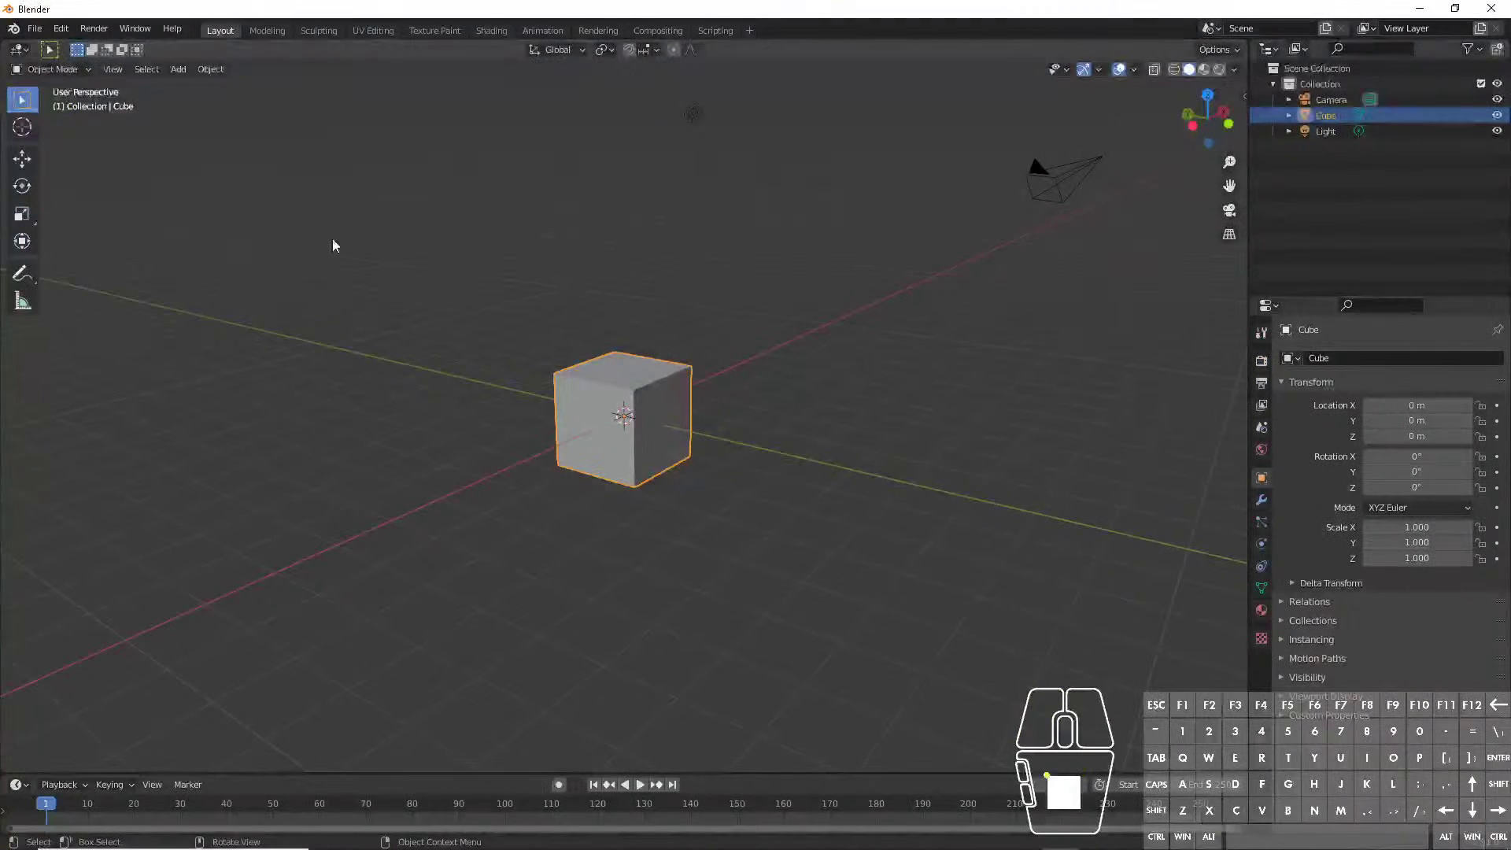
pyautogui.click(44, 37)
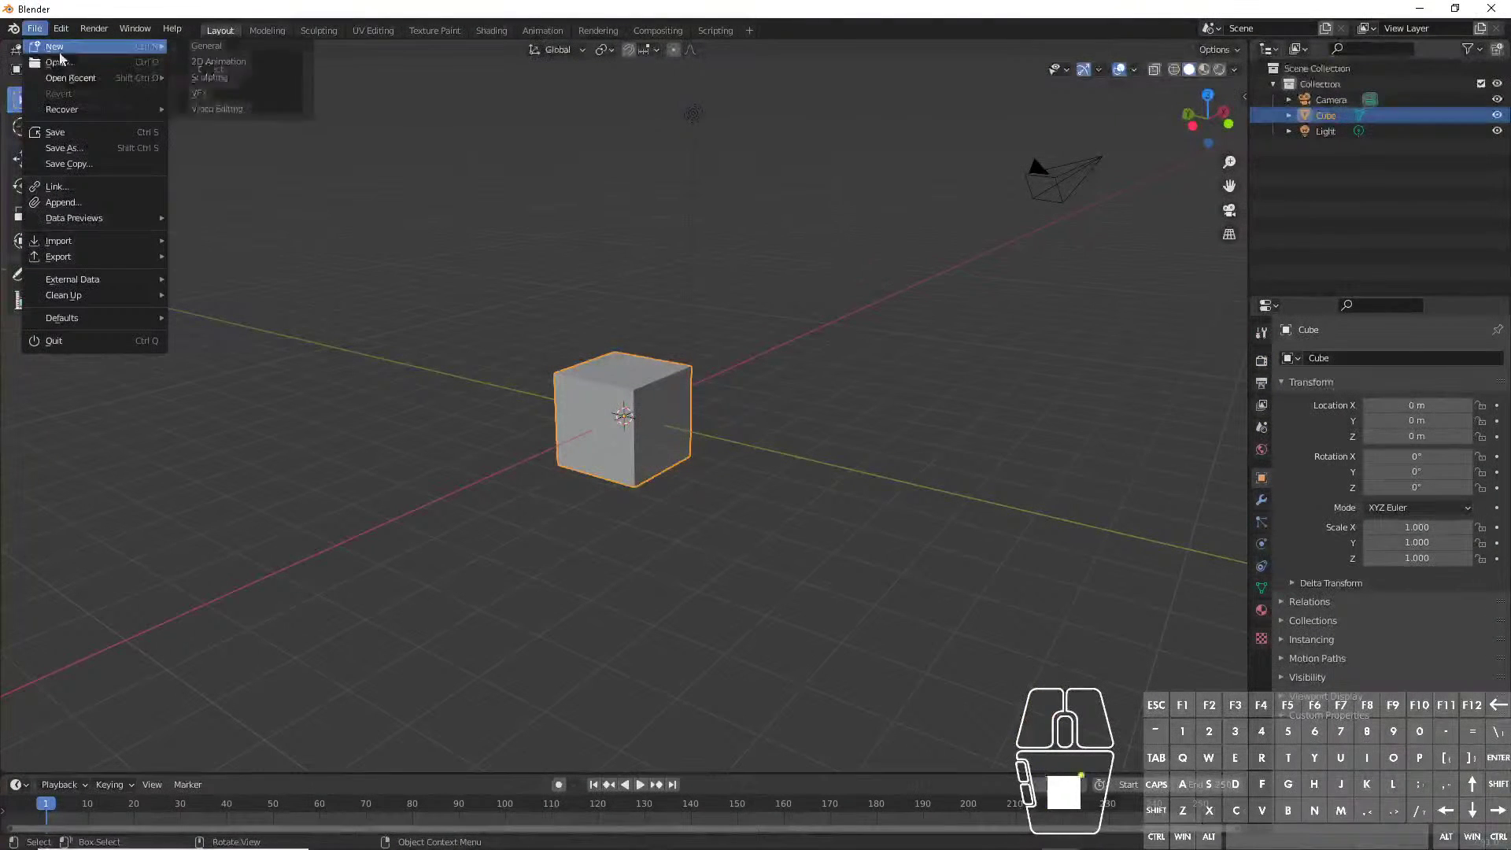
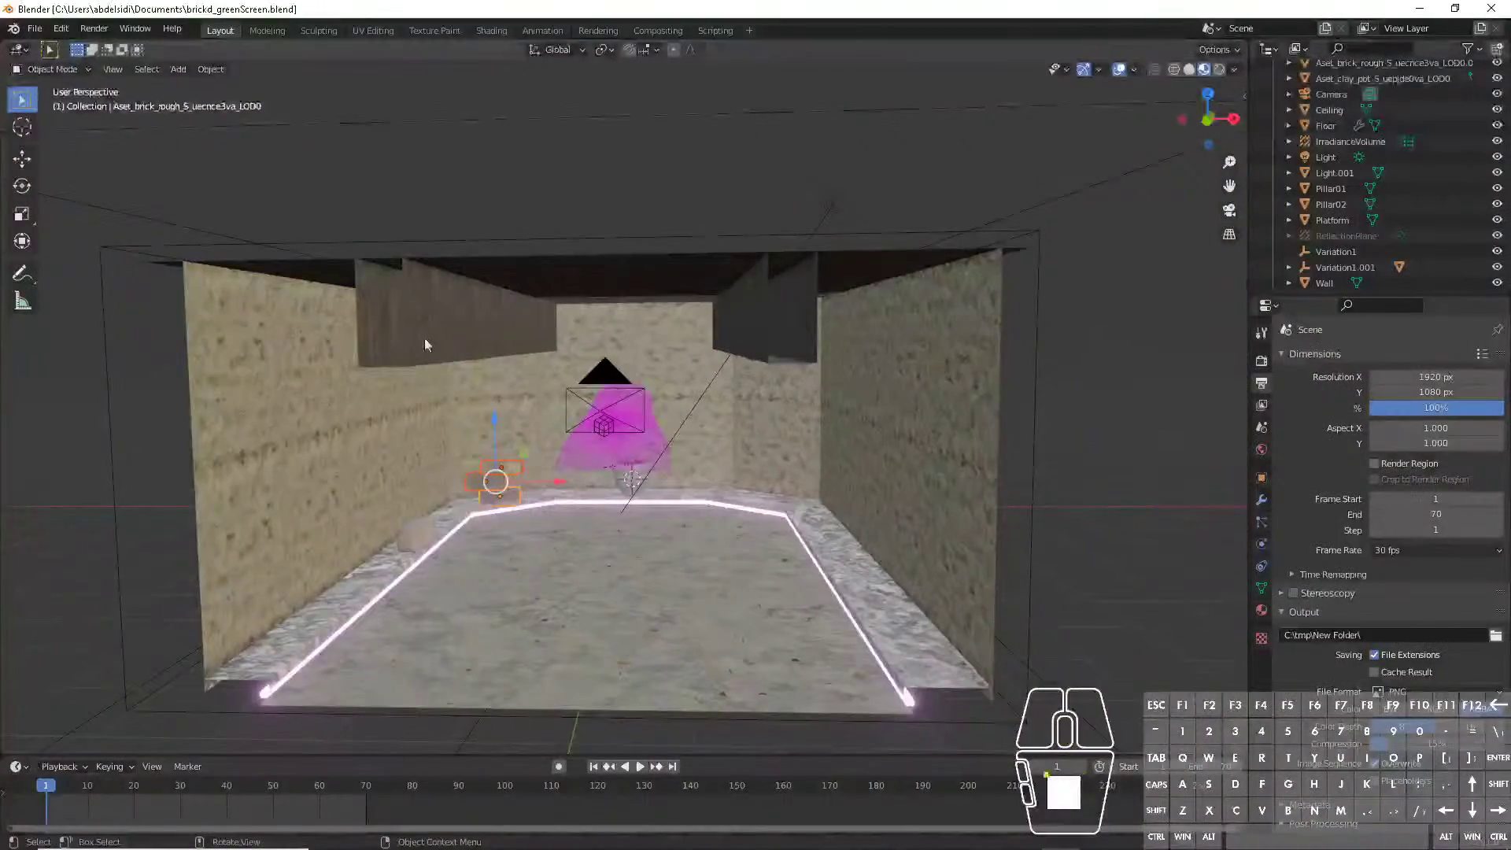
# - Delete the old magenta image plane from the brick room, undoing one wrong deletion along the way
pyautogui.middleClick(500, 491)
pyautogui.middleClick(427, 558)
pyautogui.click(339, 566)
pyautogui.press('g')
pyautogui.middleClick(605, 533)
pyautogui.click(565, 441)
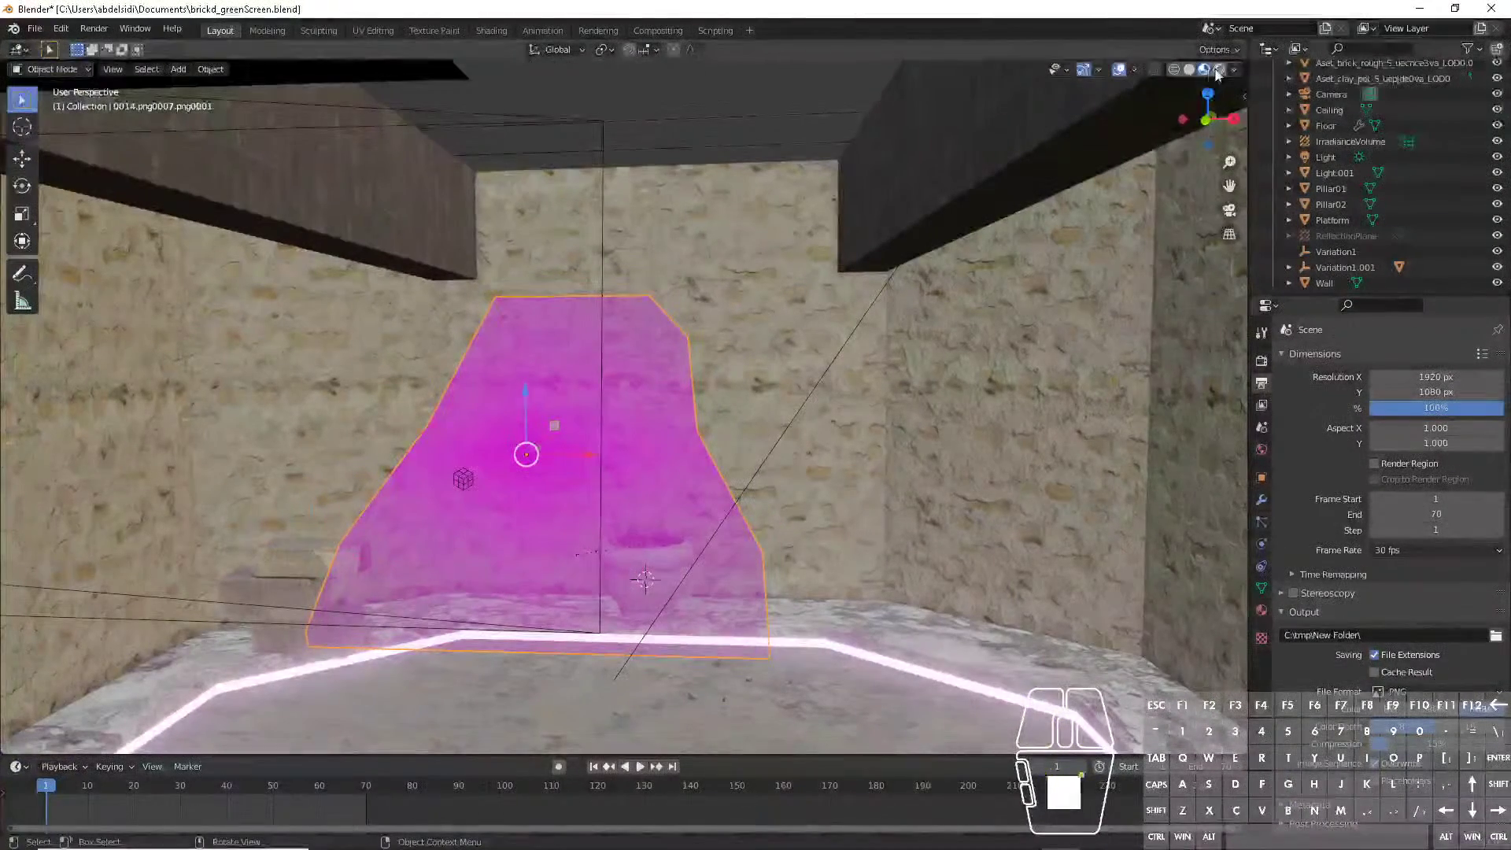
pyautogui.click(1222, 72)
pyautogui.click(595, 340)
pyautogui.press('x')
pyautogui.click(594, 340)
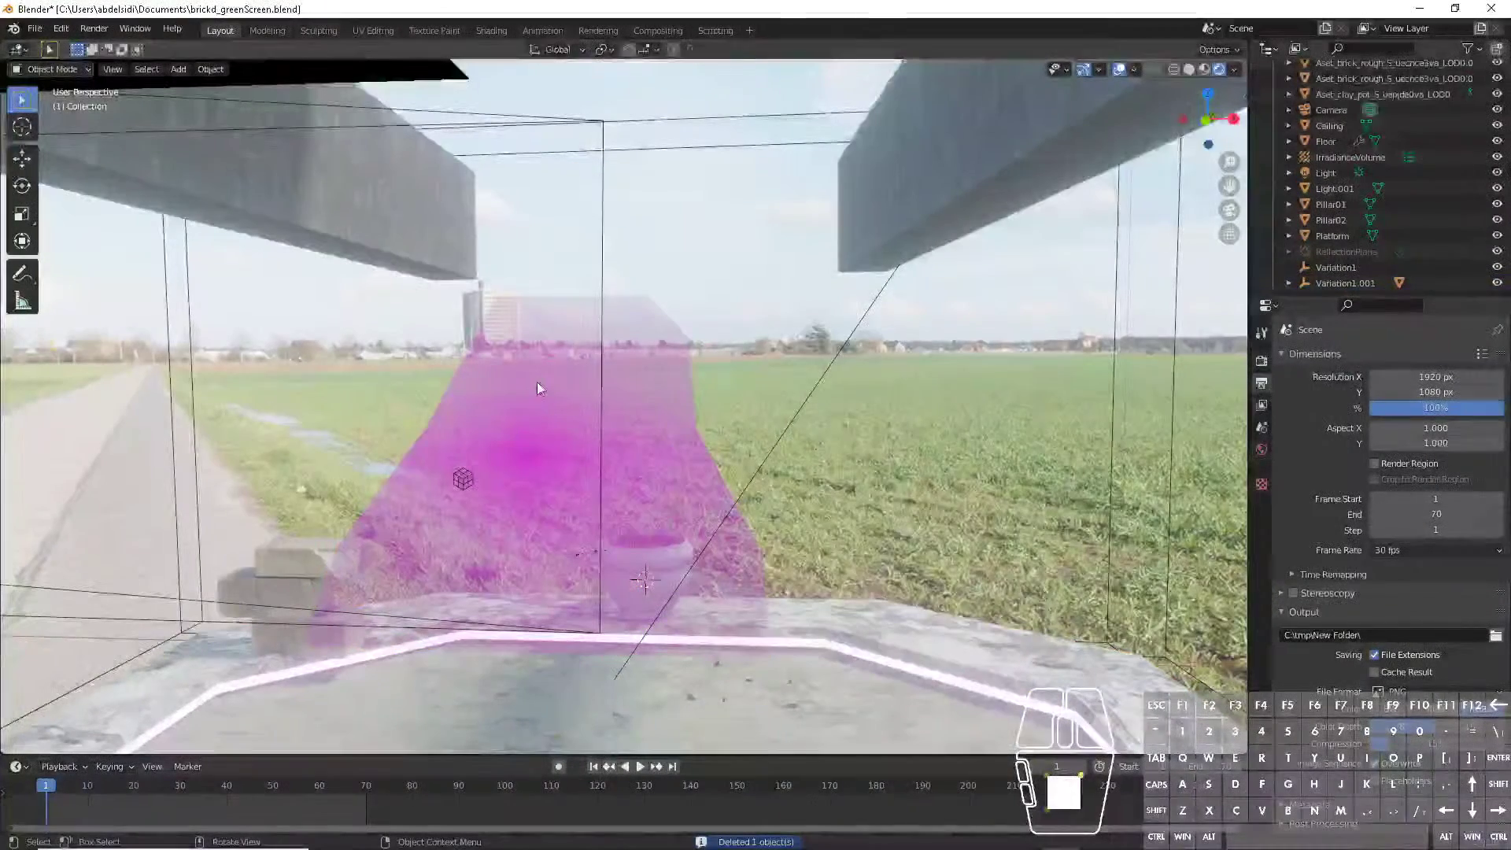
pyautogui.press('ctrl+z')
pyautogui.click(535, 370)
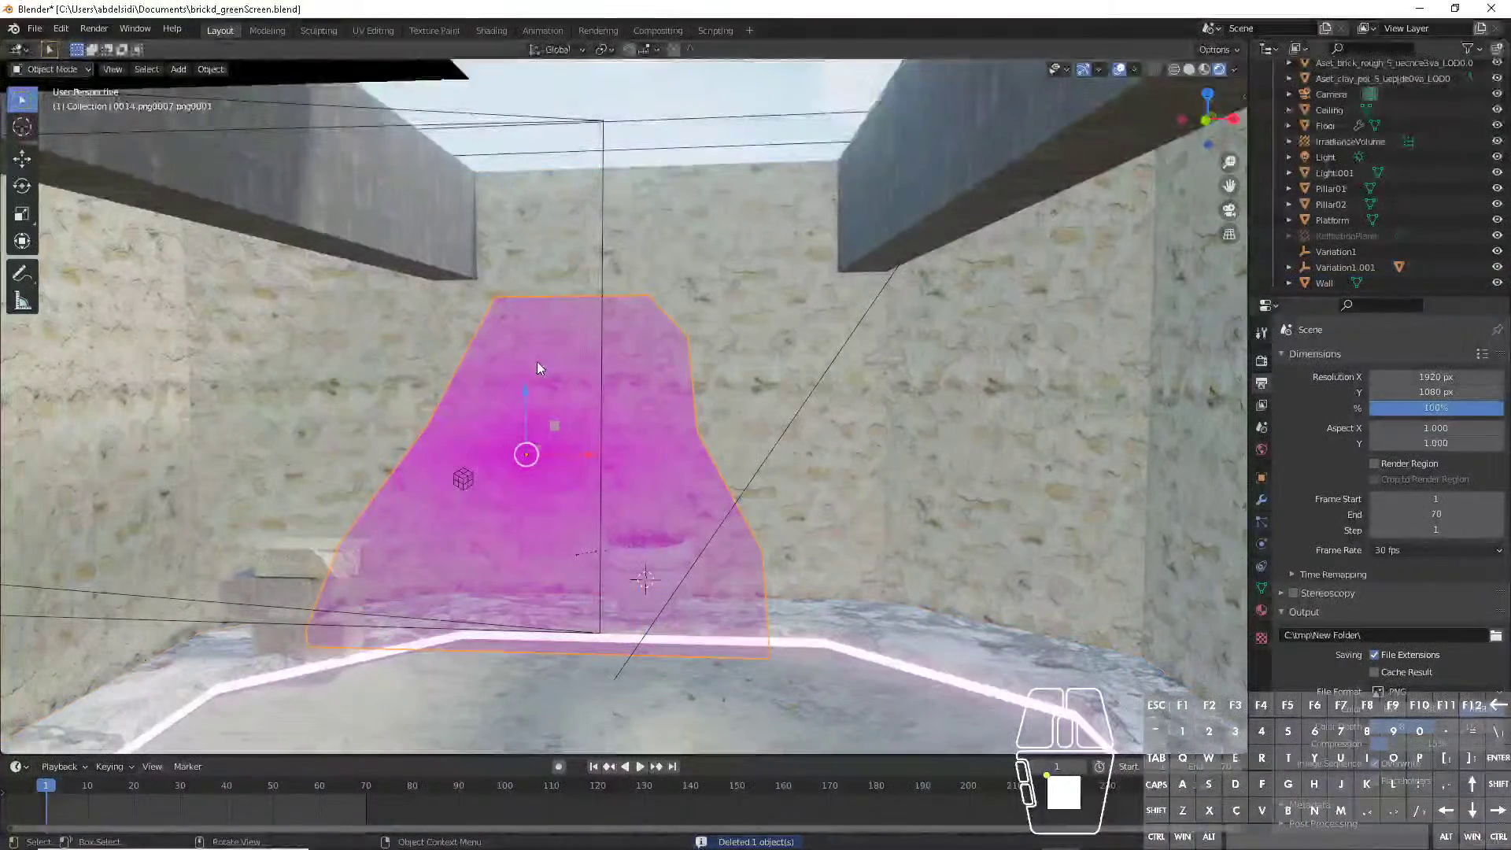
pyautogui.press('x')
pyautogui.click(541, 367)
# - Bring up Edit > Preferences to reach the add-ons list
pyautogui.click(547, 446)
pyautogui.press('shift+a')
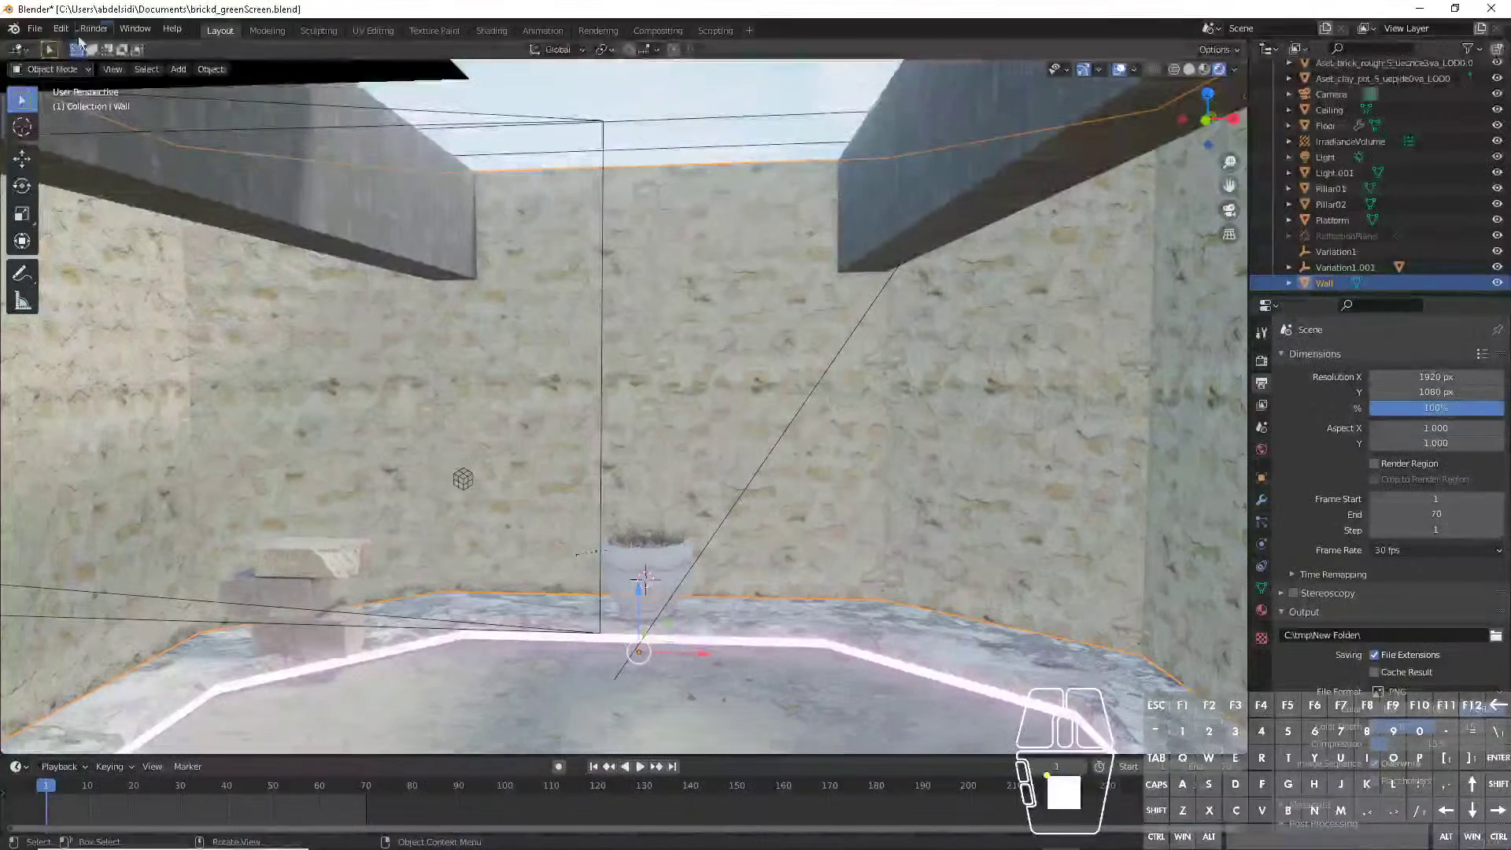
pyautogui.click(61, 33)
pyautogui.click(122, 263)
# - Show the Add-ons section of the Preferences window
pyautogui.click(53, 213)
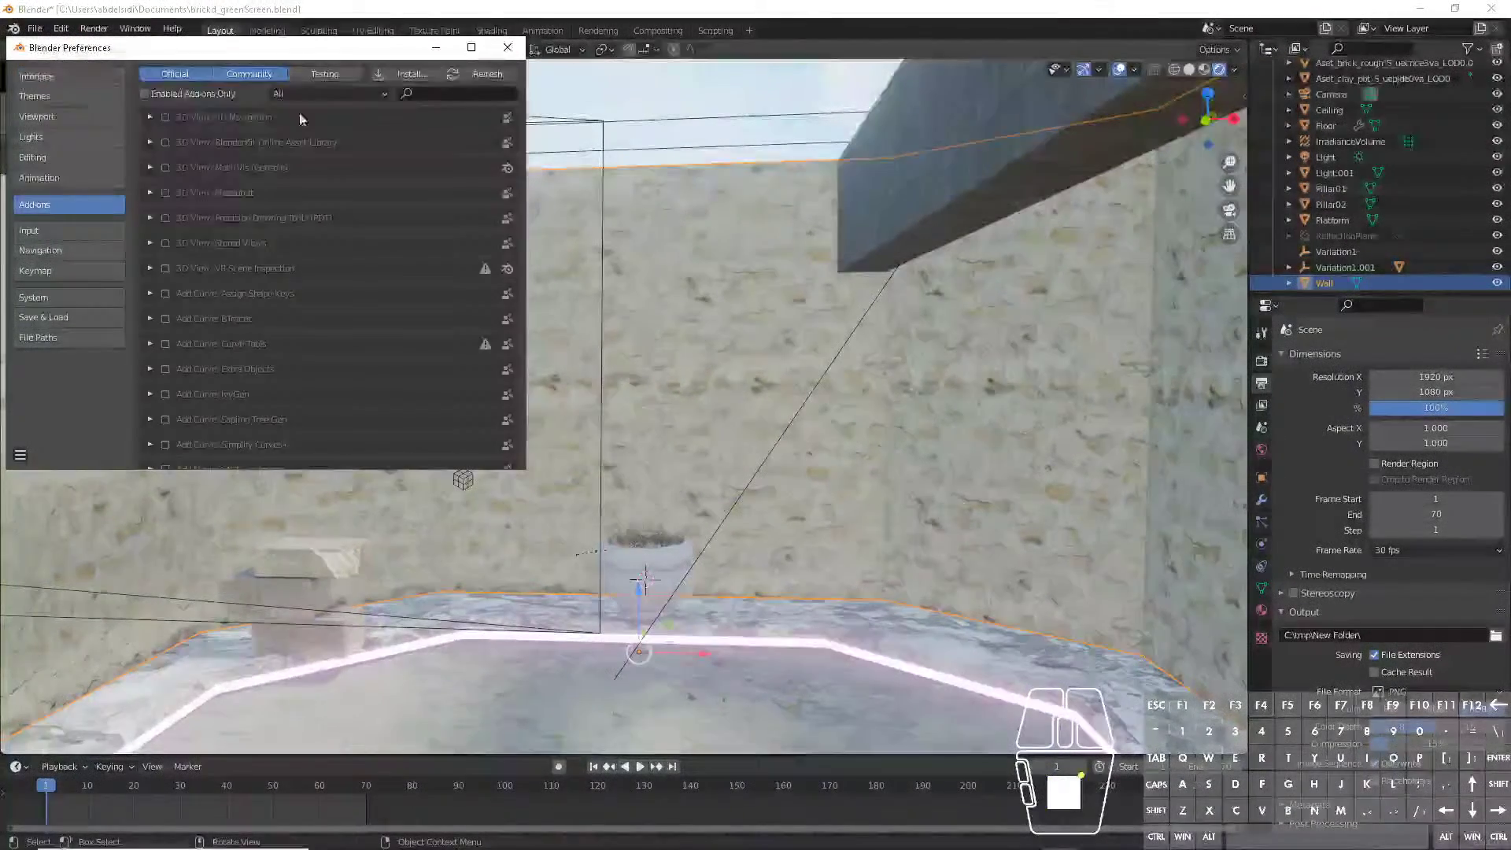
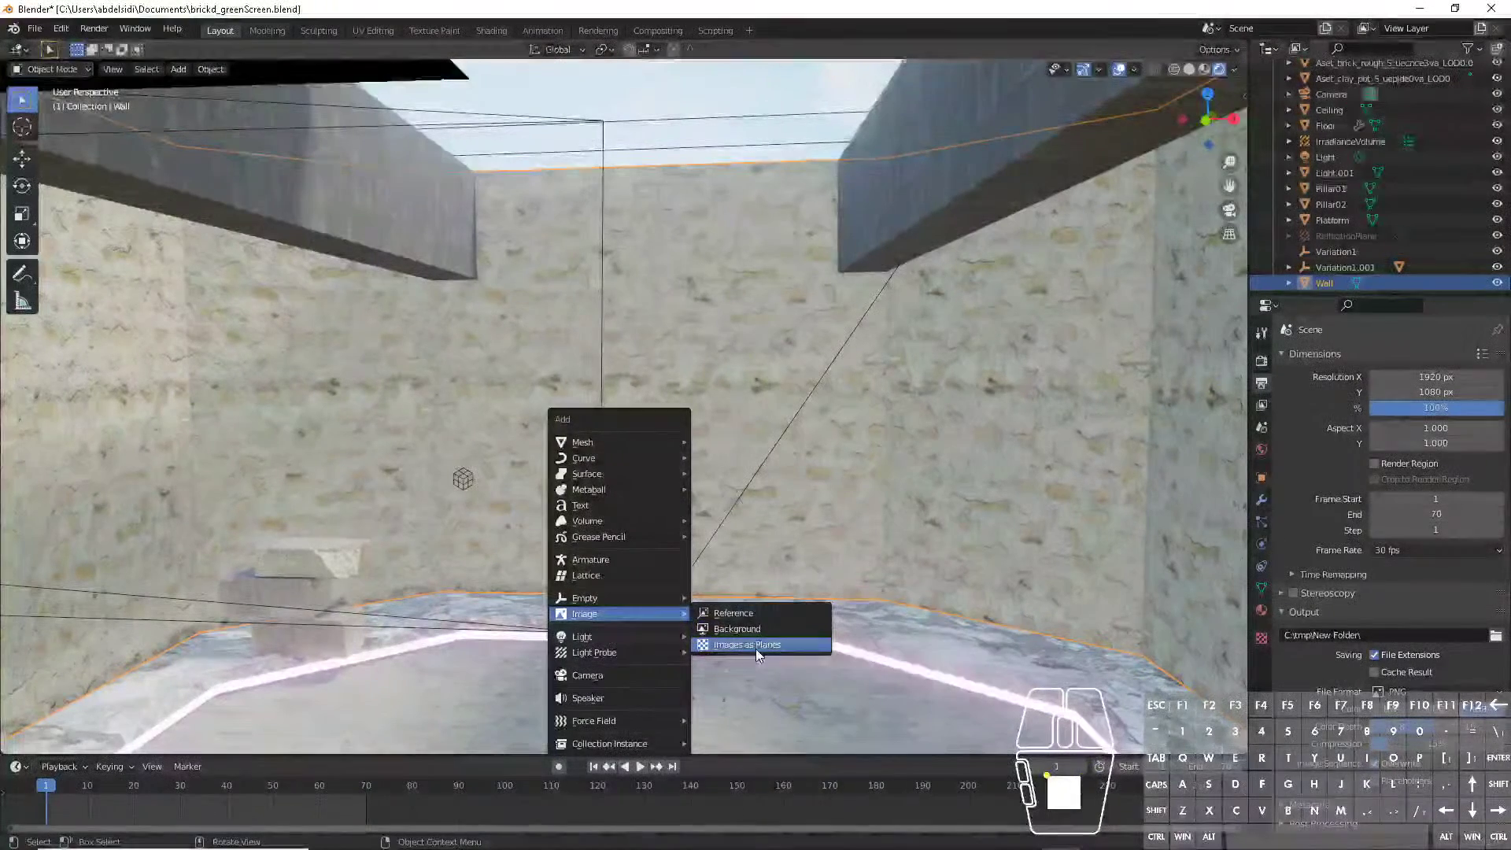
# - Import all PNGs from C:\tmp\new as an animated, Shadeless image plane via Images as Planes
pyautogui.click(761, 651)
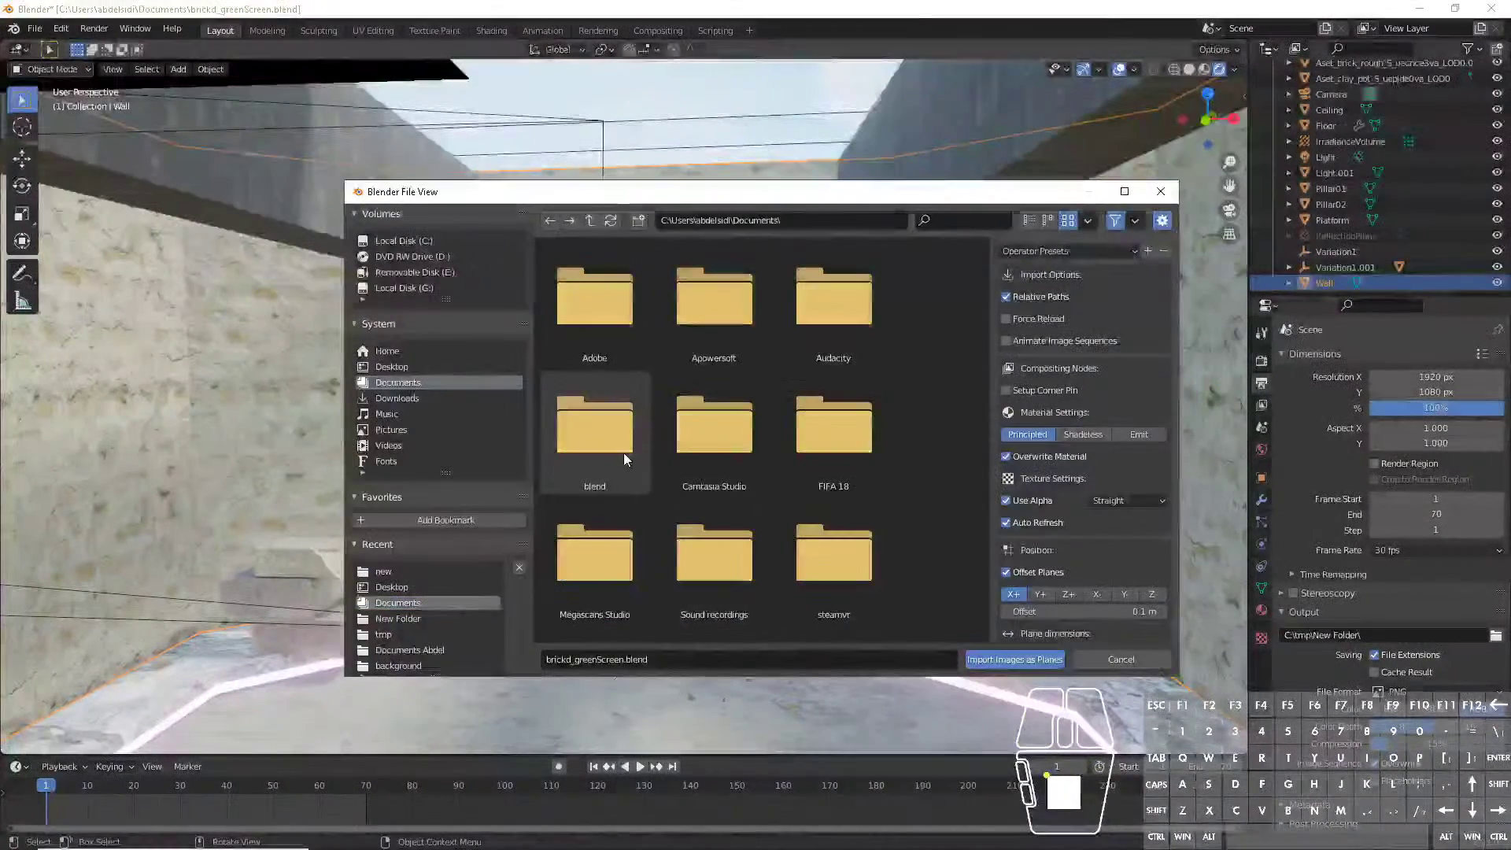
pyautogui.middleClick(646, 464)
pyautogui.scroll(-3)
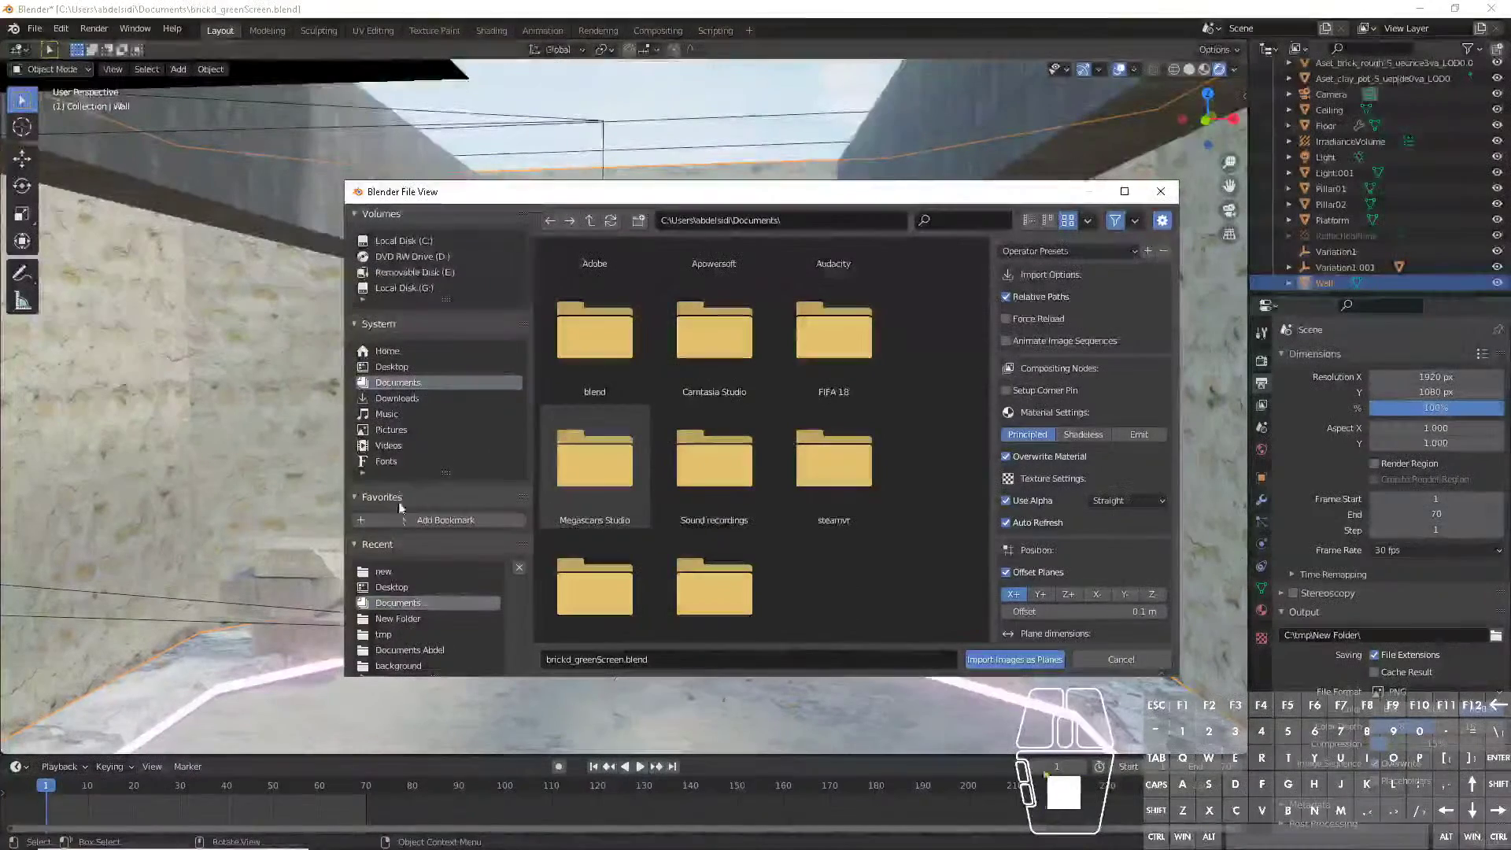
pyautogui.middleClick(415, 429)
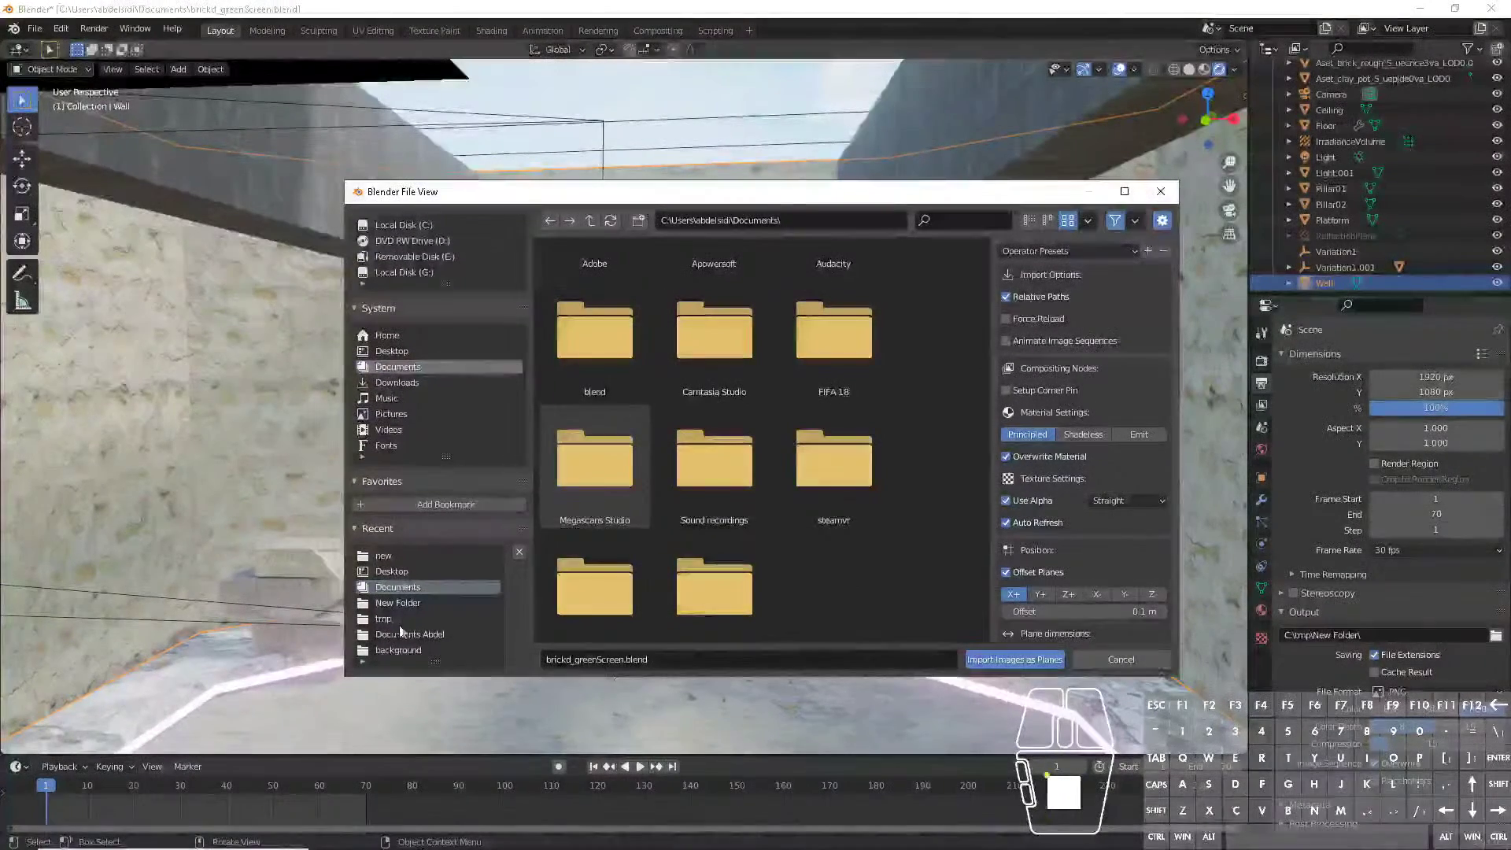
pyautogui.doubleClick(390, 625)
pyautogui.doubleClick(718, 326)
pyautogui.doubleClick(715, 325)
pyautogui.click(692, 369)
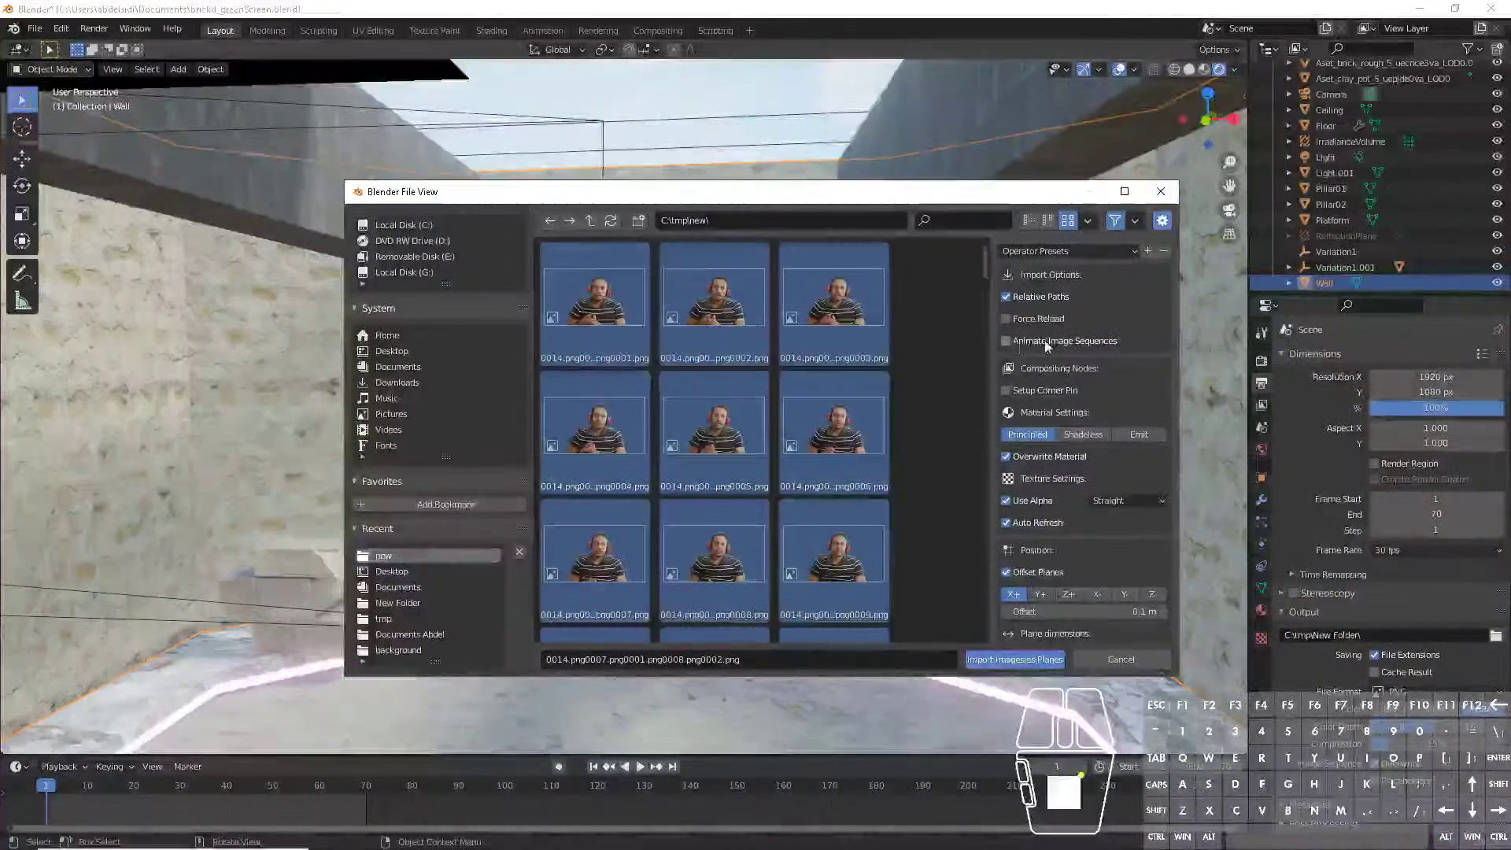
pyautogui.click(1046, 345)
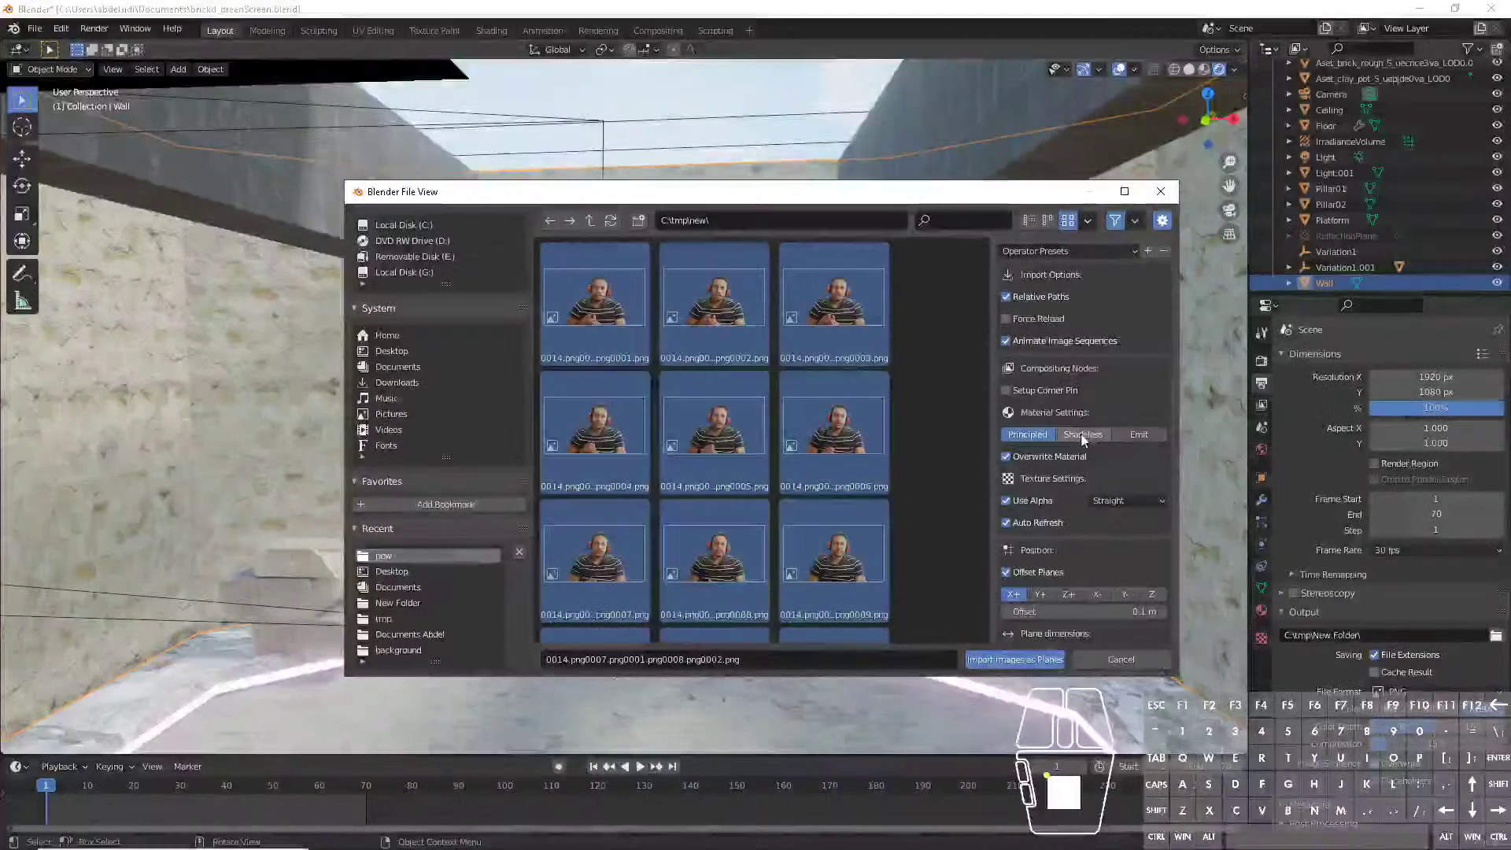
pyautogui.click(1085, 441)
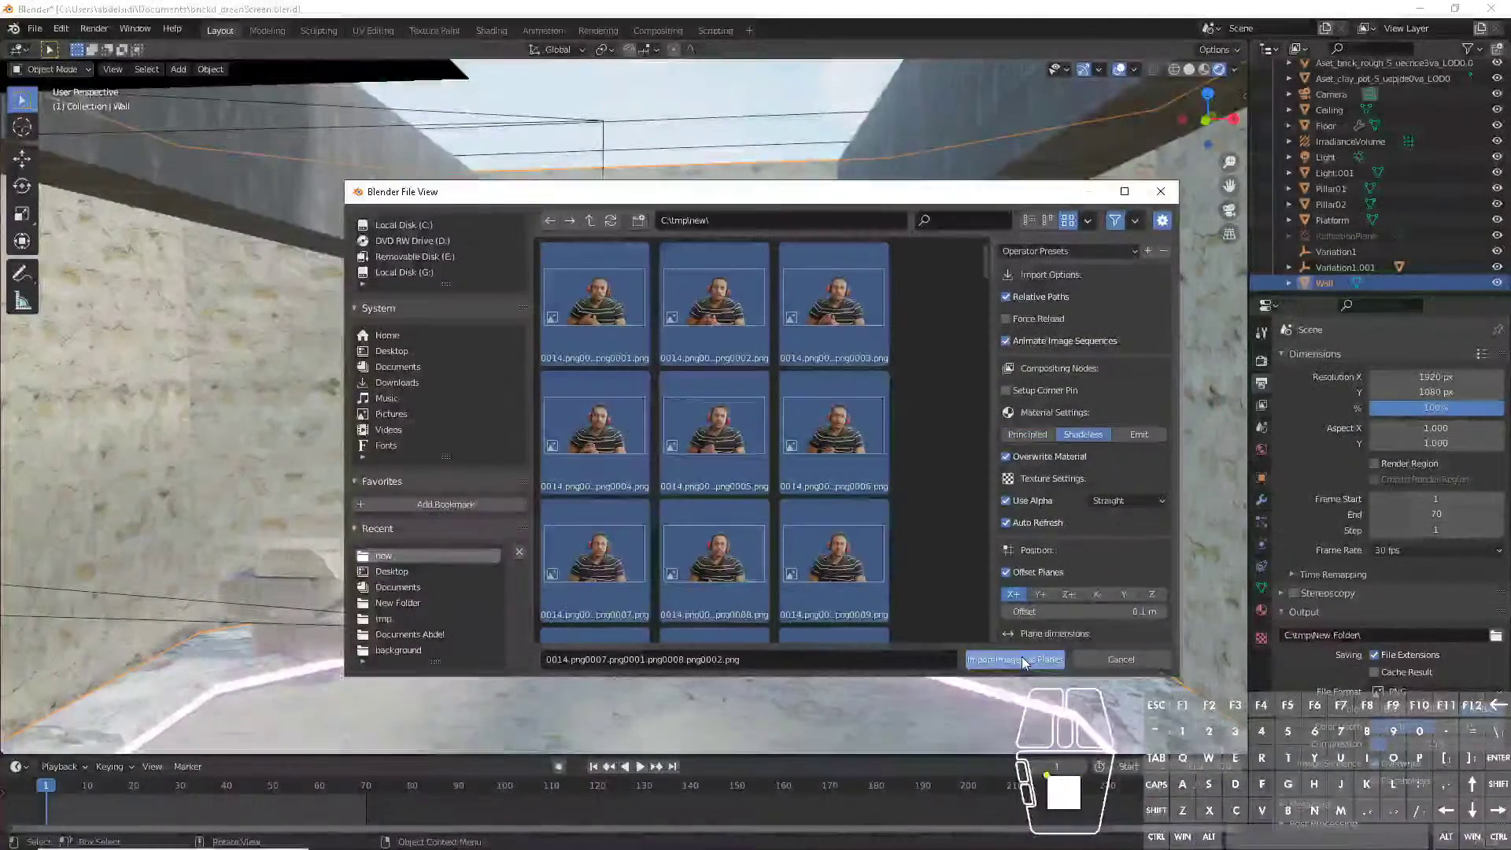
pyautogui.click(1026, 665)
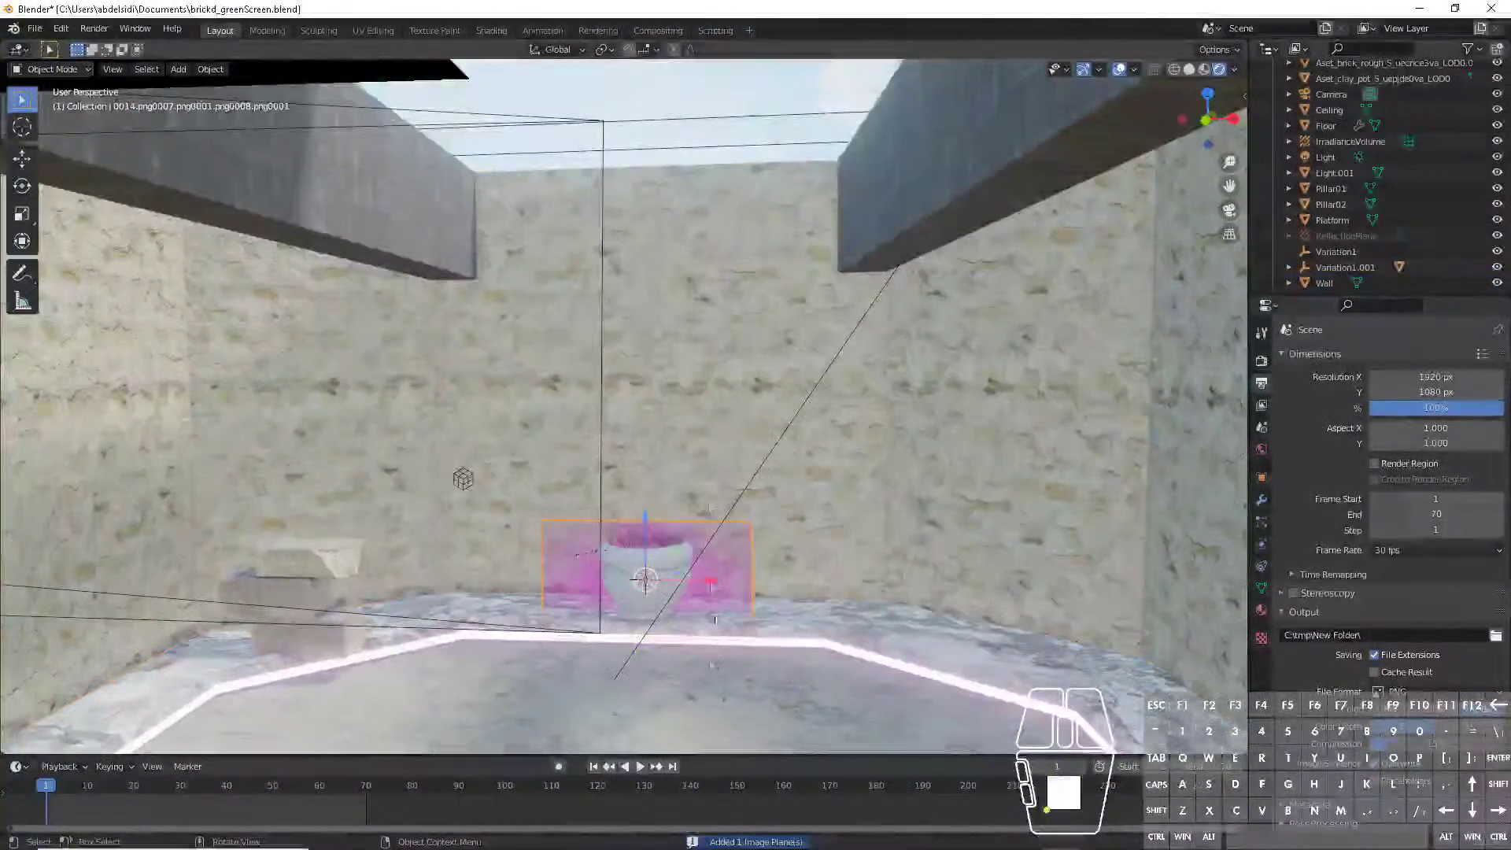
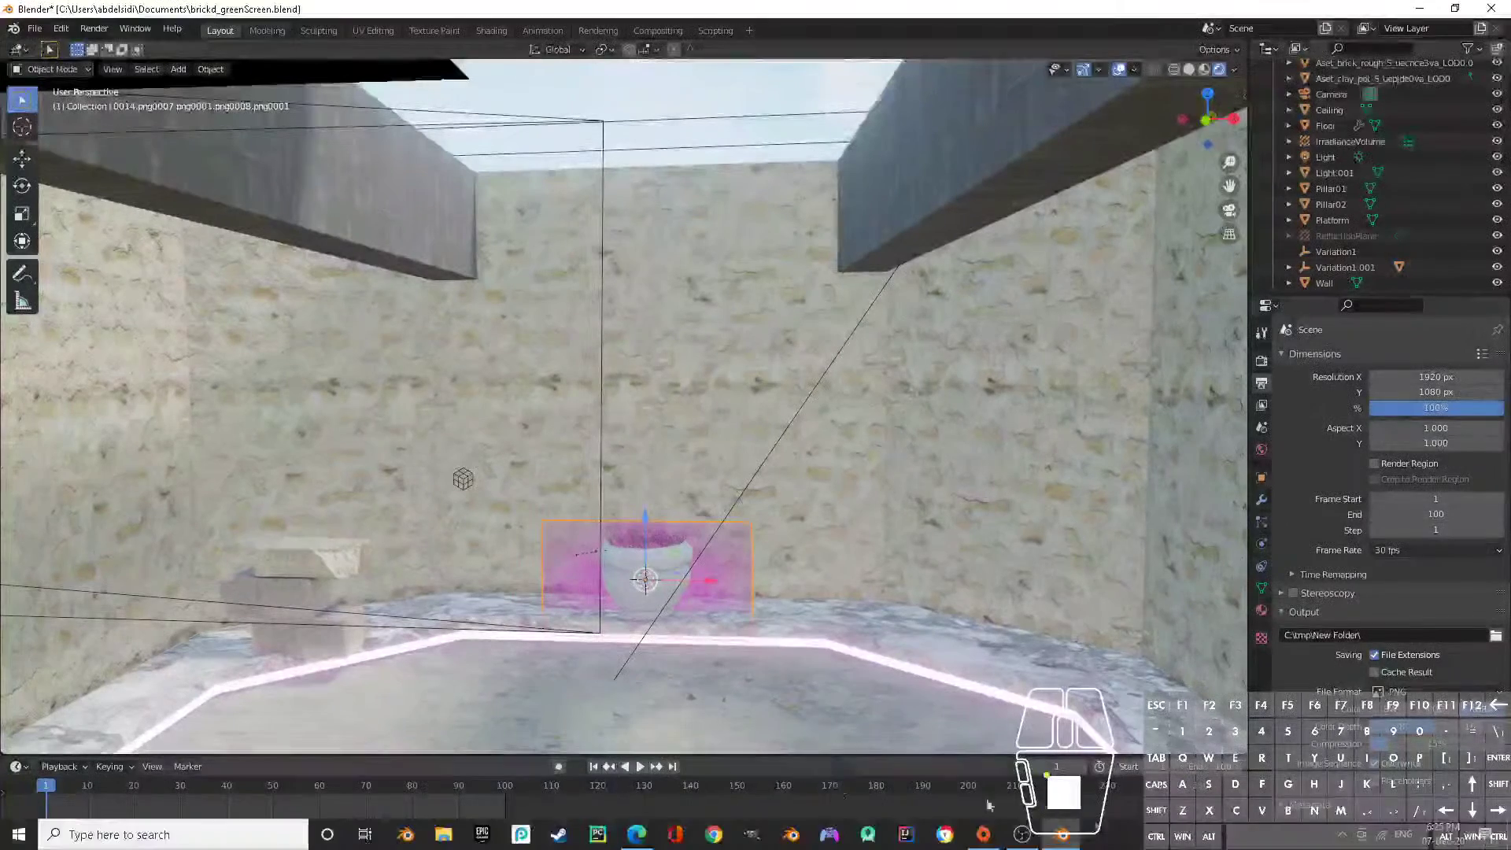
# - Scrub to around frame 37 so the image plane shows the presenter footage in the room view
pyautogui.moveTo(51, 792); pyautogui.dragTo(219, 795)
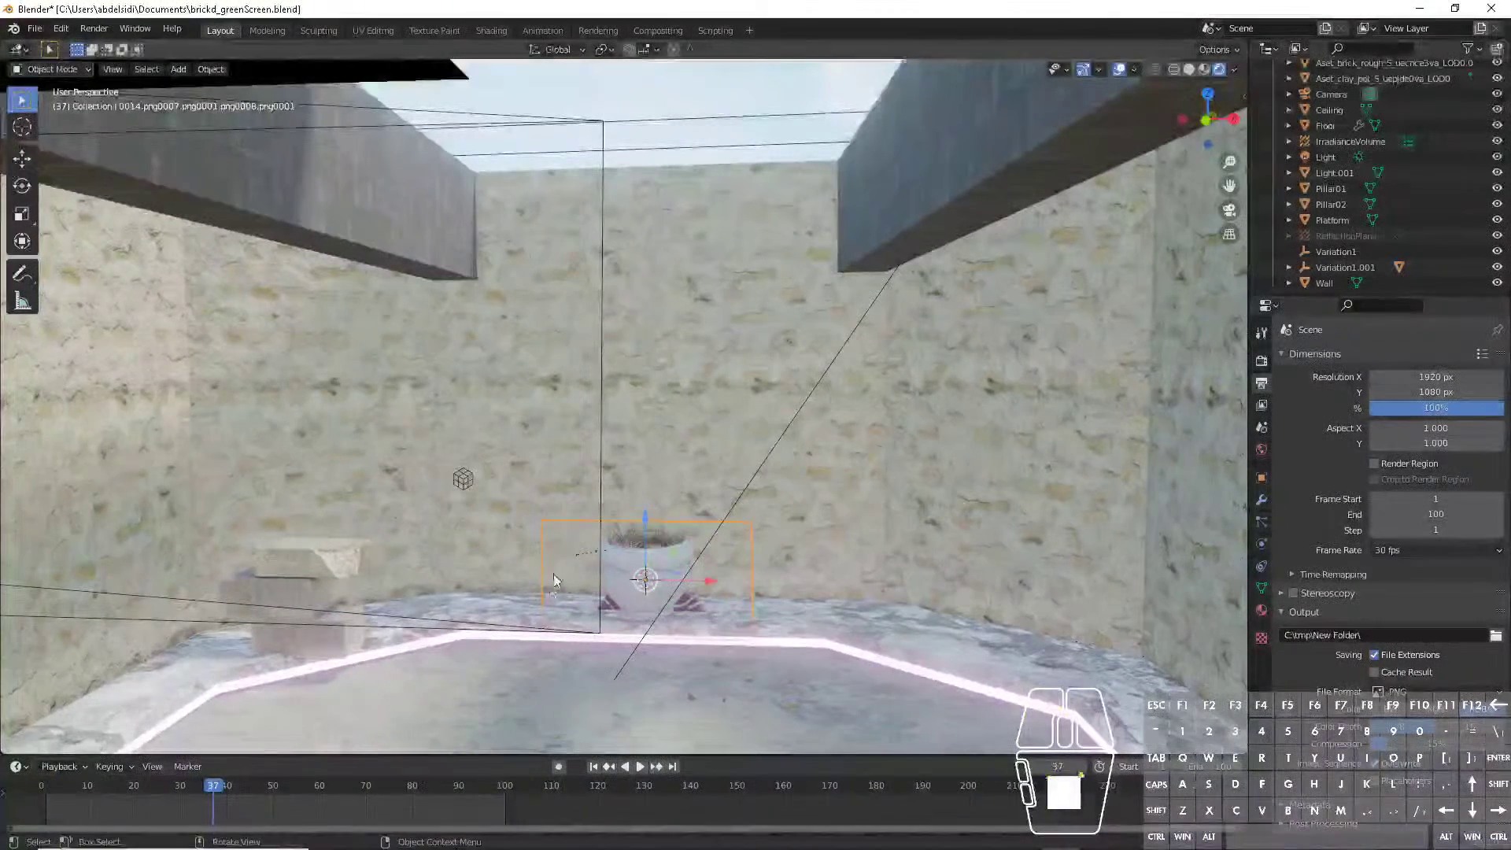
pyautogui.click(547, 550)
pyautogui.middleClick(571, 584)
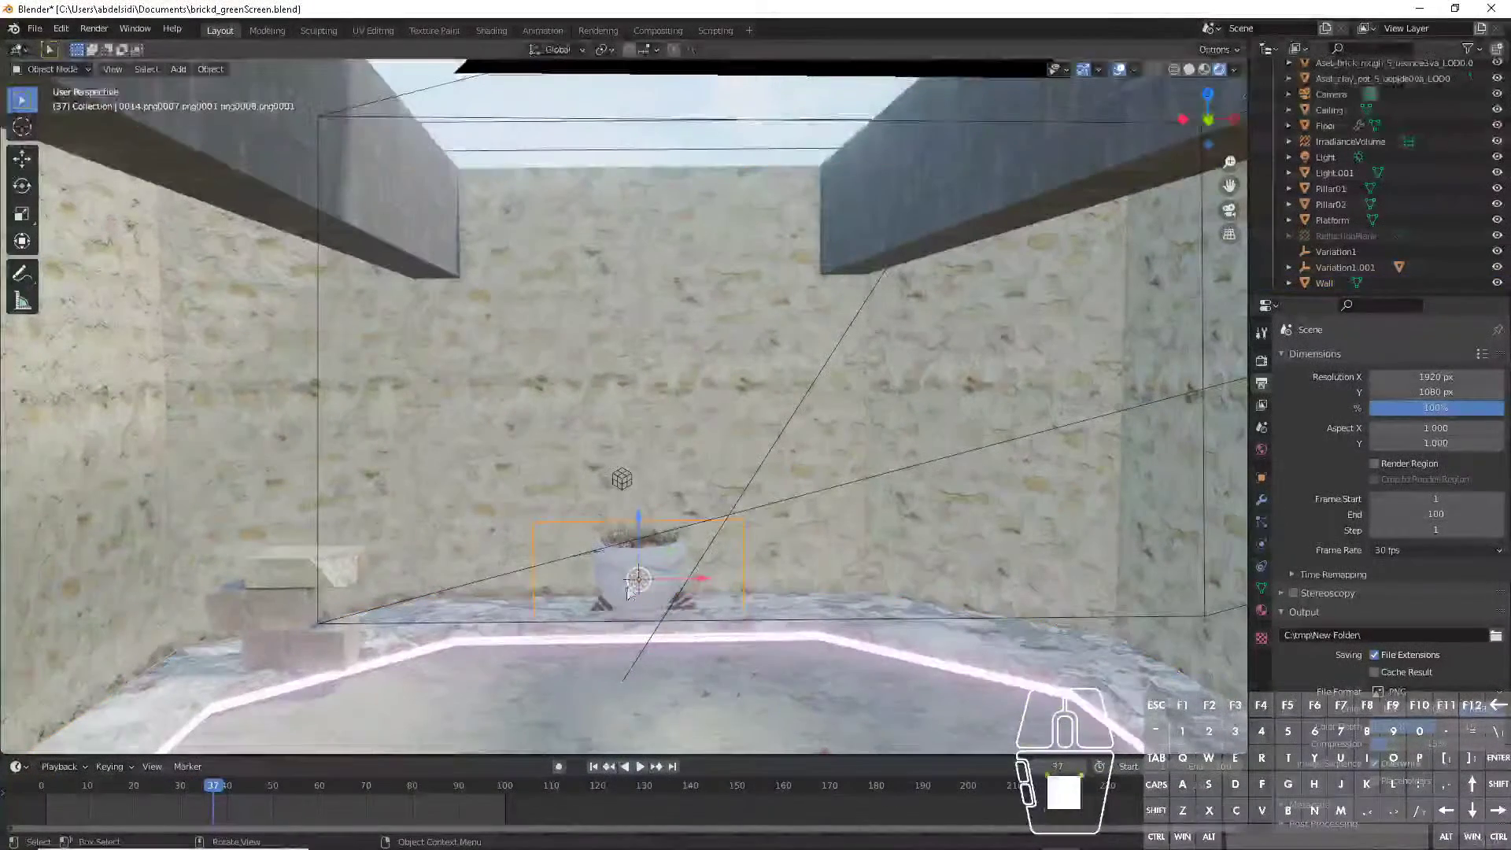
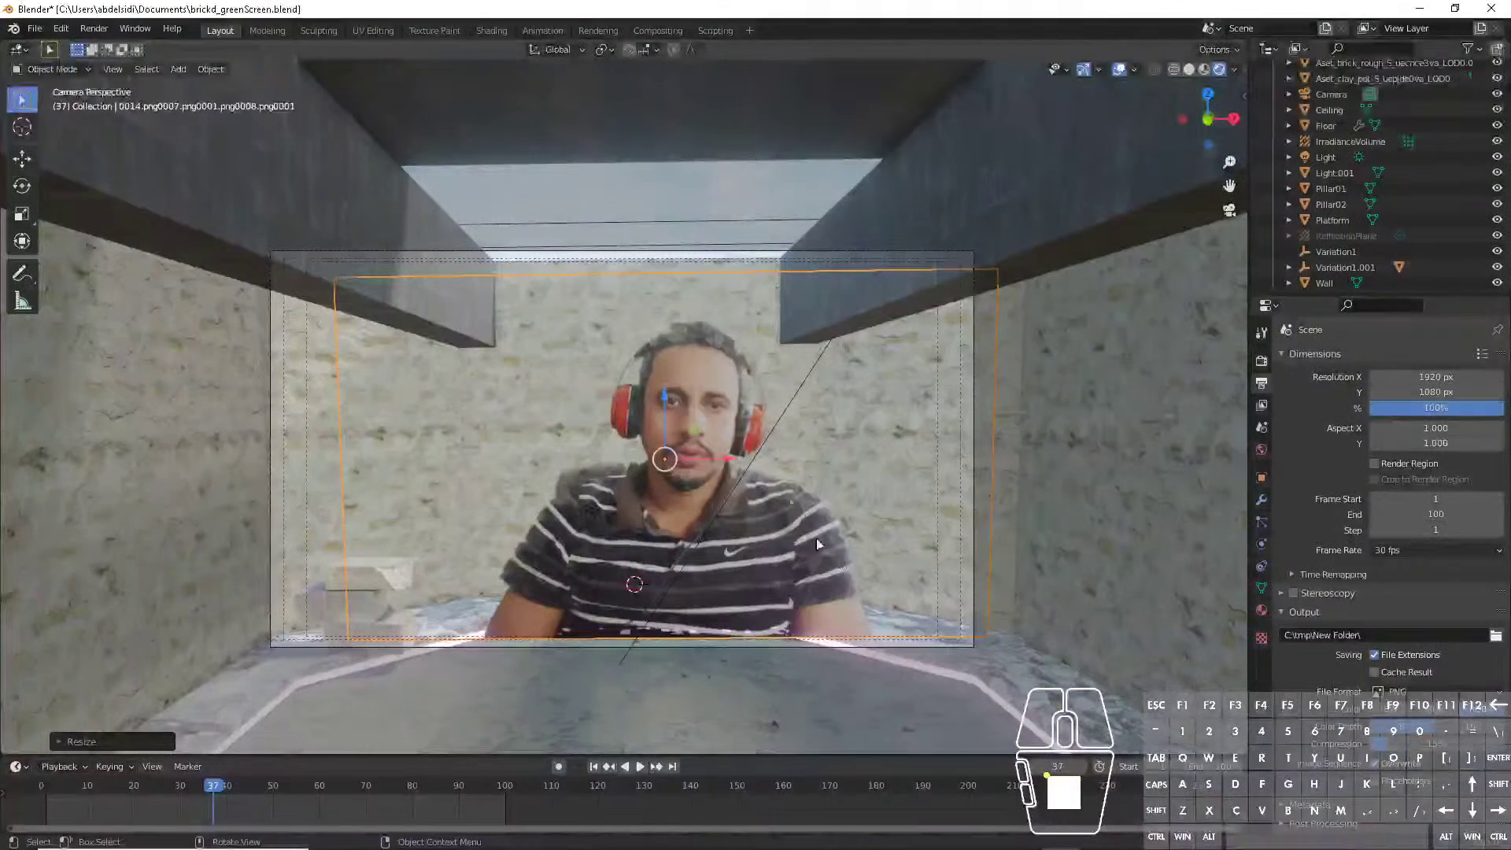
# - Delete the plane and re-import every PNG frame from C:\tmp as a new image plane
pyautogui.press('x')
pyautogui.click(705, 419)
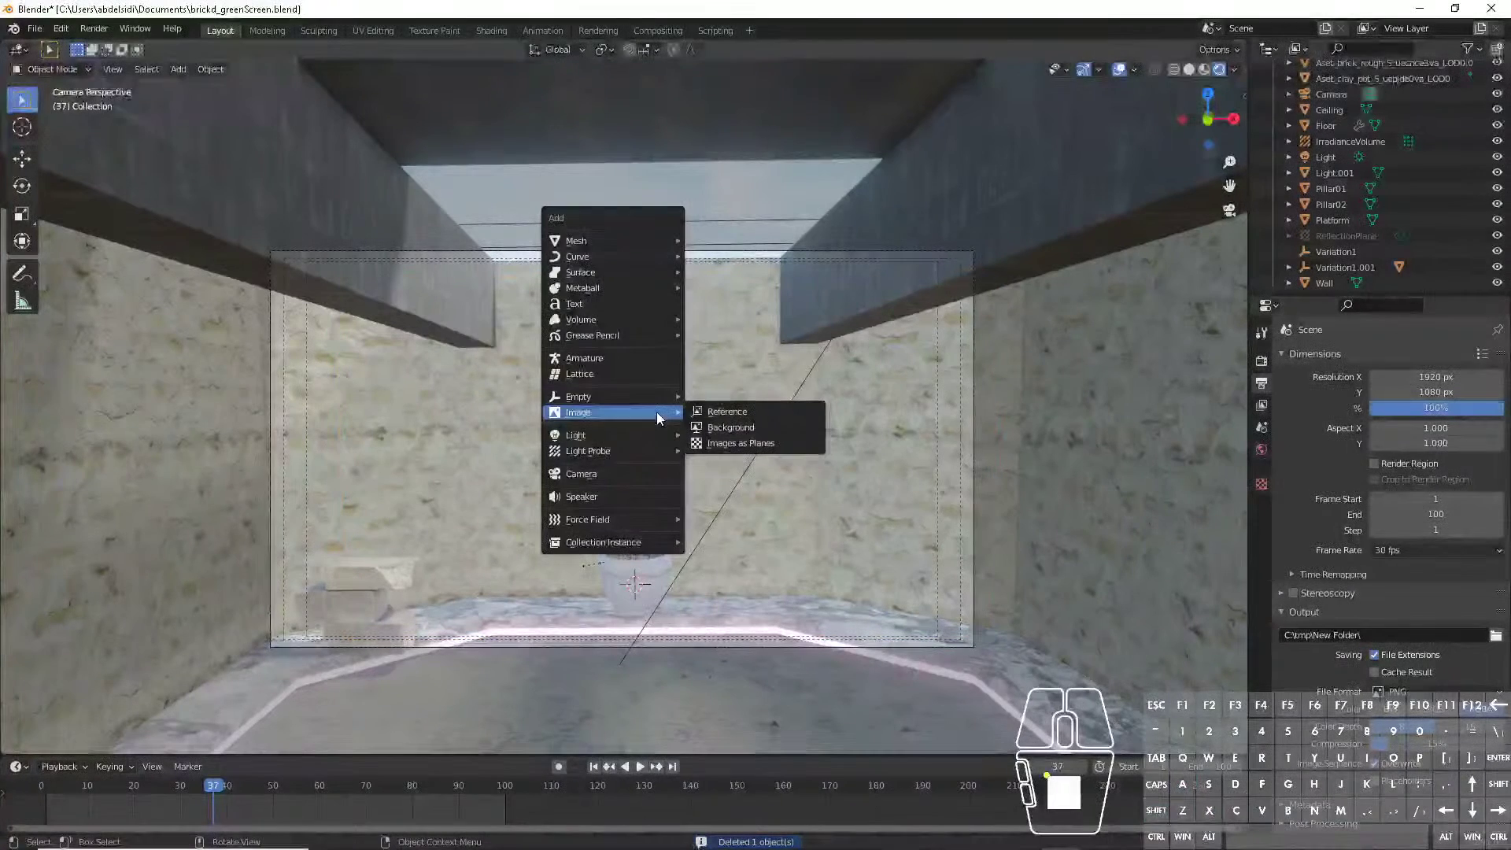
pyautogui.click(754, 448)
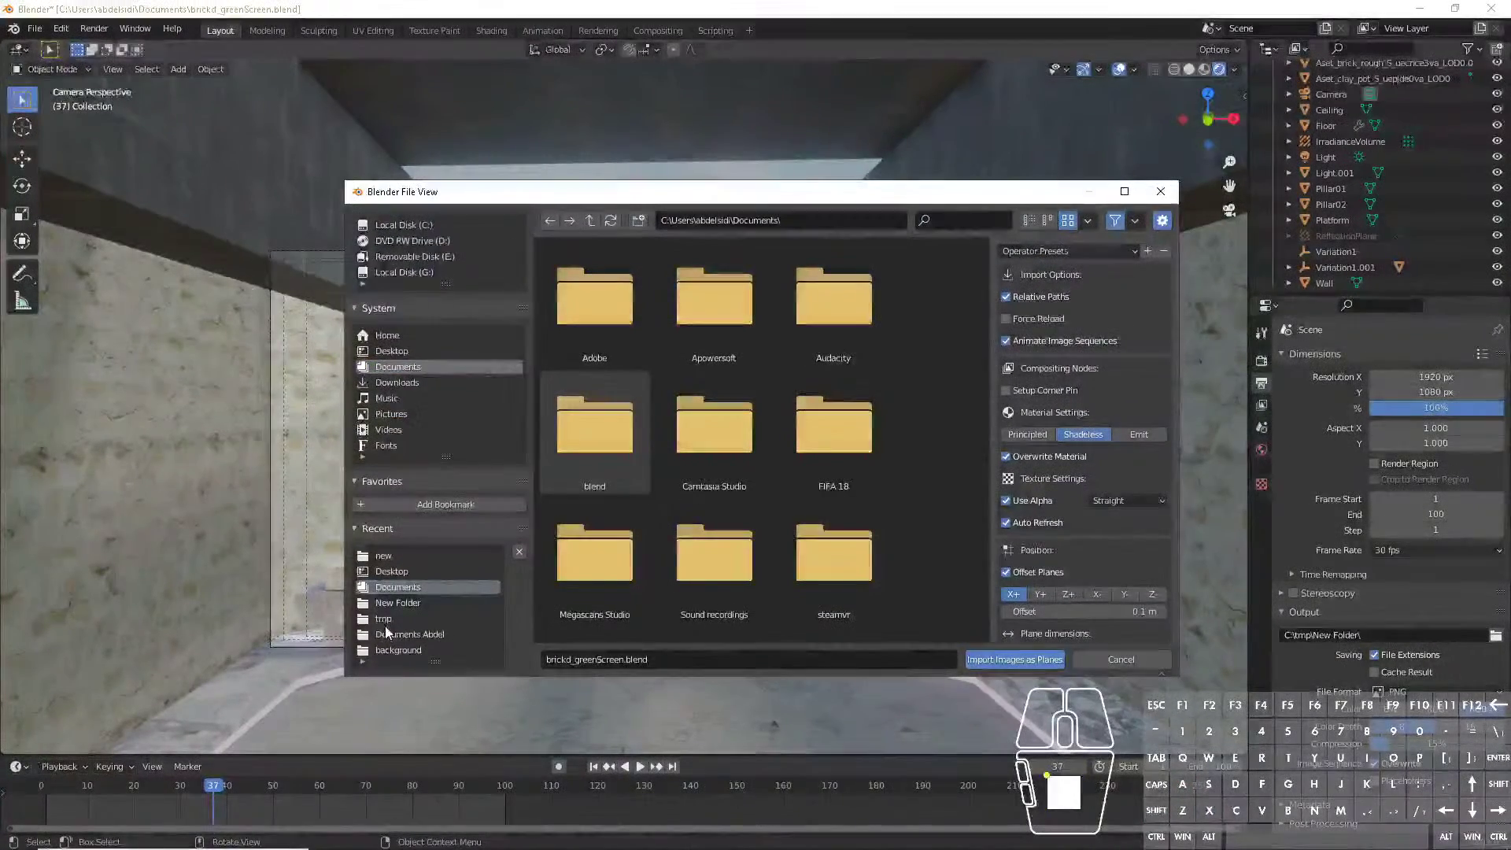
pyautogui.doubleClick(391, 620)
pyautogui.doubleClick(618, 330)
pyautogui.doubleClick(605, 311)
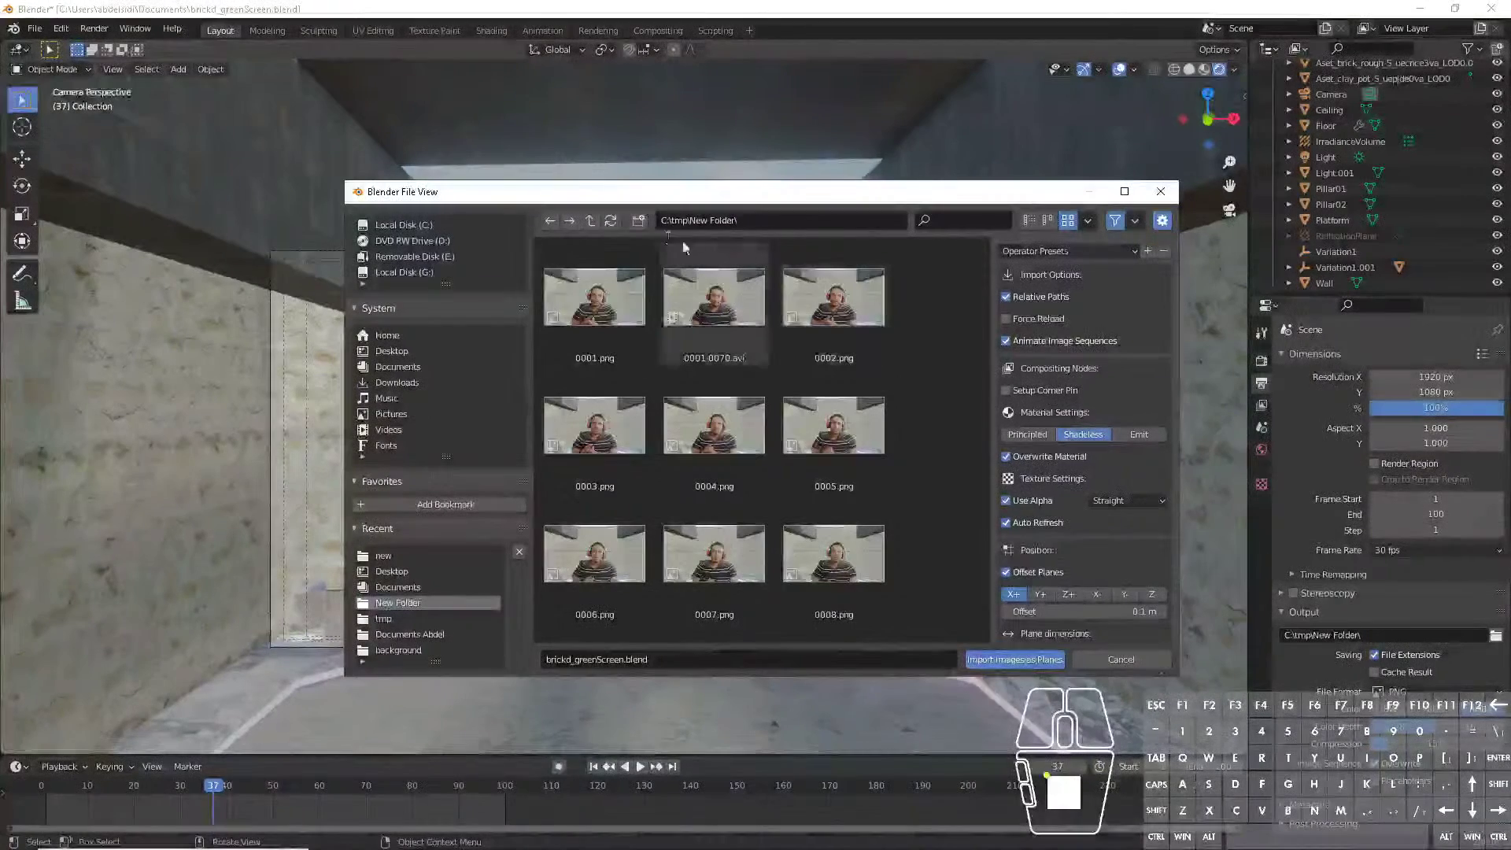
pyautogui.click(596, 225)
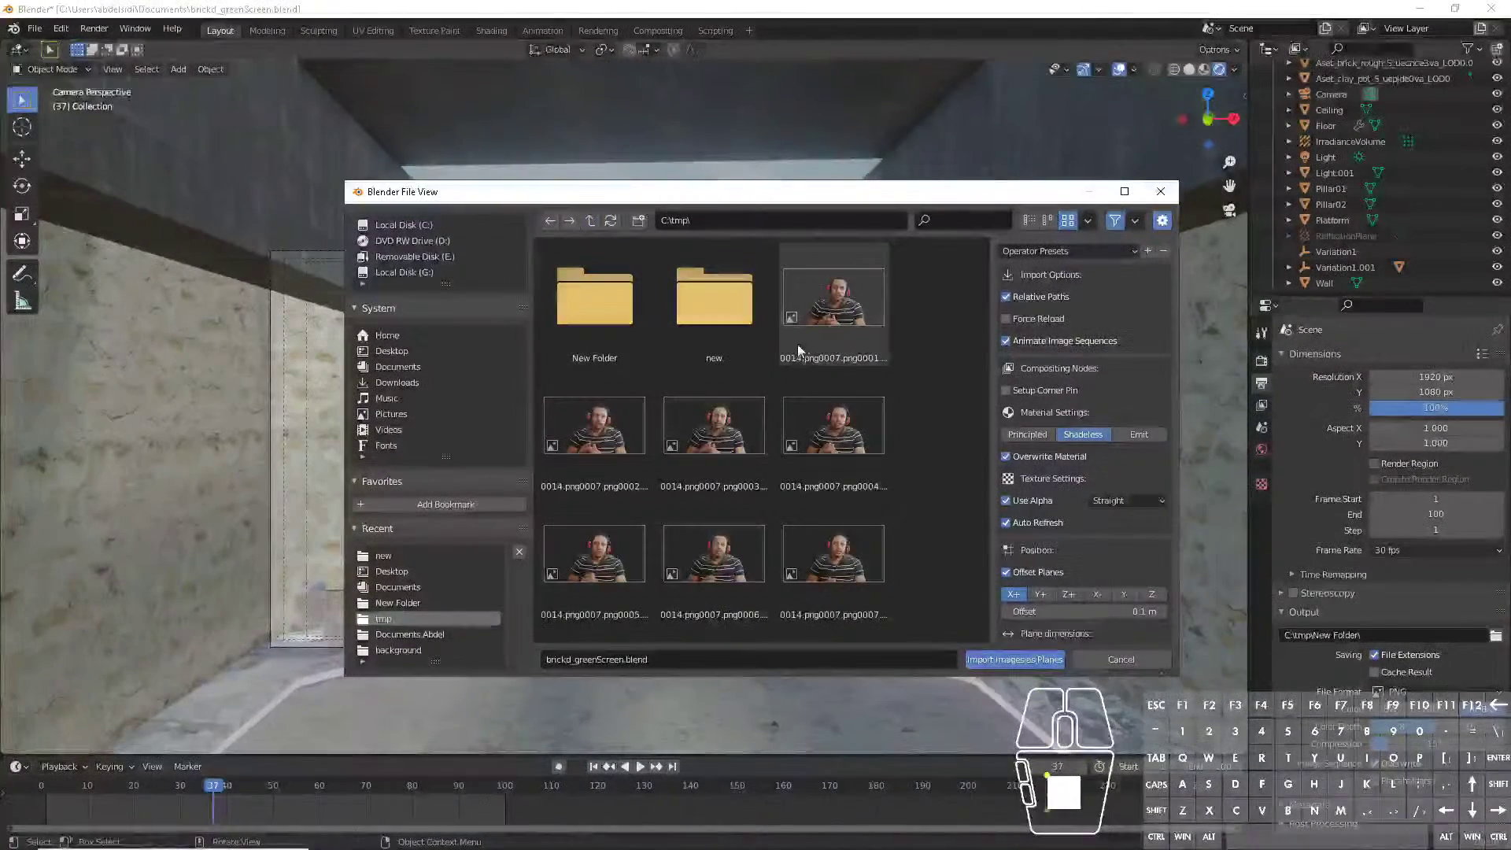
pyautogui.press('a')
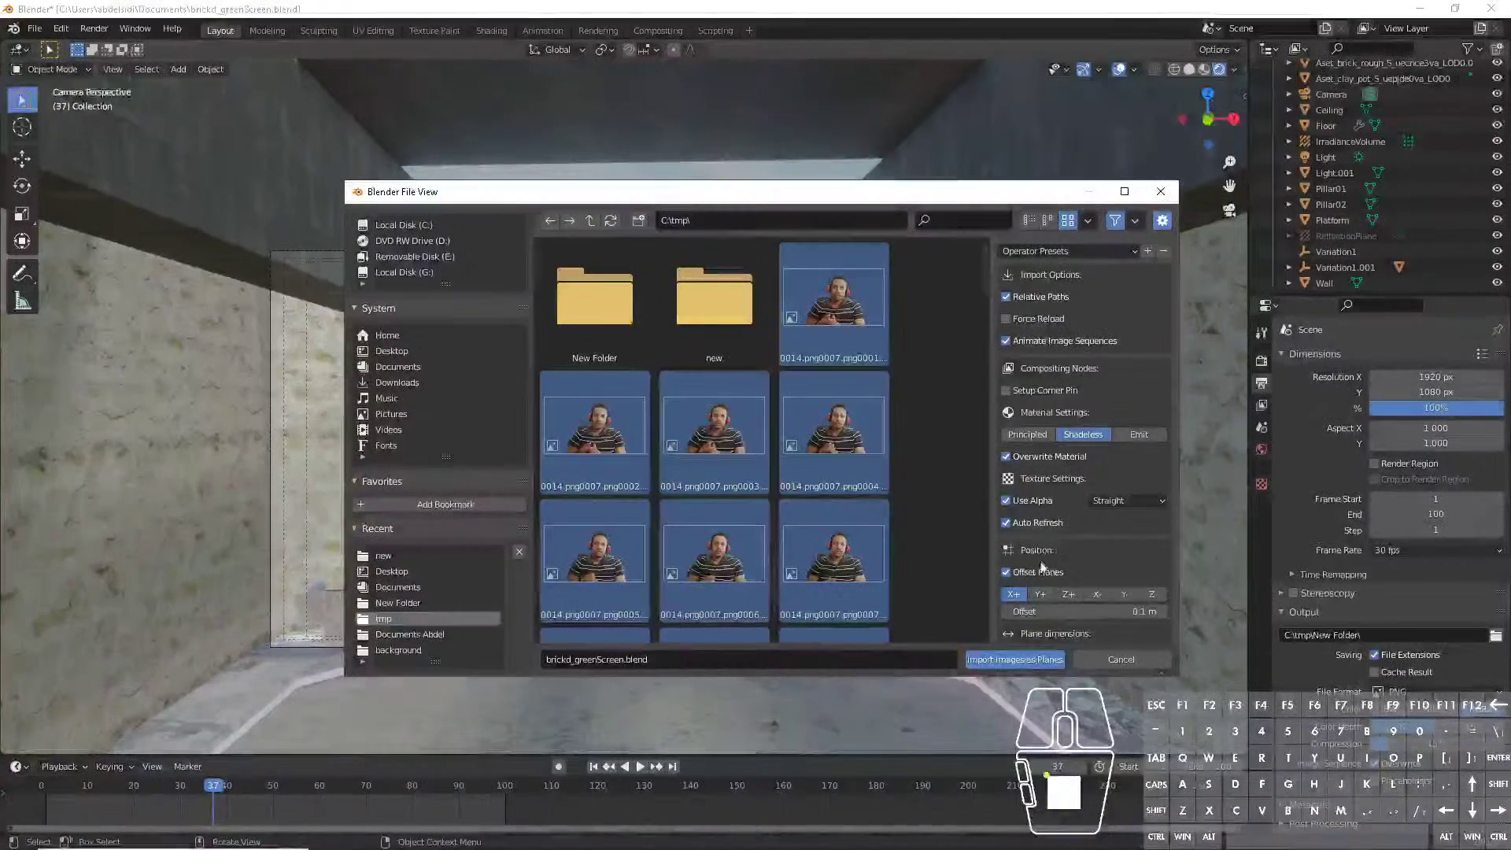
pyautogui.click(1015, 666)
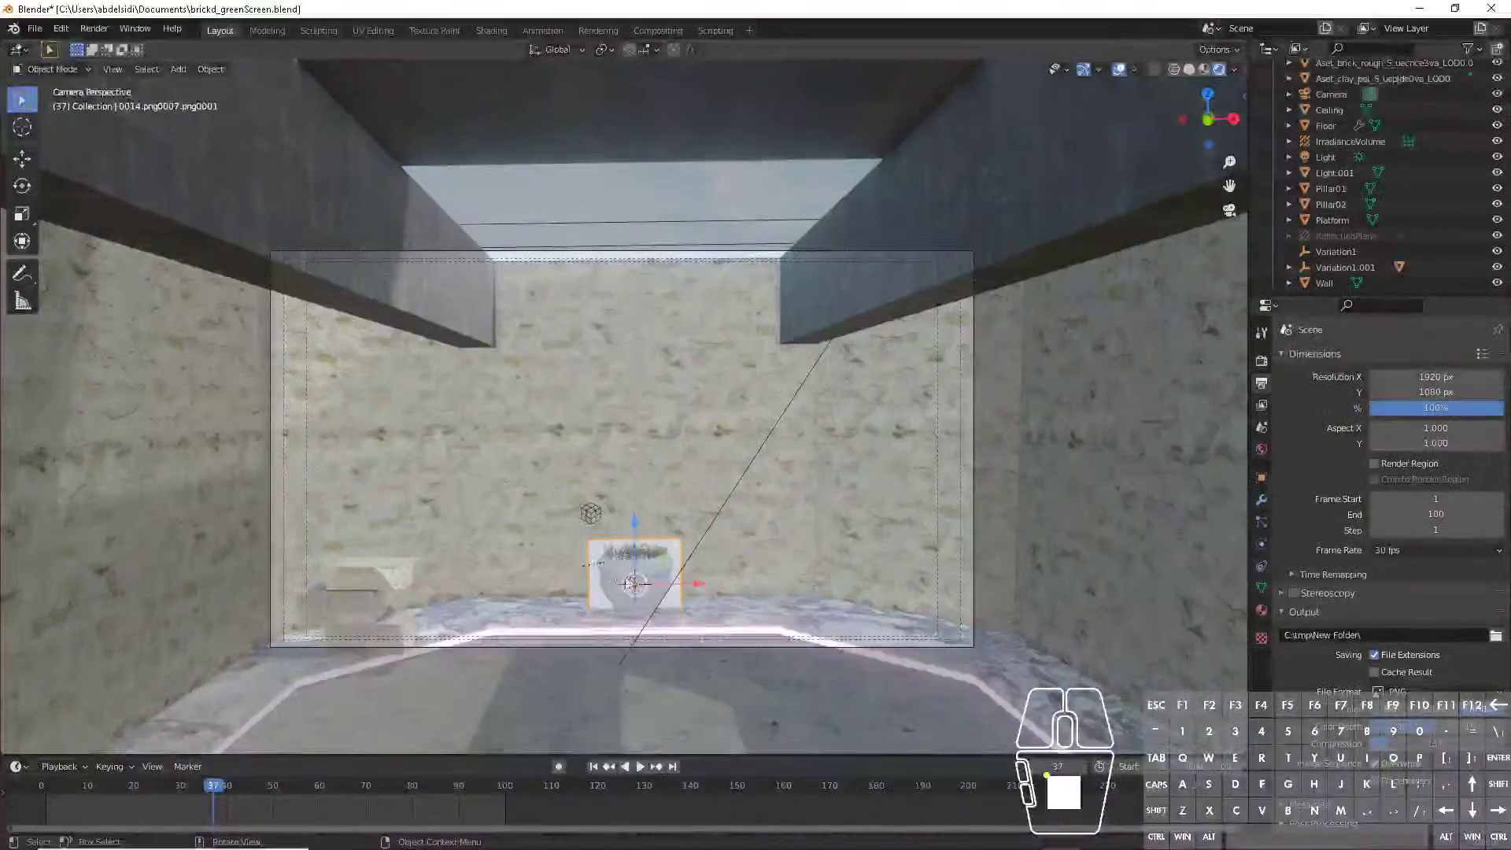
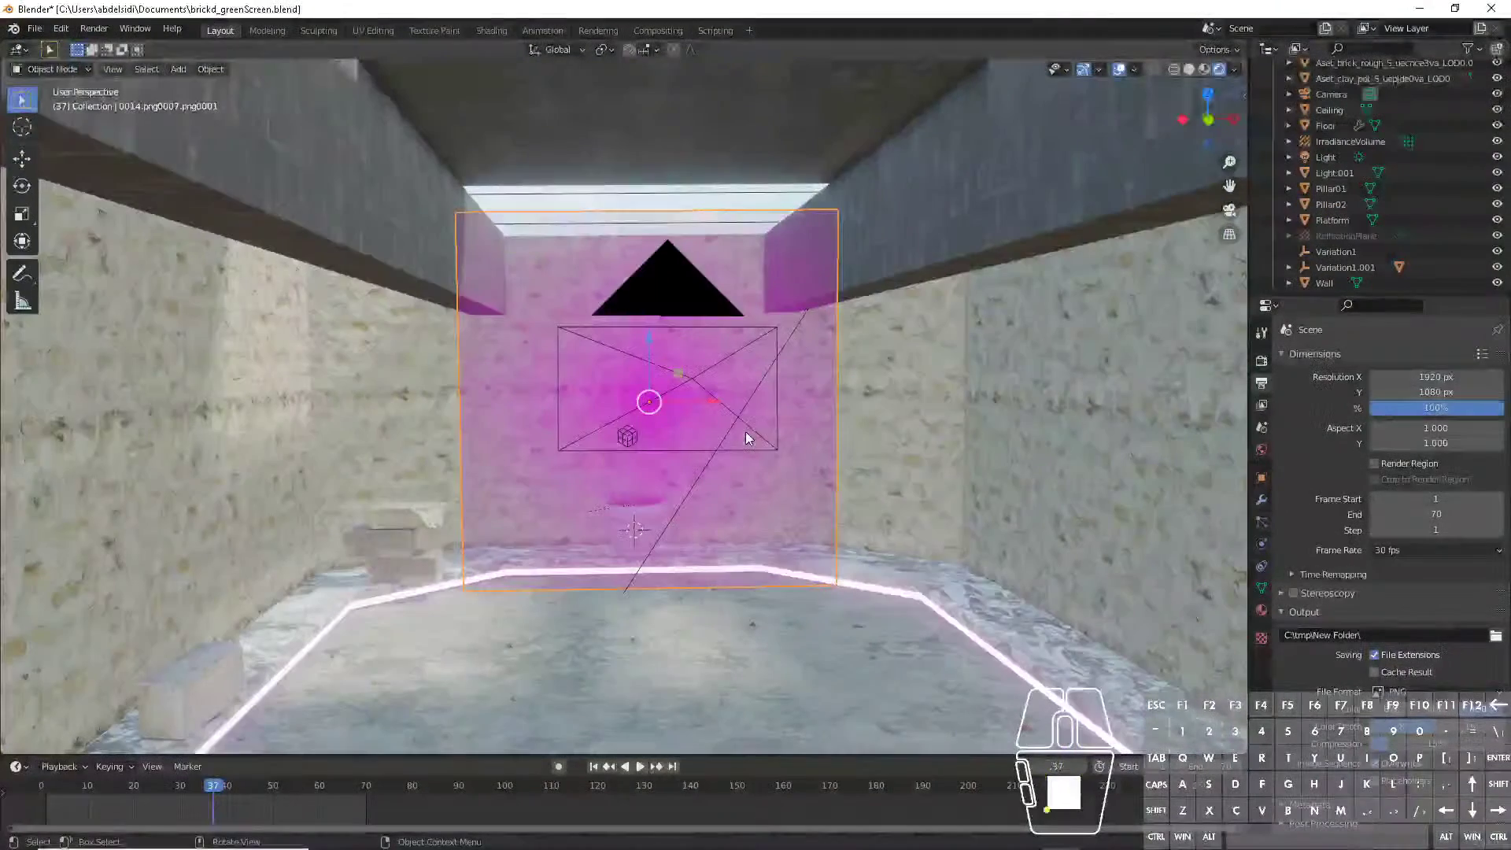
# - Orbit the viewport to inspect the enlarged presenter plane in front of the camera
pyautogui.middleClick(749, 436)
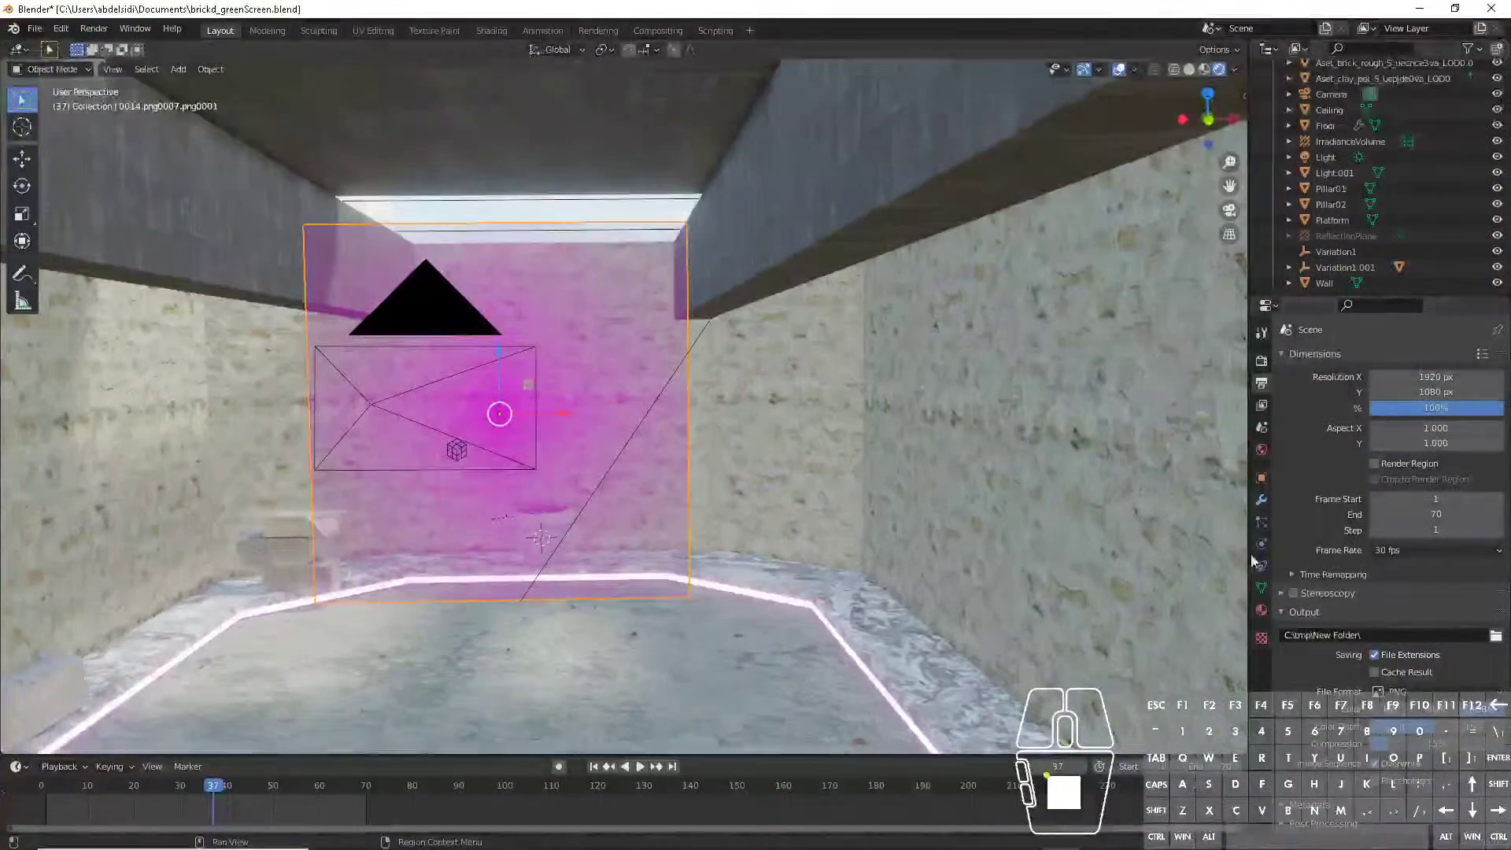
# - Check the plane's material settings and rescale it to fill the camera frame
pyautogui.click(1268, 611)
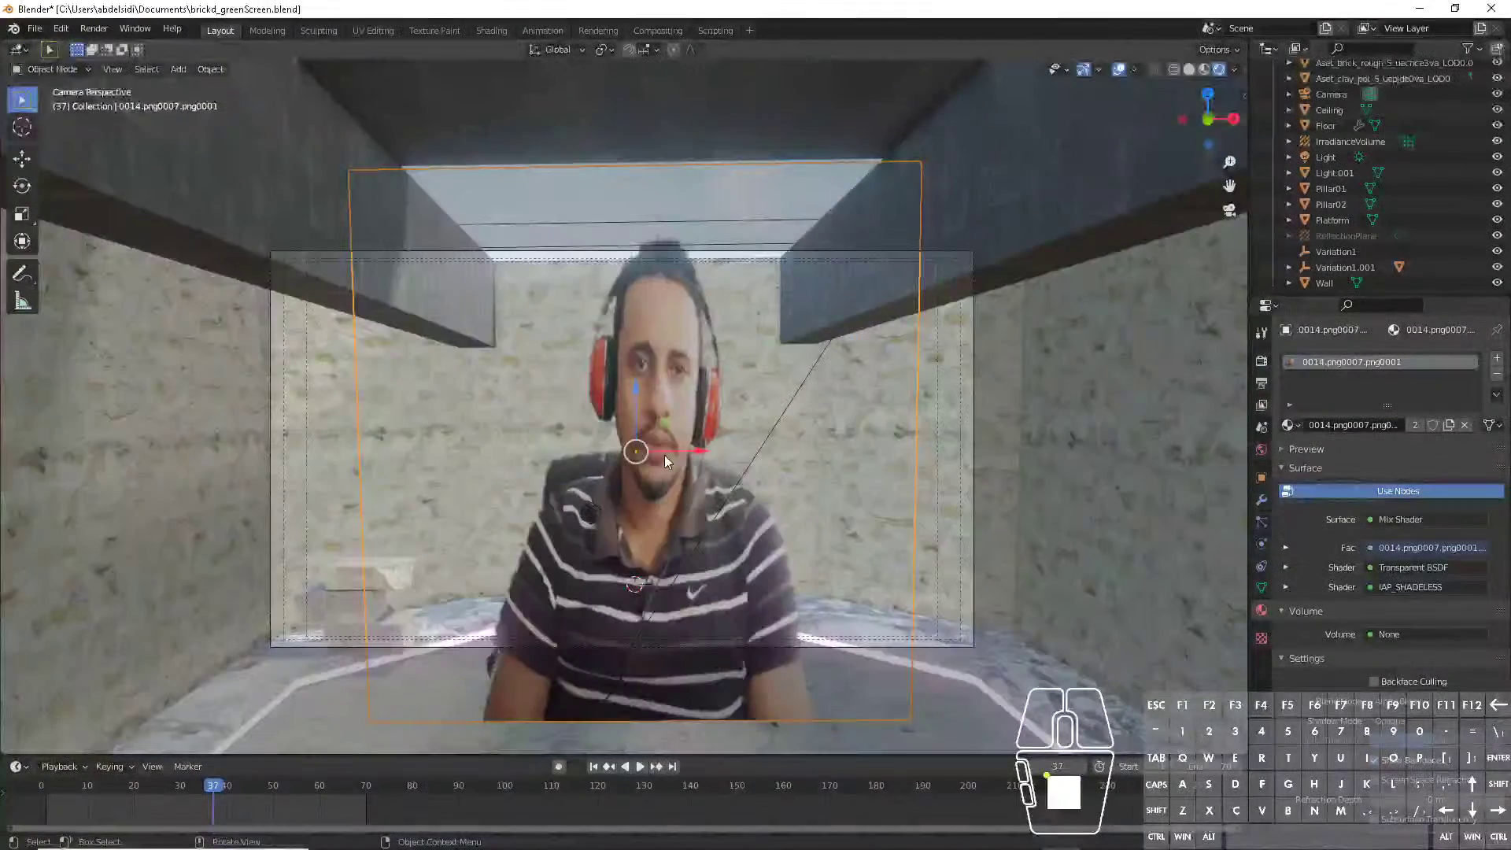
pyautogui.click(646, 424)
pyautogui.click(703, 426)
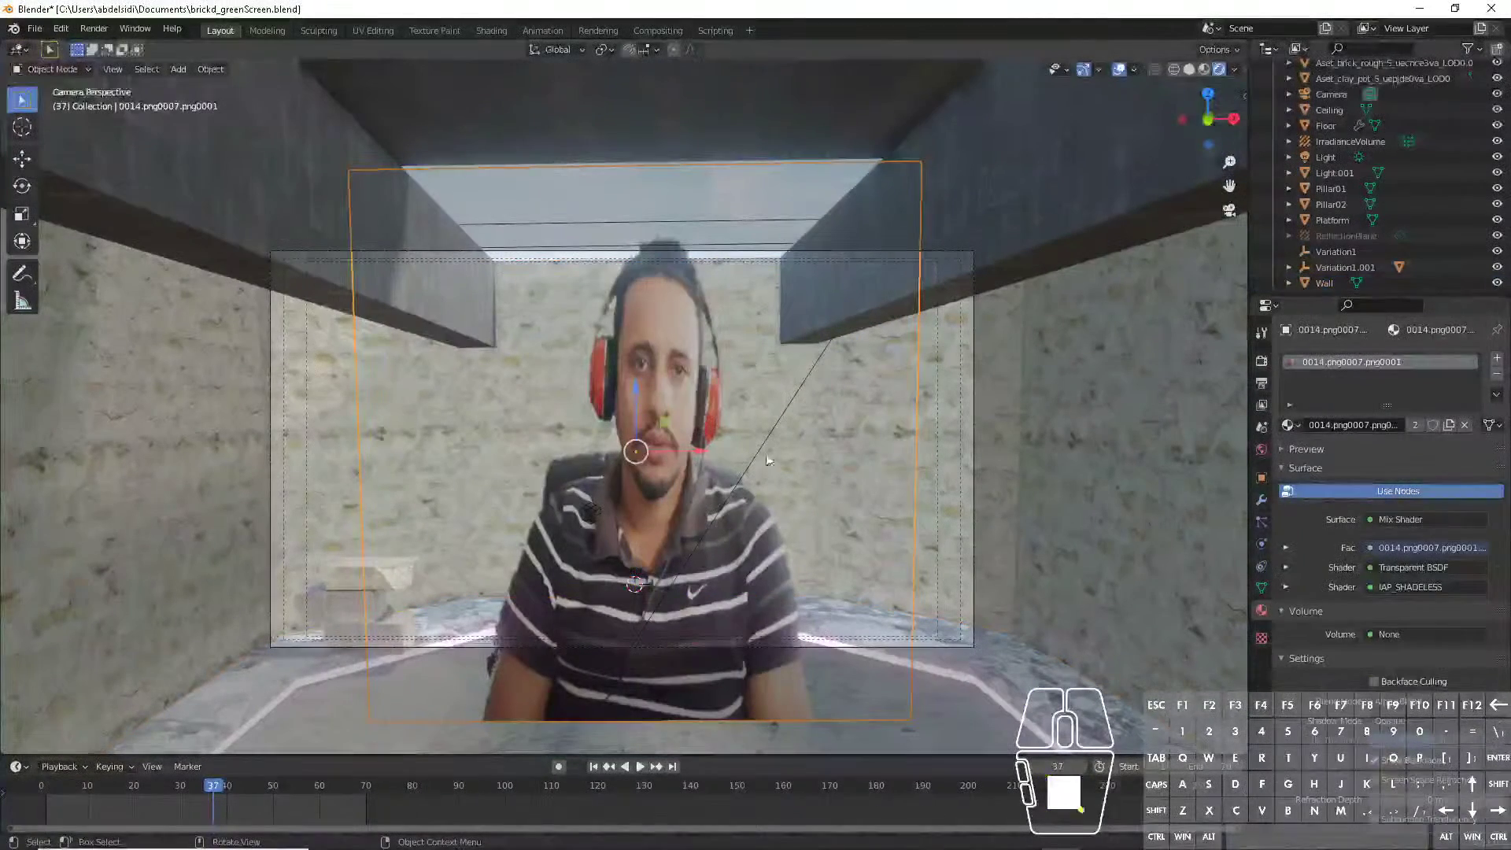
pyautogui.press('s')
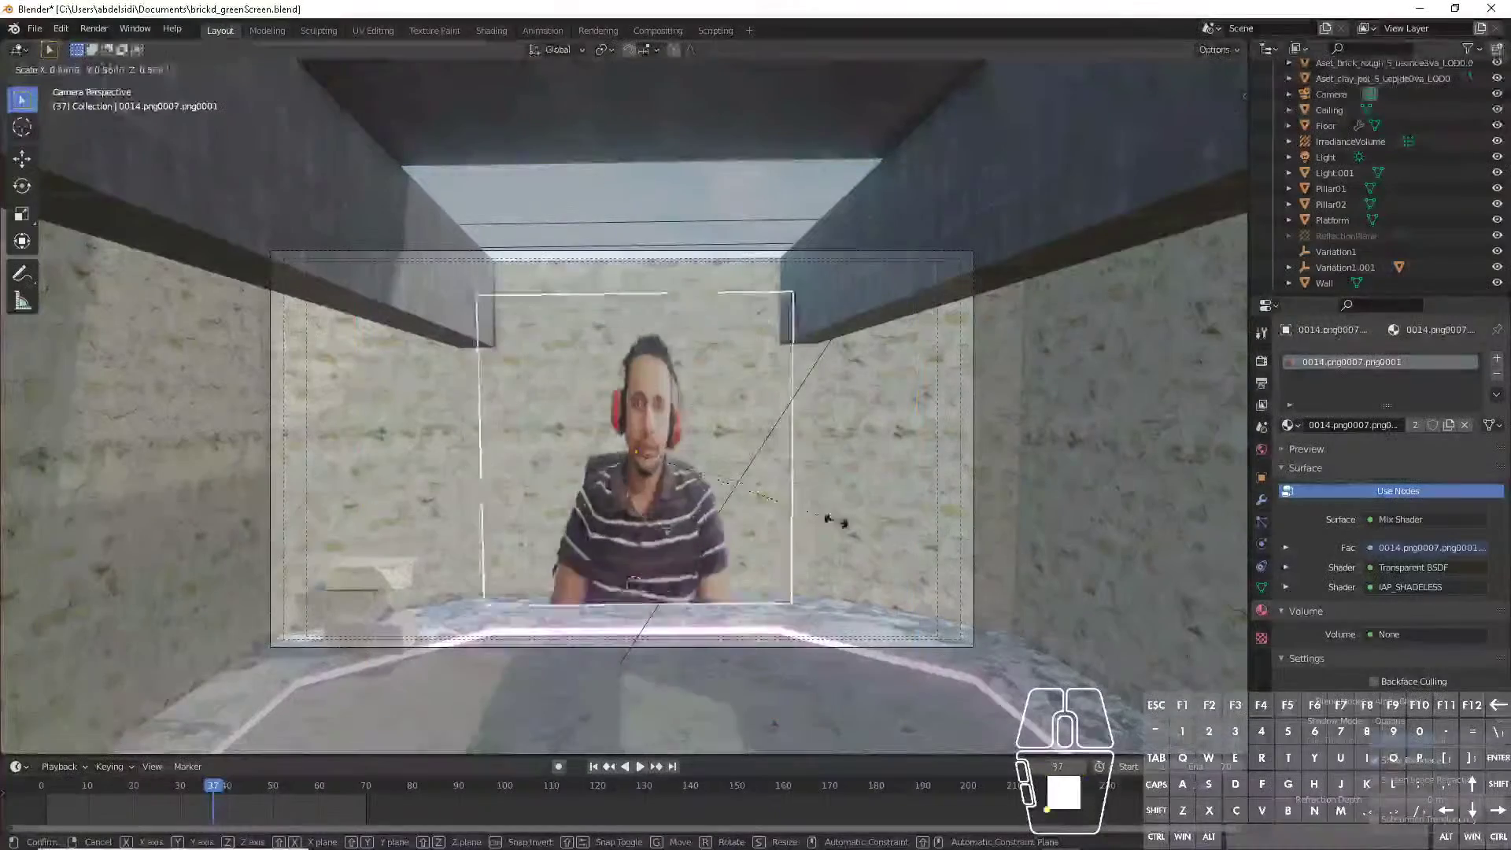
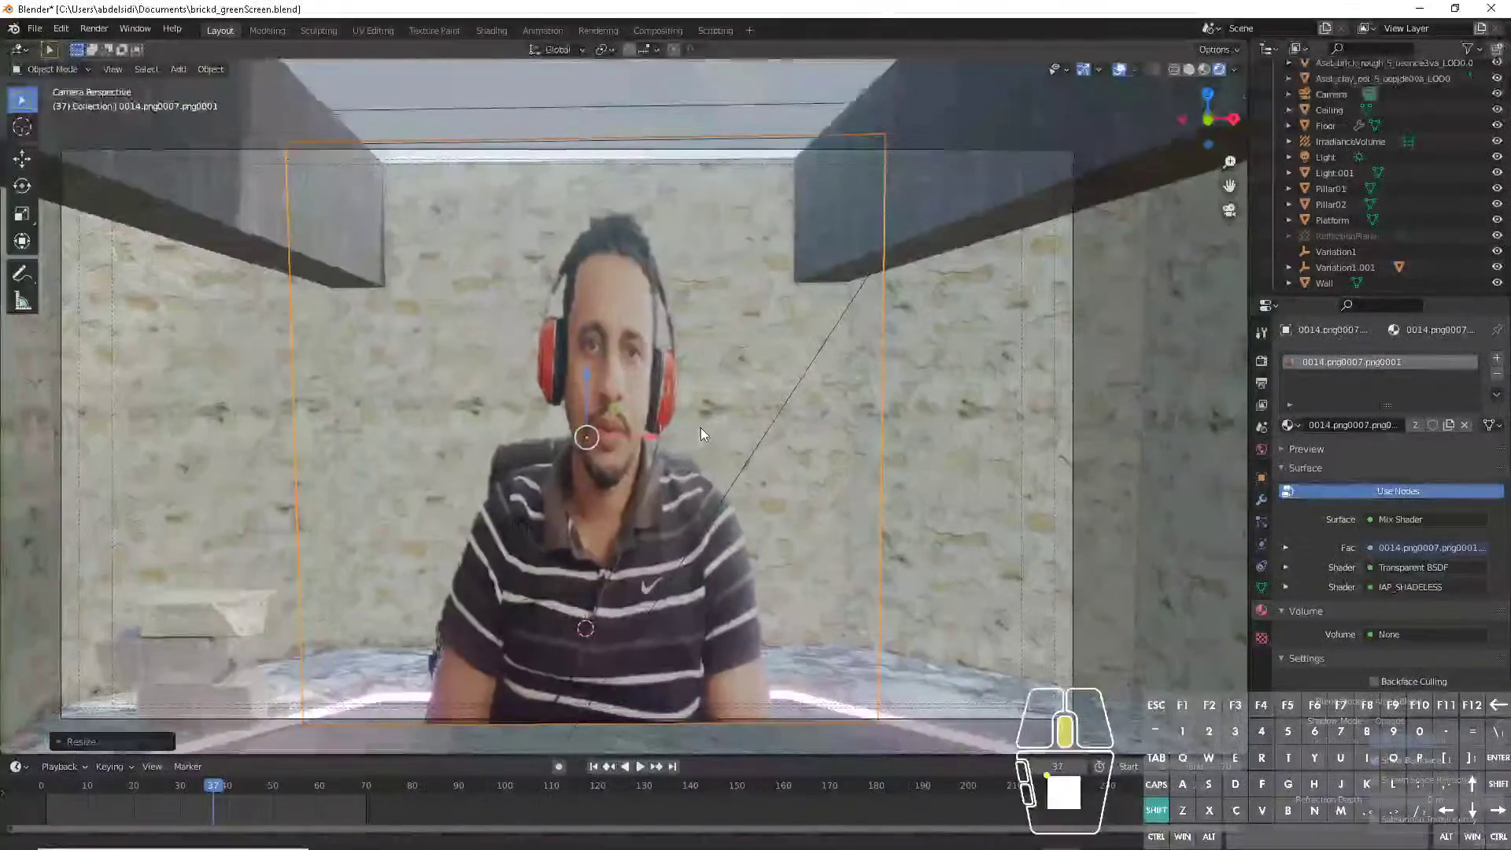
# - Scrub the timeline to step through frames of the presenter footage
pyautogui.scroll(3)
pyautogui.moveTo(744, 450); pyautogui.dragTo(760, 444)
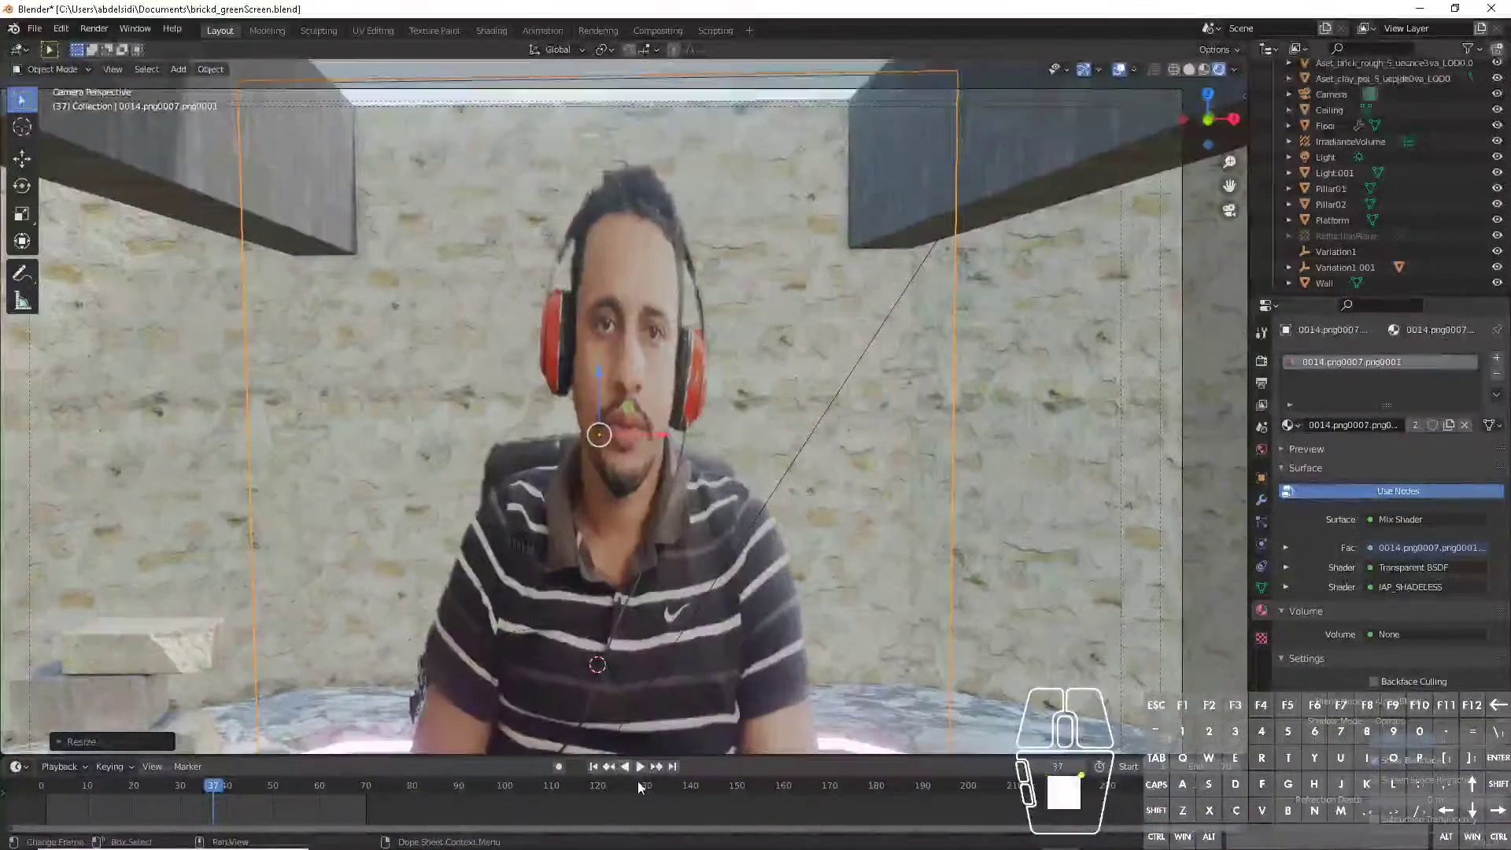
# - Select the presenter plane and move it into place against the brick wall
pyautogui.click(647, 773)
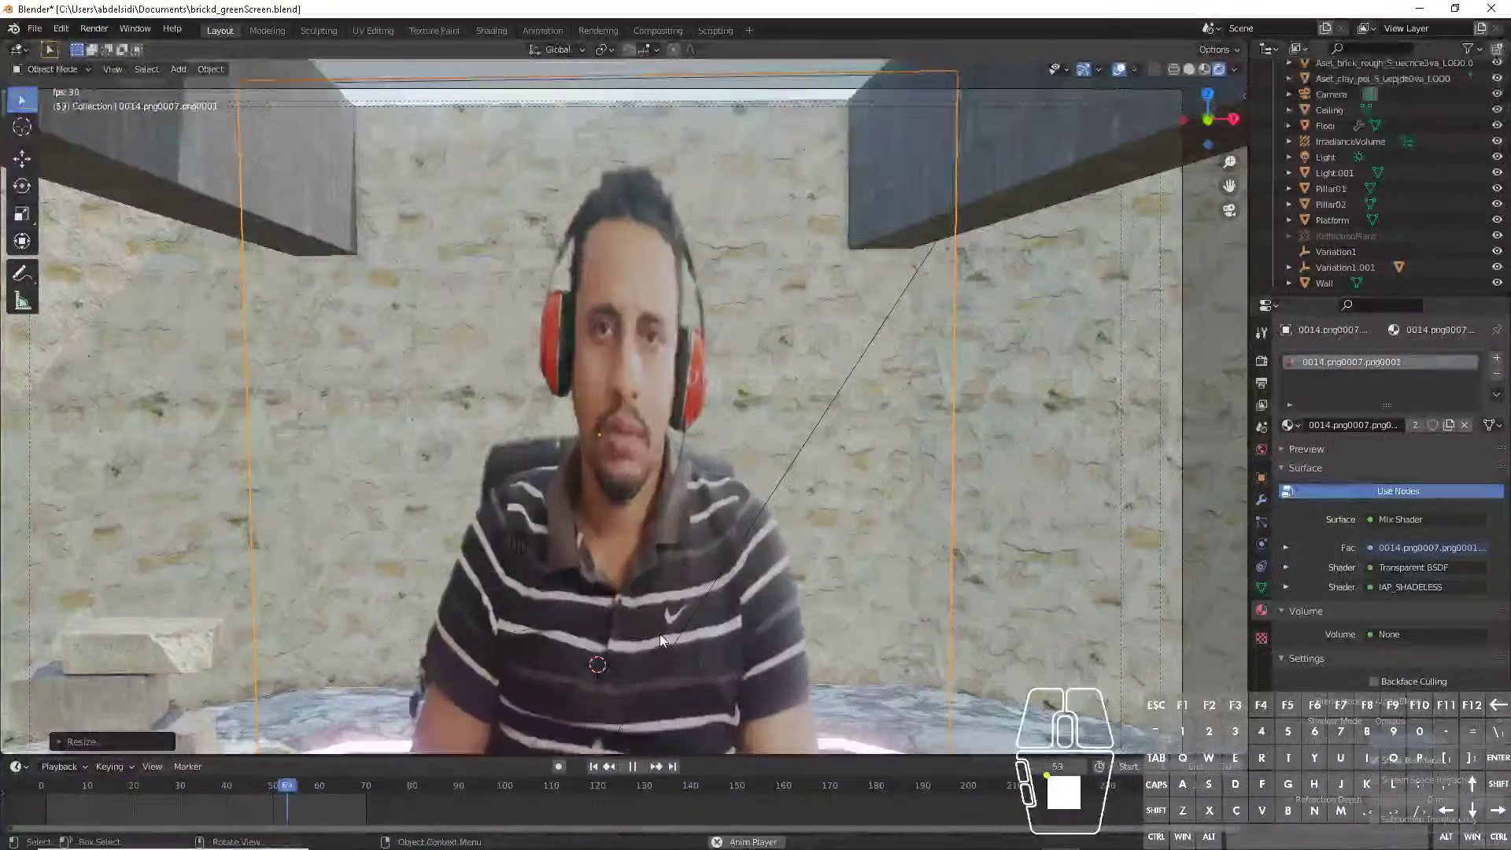
pyautogui.click(544, 531)
pyautogui.click(511, 515)
pyautogui.middleClick(614, 469)
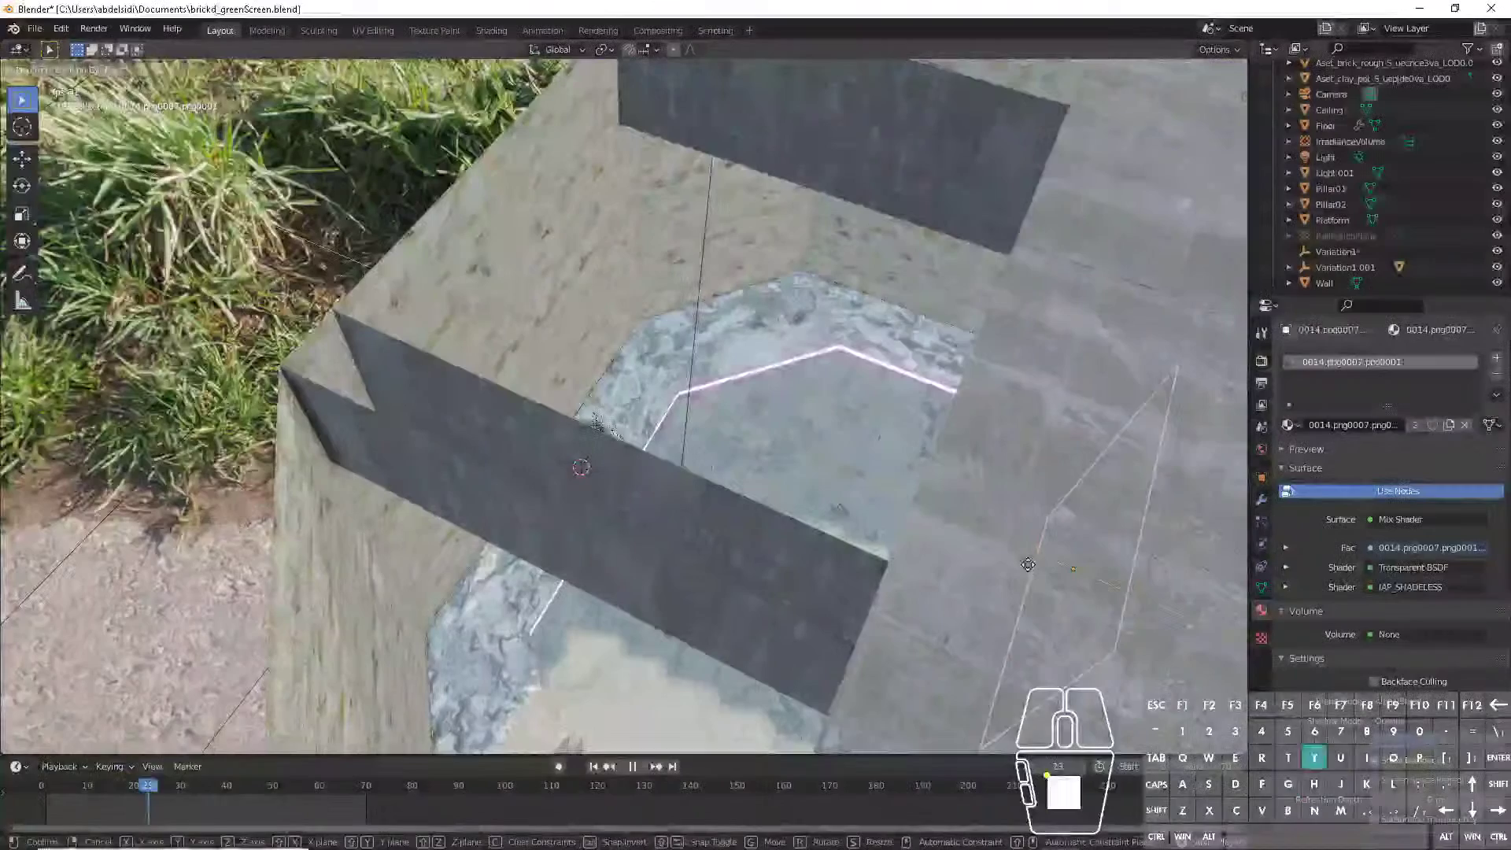
pyautogui.click(755, 484)
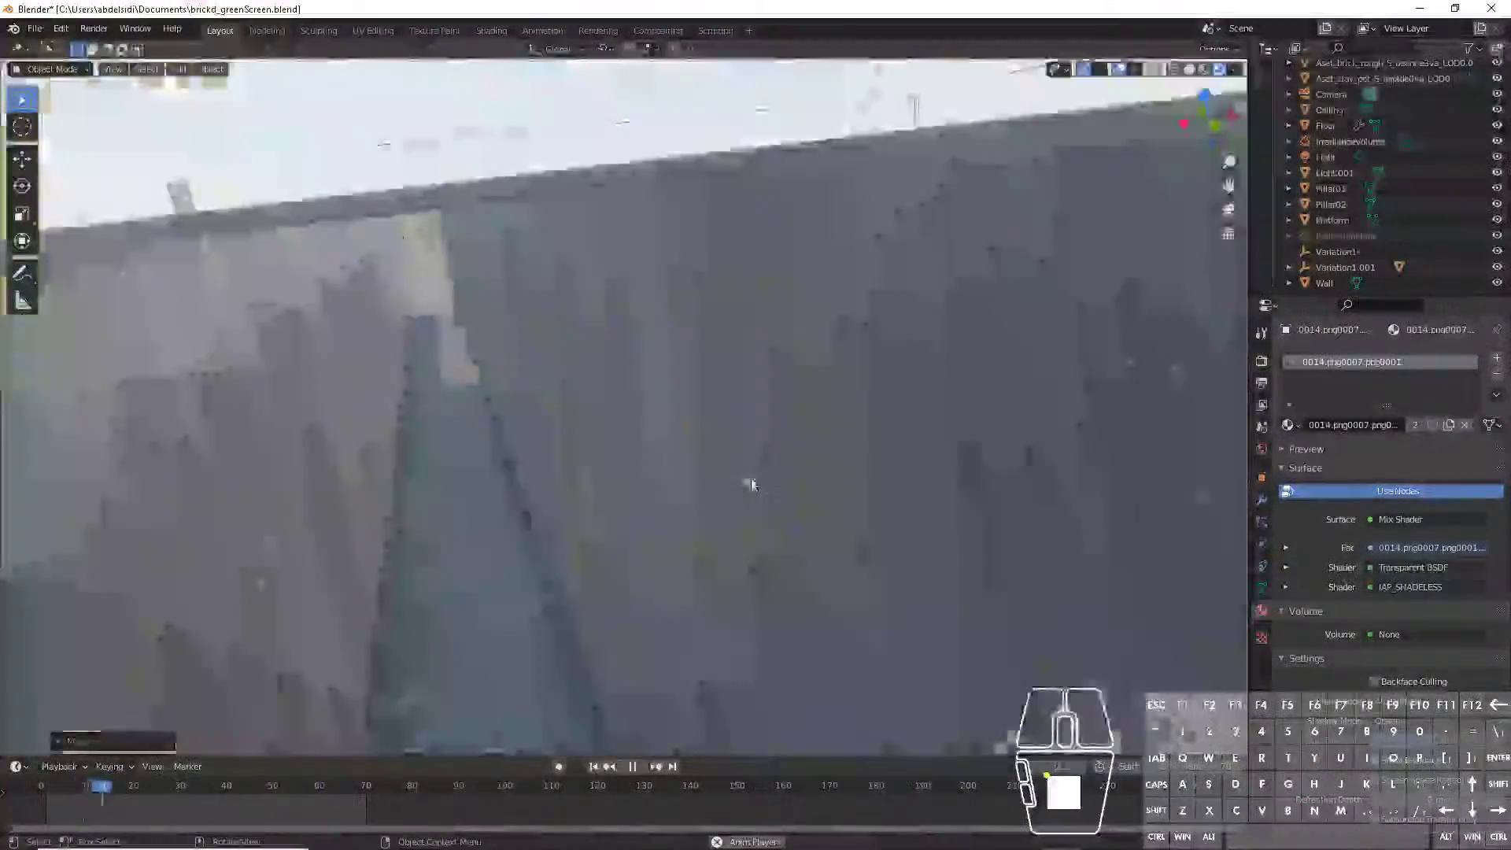
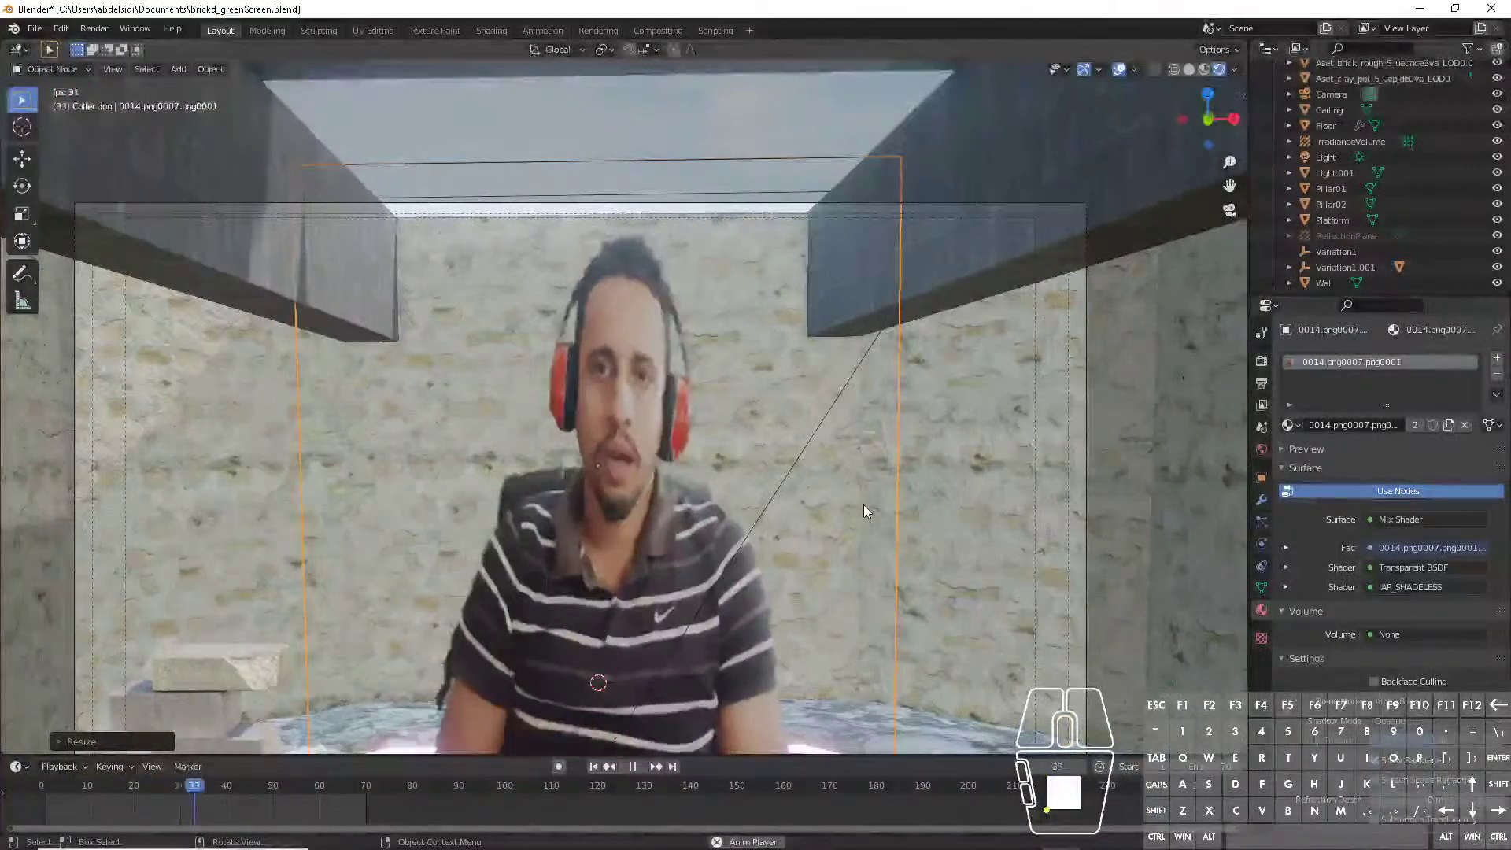
pyautogui.middleClick(867, 508)
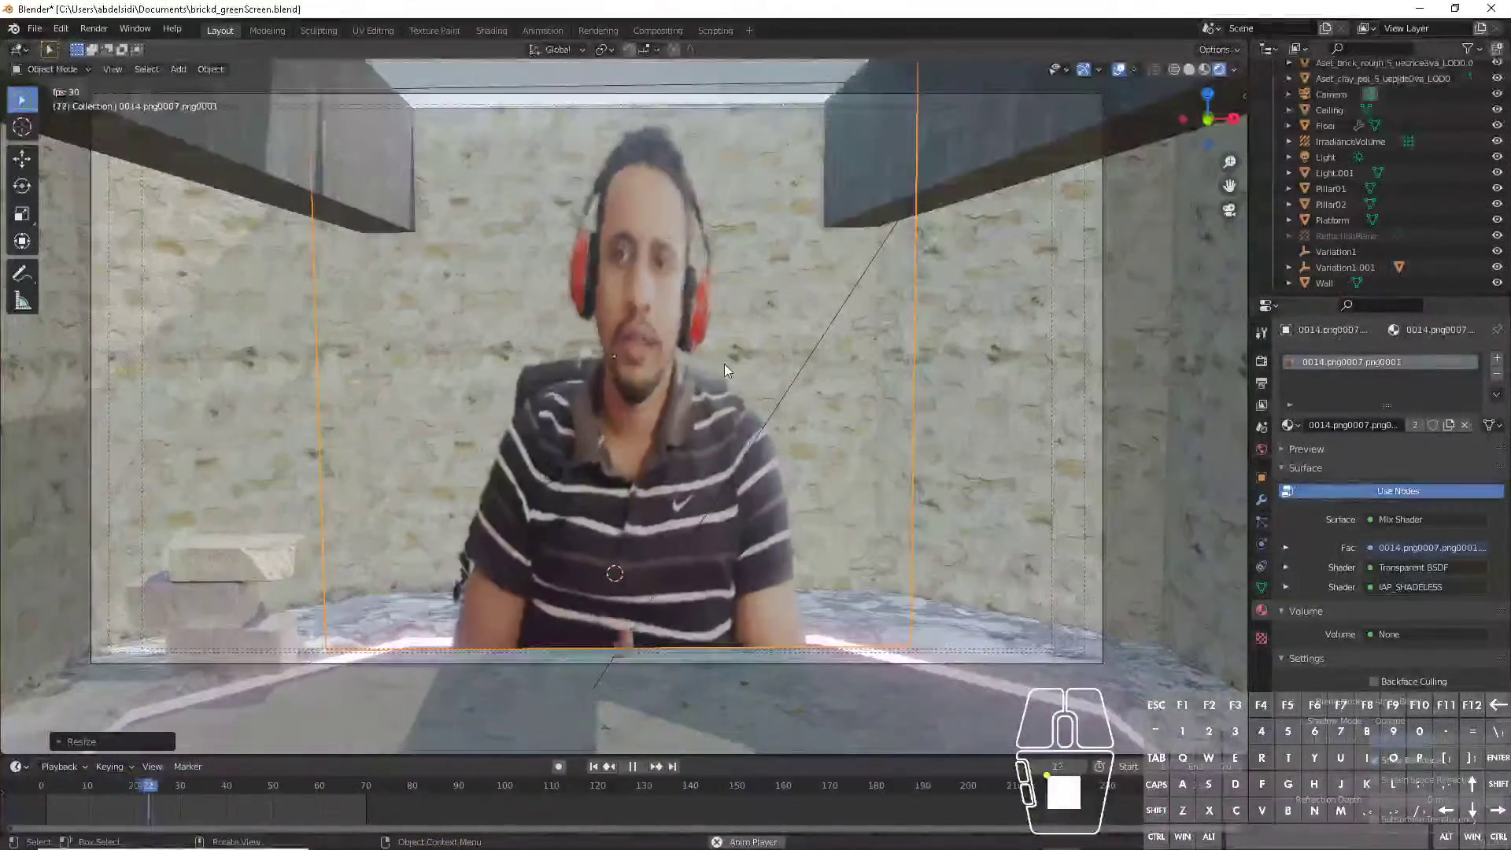
pyautogui.press('g')
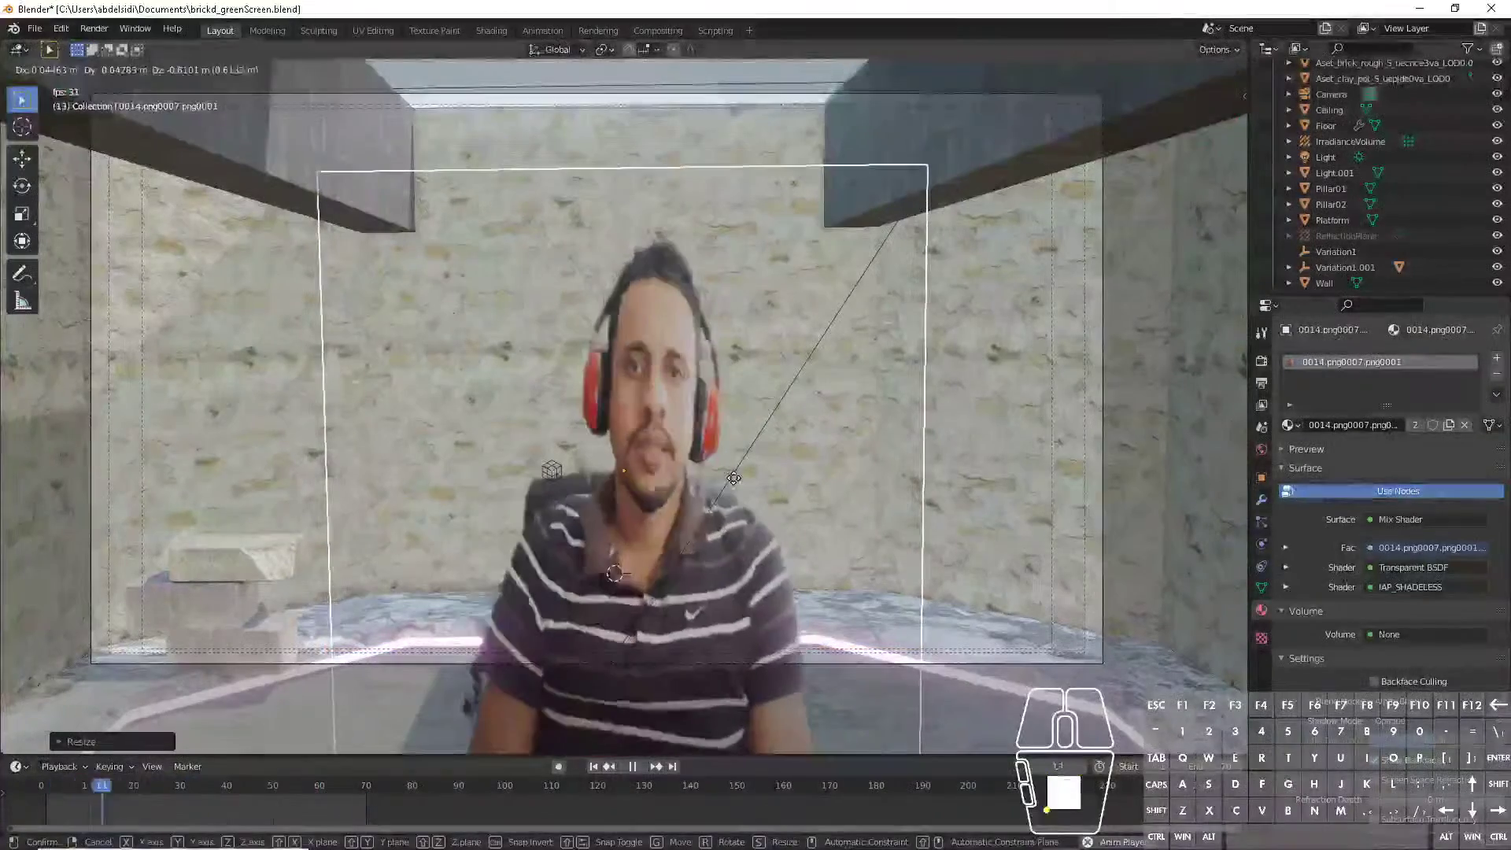
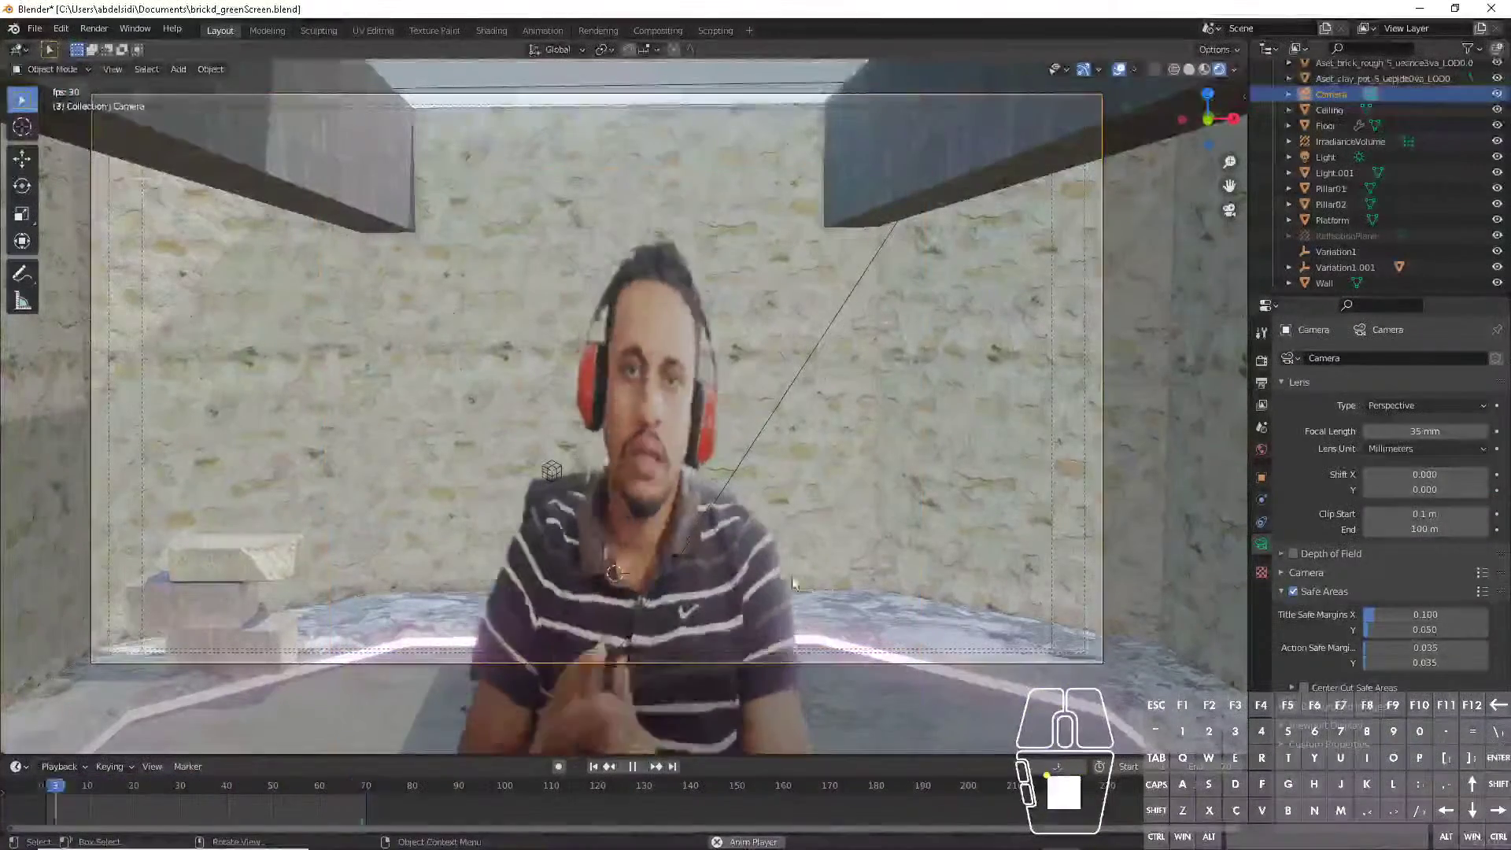
# - Move the camera in so the keyed footage fills the camera frame
pyautogui.press('g')
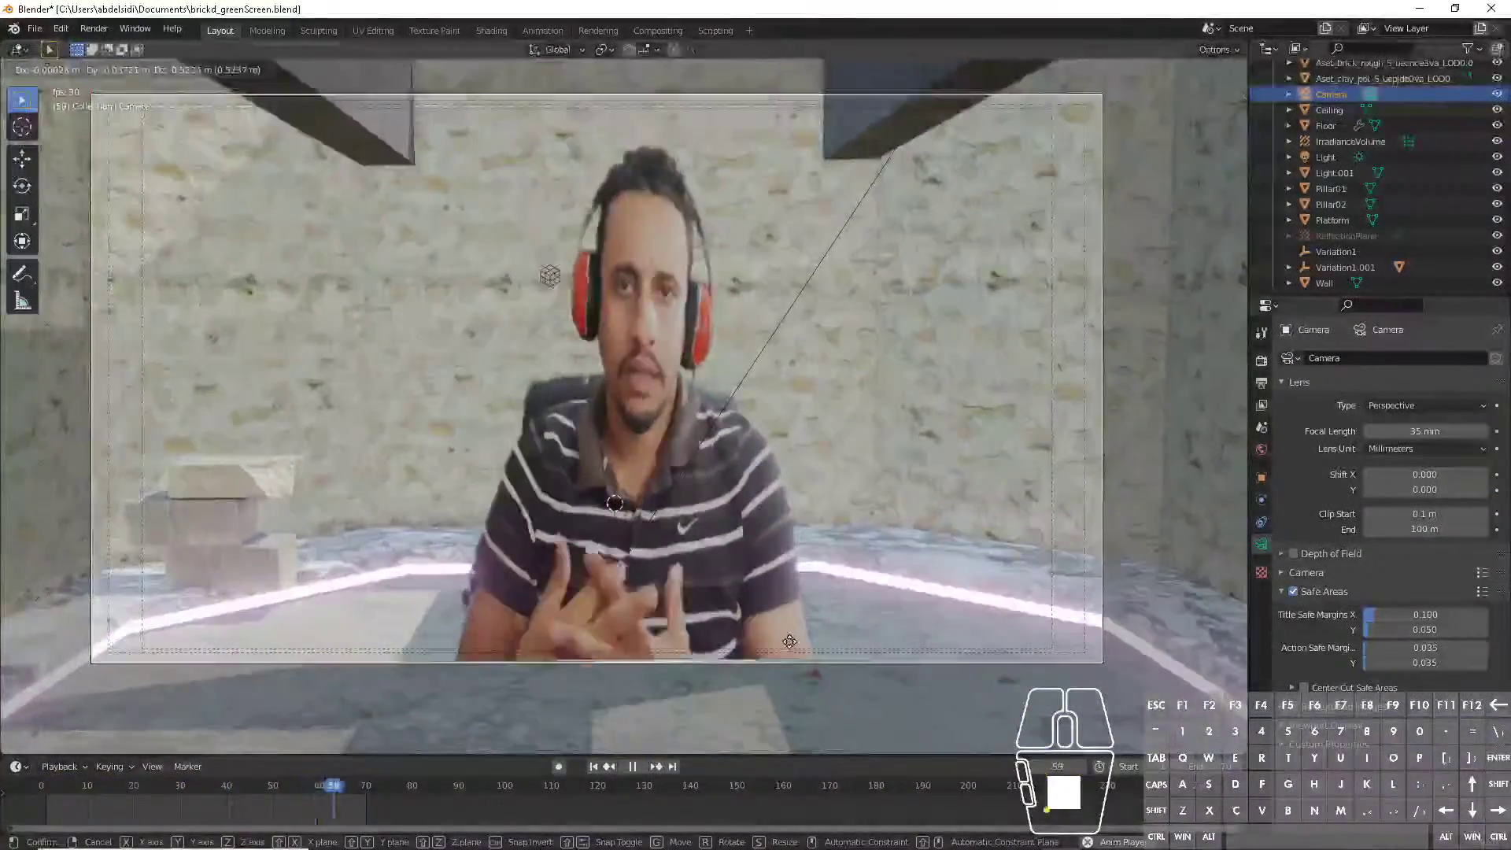
pyautogui.click(794, 648)
pyautogui.middleClick(807, 535)
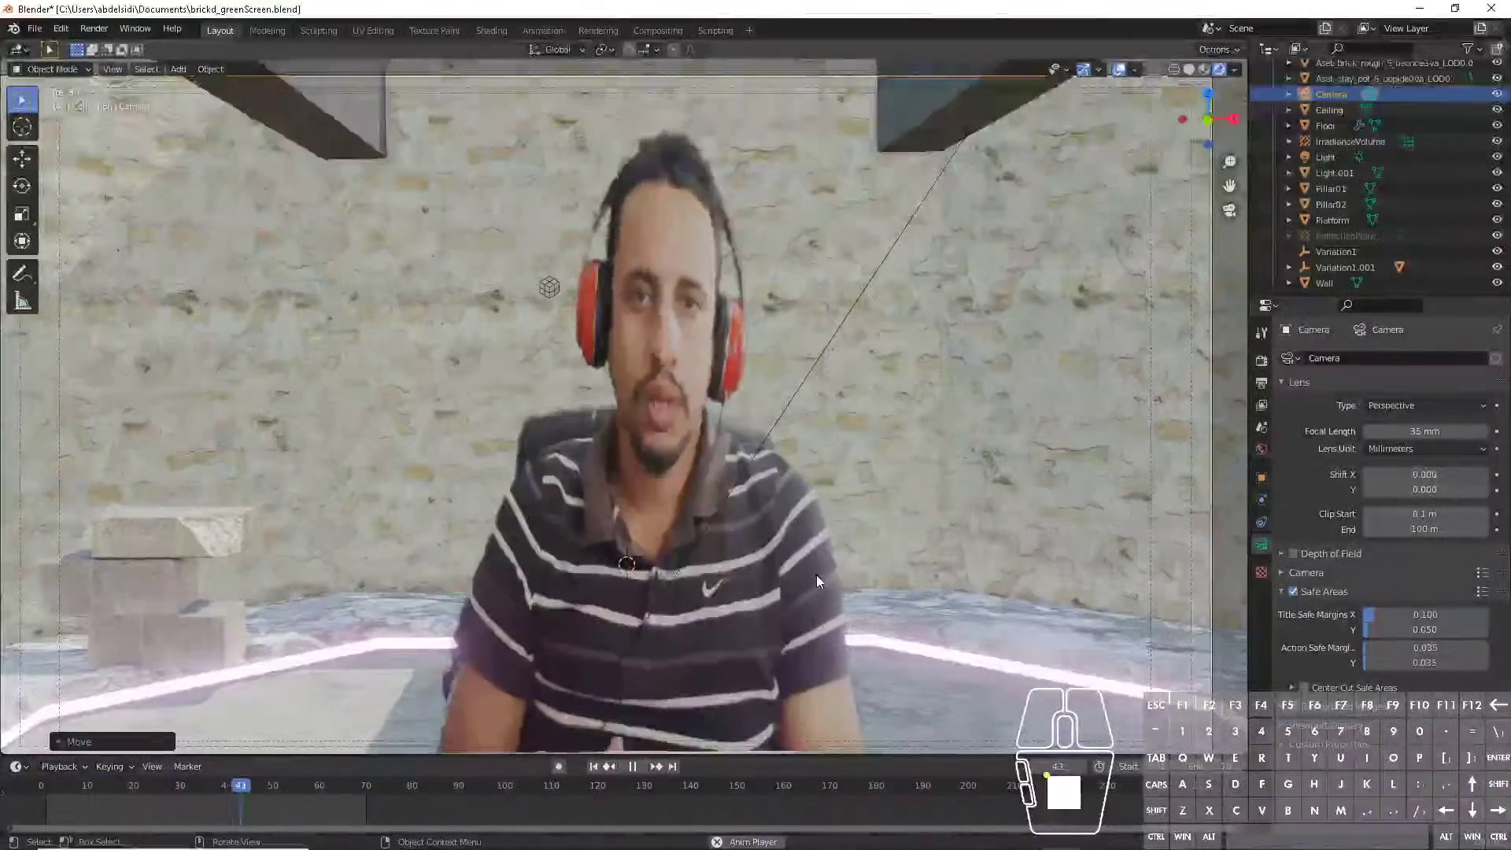